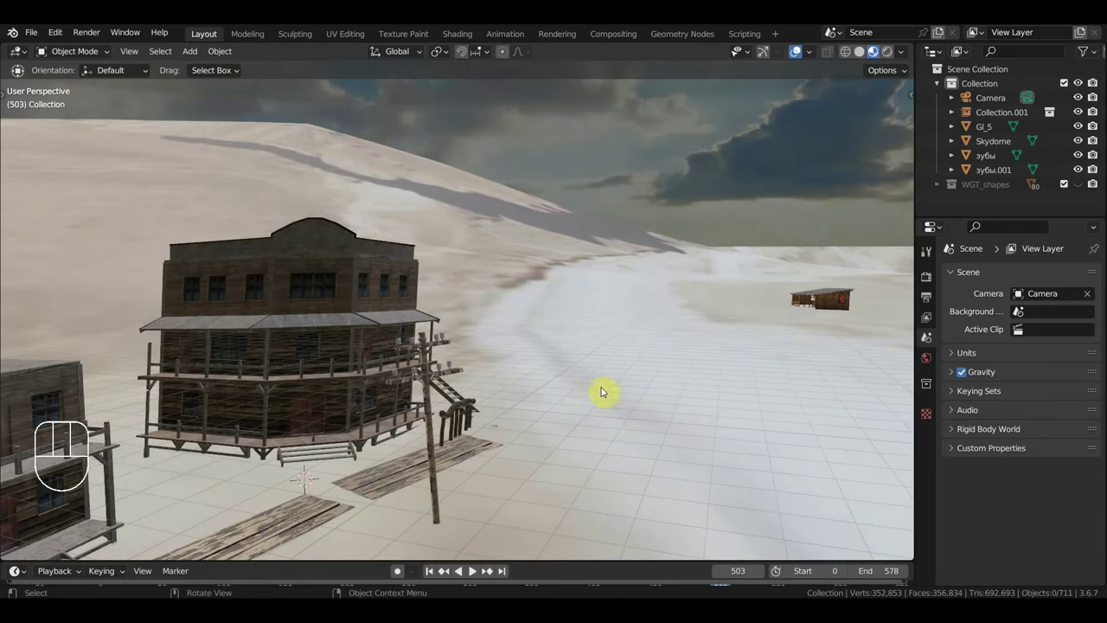
Step: Select the Collection.001 town and orbit around the saloon, buildings and out toward the windmill
{"action": "left_click", "coordinate": [838, 309]}
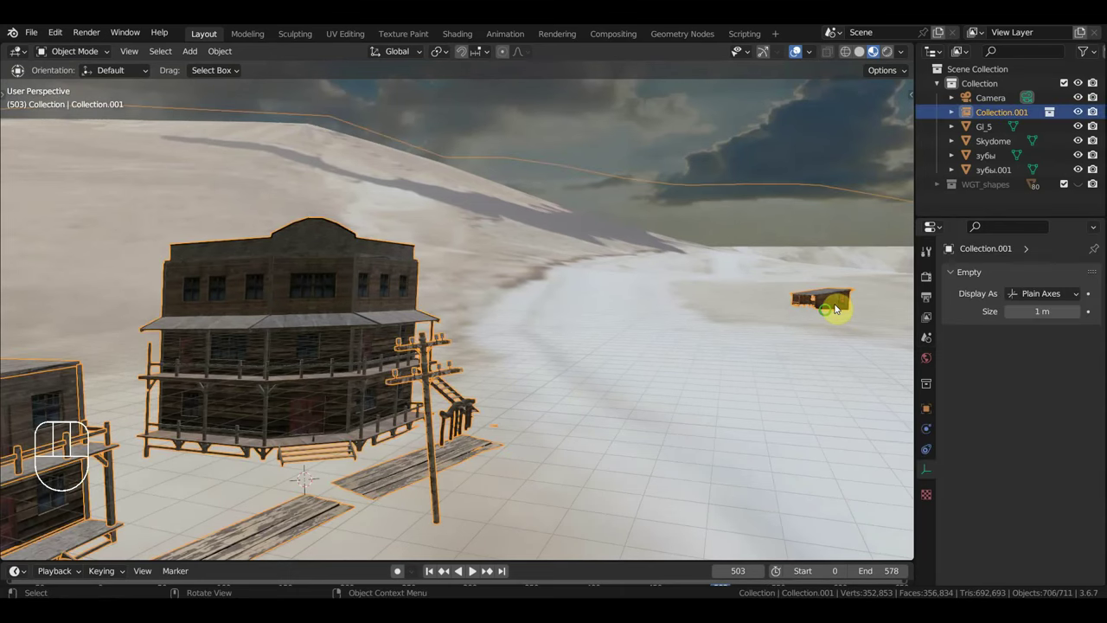
{"action": "left_click_drag", "start_coordinate": [627, 354], "coordinate": [668, 346]}
{"action": "left_click_drag", "start_coordinate": [666, 329], "coordinate": [506, 178]}
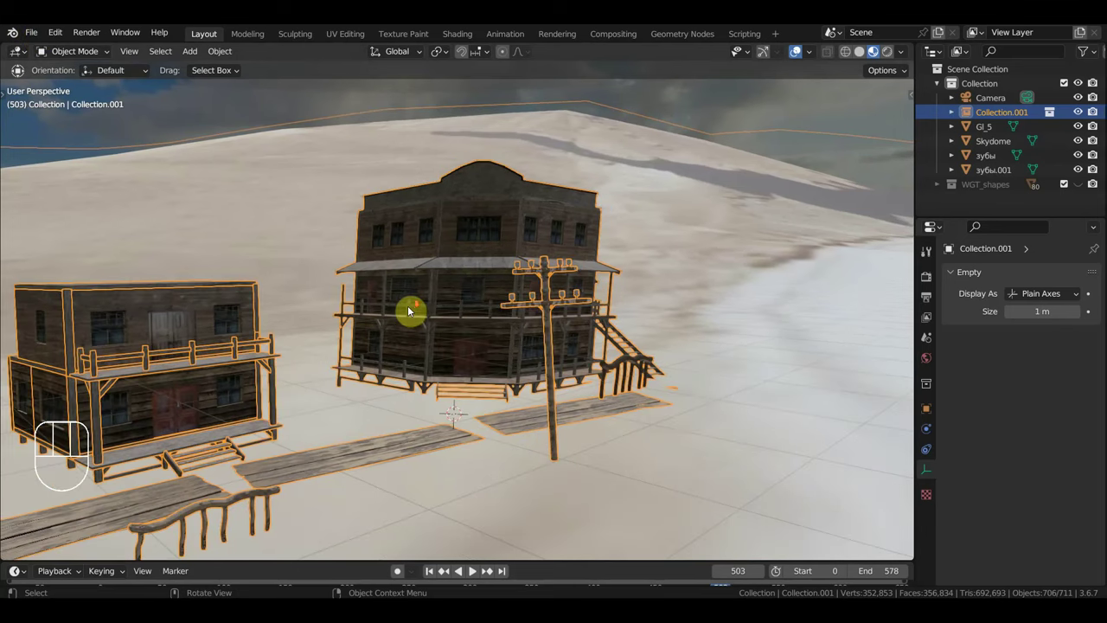
{"action": "left_click_drag", "start_coordinate": [423, 325], "coordinate": [170, 330]}
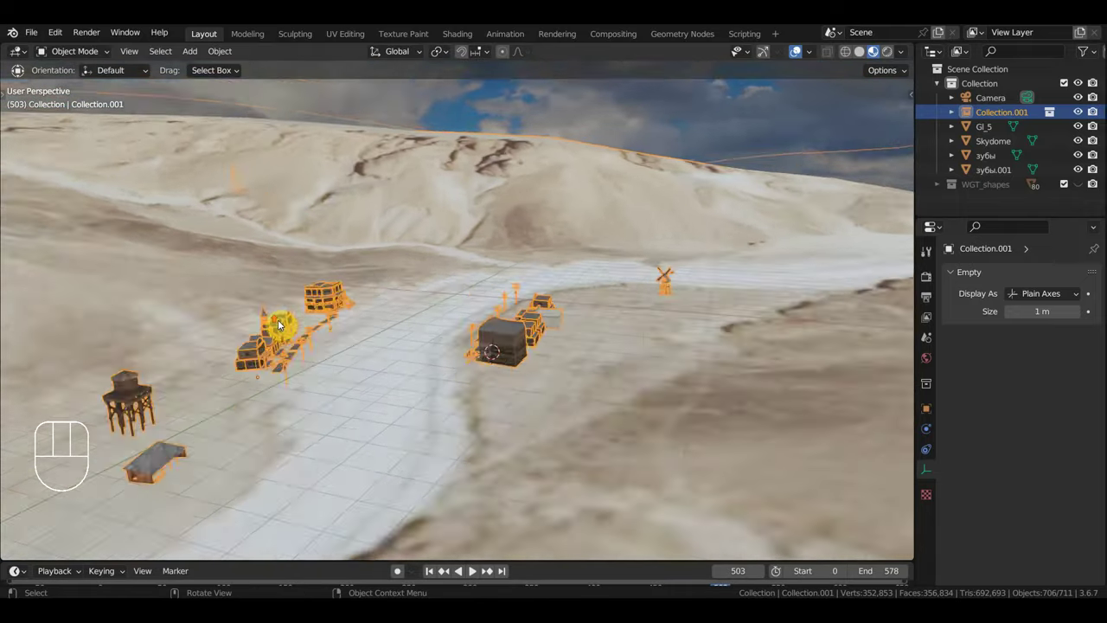
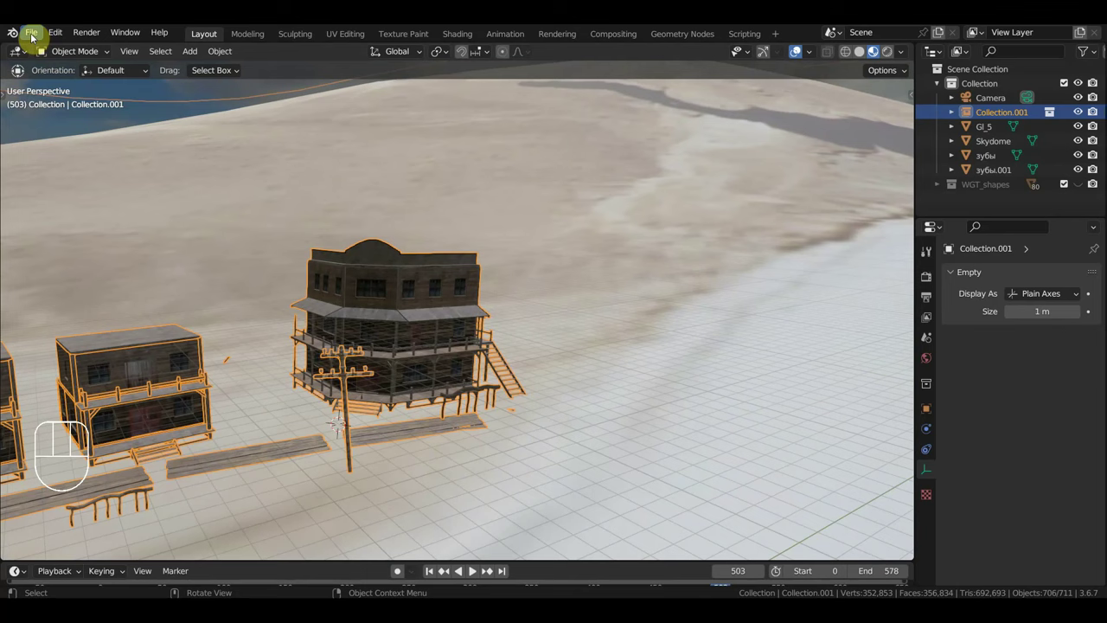
Step: Use the File menu to bring the characters Collection instance into the town scene
{"action": "left_click_drag", "start_coordinate": [36, 36], "coordinate": [74, 147]}
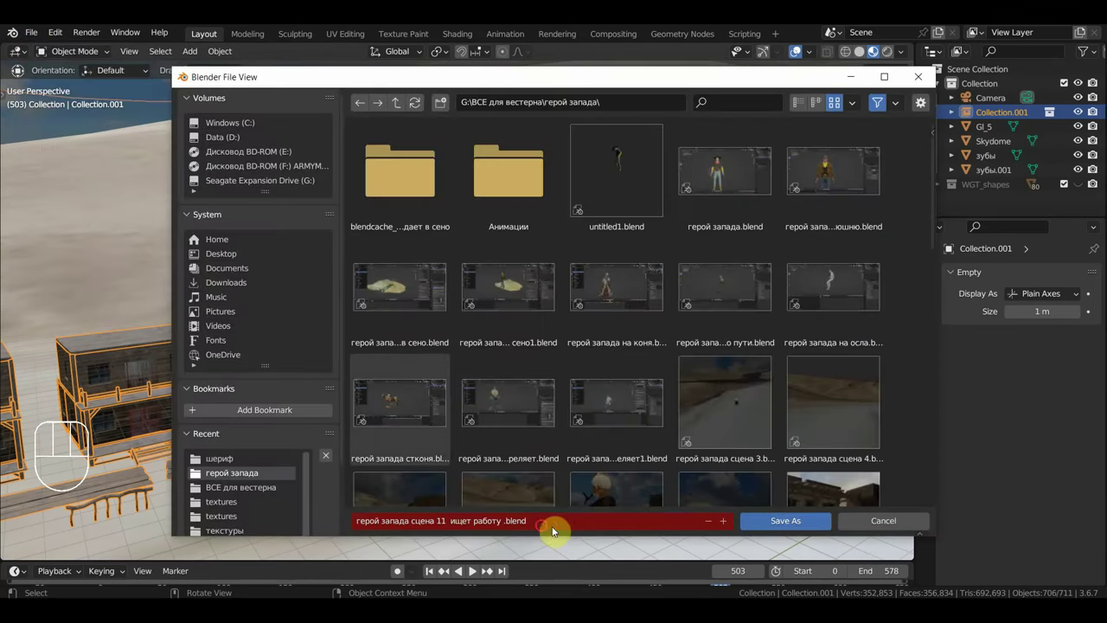
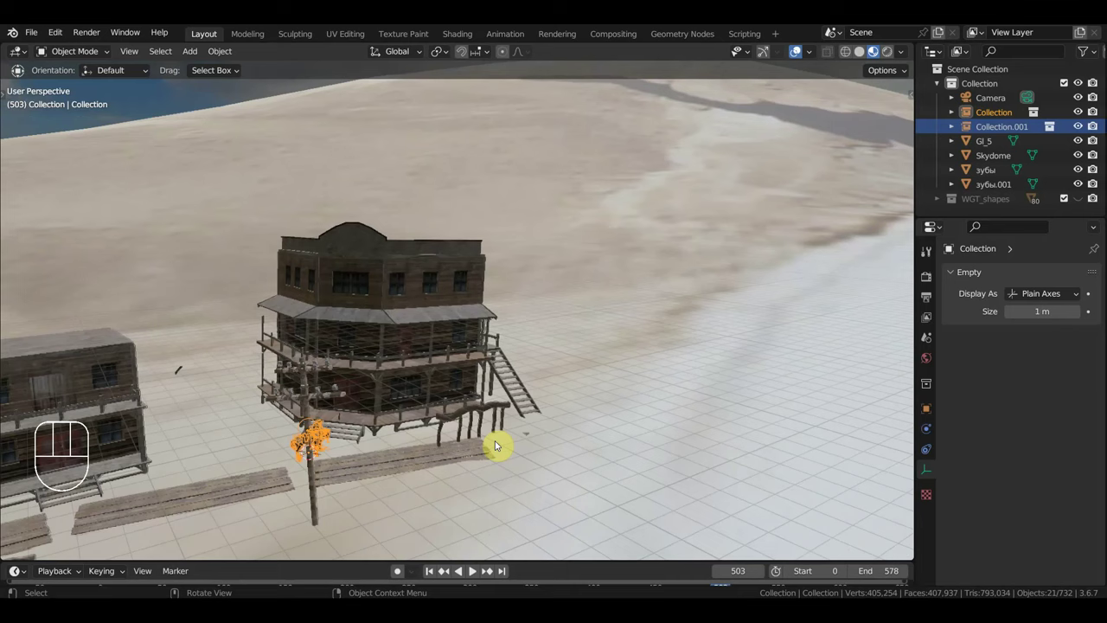
Step: Orbit the view to find the newly added characters near the porch
{"action": "left_click_drag", "start_coordinate": [584, 397], "coordinate": [806, 238]}
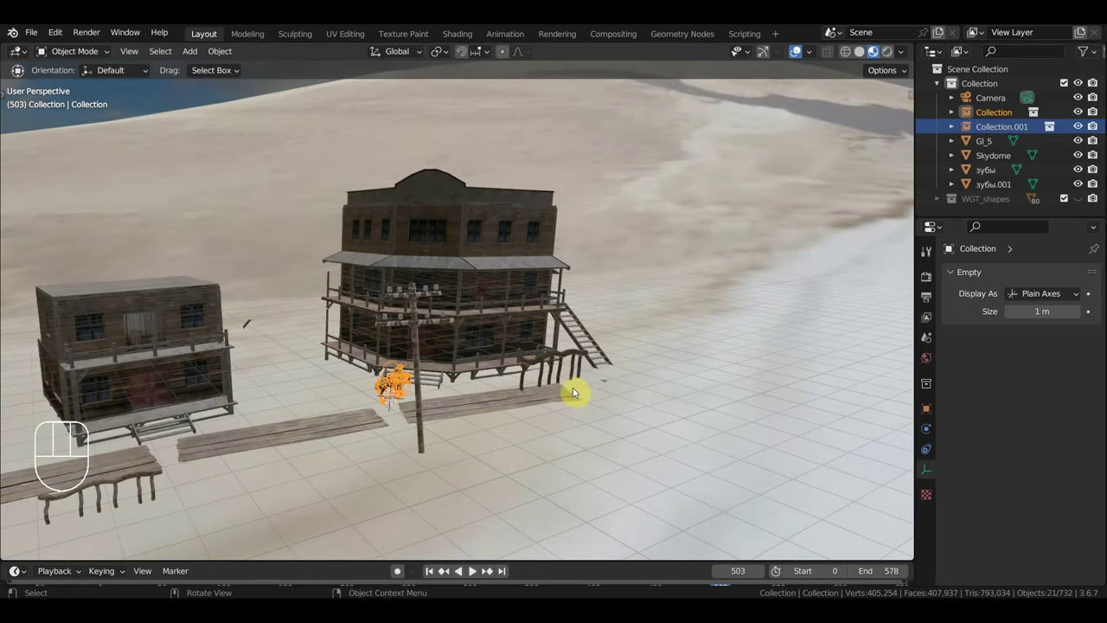
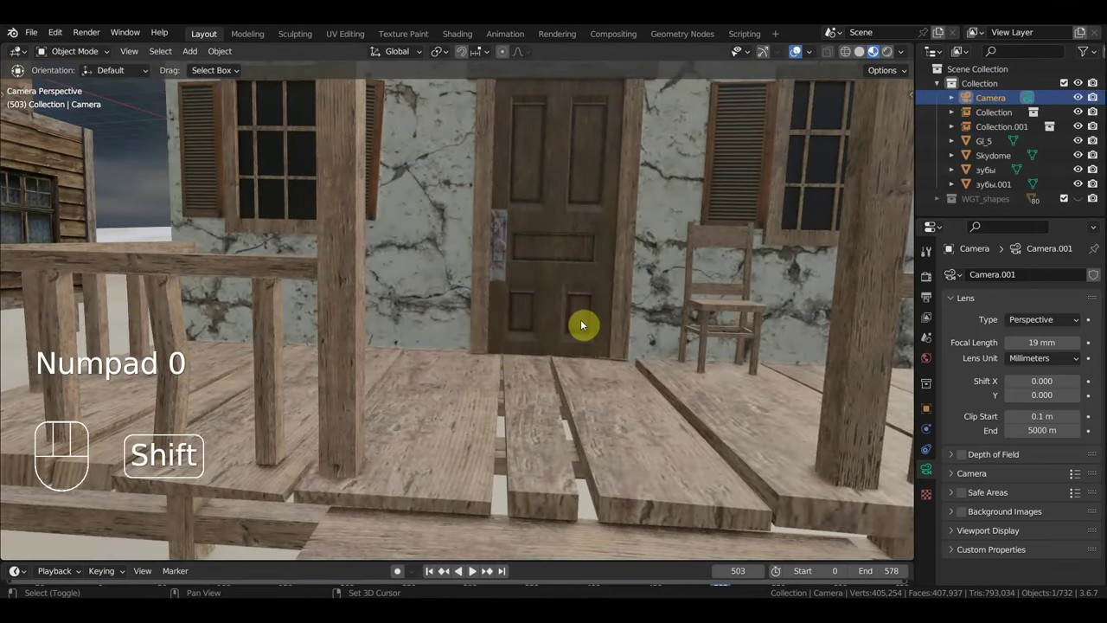
Step: Fly the camera down the street behind the sheriff and horse, then bring up the transform tools
{"action": "key", "text": "shift+f"}
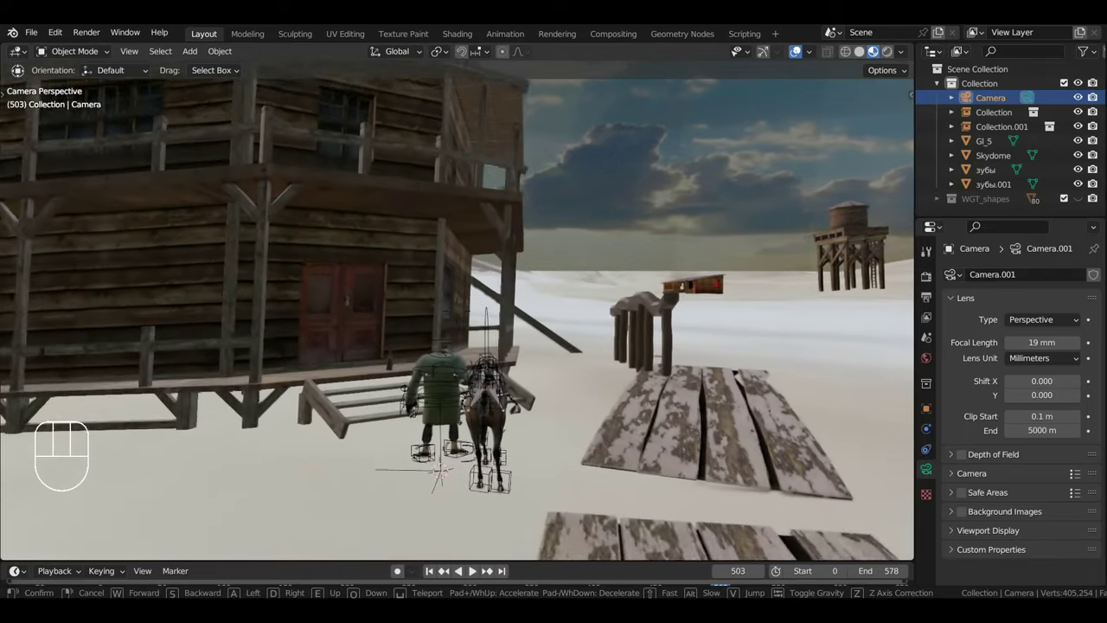
{"action": "key", "text": "Up"}
{"action": "key", "text": "Up"}
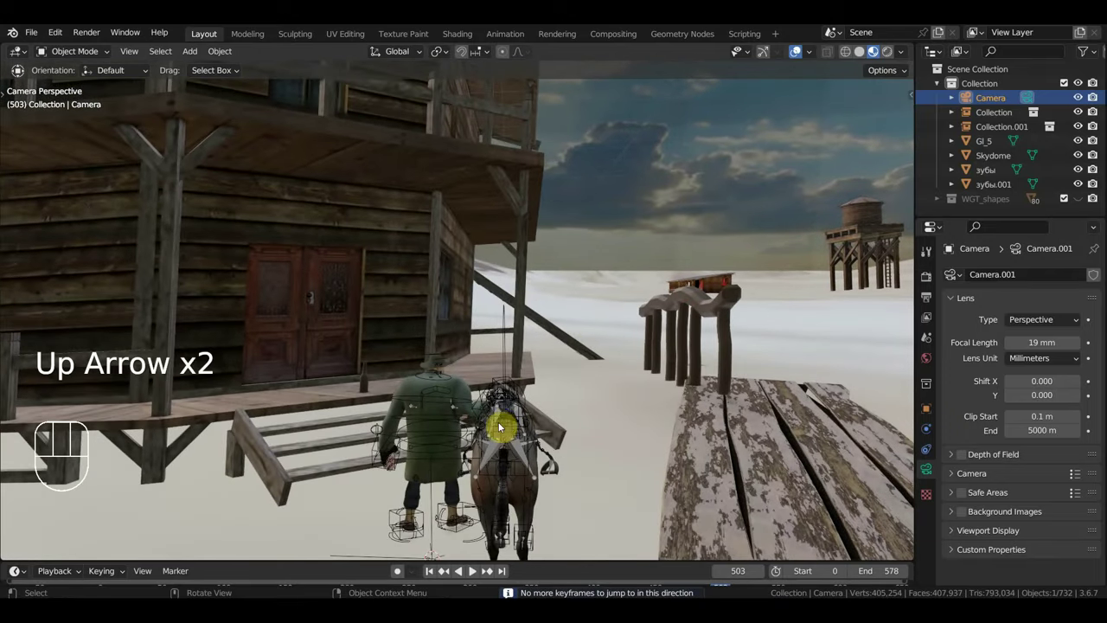
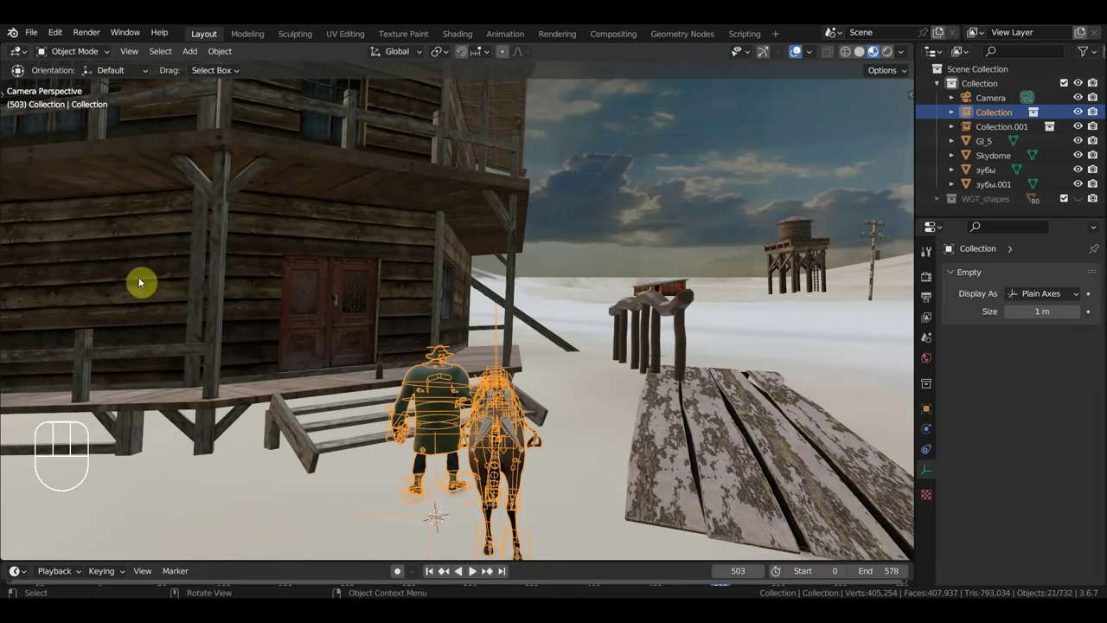
{"action": "key", "text": "t"}
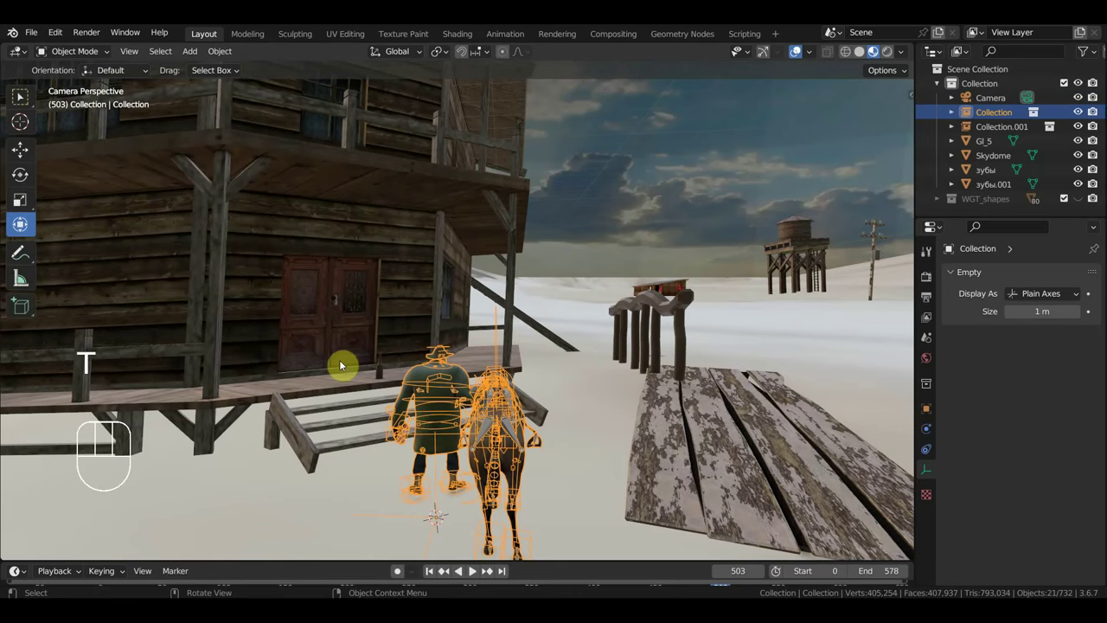
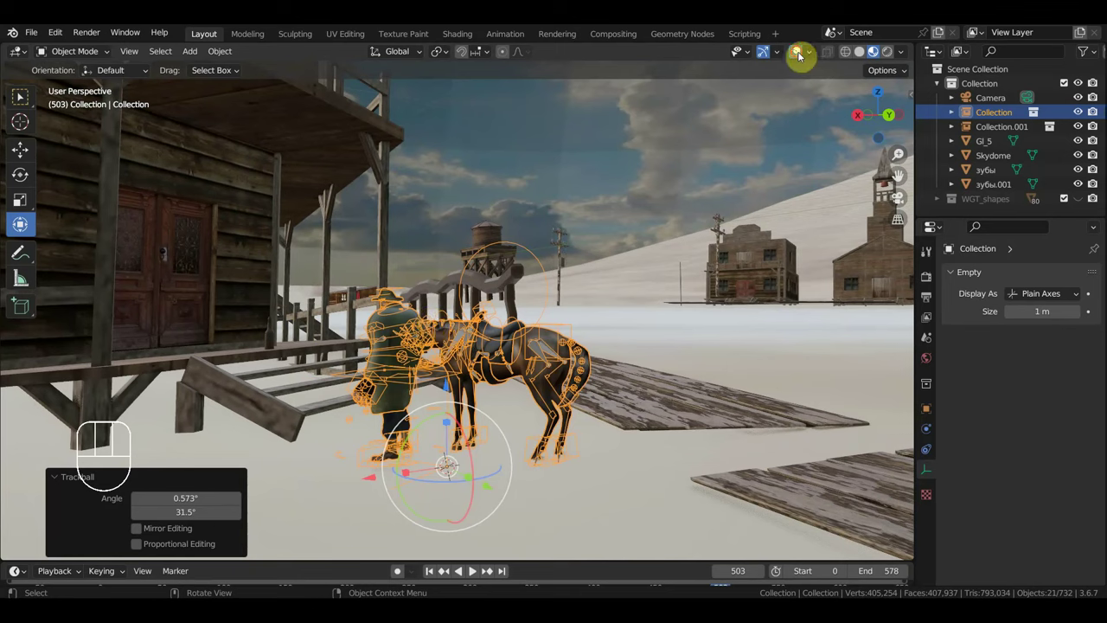
Step: Hide the viewport overlays so the orange selection outlines disappear
{"action": "left_click", "coordinate": [706, 181]}
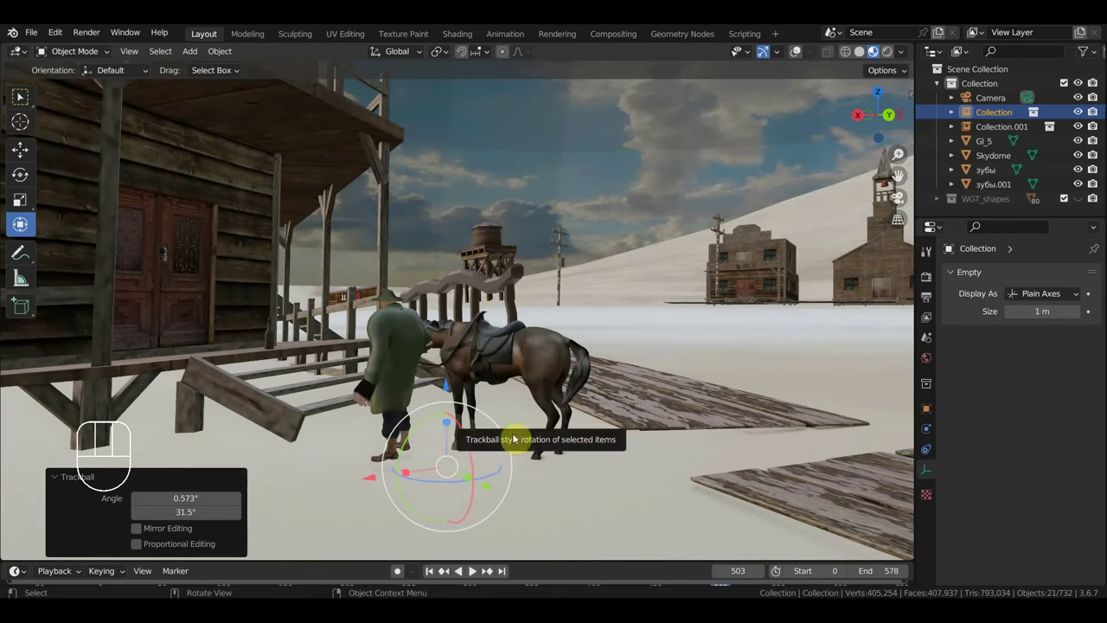
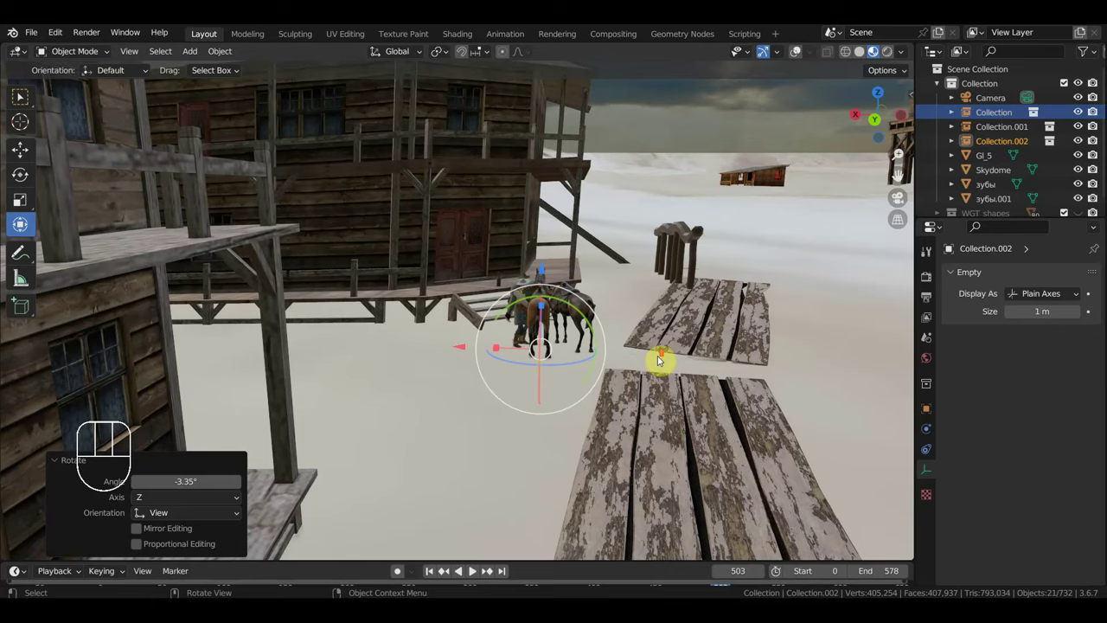
Step: View the copied rider through the camera, walk the view, undo a stray change and switch to top view
{"action": "key", "text": "KP_0"}
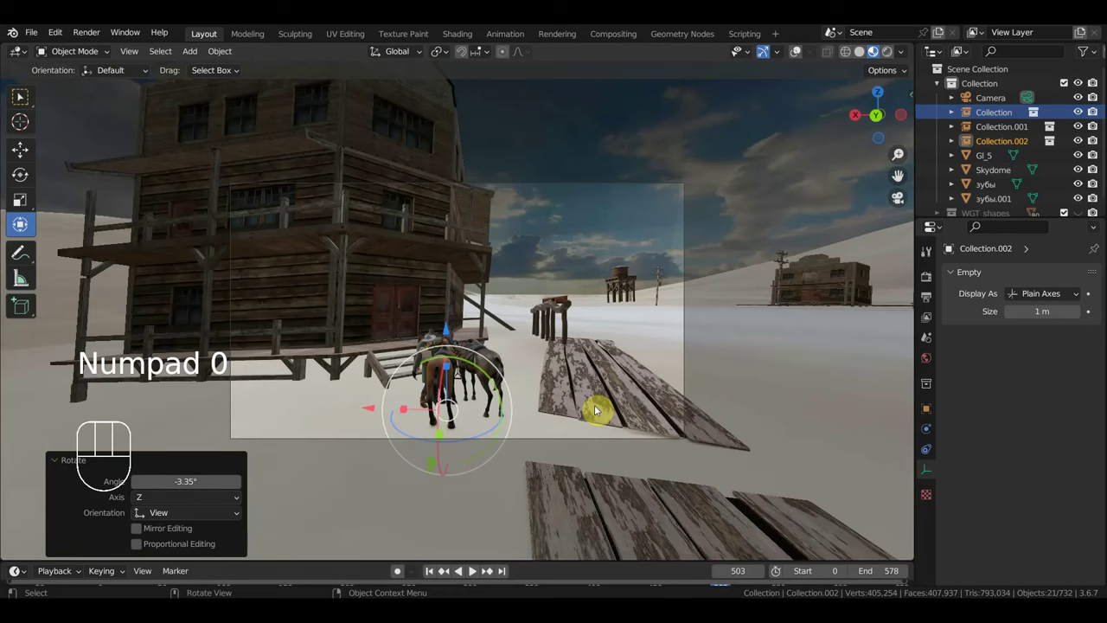
{"action": "key", "text": "shift+f"}
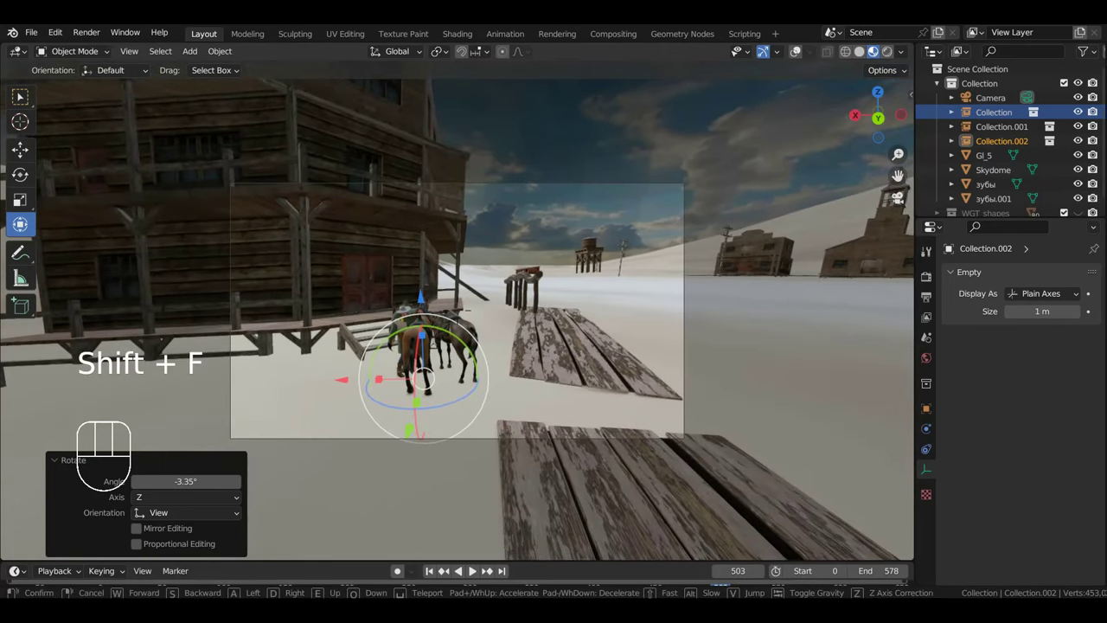
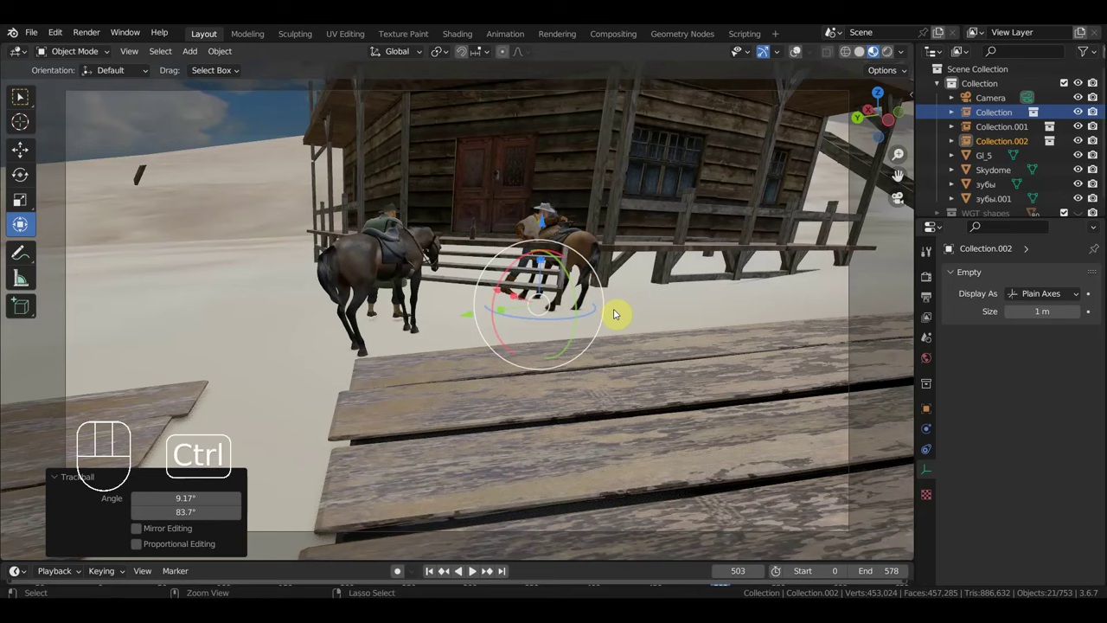
{"action": "key", "text": "ctrl+z"}
{"action": "key", "text": "KP_7"}
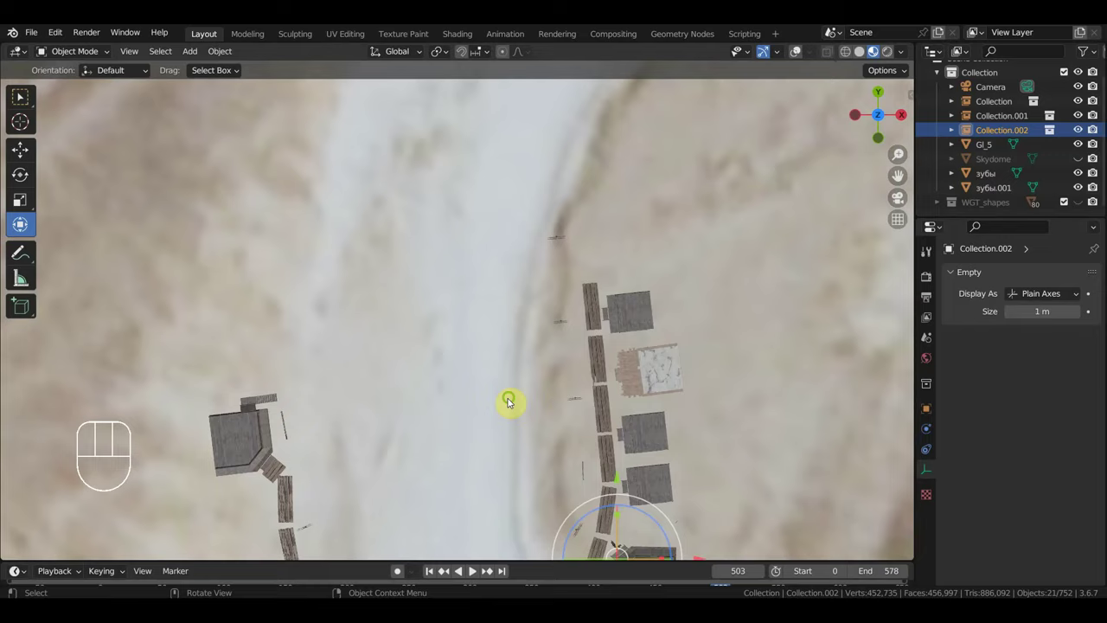
Step: Rotate the Collection.002 rider and horse about 63 degrees and move them roughly two metres beside the building
{"action": "left_click_drag", "start_coordinate": [525, 289], "coordinate": [447, 141]}
{"action": "left_click_drag", "start_coordinate": [500, 291], "coordinate": [480, 468]}
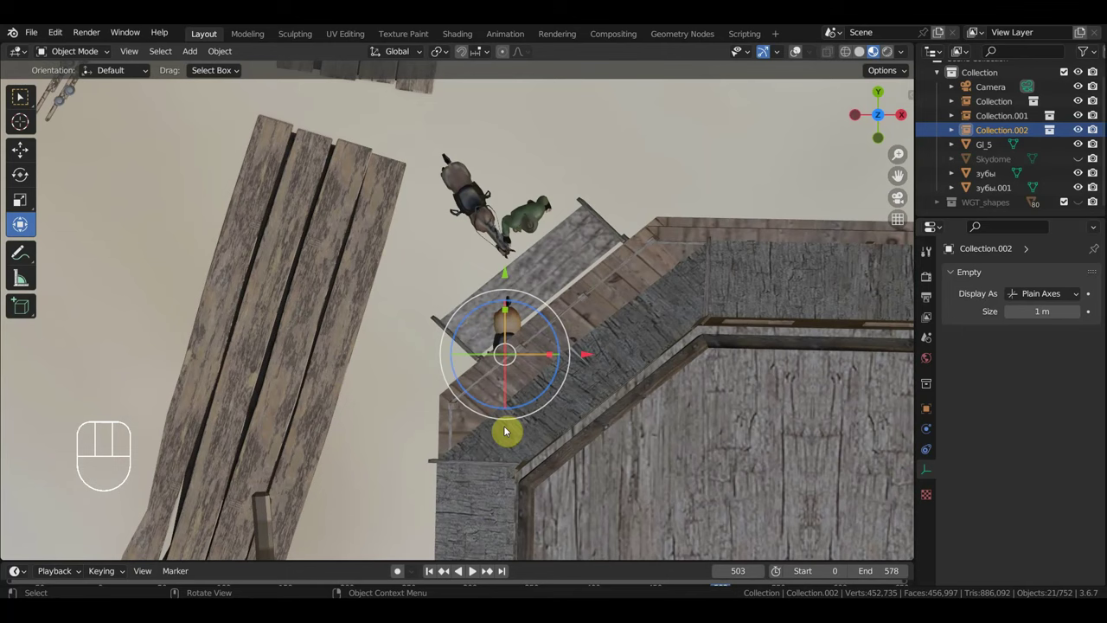
{"action": "key", "text": "r"}
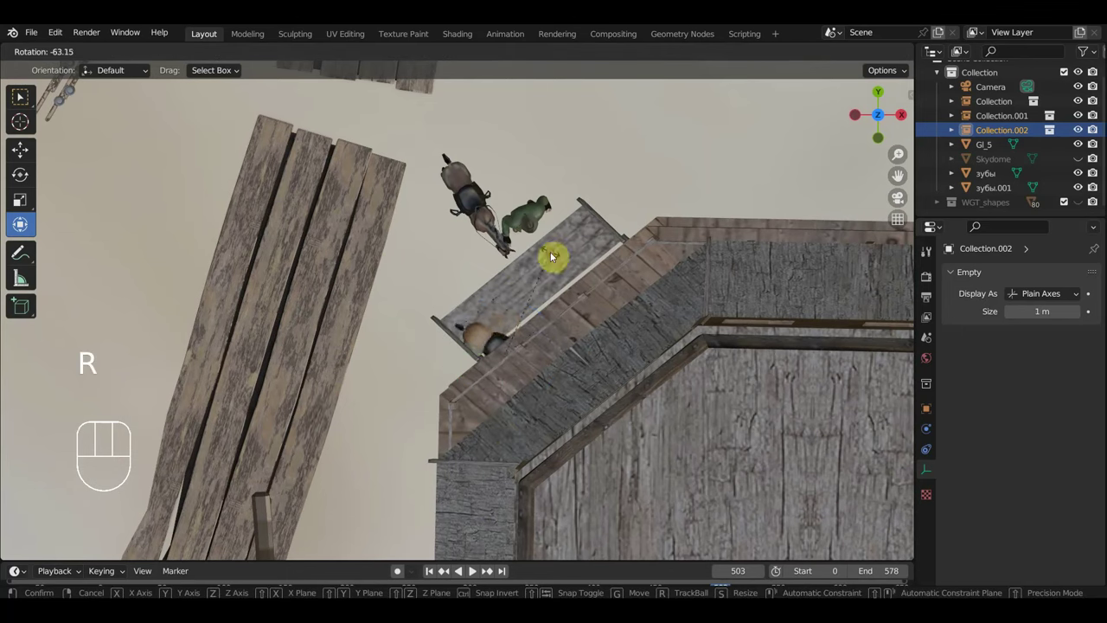
{"action": "key", "text": "g"}
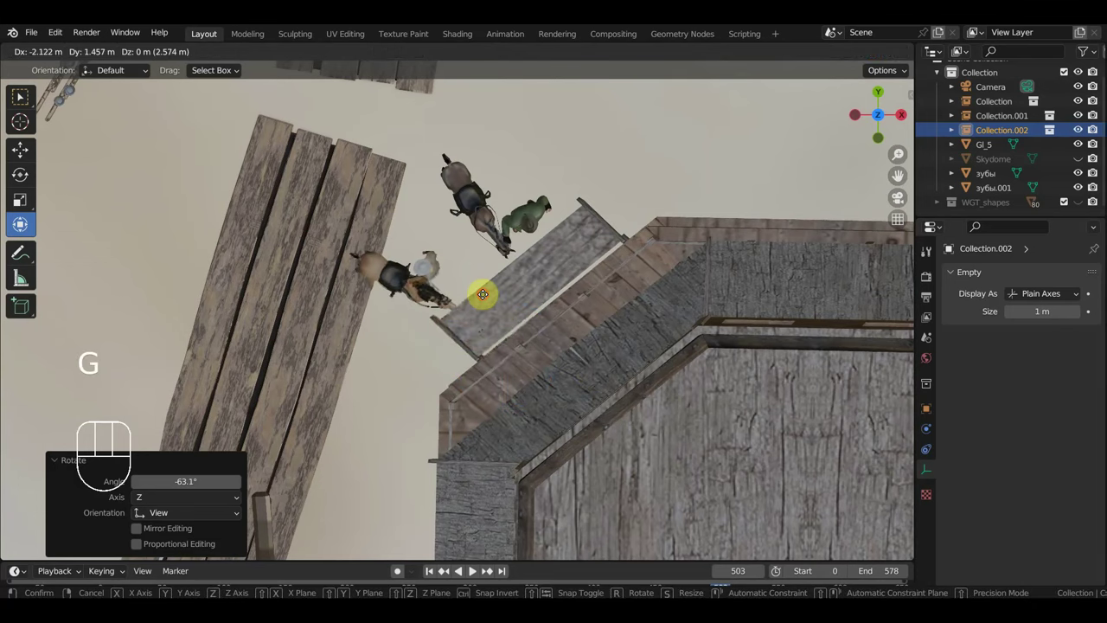
Step: Orbit down to the second rider and horse standing by the boardwalk edge
{"action": "left_click_drag", "start_coordinate": [543, 305], "coordinate": [786, 207]}
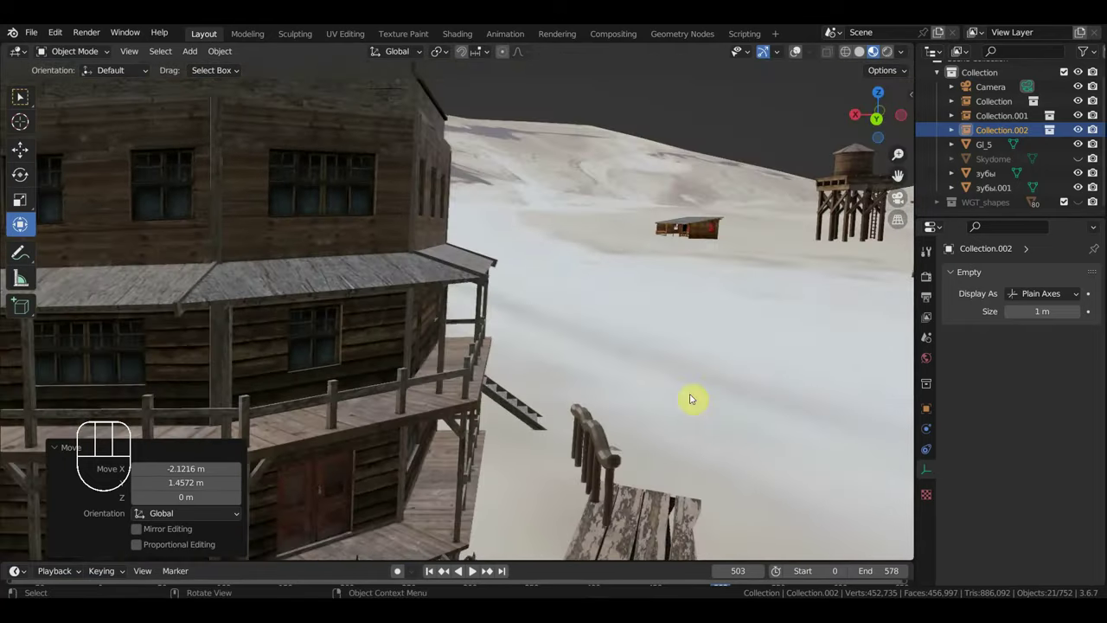
{"action": "left_click_drag", "start_coordinate": [768, 401], "coordinate": [612, 302]}
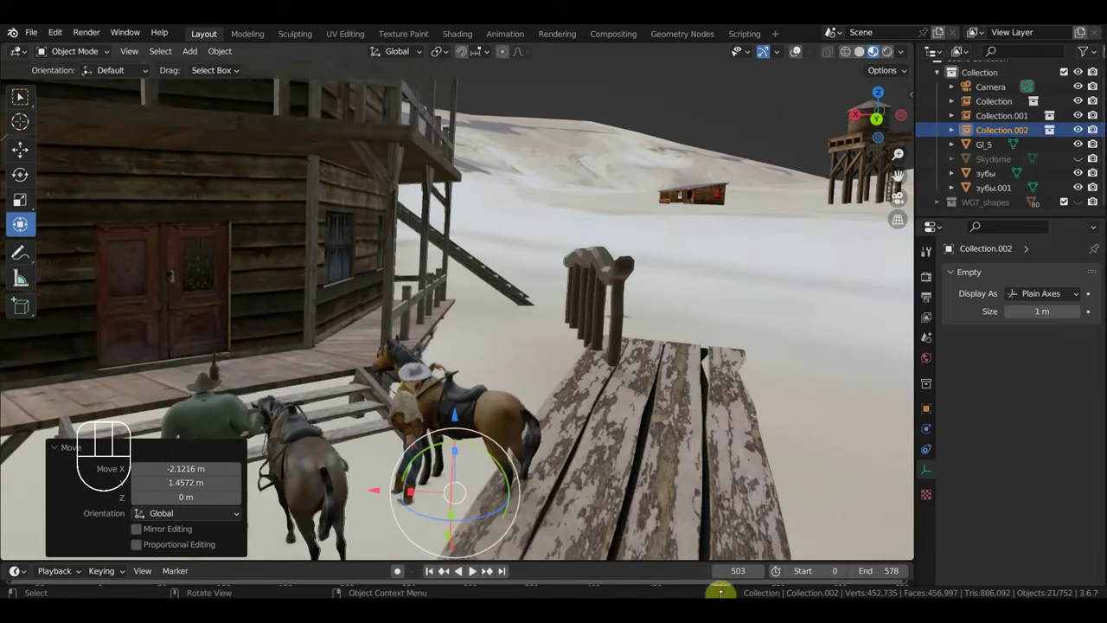
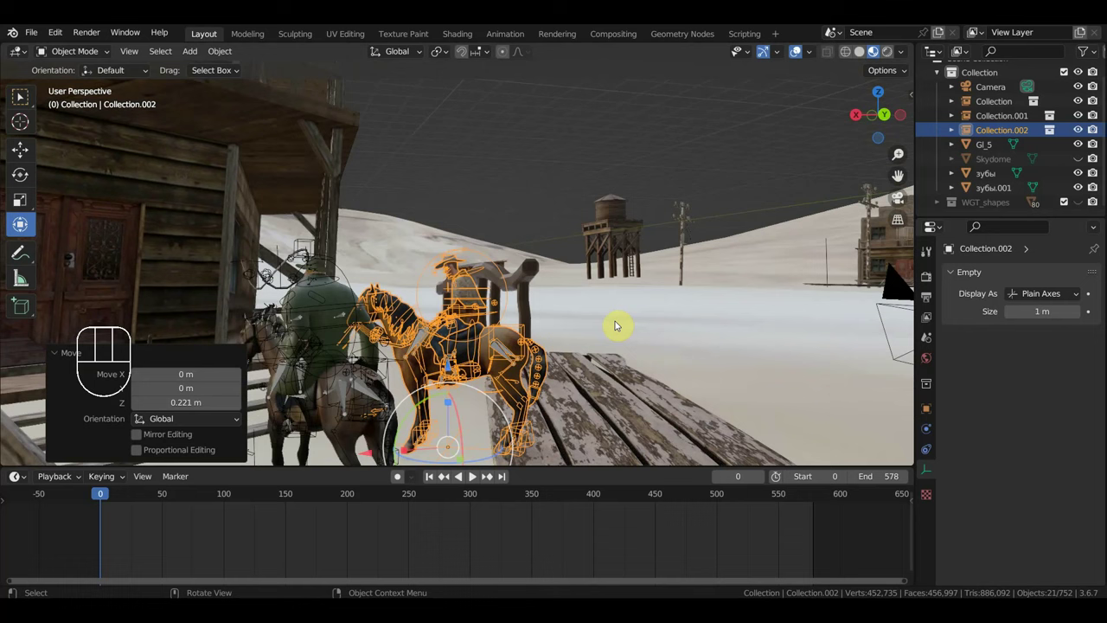
Step: From top view, turn the second rider about 16.6 degrees and shift it roughly 0.28 m beside the first
{"action": "left_click_drag", "start_coordinate": [641, 348], "coordinate": [557, 407]}
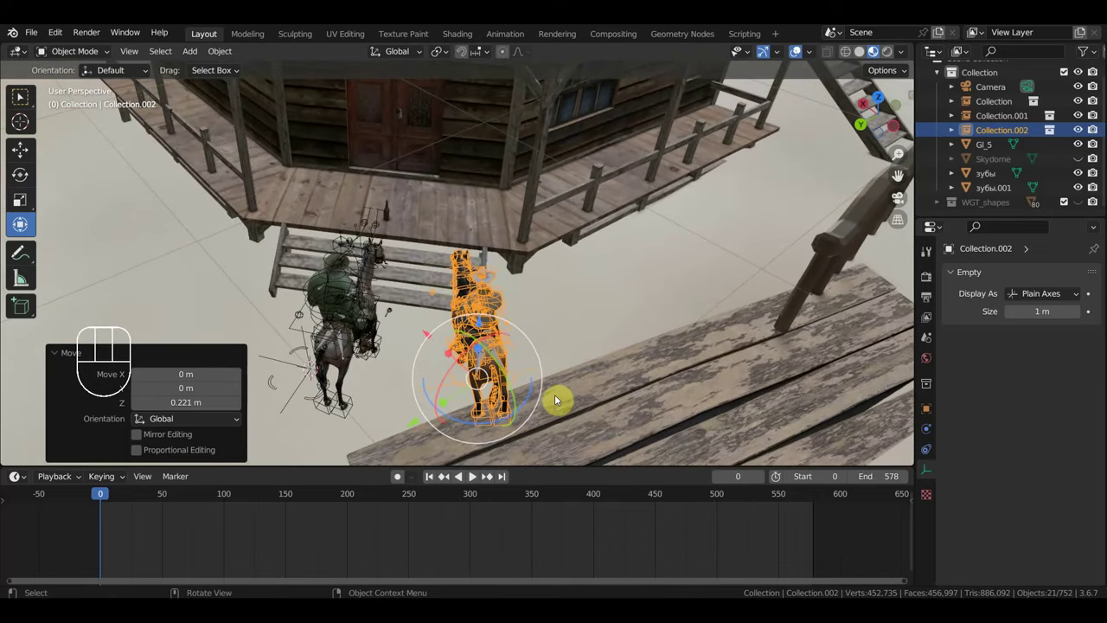
{"action": "key", "text": "KP_7"}
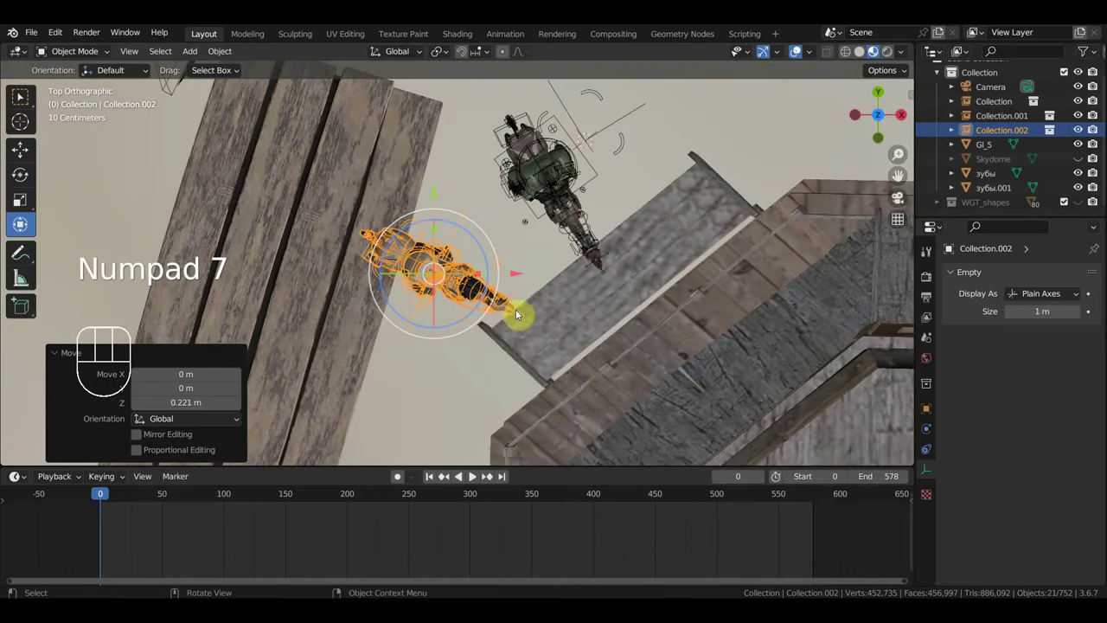
{"action": "key", "text": "r"}
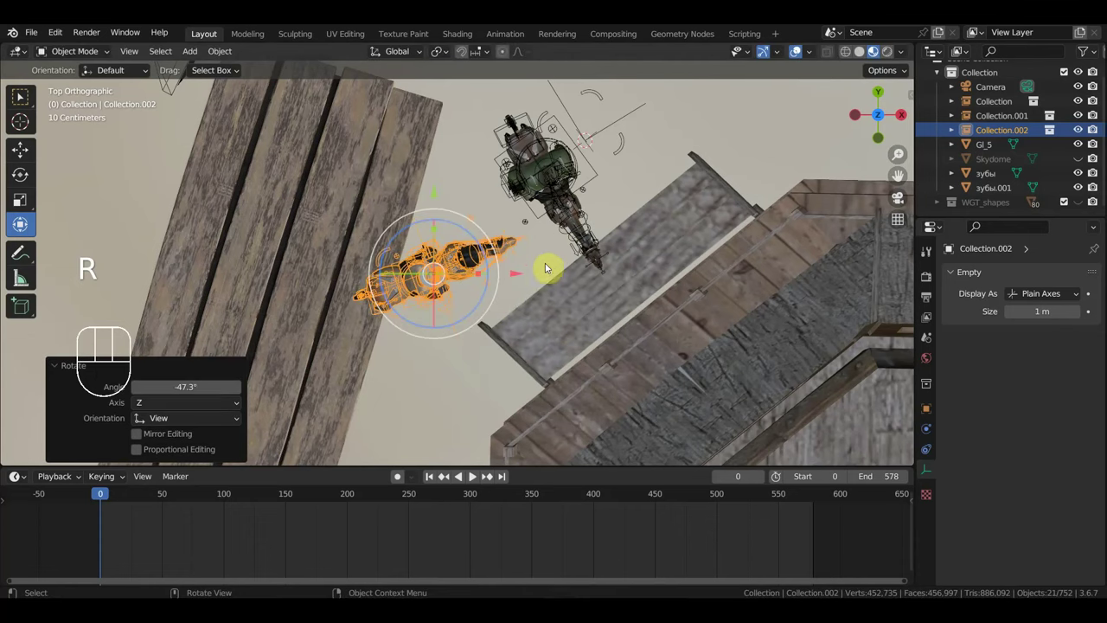
{"action": "key", "text": "g"}
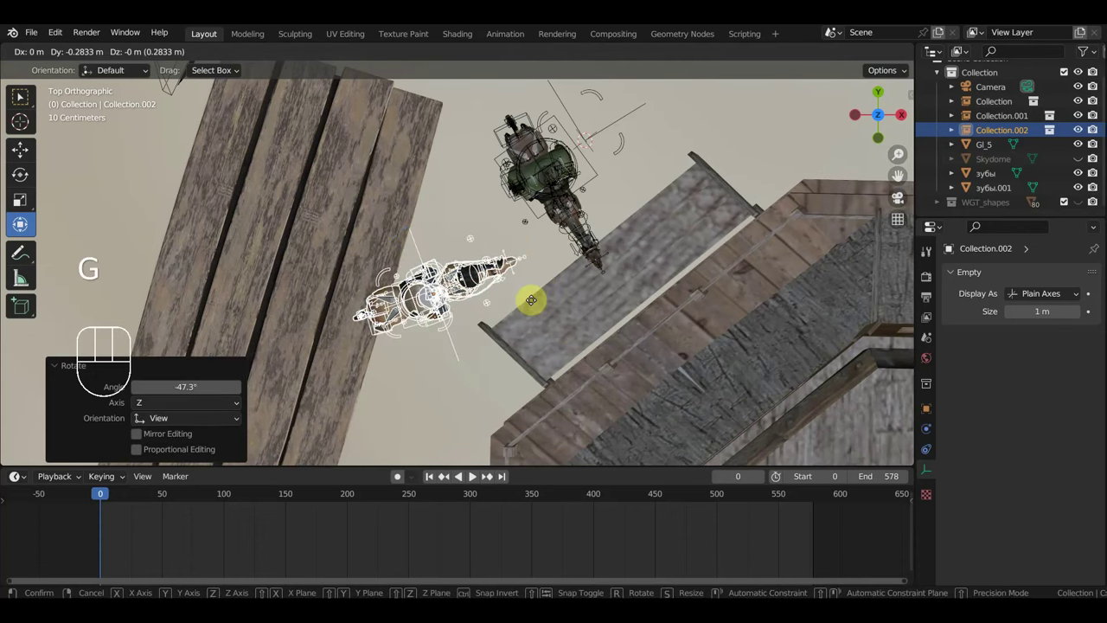
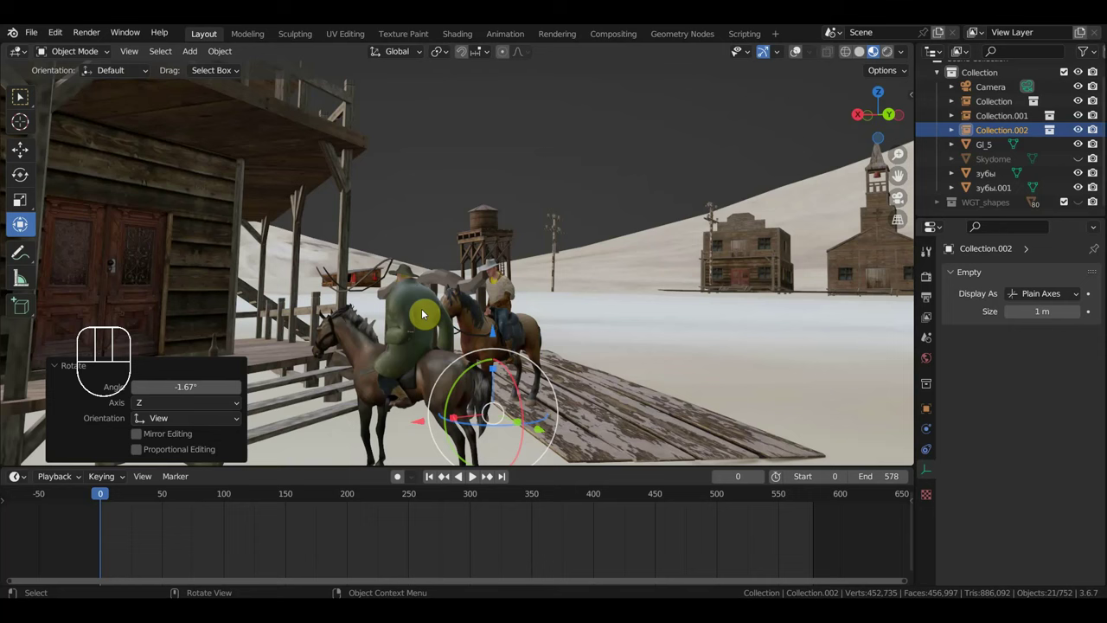
Step: Scrub the animation to frame 17 and select the Collection.001 group by the porch
{"action": "left_click_drag", "start_coordinate": [532, 308], "coordinate": [98, 484]}
{"action": "left_click", "coordinate": [127, 500]}
{"action": "left_click_drag", "start_coordinate": [620, 392], "coordinate": [640, 378]}
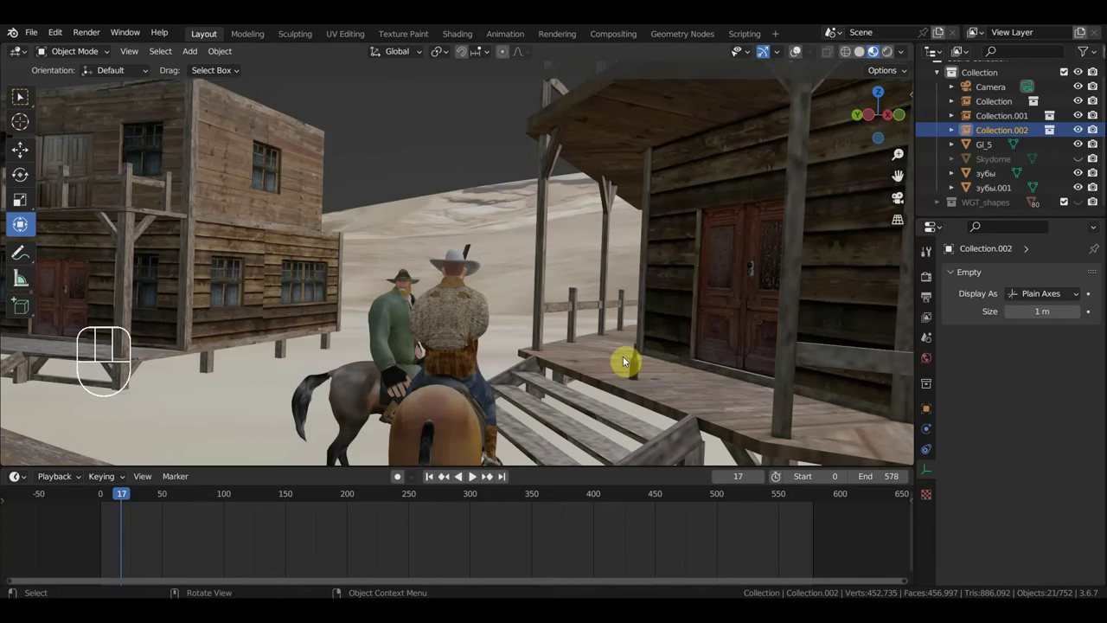
{"action": "left_click", "coordinate": [642, 369]}
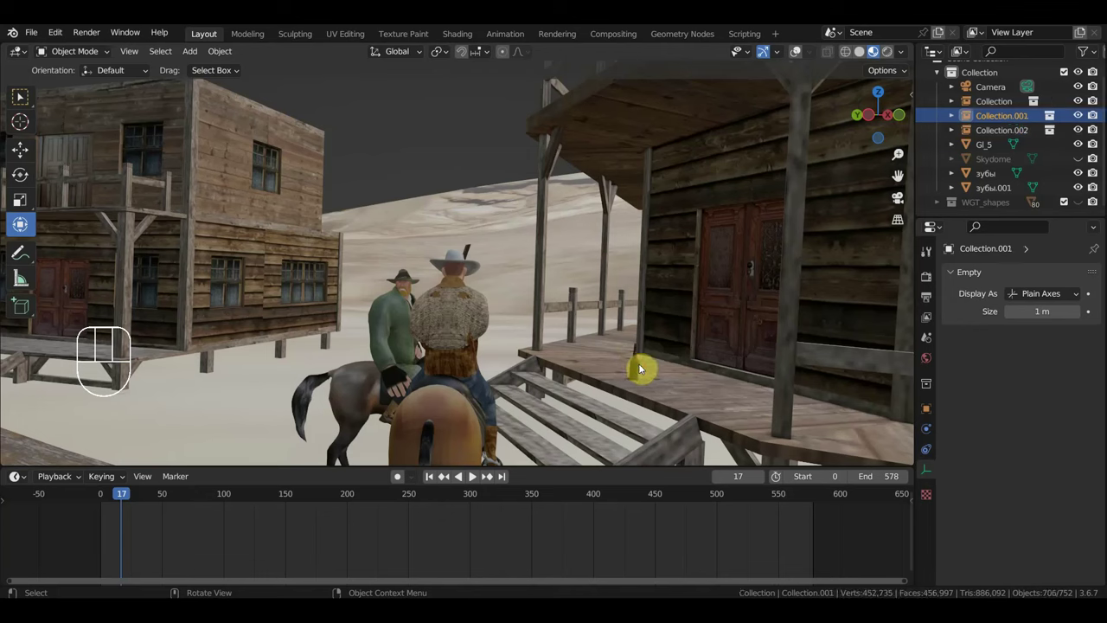
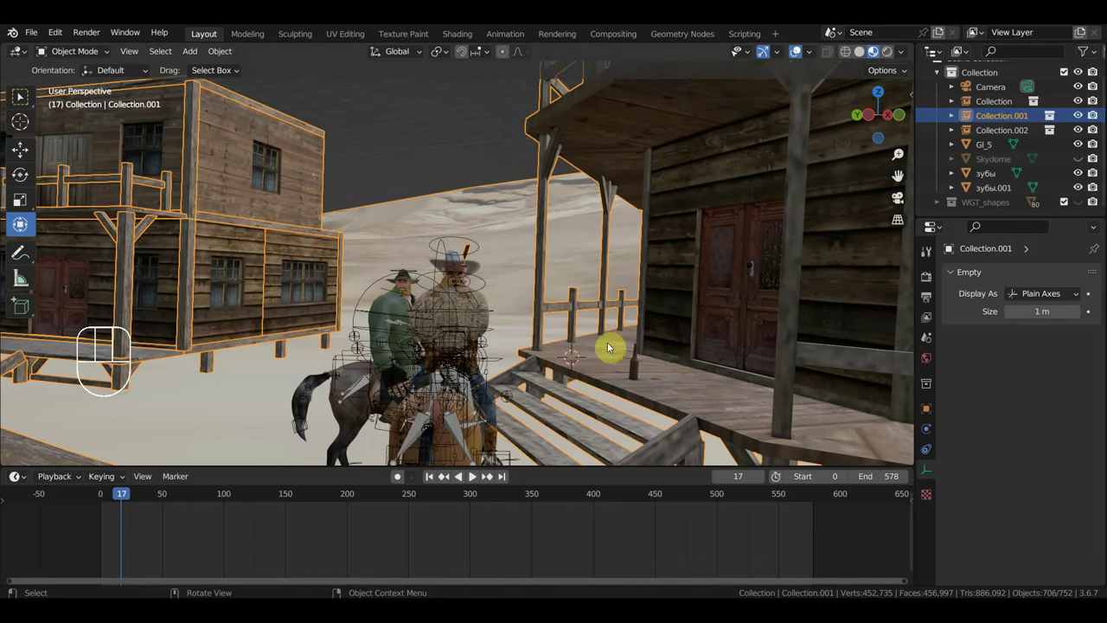
Step: Orbit around the porch to view the rider from behind
{"action": "left_click_drag", "start_coordinate": [647, 350], "coordinate": [674, 355]}
{"action": "left_click_drag", "start_coordinate": [698, 354], "coordinate": [673, 354]}
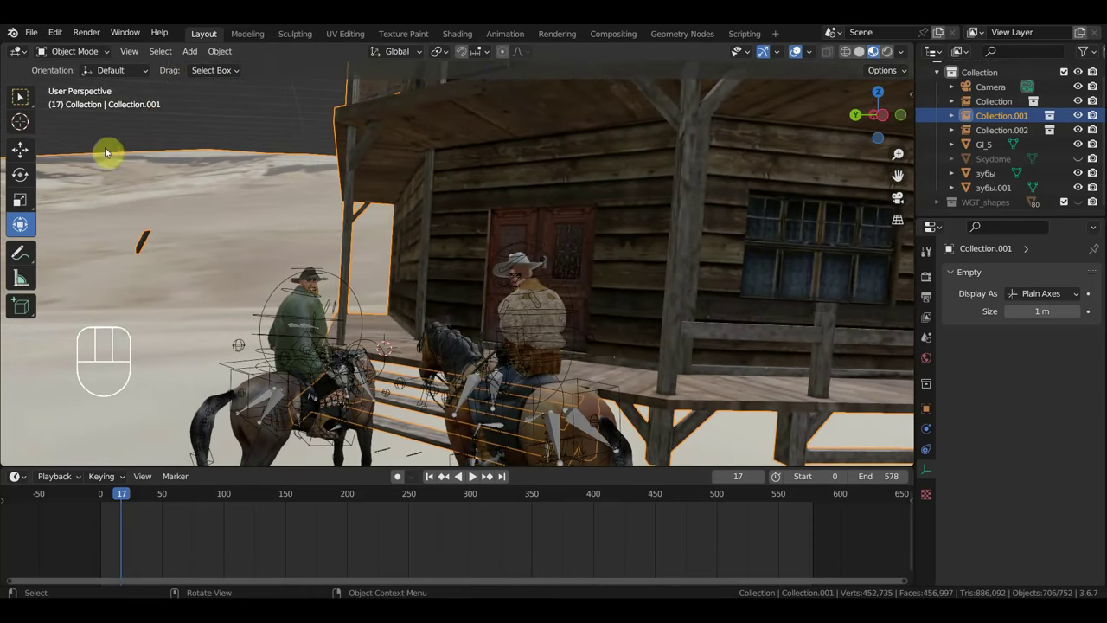
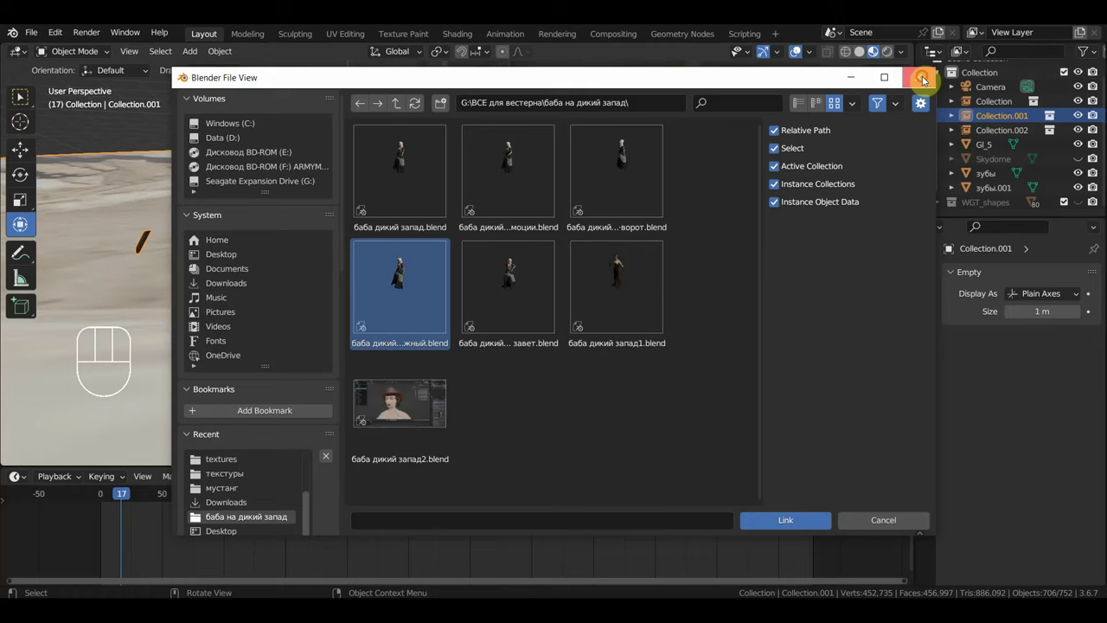
Step: Use File > Link to browse into the western blend file's Collection folder for the character collection
{"action": "left_click_drag", "start_coordinate": [39, 60], "coordinate": [40, 42]}
{"action": "left_click_drag", "start_coordinate": [39, 41], "coordinate": [125, 176]}
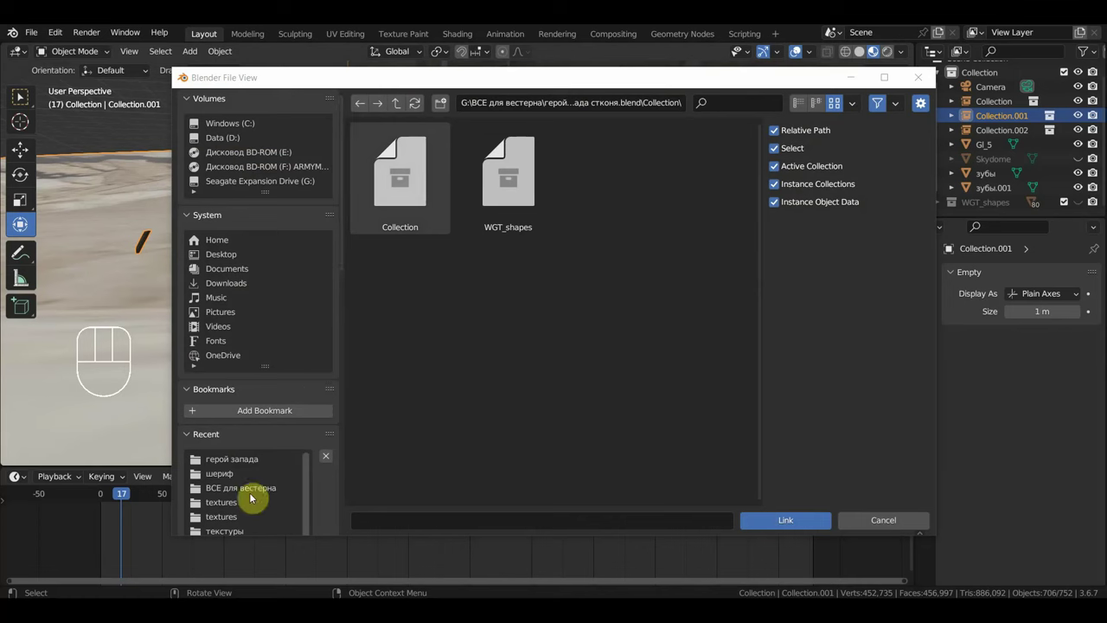
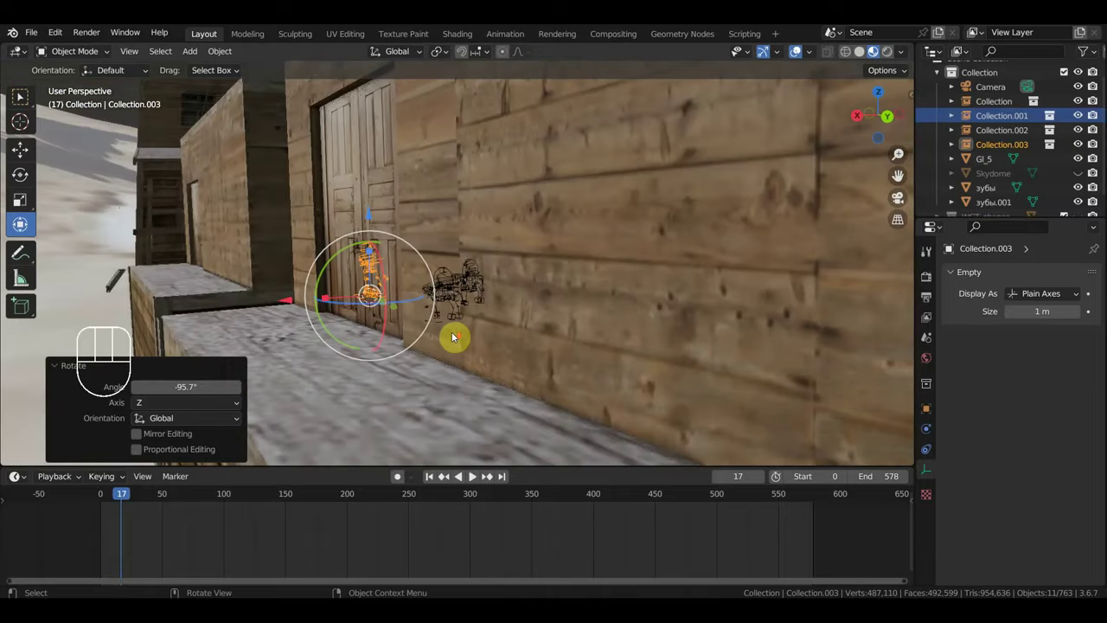
Step: Frame the town through the scene camera and fly-navigate the view toward the porch
{"action": "left_click_drag", "start_coordinate": [440, 334], "coordinate": [426, 326]}
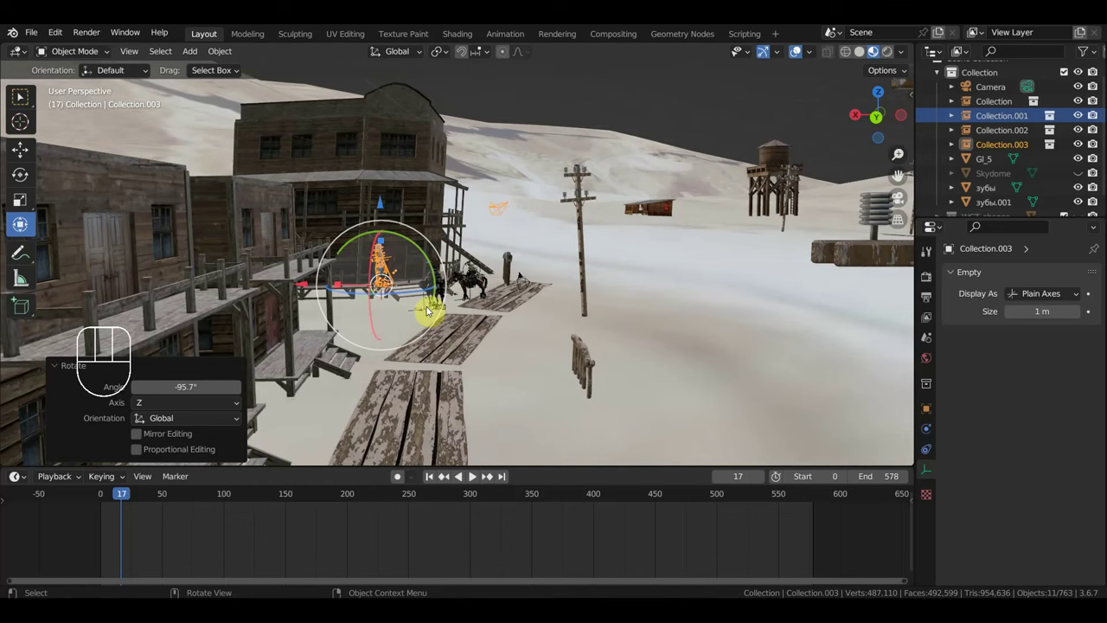
{"action": "key", "text": "KP_0"}
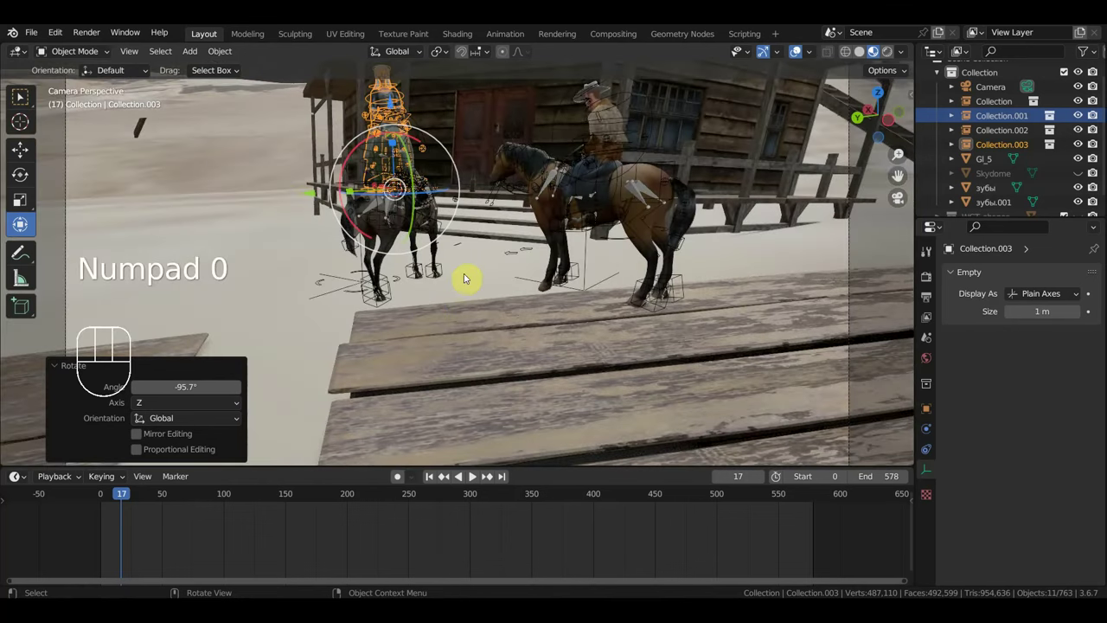
{"action": "key", "text": "shift+f"}
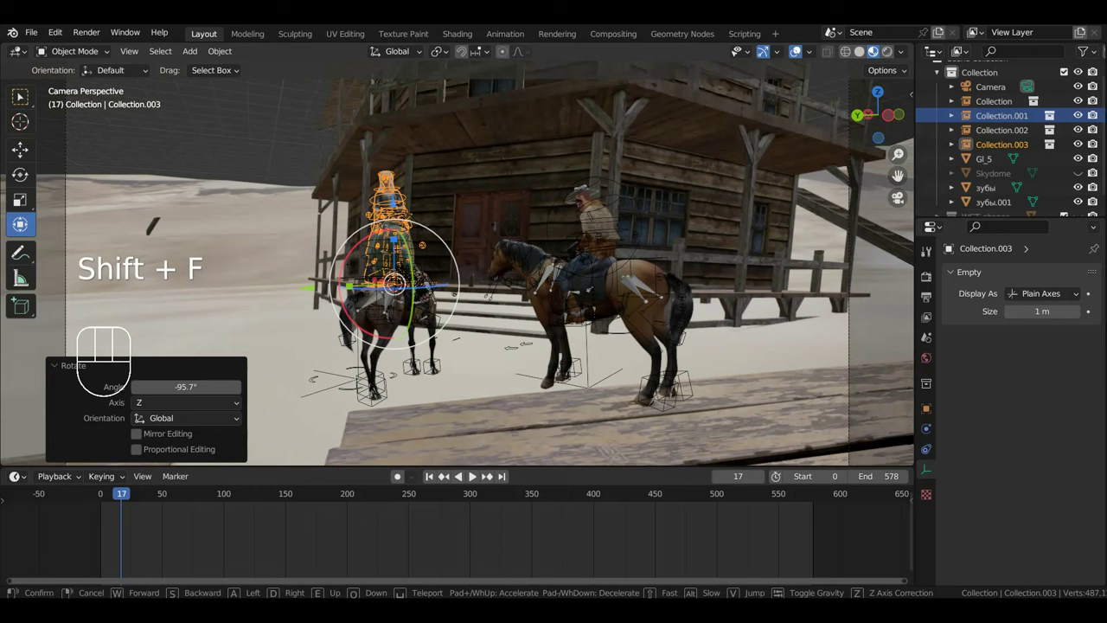
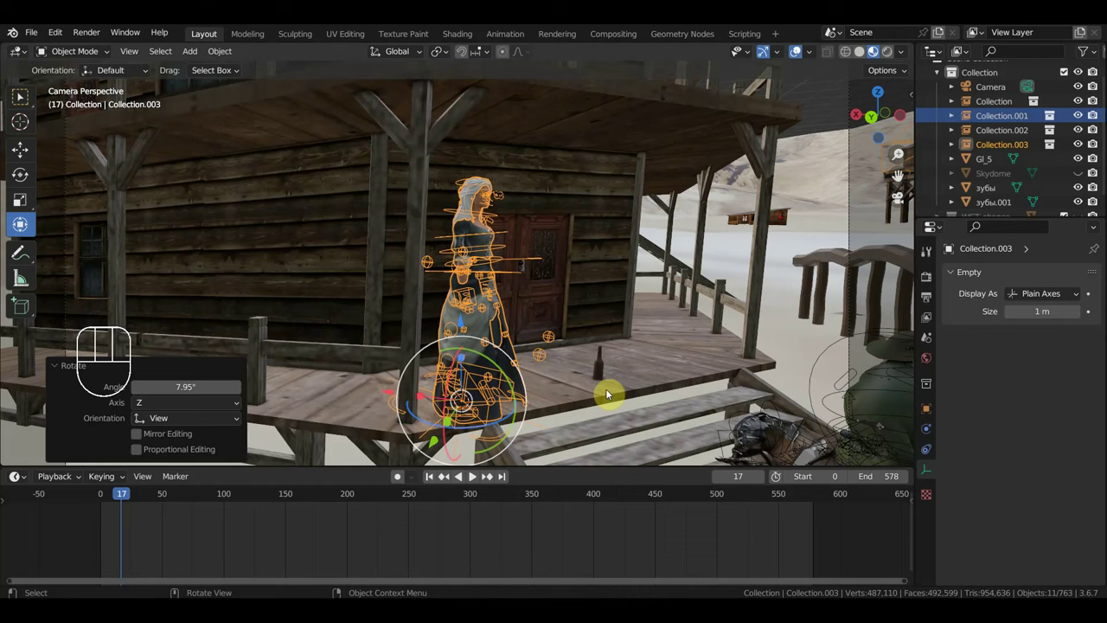
Step: Scale the porch woman (Collection.003) down to about 0.97 and swing the view to the riders by the steps
{"action": "key", "text": "s"}
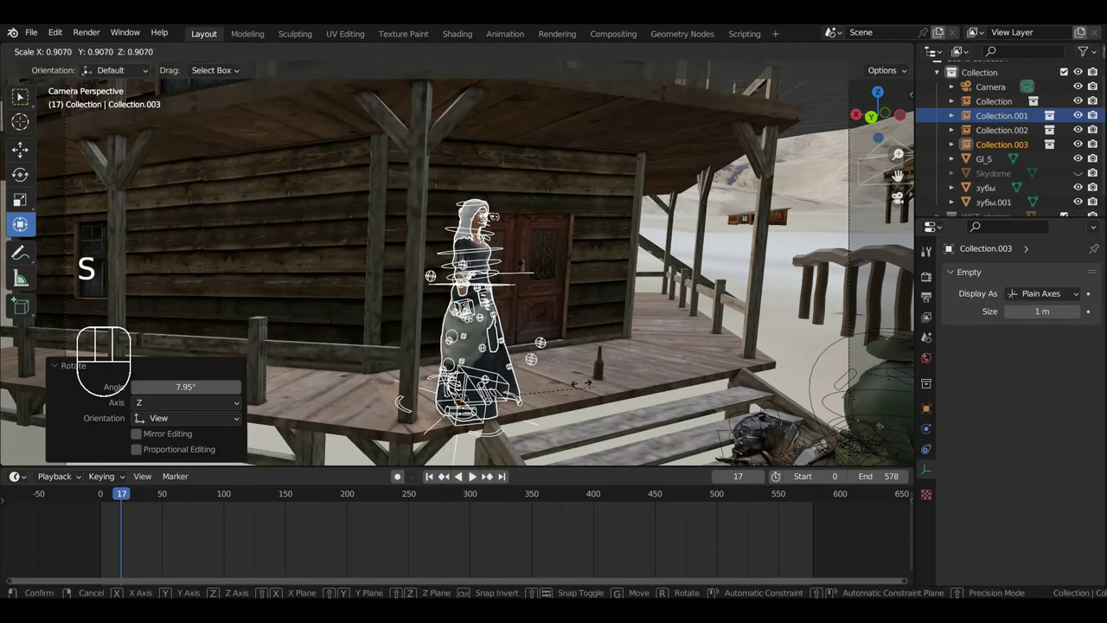
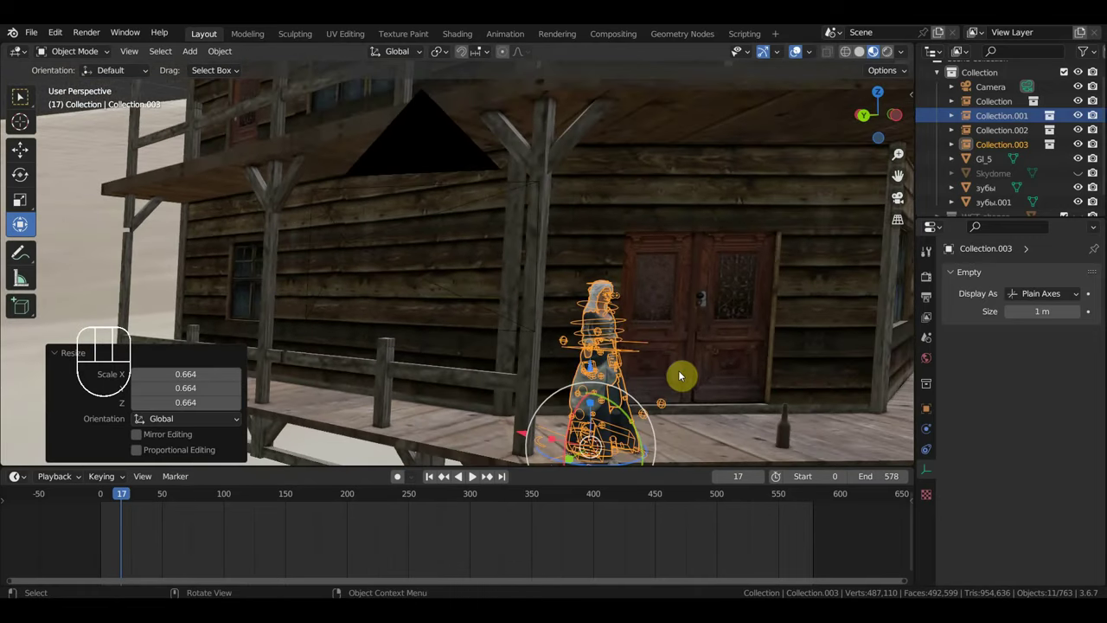
{"action": "key", "text": "s"}
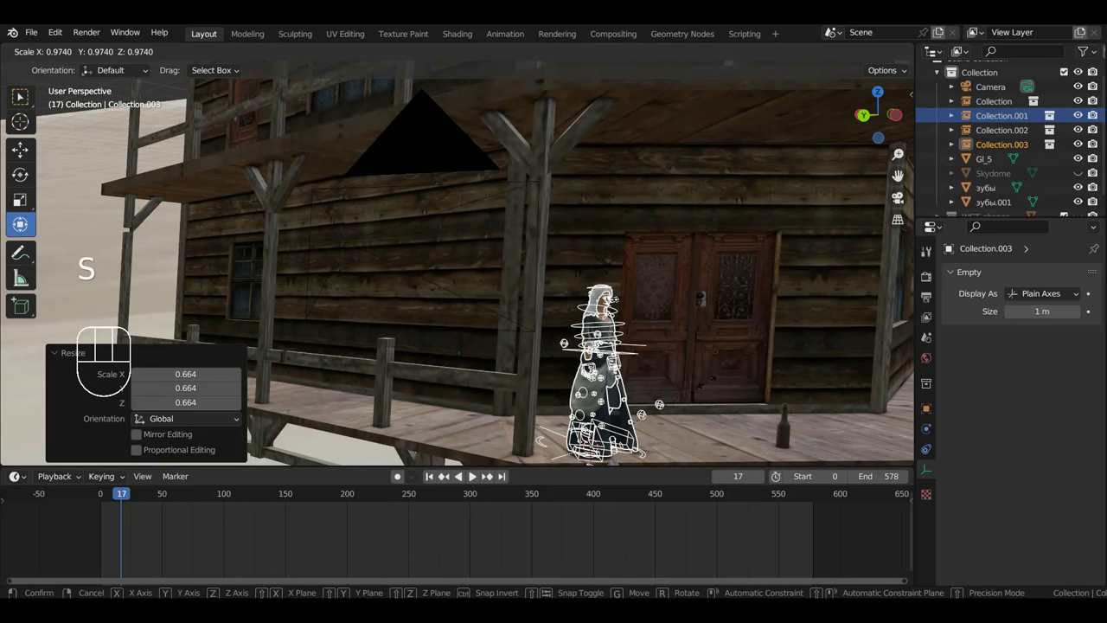
{"action": "left_click_drag", "start_coordinate": [699, 383], "coordinate": [681, 382]}
{"action": "scroll", "scroll_direction": "down", "scroll_amount": 3}
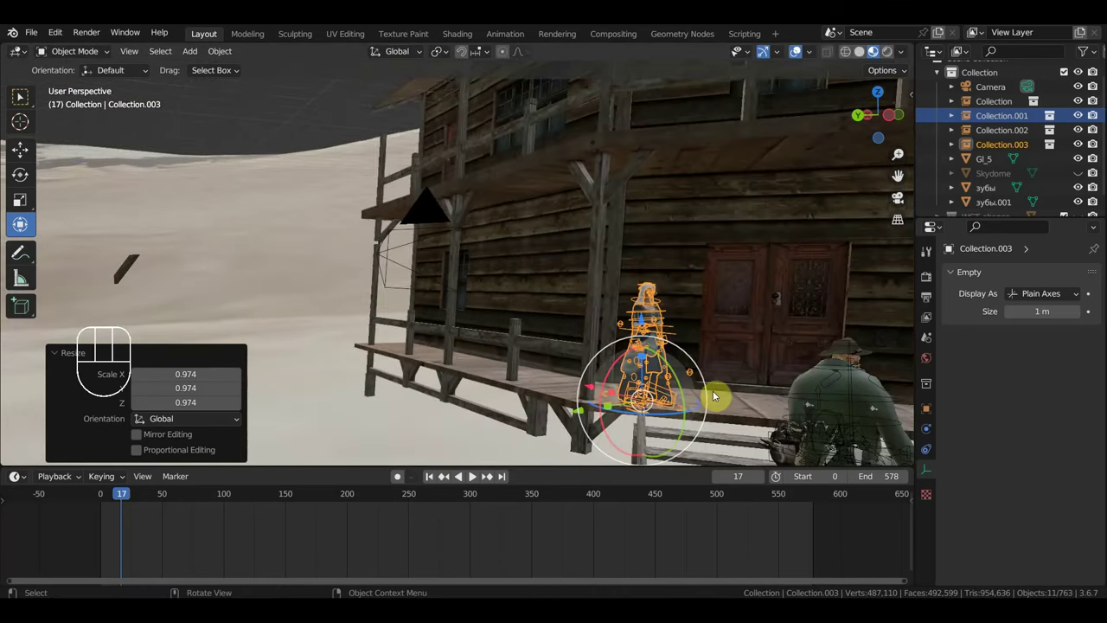
{"action": "left_click_drag", "start_coordinate": [646, 373], "coordinate": [701, 284]}
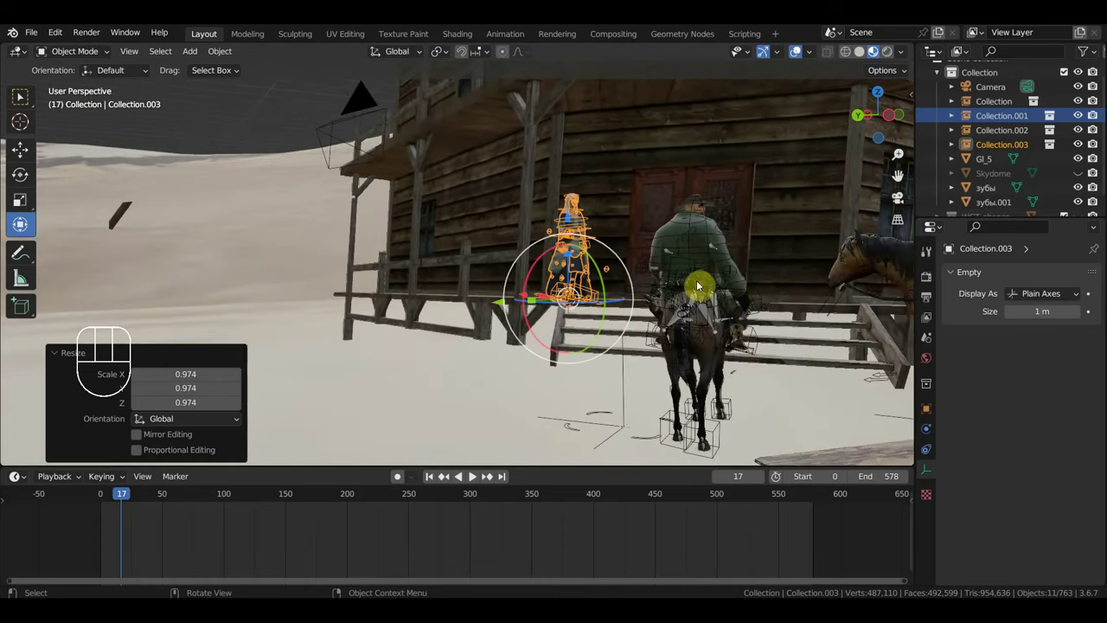
{"action": "left_click_drag", "start_coordinate": [623, 338], "coordinate": [624, 341]}
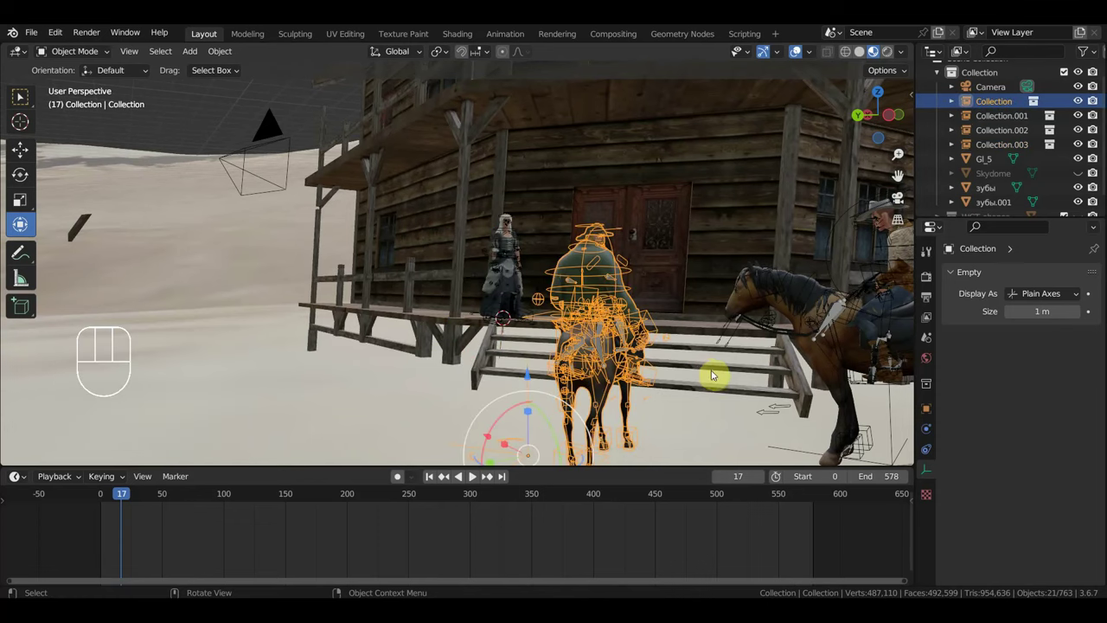
Step: Scale the rider-and-horse group down to about 0.94
{"action": "key", "text": "s"}
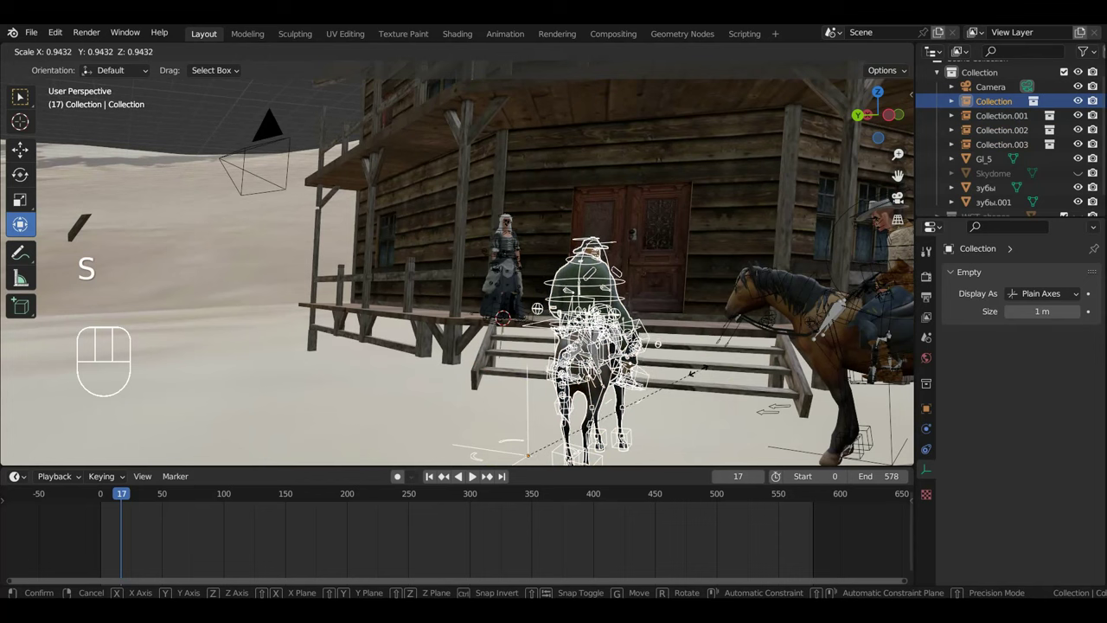
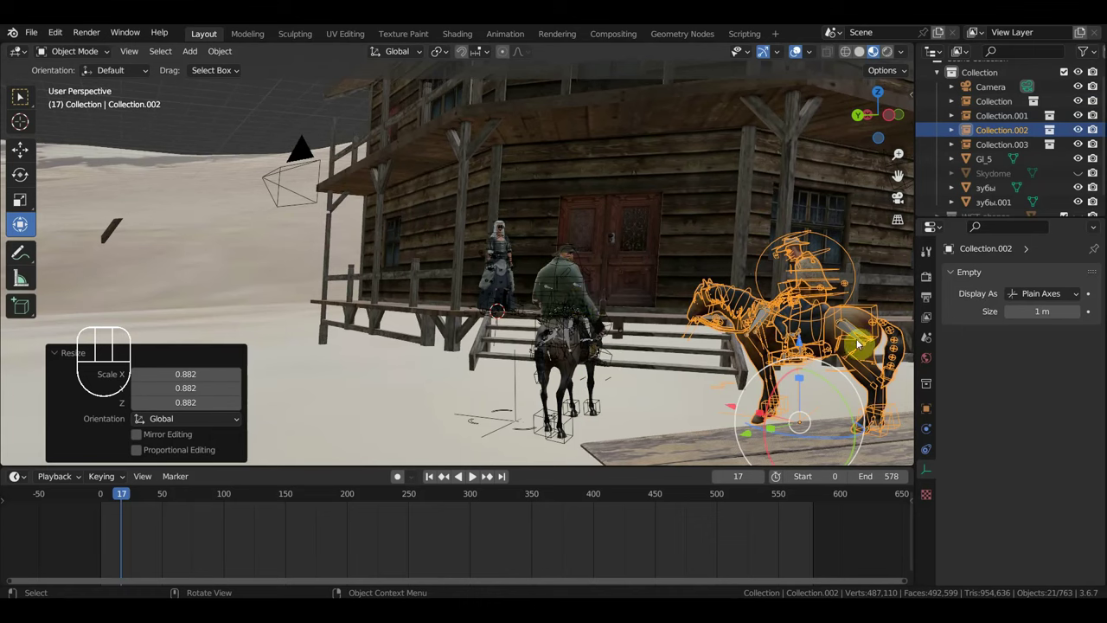
{"action": "key", "text": "s"}
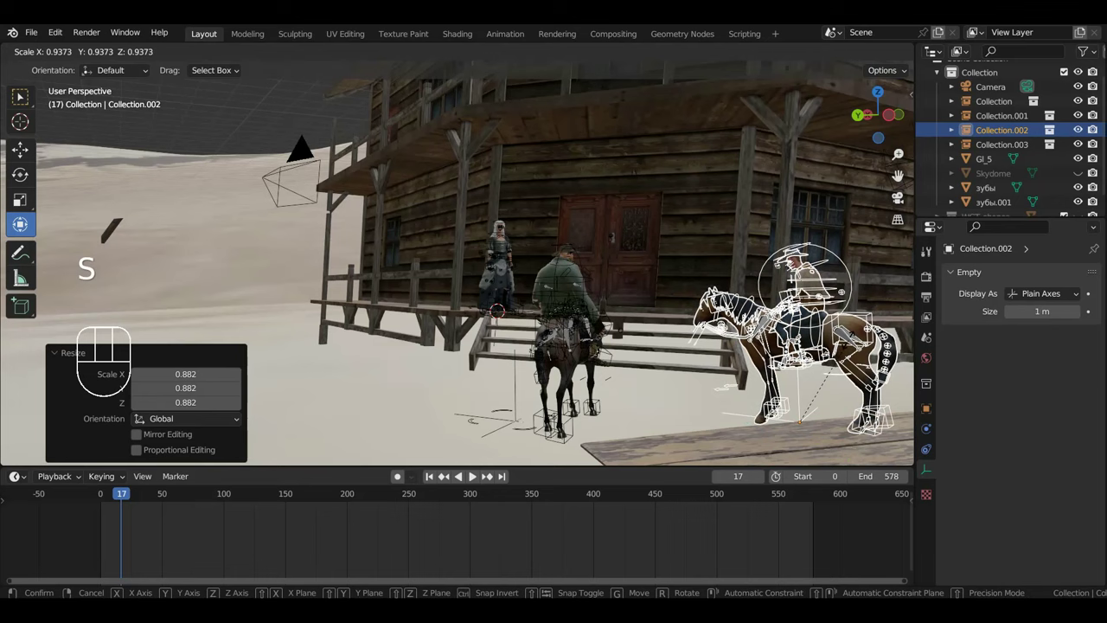
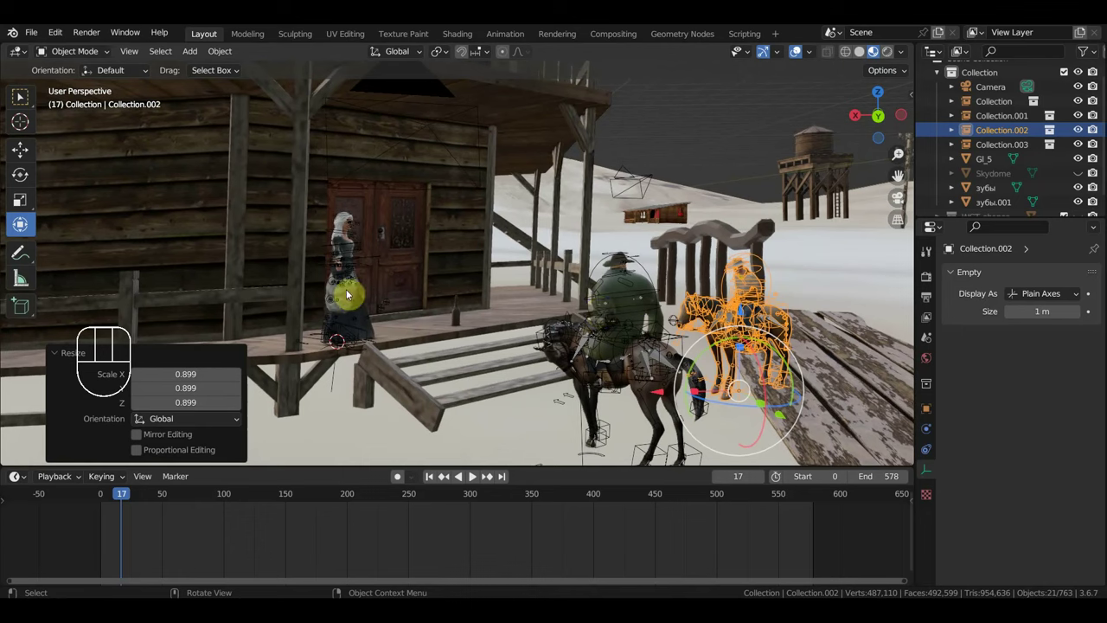
Step: Select the woman rig in Collection.003 and move her onto the porch near the saloon door
{"action": "left_click", "coordinate": [359, 263]}
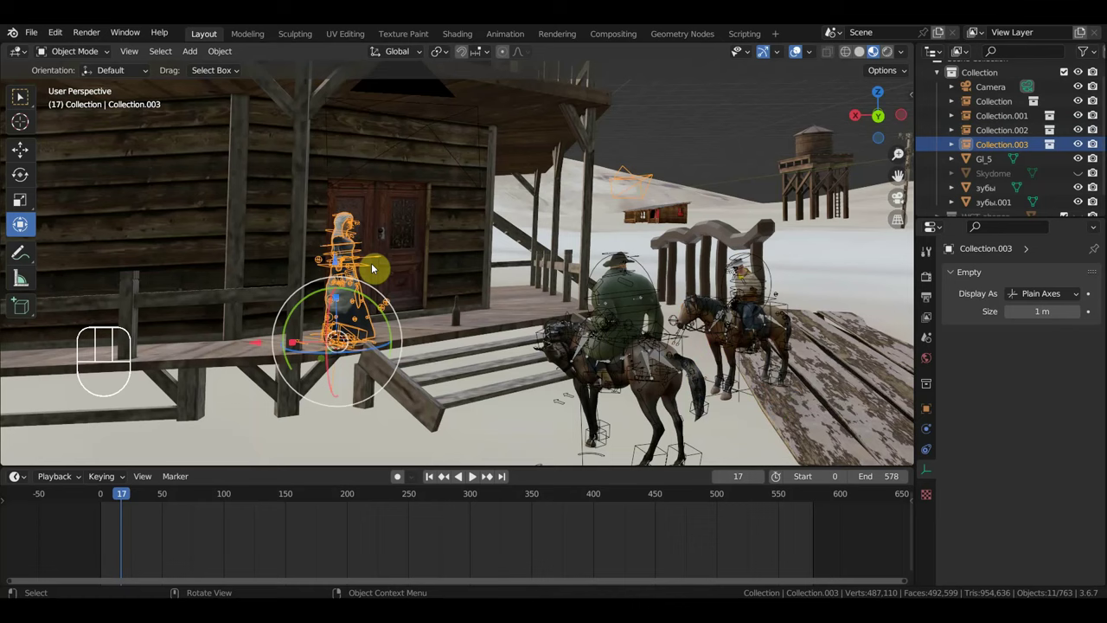
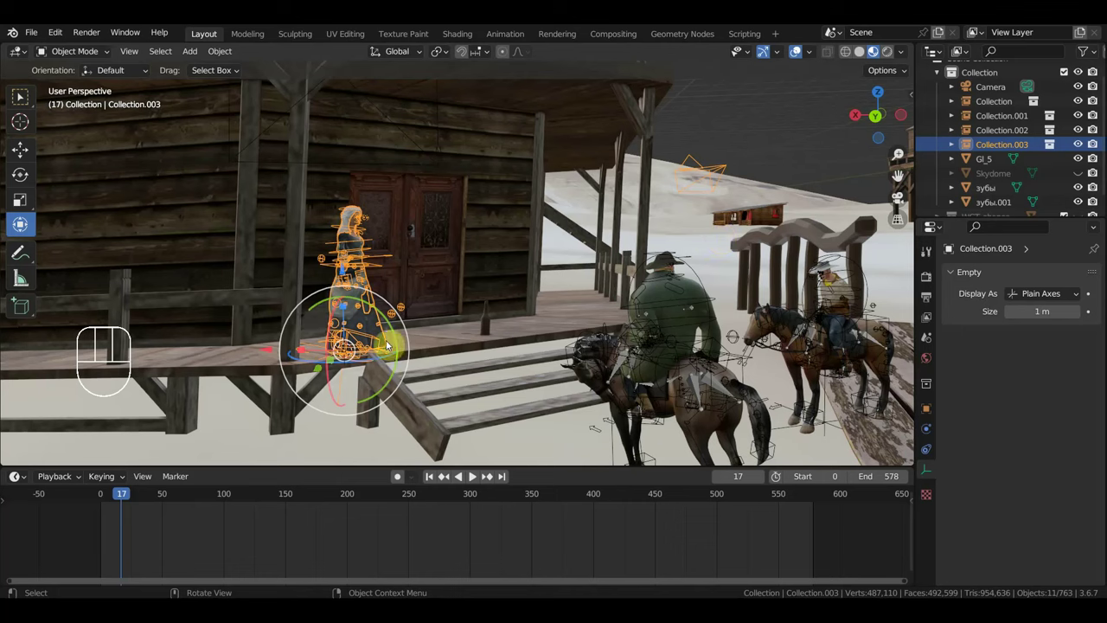
{"action": "left_click", "coordinate": [366, 261]}
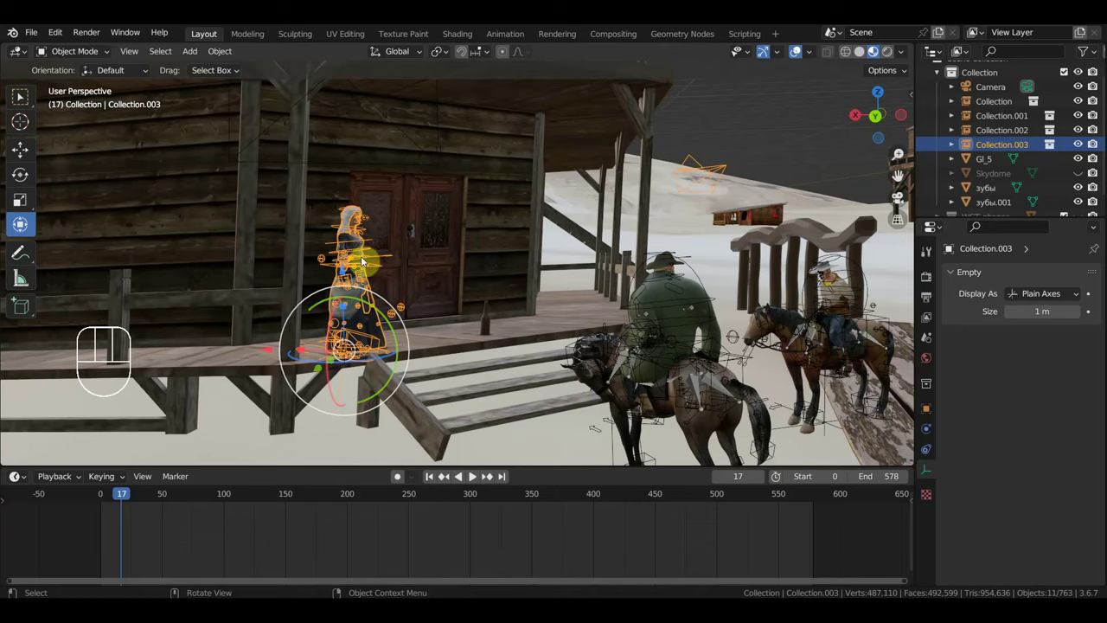
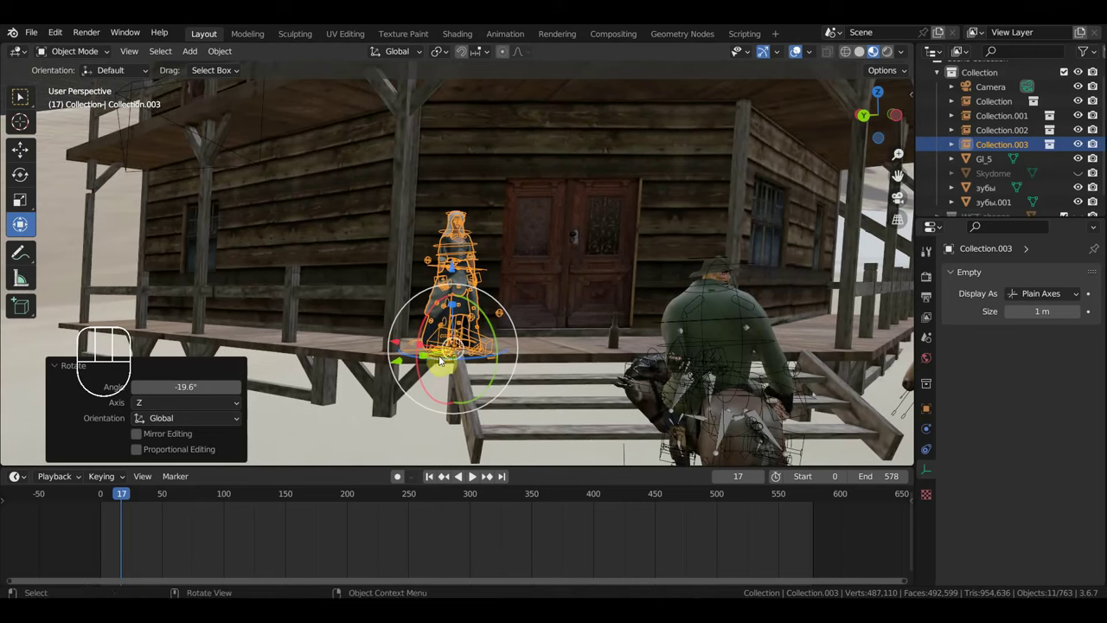
{"action": "key", "text": "g"}
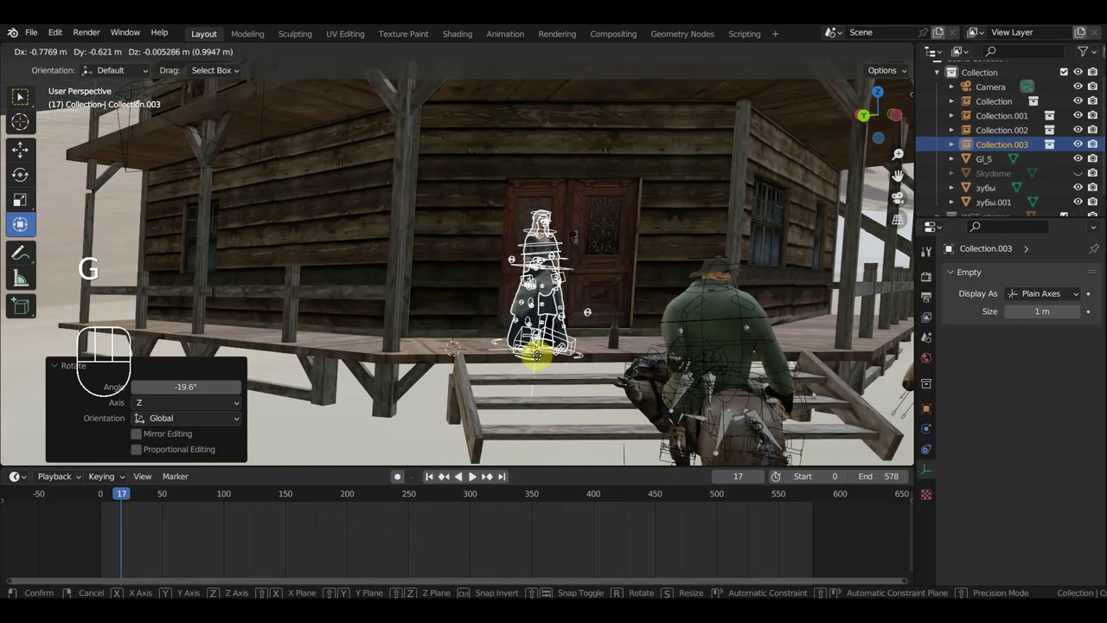
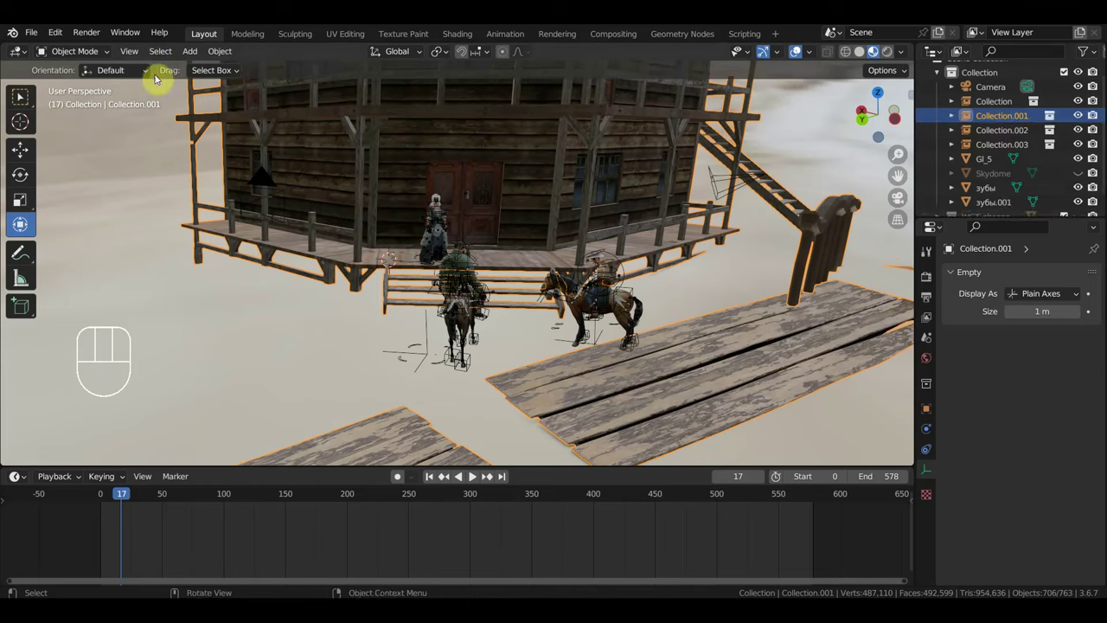
{"action": "left_click_drag", "start_coordinate": [36, 32], "coordinate": [578, 340]}
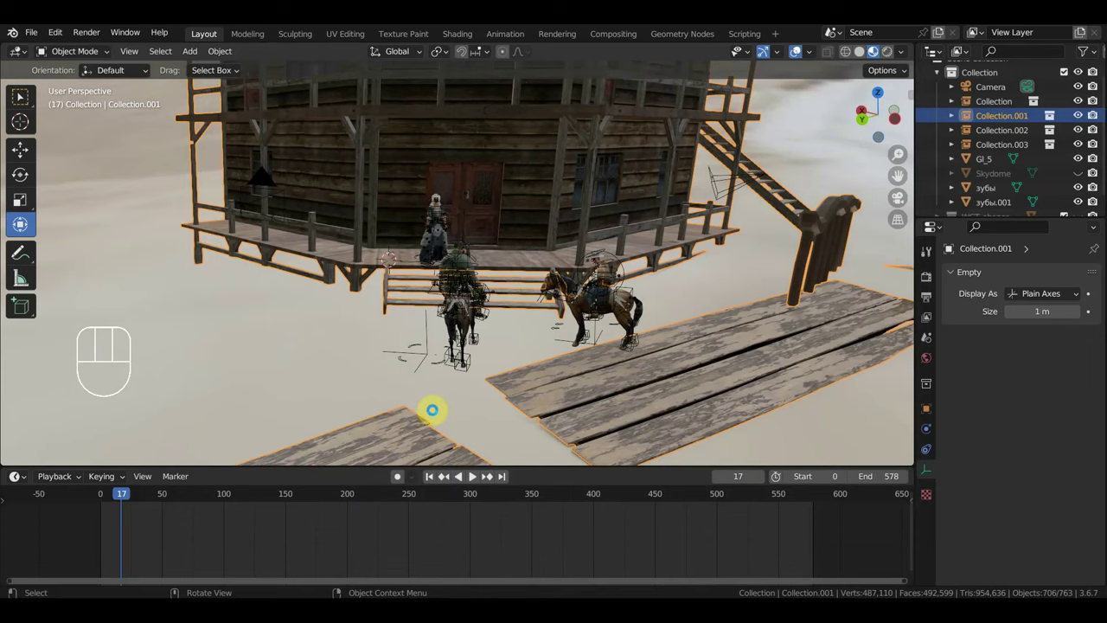
Step: Delete a stray piece, then resize and move the Roof_Piece_2.006 plank along the ground
{"action": "key", "text": "Delete"}
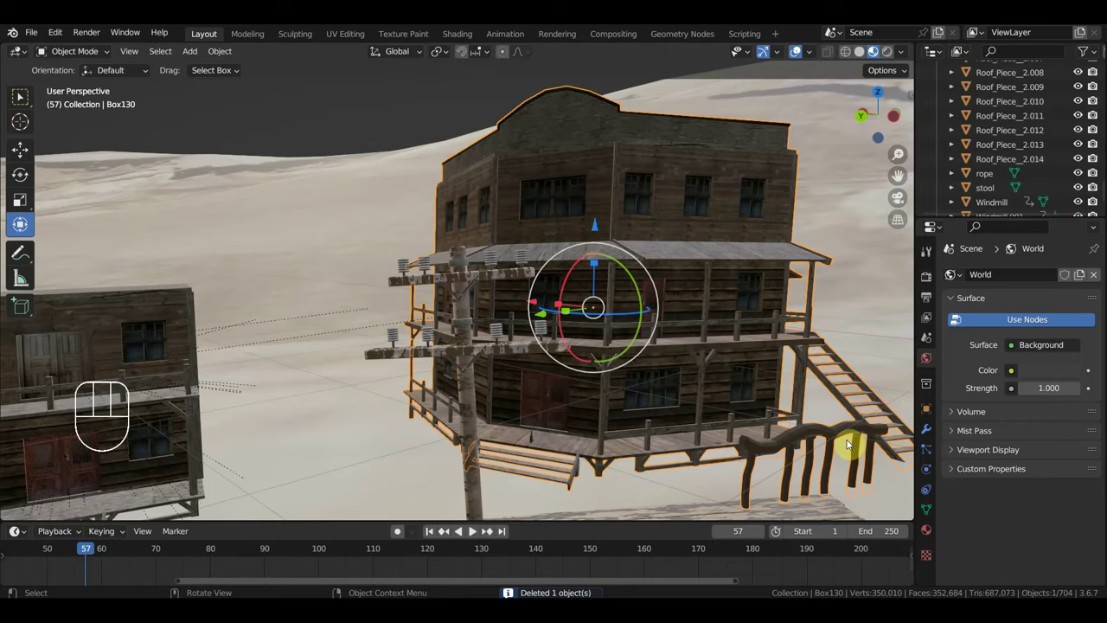
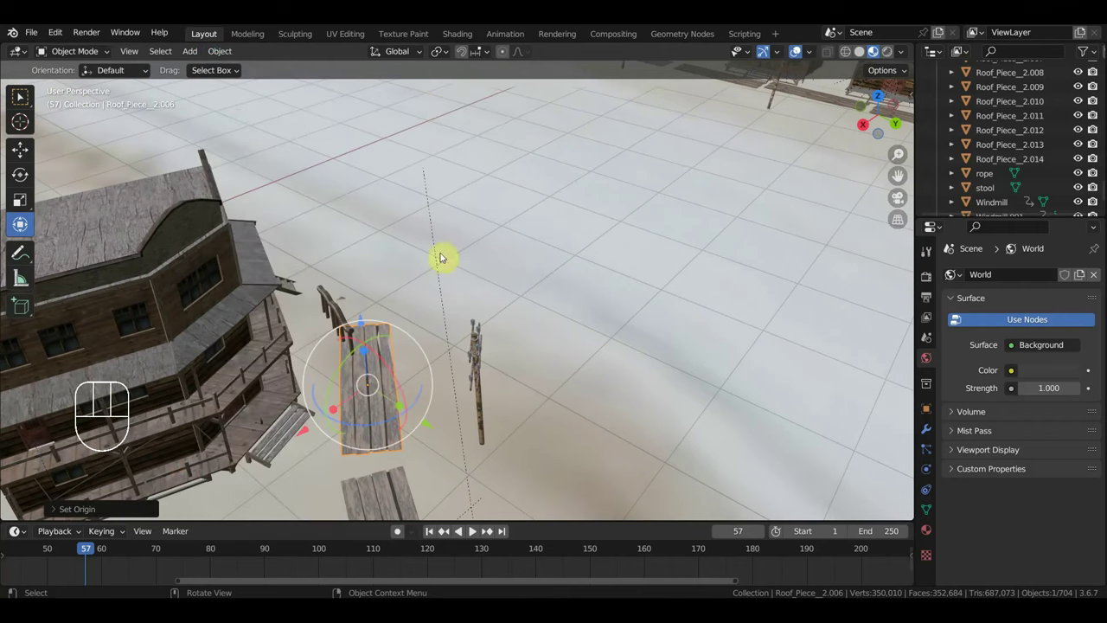
{"action": "middle_click", "coordinate": [462, 407]}
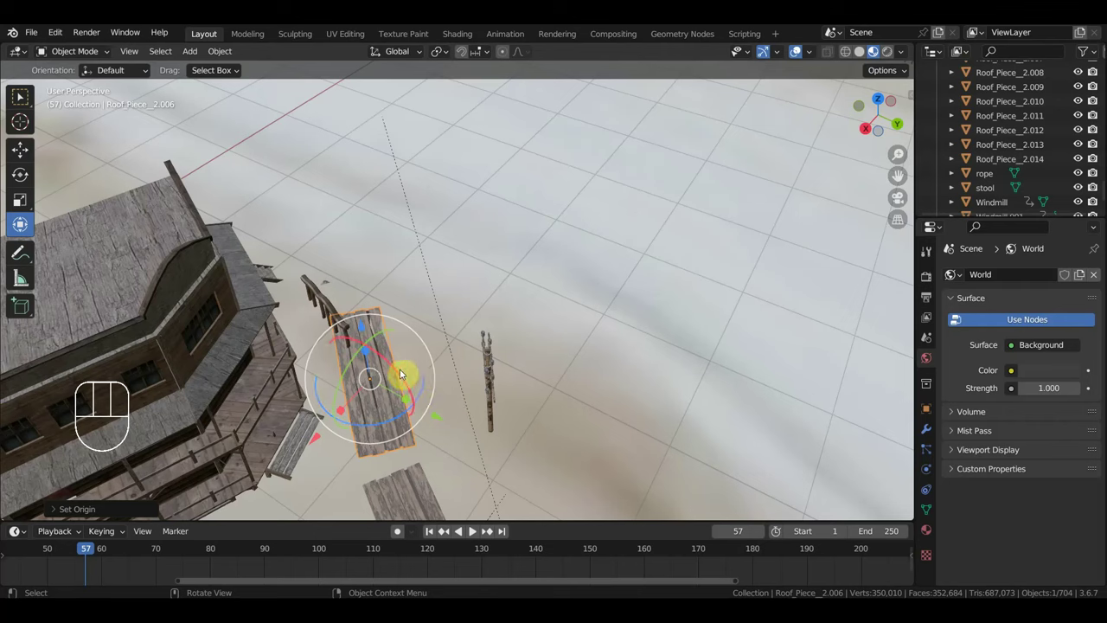
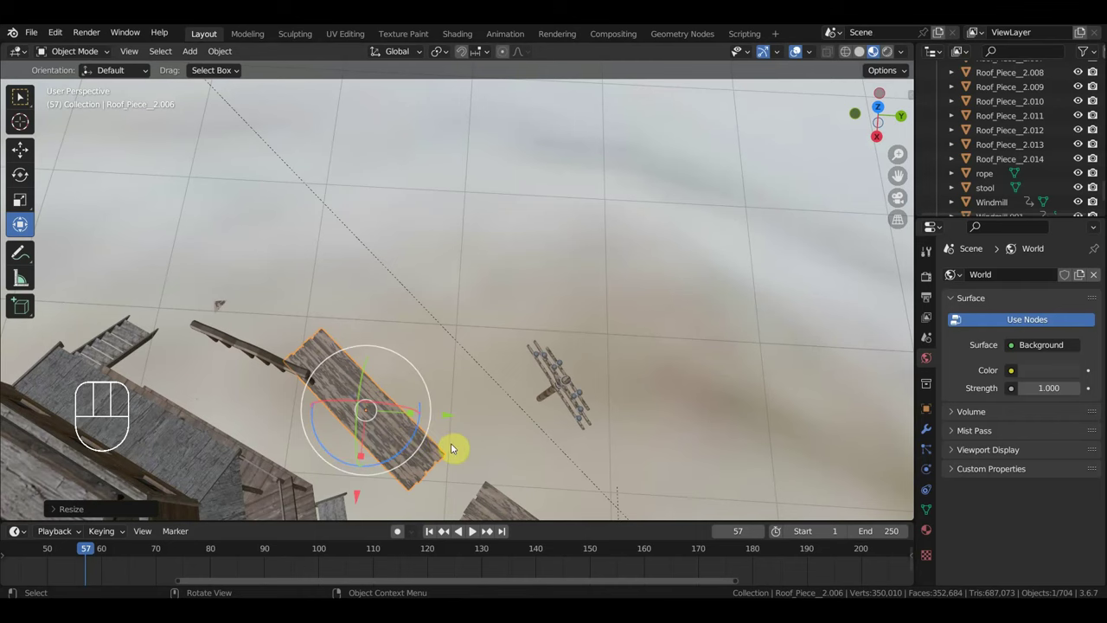
{"action": "key", "text": "g"}
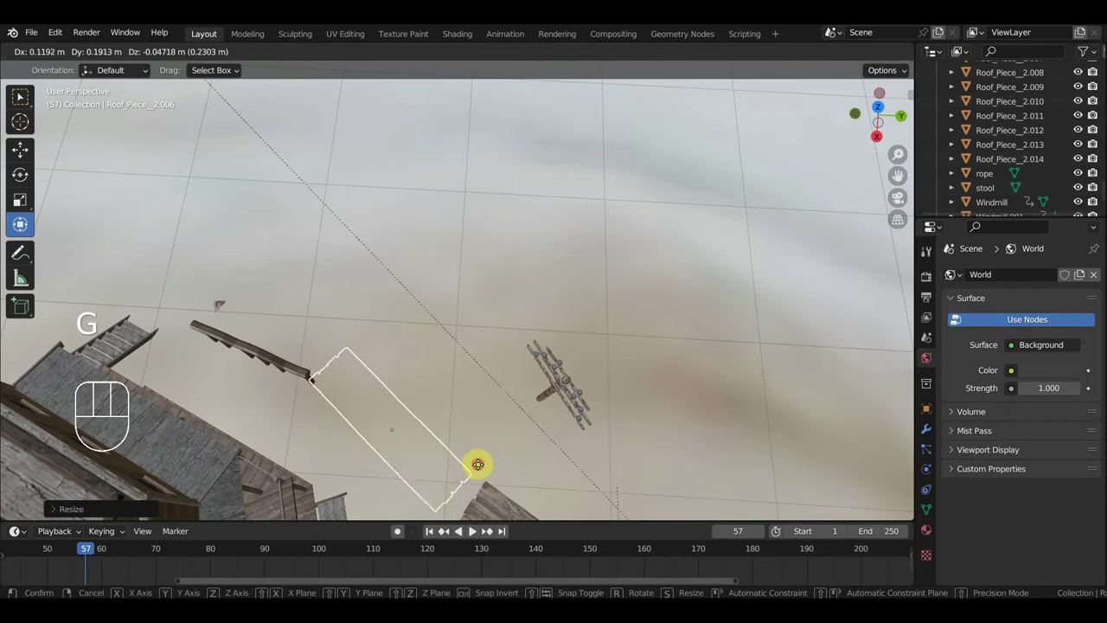
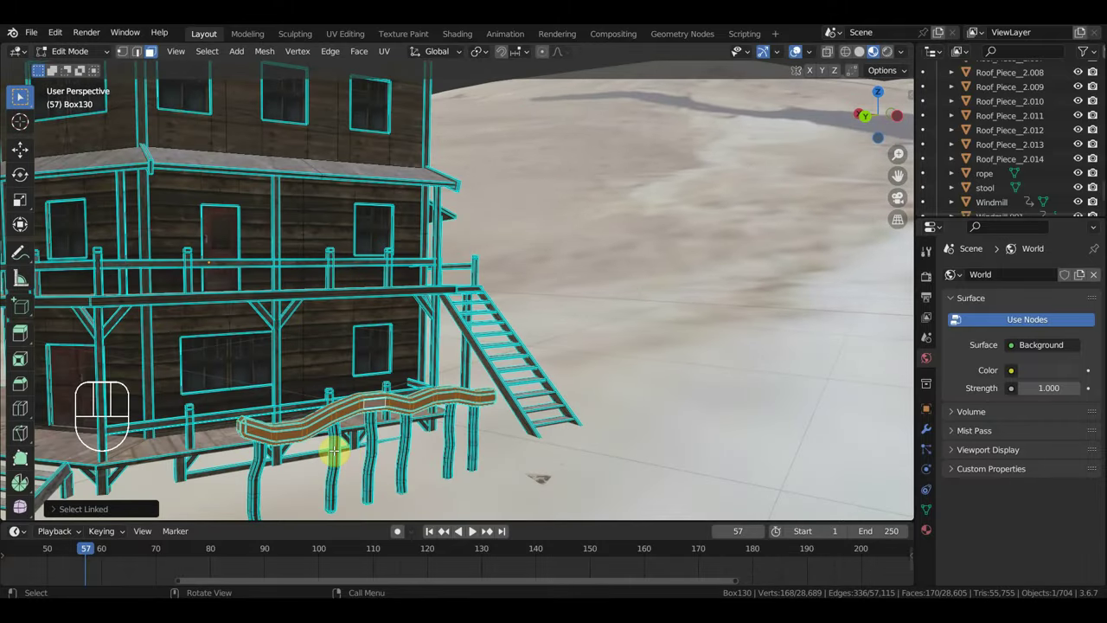
Step: Select the curved railing's linked geometry in Edit Mode and separate it into its own object
{"action": "key", "text": "l"}
{"action": "key", "text": "l"}
{"action": "key", "text": "l"}
{"action": "key", "text": "l"}
{"action": "key", "text": "l"}
{"action": "key", "text": "l"}
{"action": "key", "text": "p"}
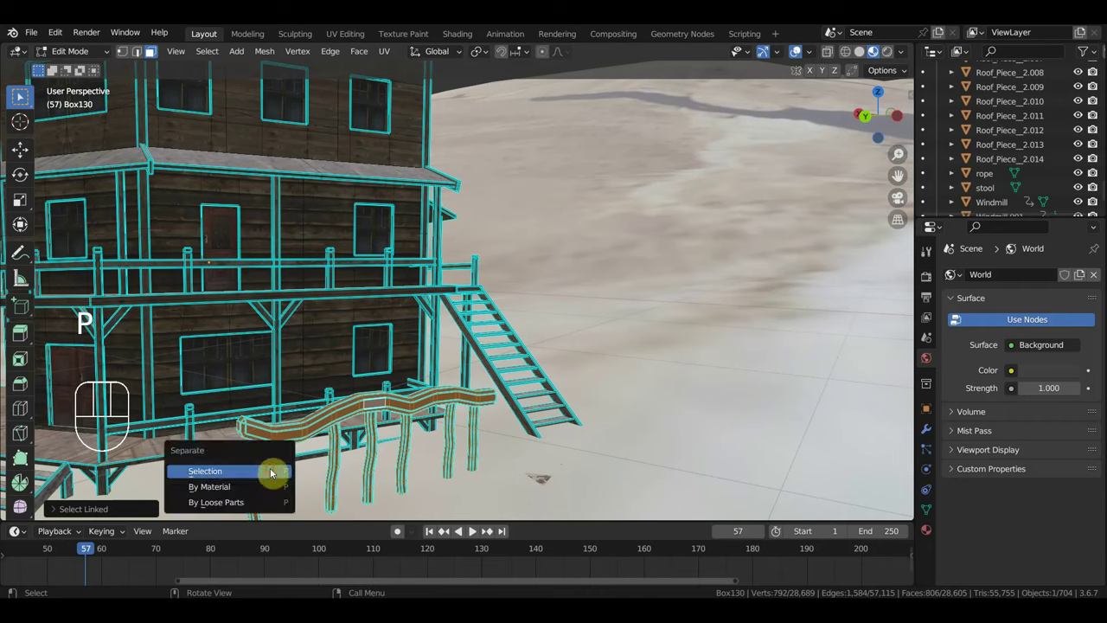
Step: Back in Object Mode, center the railing's origin, scale it to about 0.53 and move it along the ground
{"action": "left_click", "coordinate": [65, 57]}
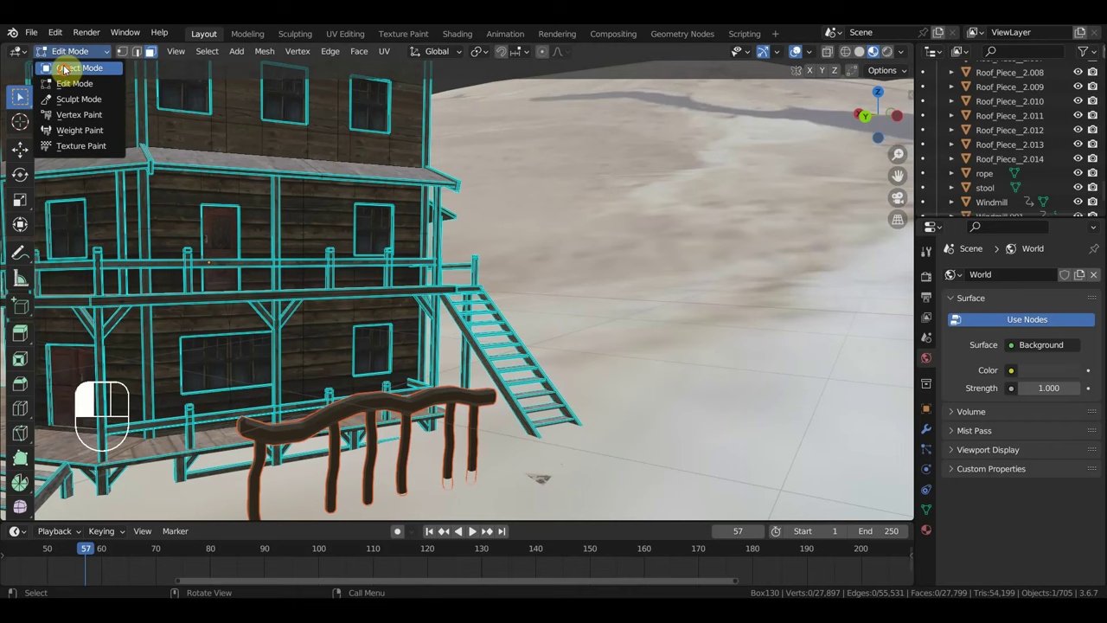
{"action": "left_click", "coordinate": [412, 405]}
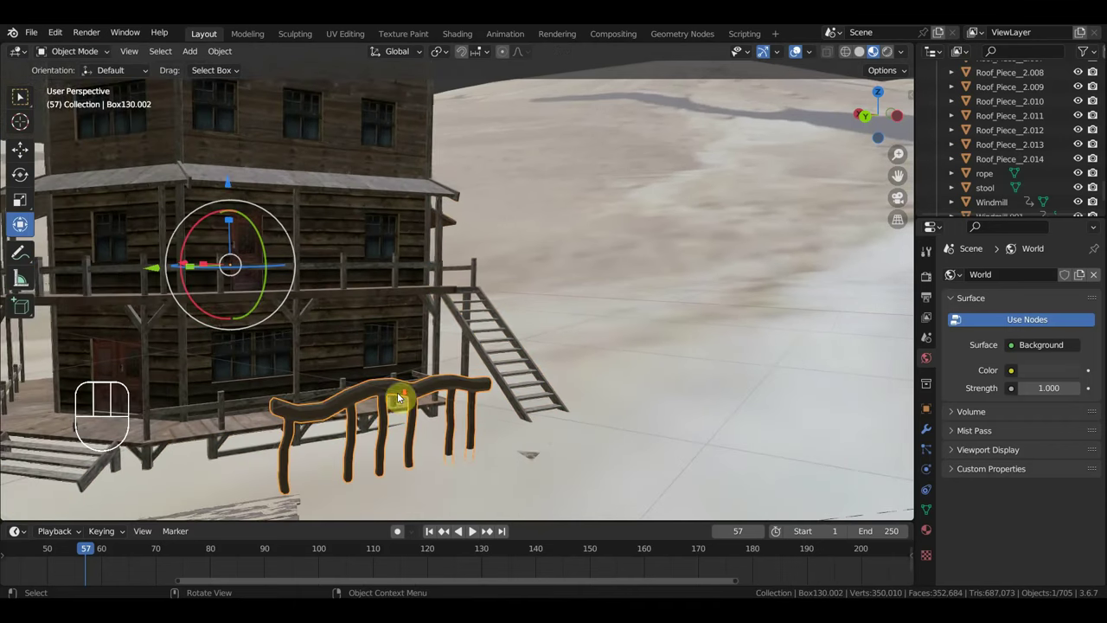
{"action": "key", "text": "s"}
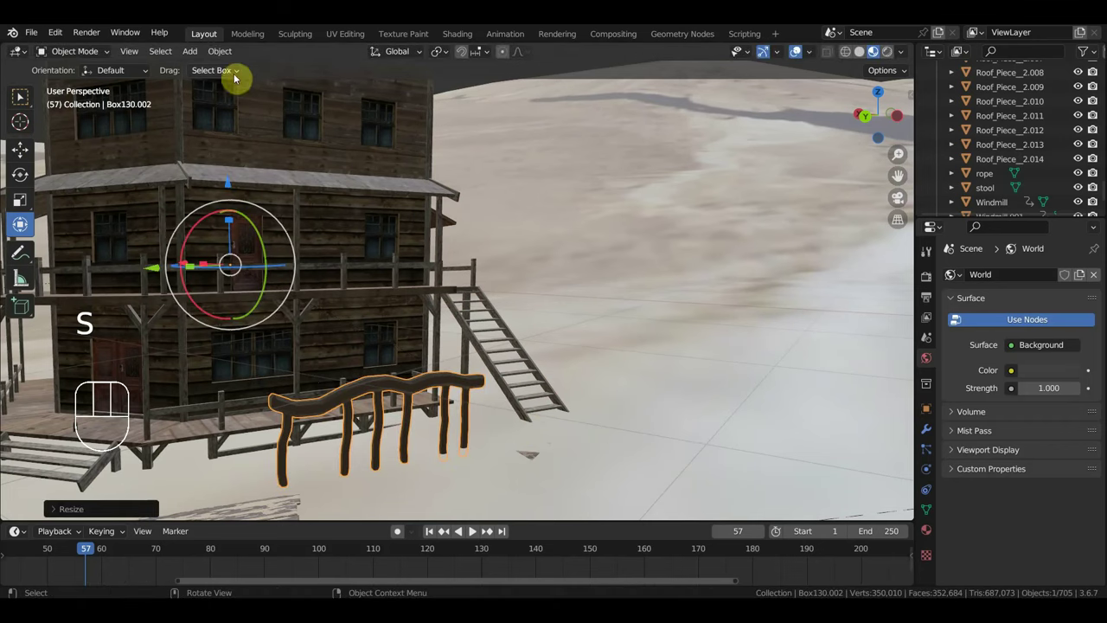
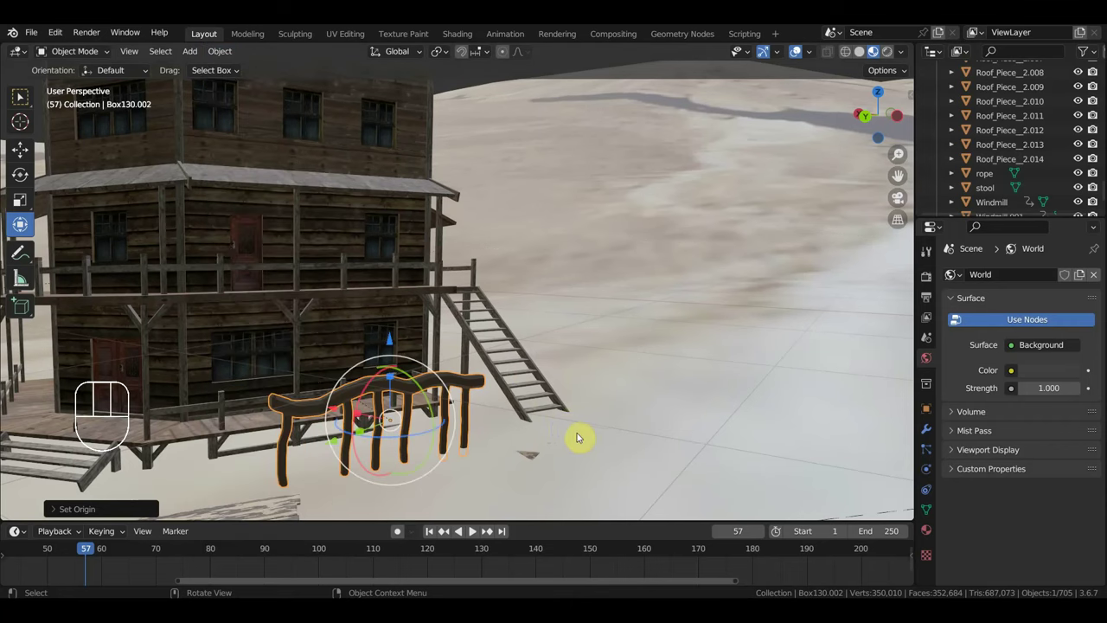
{"action": "key", "text": "s"}
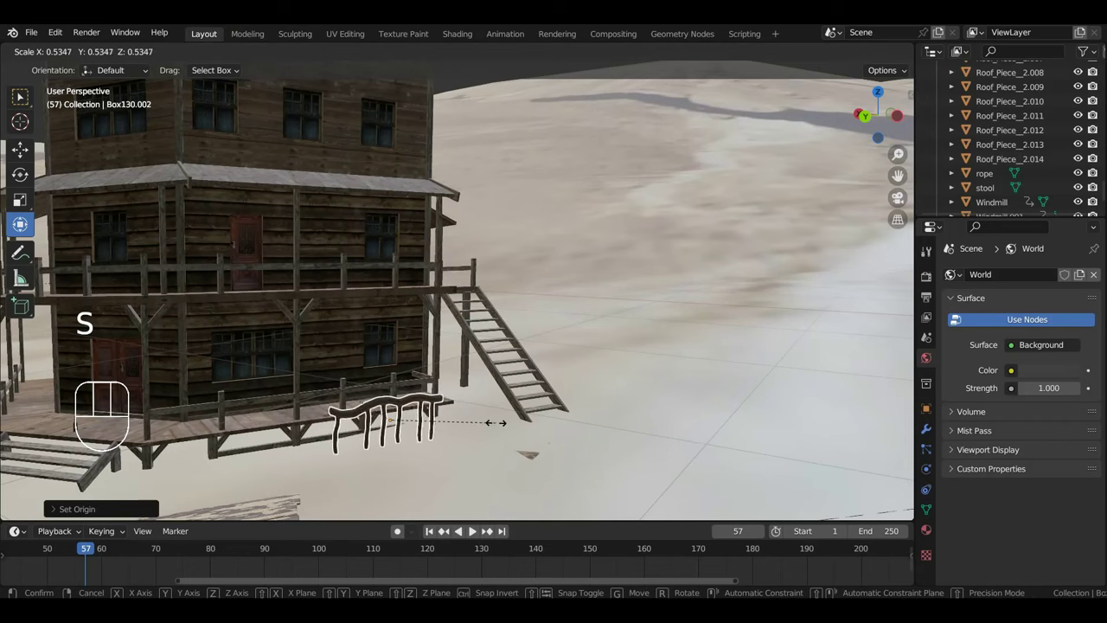
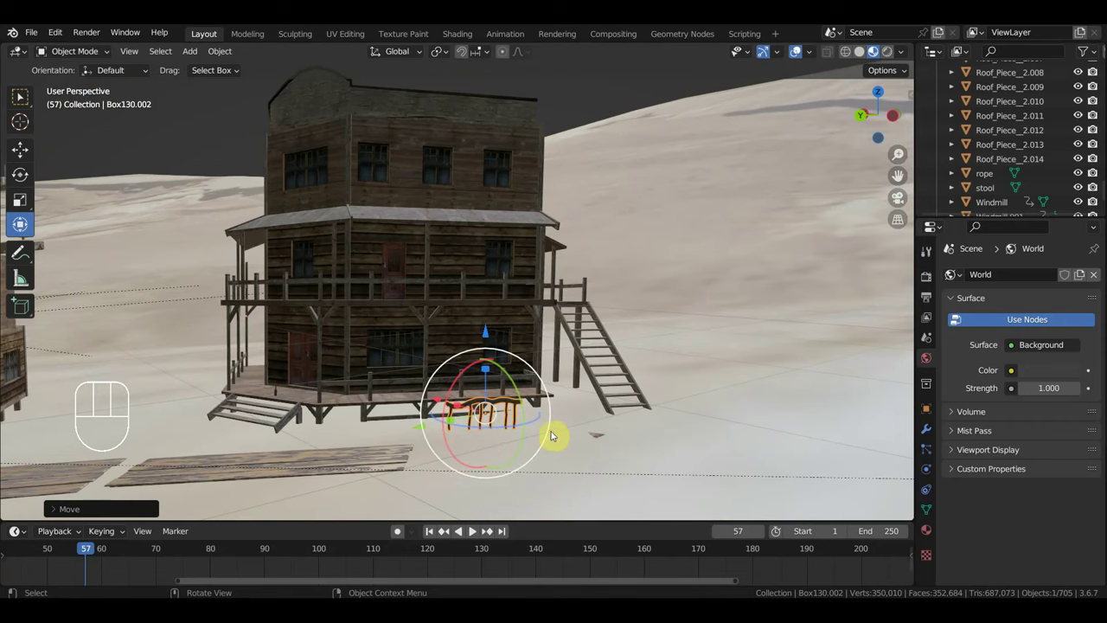
{"action": "key", "text": "g"}
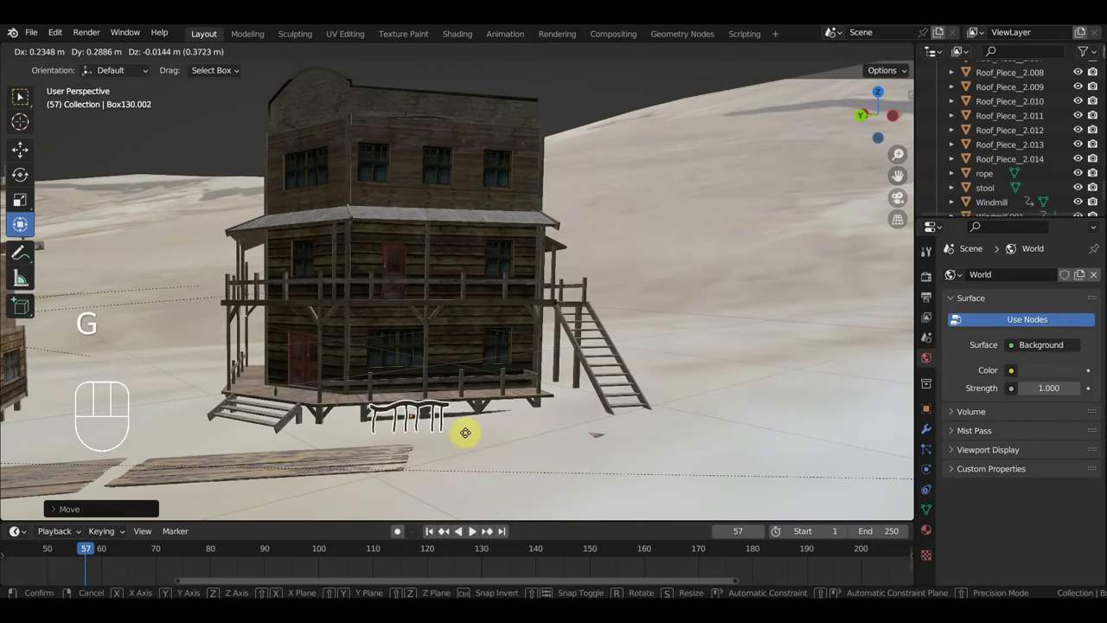
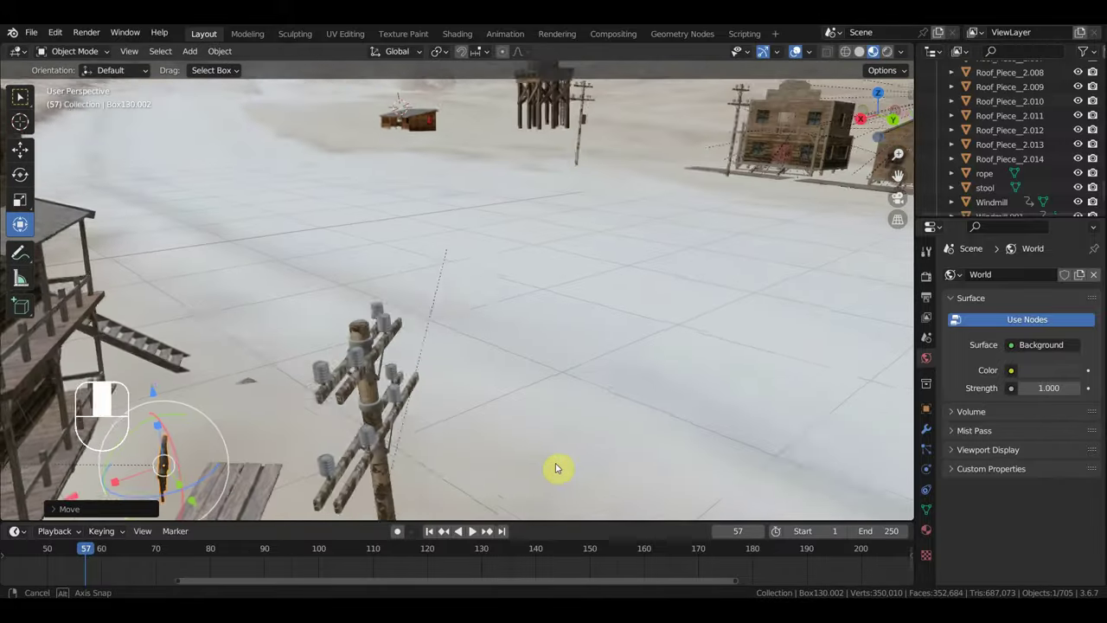
Step: Confirm the railing's position and delete the separated railing piece
{"action": "left_click", "coordinate": [418, 153]}
{"action": "key", "text": "Delete"}
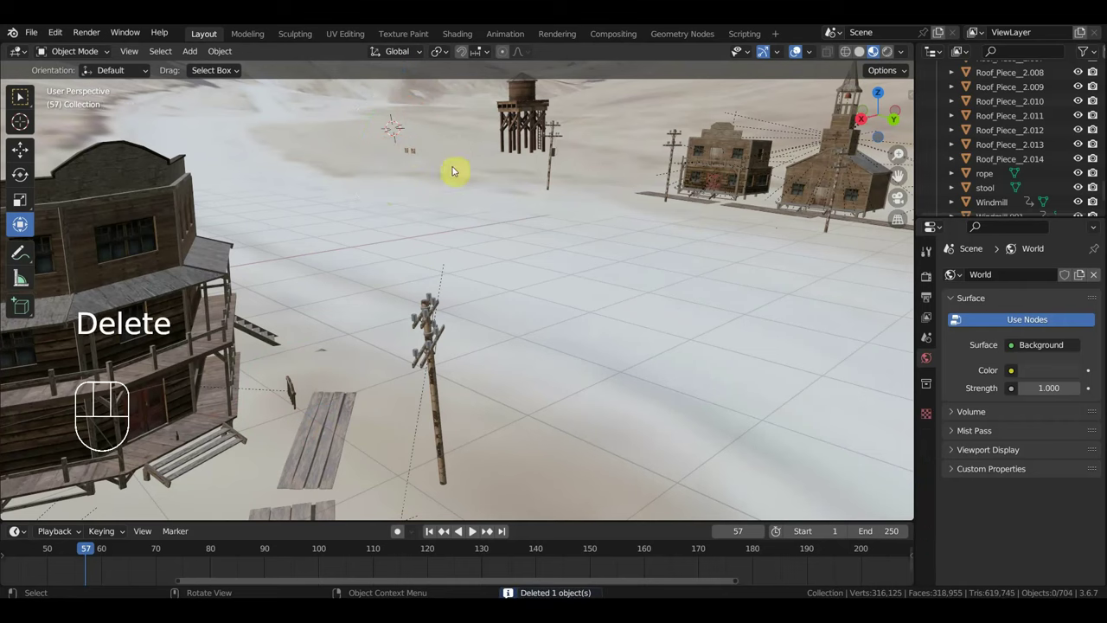
{"action": "left_click", "coordinate": [412, 136]}
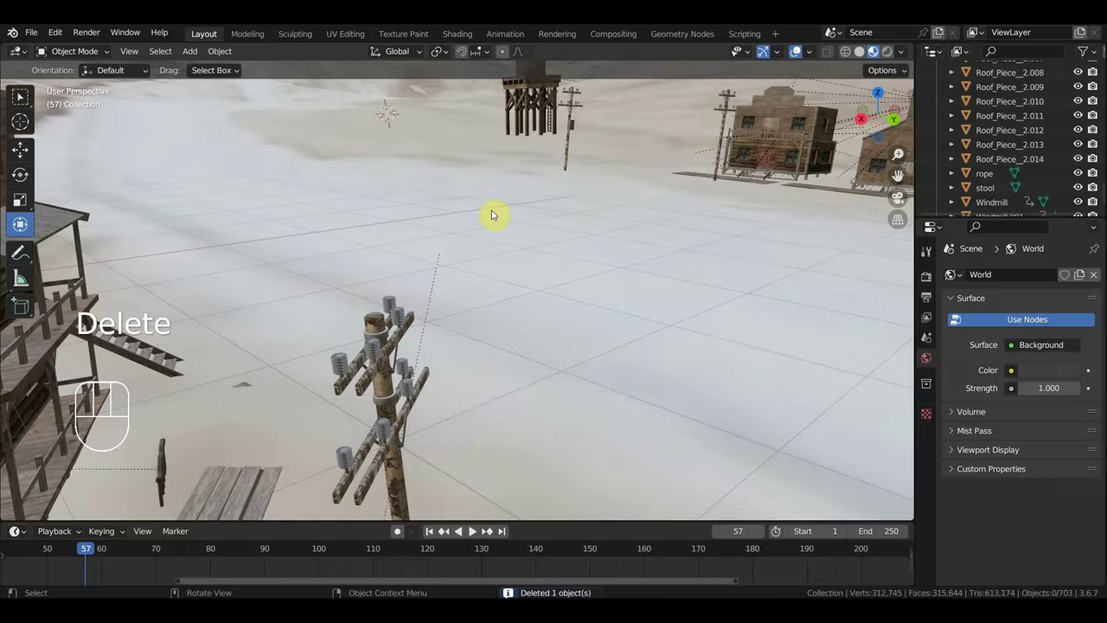
Step: Look down over the scattered boards, select Roof_Piece_2.005 and shift it slightly among the planks
{"action": "middle_click", "coordinate": [534, 269]}
{"action": "middle_click", "coordinate": [410, 233]}
{"action": "middle_click", "coordinate": [512, 268]}
{"action": "middle_click", "coordinate": [500, 288]}
{"action": "middle_click", "coordinate": [570, 329]}
{"action": "left_click", "coordinate": [451, 387]}
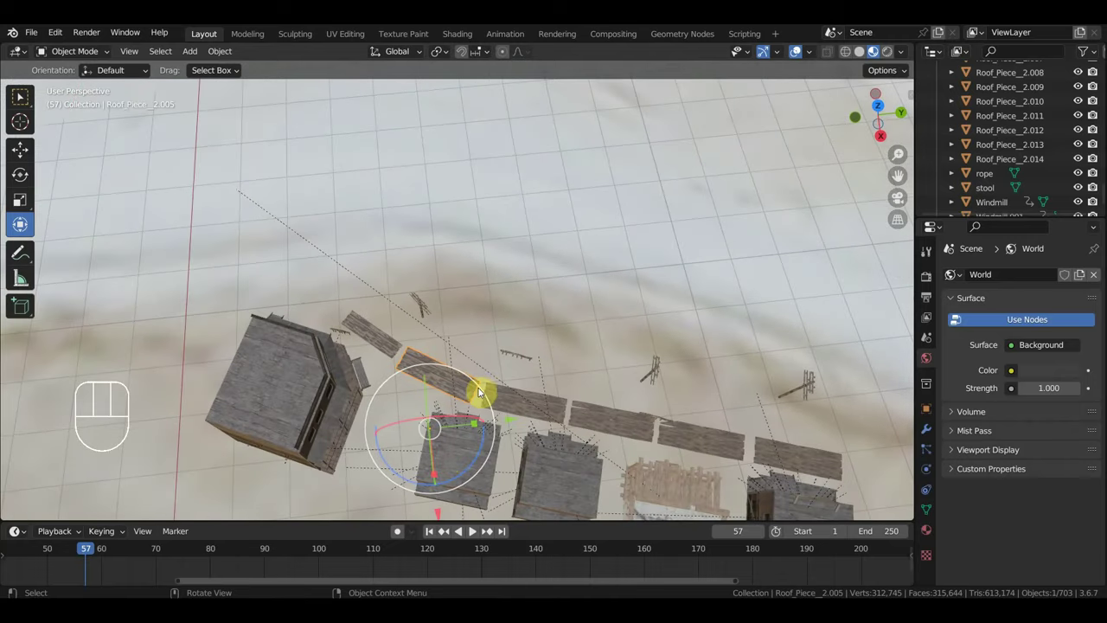
{"action": "left_click", "coordinate": [439, 474]}
{"action": "left_click_drag", "start_coordinate": [440, 474], "coordinate": [441, 462]}
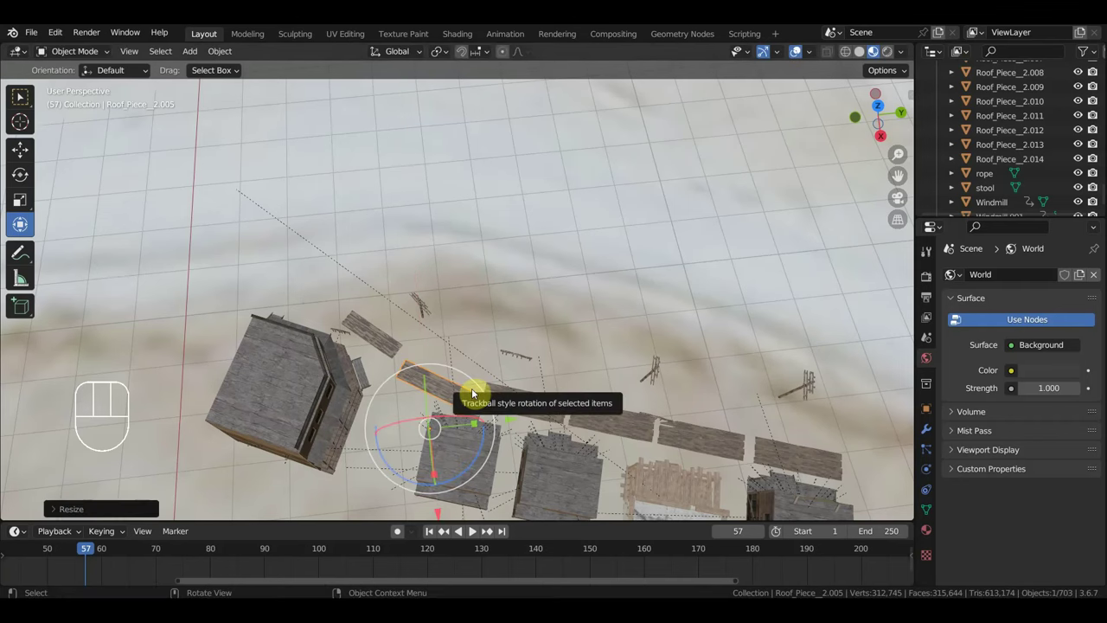
{"action": "key", "text": "g"}
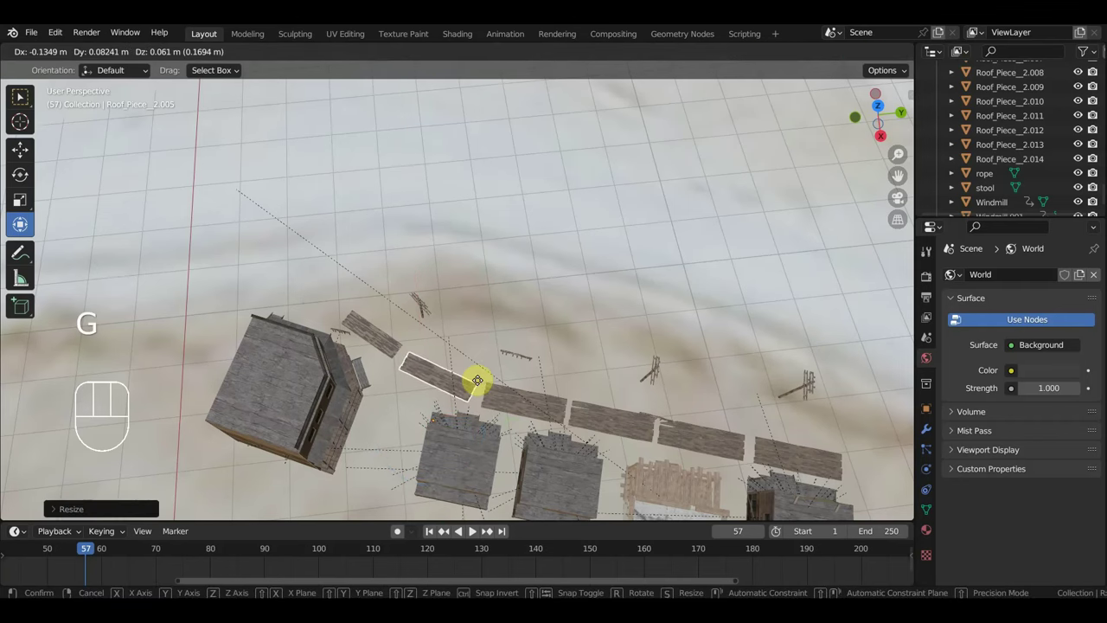
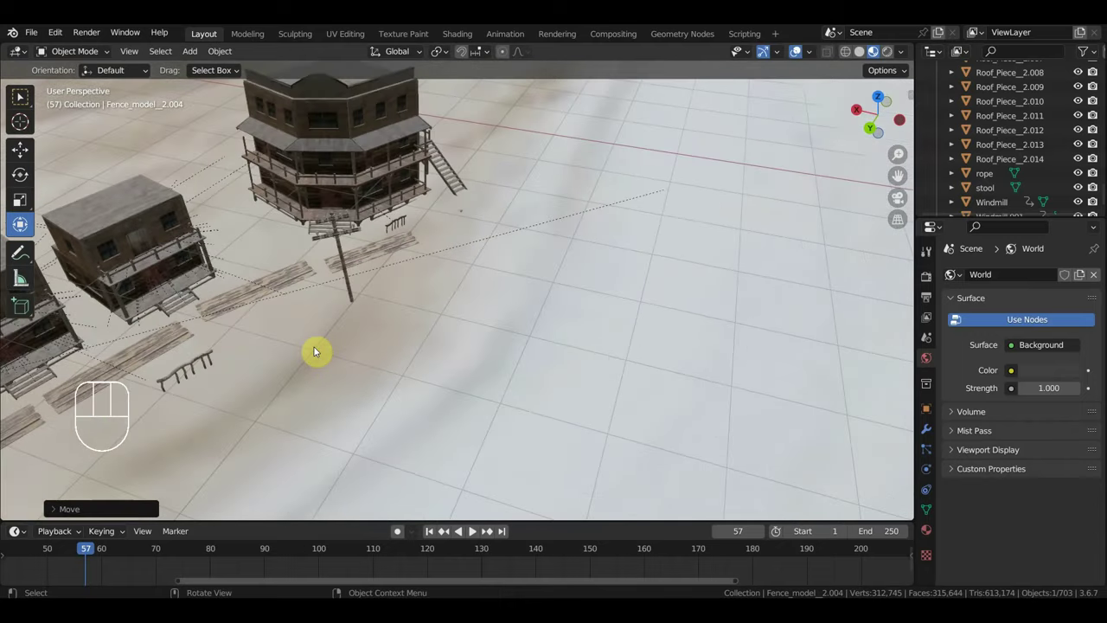
Step: Select fence pieces around the saloon and adjust their size while circling the building
{"action": "left_click", "coordinate": [376, 190]}
{"action": "middle_click", "coordinate": [434, 223]}
{"action": "left_click", "coordinate": [119, 346]}
{"action": "key", "text": "s"}
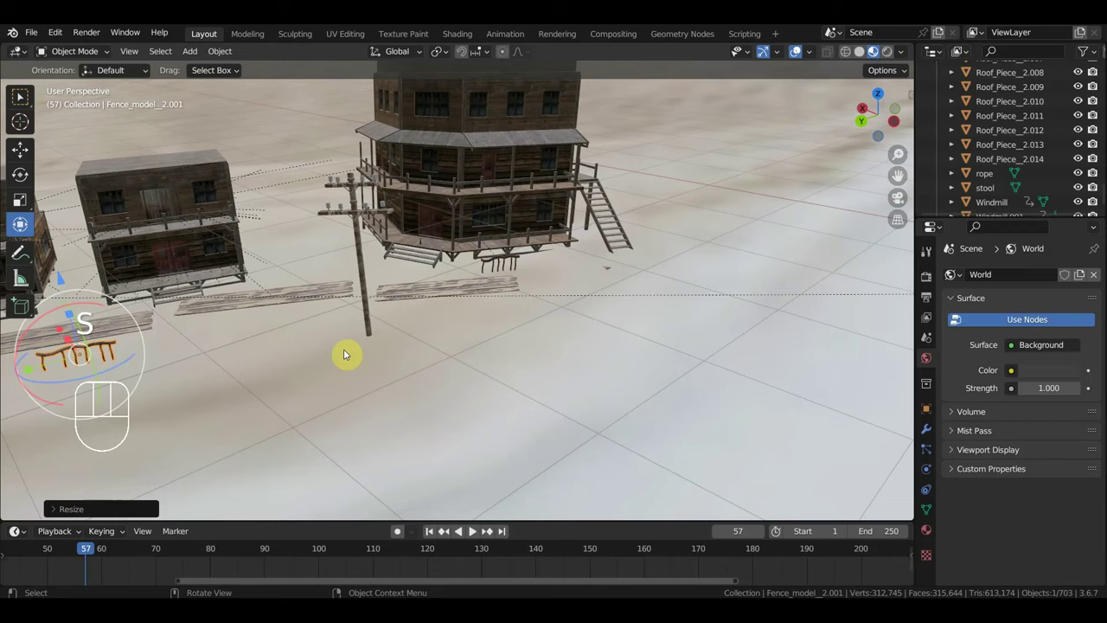
{"action": "middle_click", "coordinate": [513, 333]}
{"action": "left_click_drag", "start_coordinate": [405, 362], "coordinate": [374, 334]}
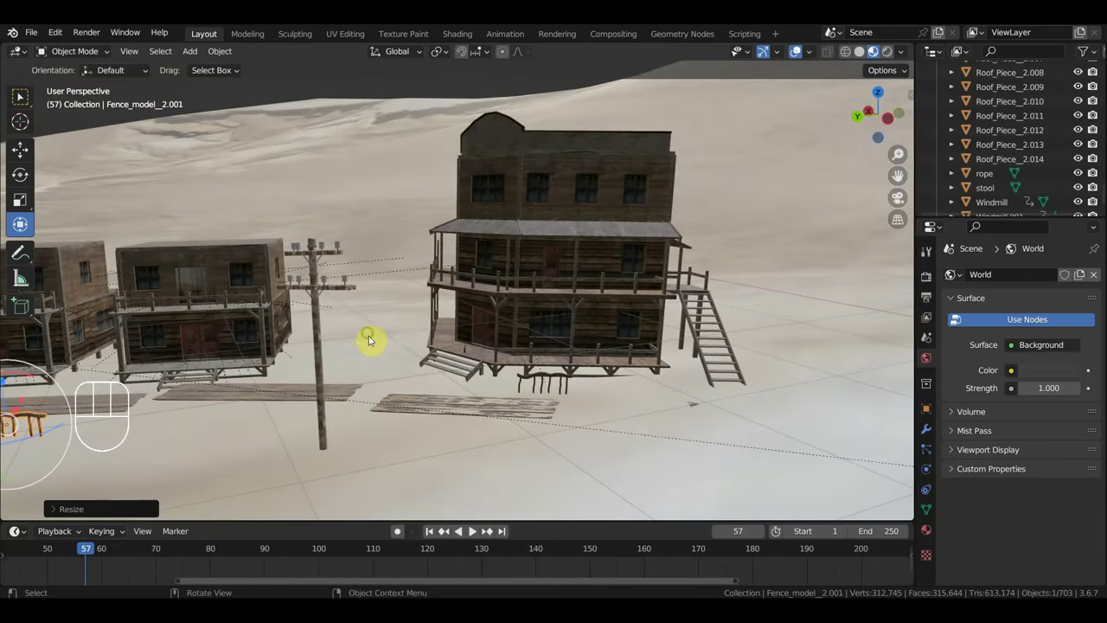
{"action": "middle_click", "coordinate": [517, 388]}
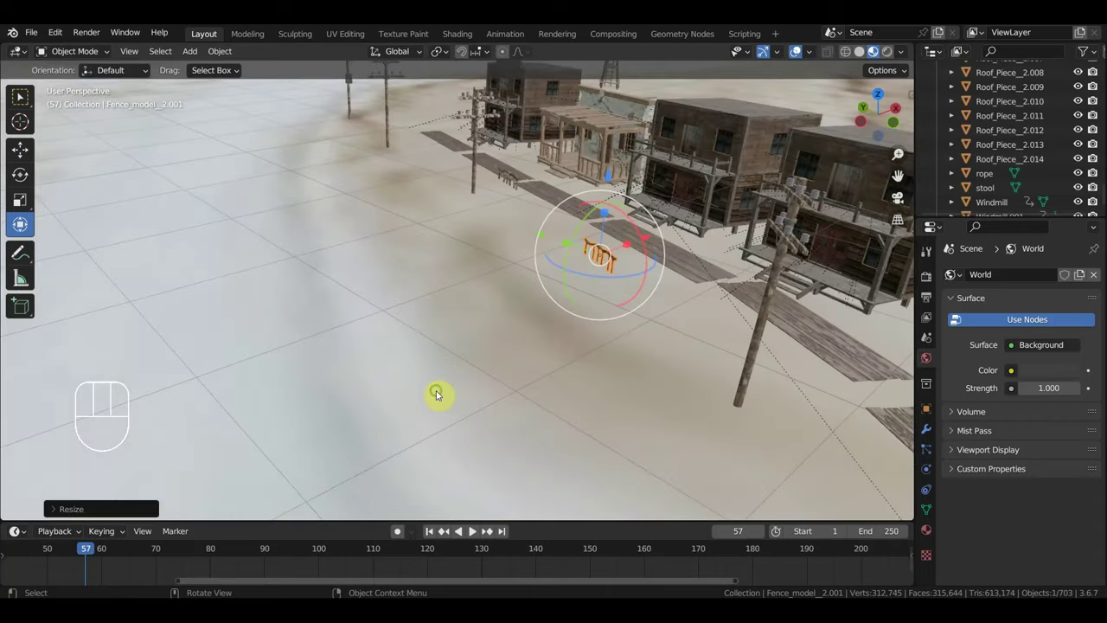
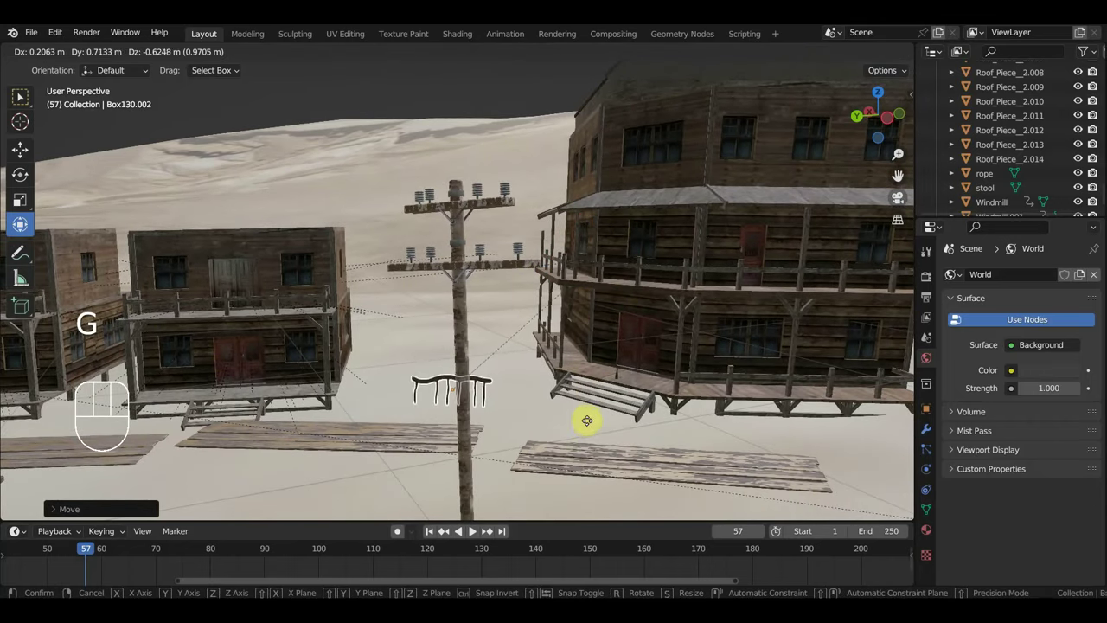
Step: Move the small fence fragment out onto the open ground near the telegraph pole
{"action": "middle_click", "coordinate": [606, 418]}
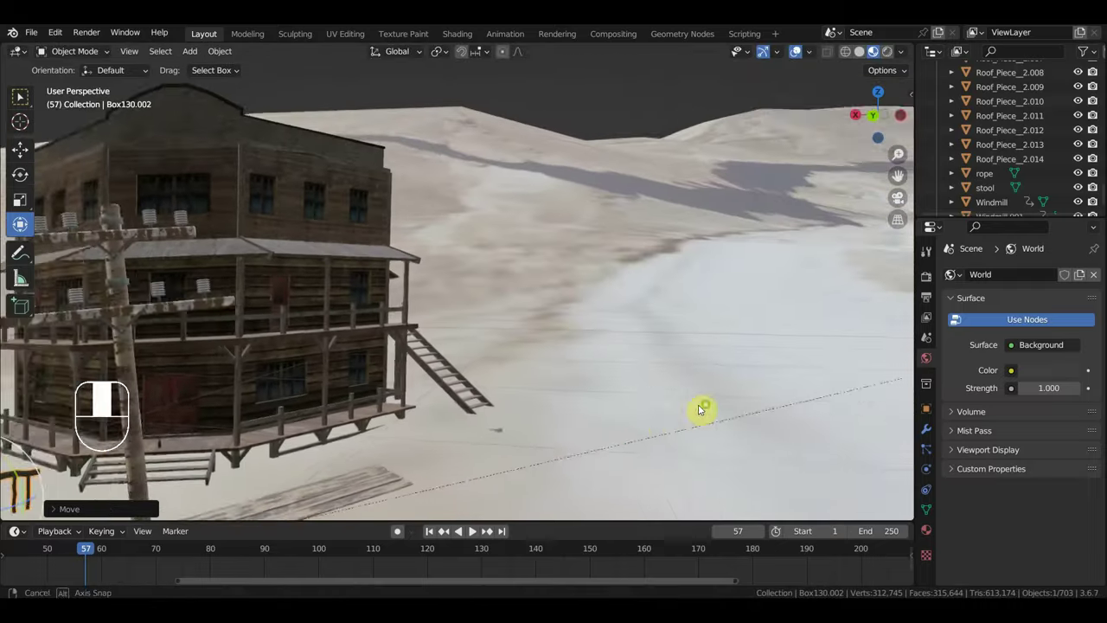
{"action": "middle_click", "coordinate": [489, 463]}
{"action": "middle_click", "coordinate": [577, 436]}
{"action": "middle_click", "coordinate": [561, 413]}
{"action": "key", "text": "g"}
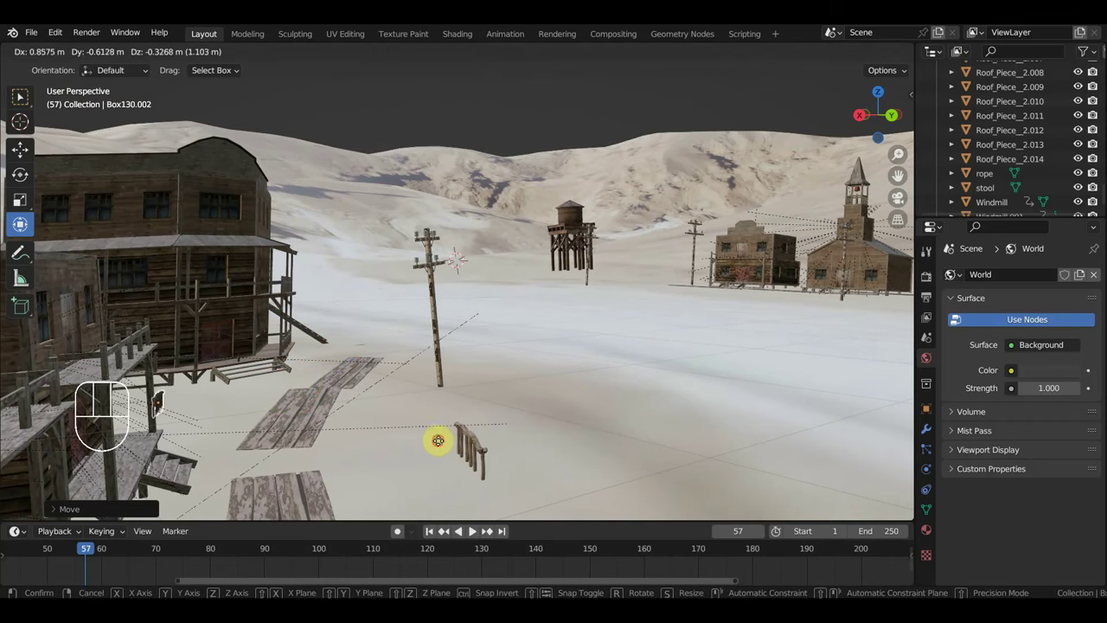
{"action": "left_click", "coordinate": [451, 428]}
{"action": "middle_click", "coordinate": [452, 428]}
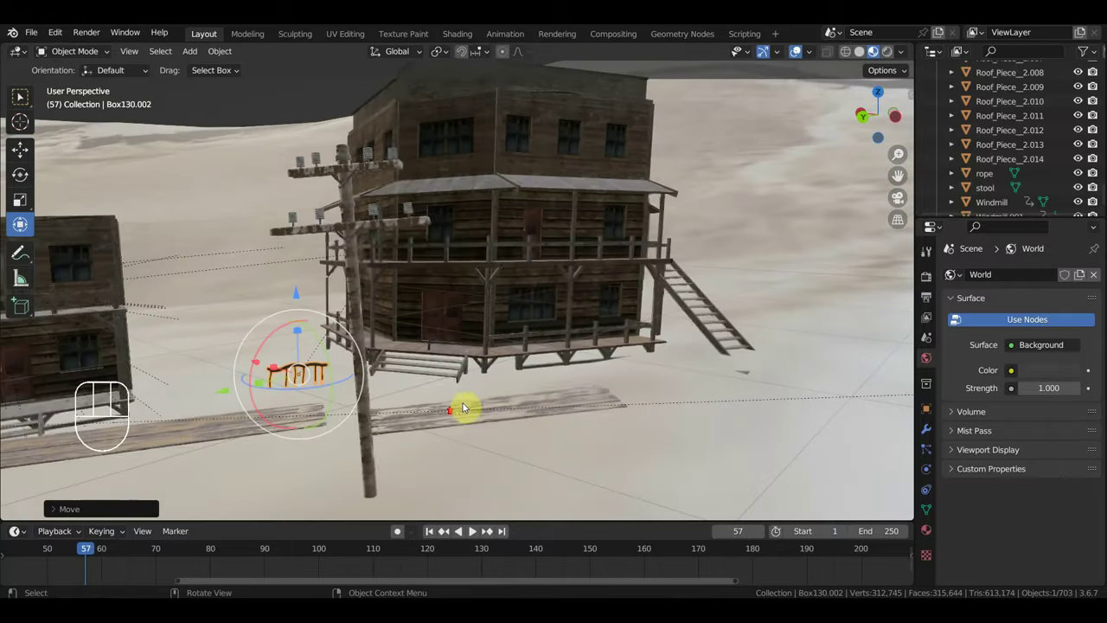
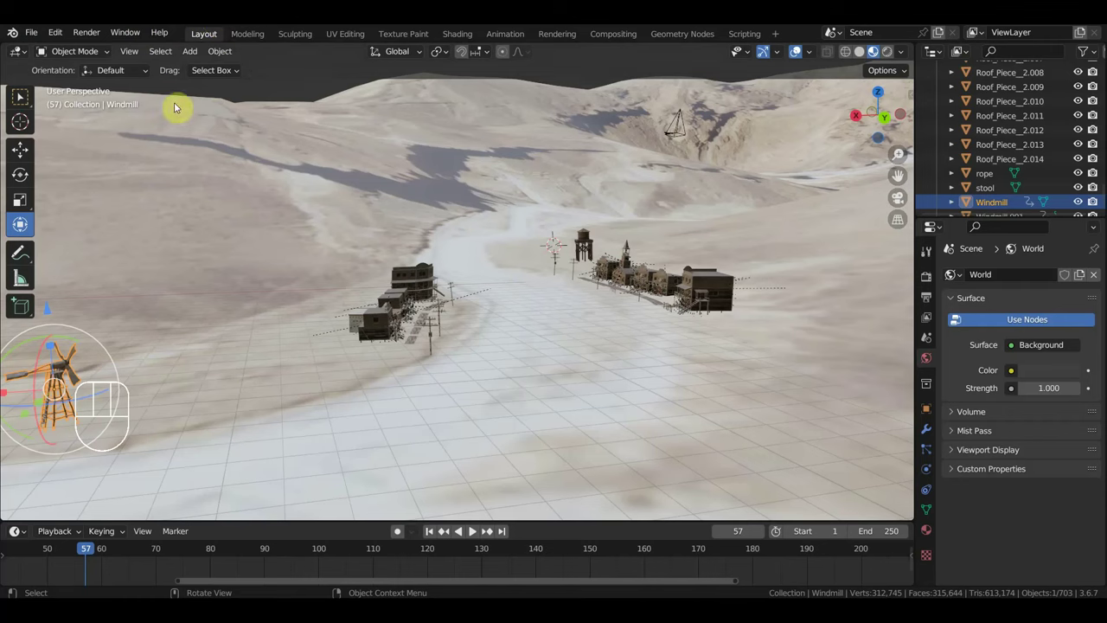
Step: Open the other Western .blend from Recent files and inspect its riders and horses by the porch
{"action": "left_click_drag", "start_coordinate": [39, 37], "coordinate": [589, 385]}
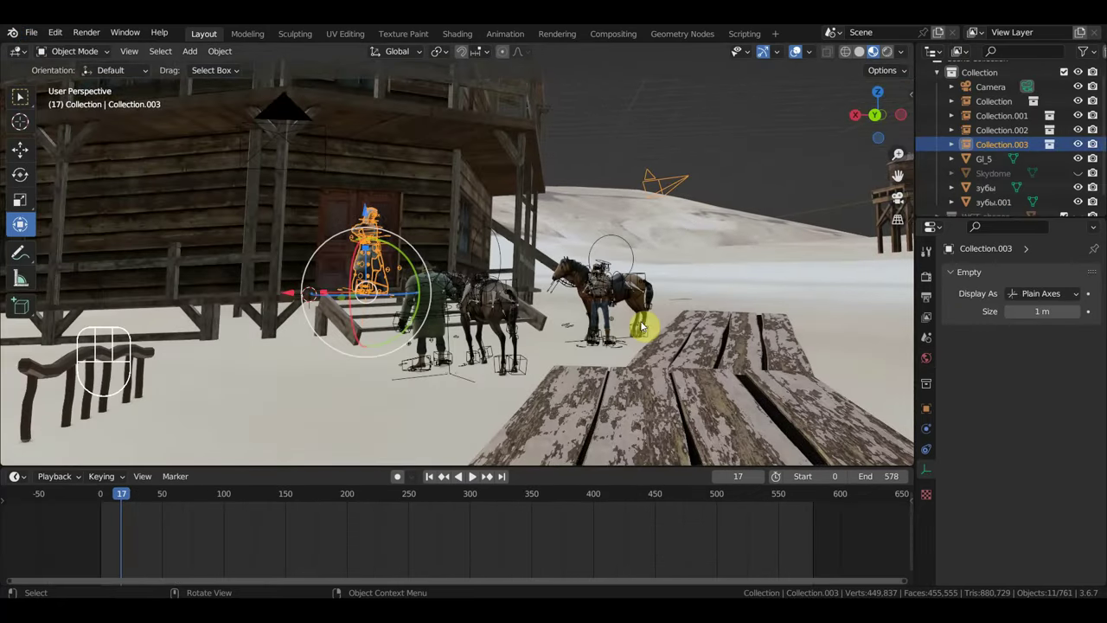
{"action": "middle_click", "coordinate": [532, 347]}
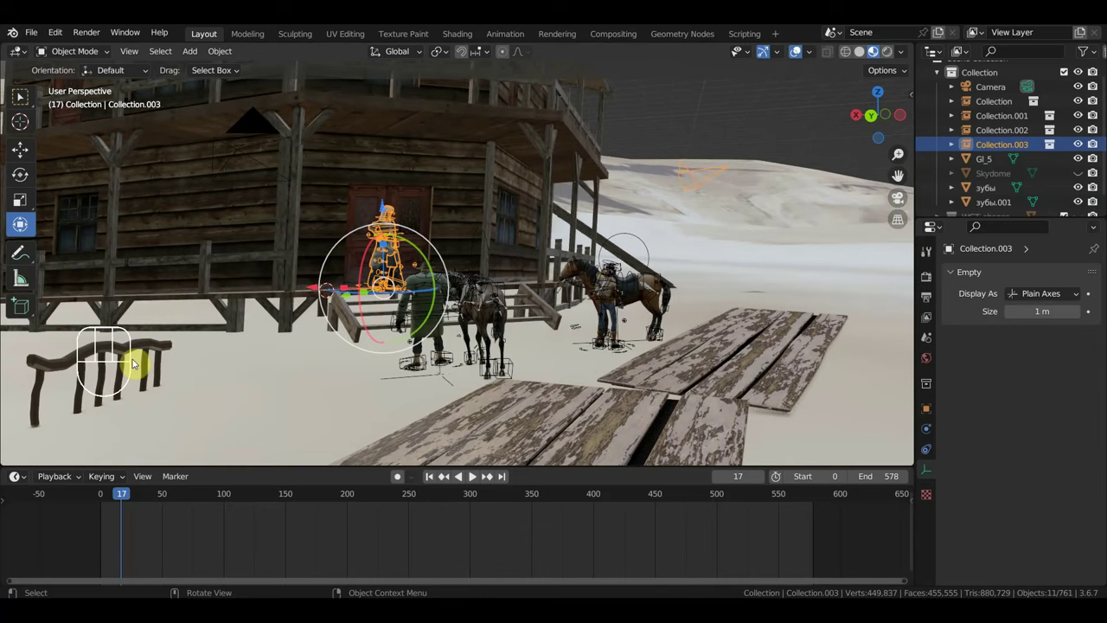
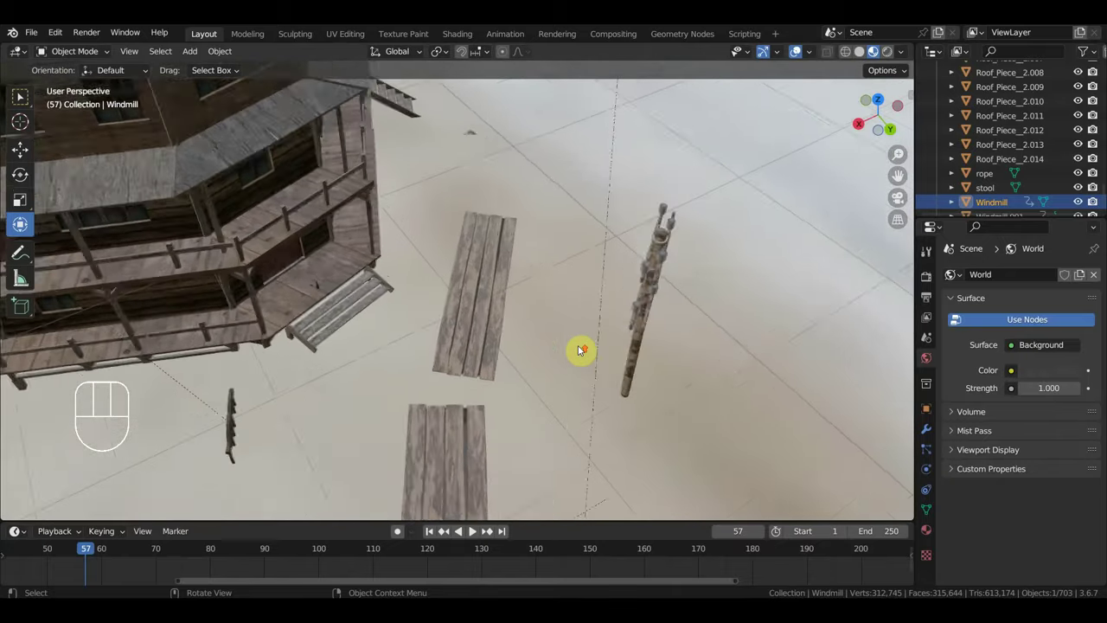
{"action": "left_click", "coordinate": [505, 325]}
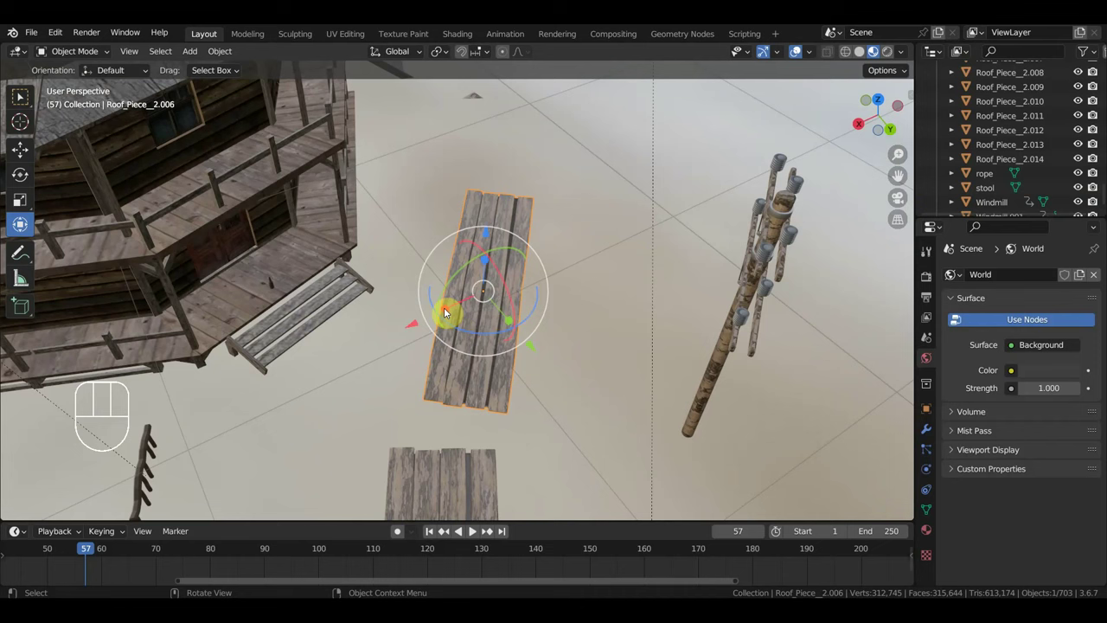
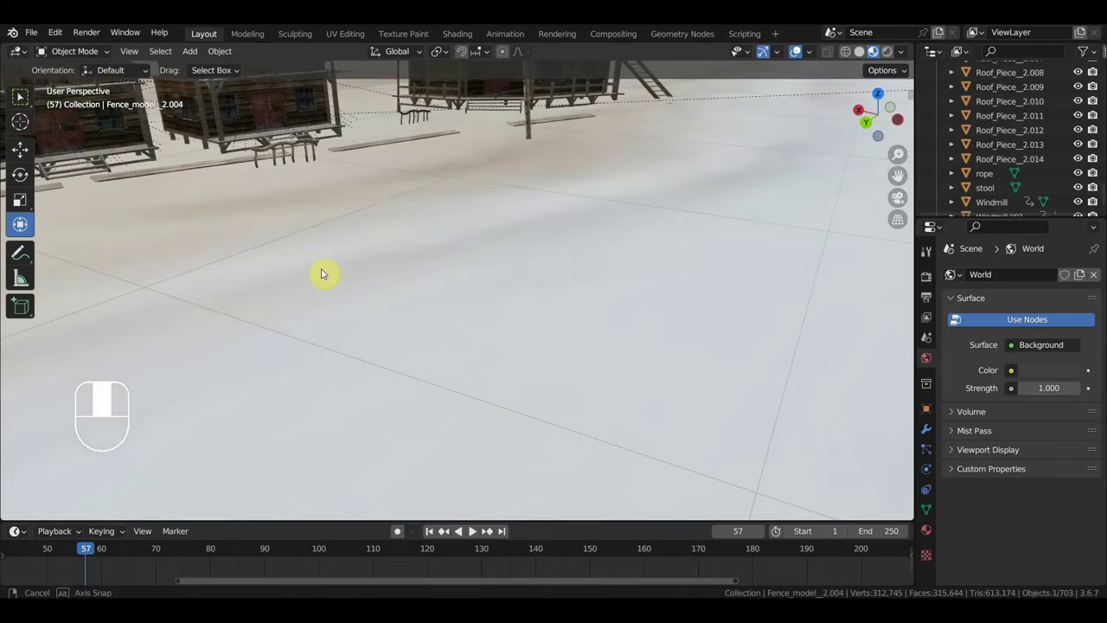
Step: Shrink the curved fence piece to about three quarters, then scale Collection.003 down to about 0.92
{"action": "middle_click", "coordinate": [404, 228]}
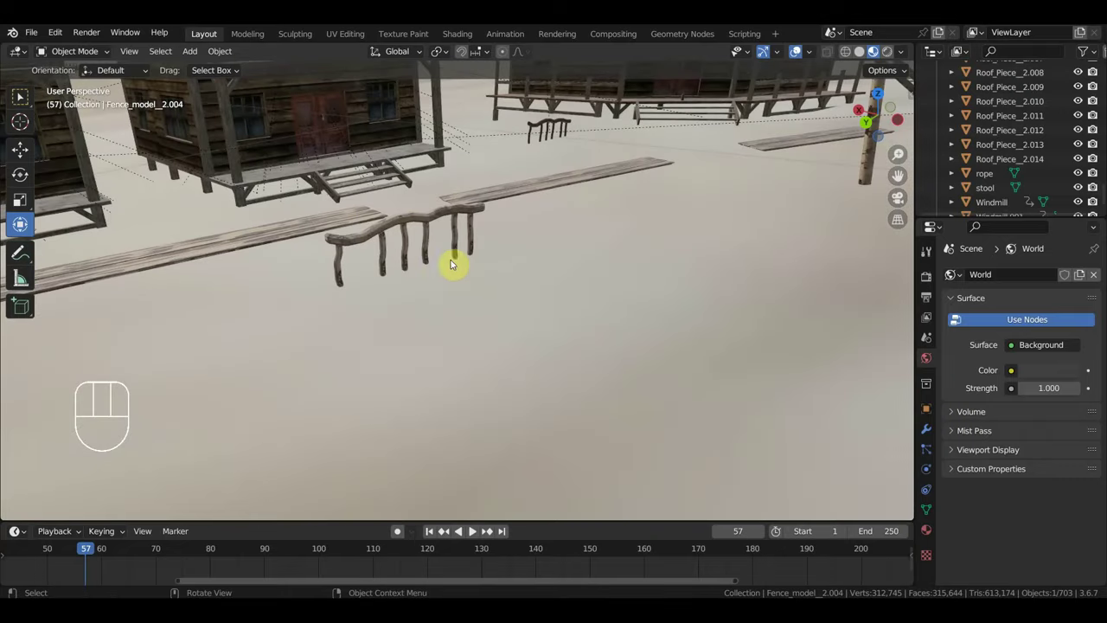
{"action": "left_click", "coordinate": [437, 216]}
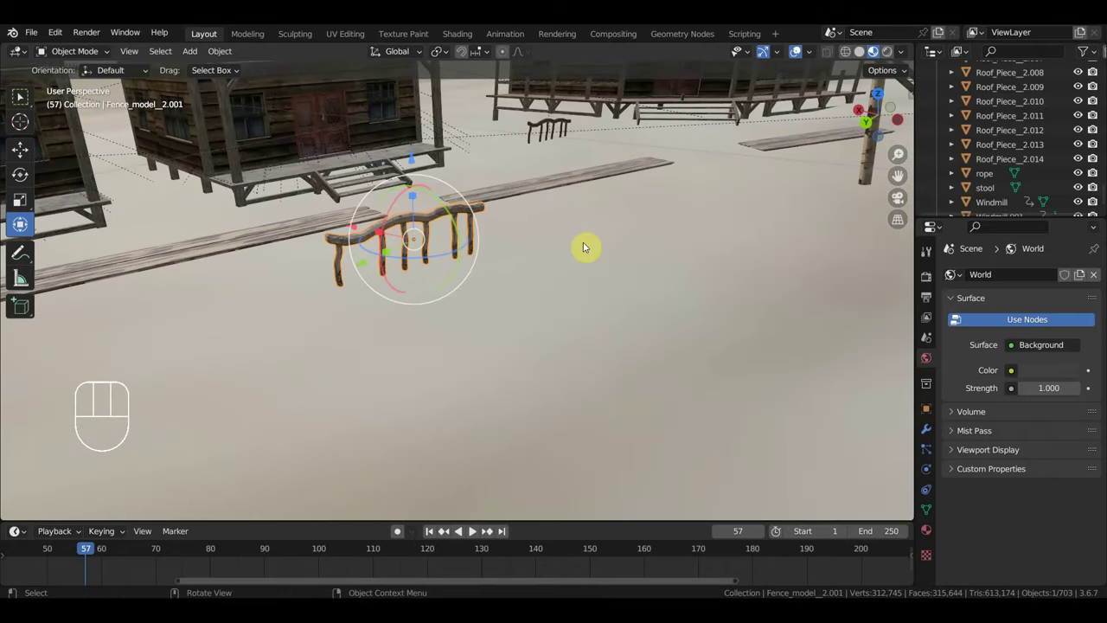
{"action": "key", "text": "s"}
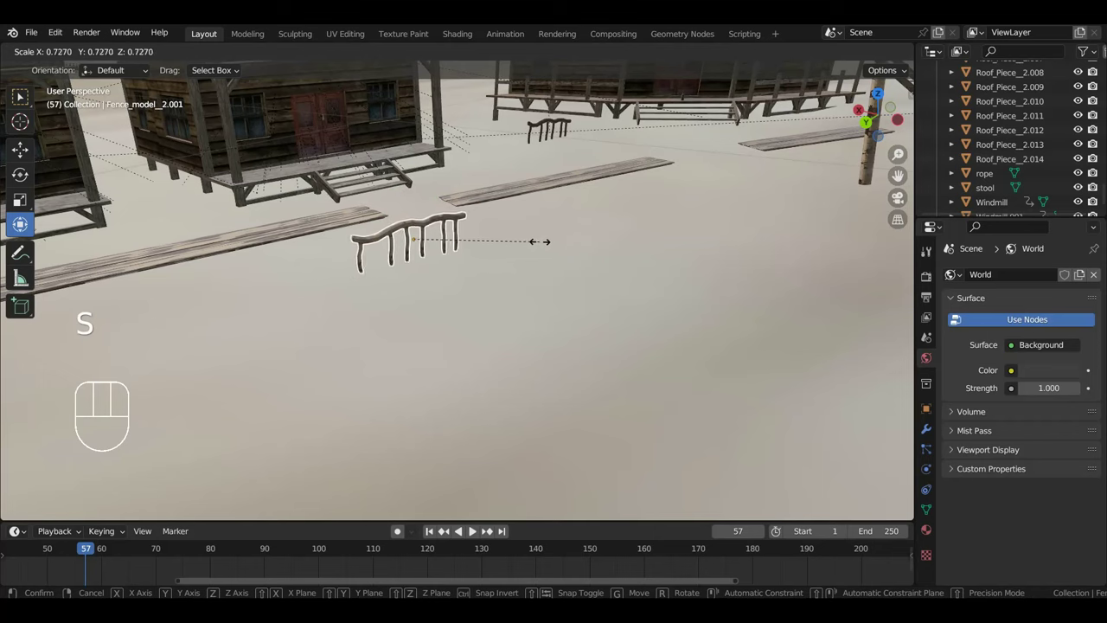
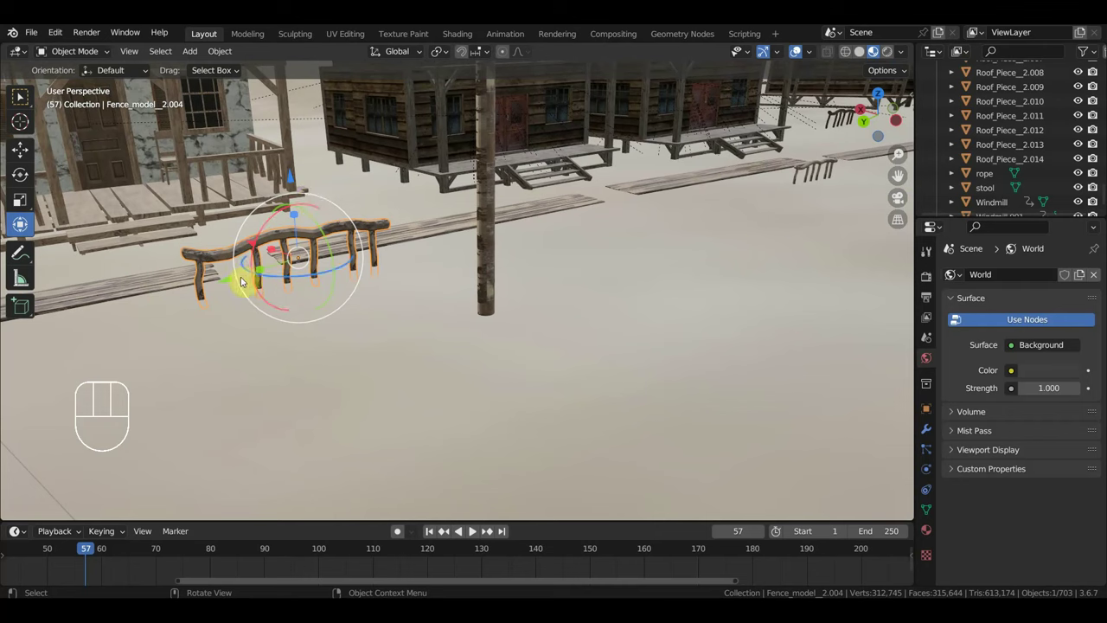
{"action": "key", "text": "s"}
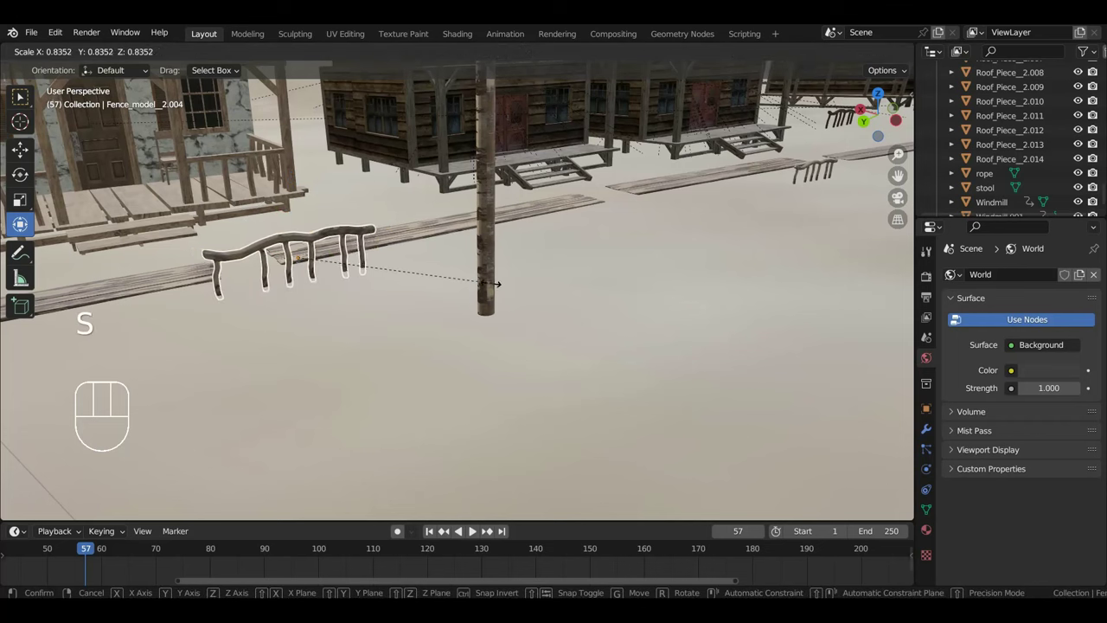
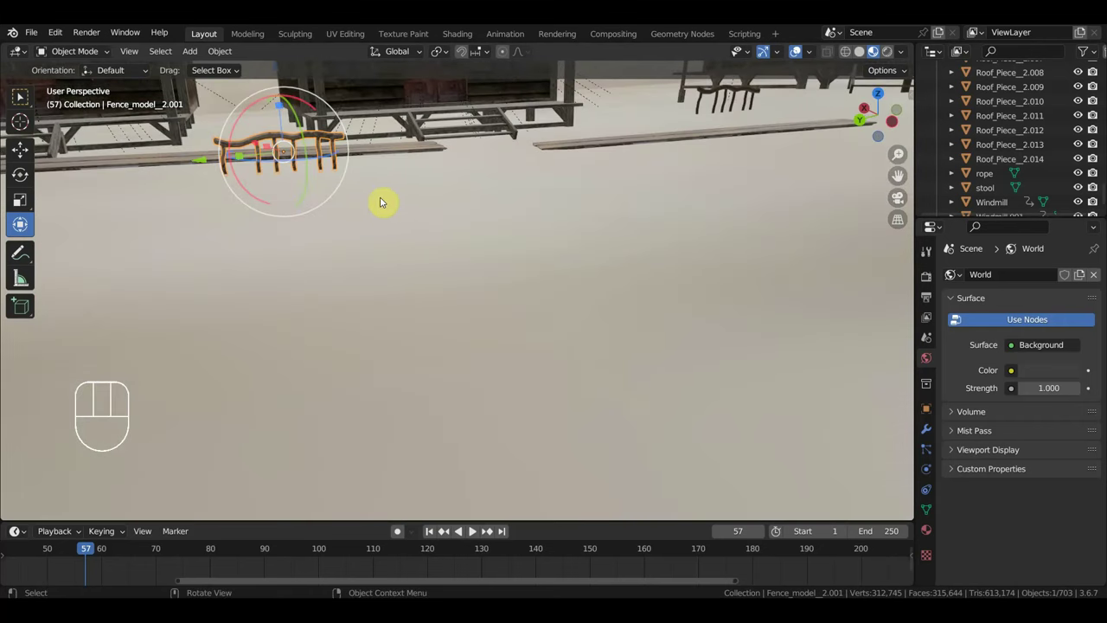
{"action": "key", "text": "s"}
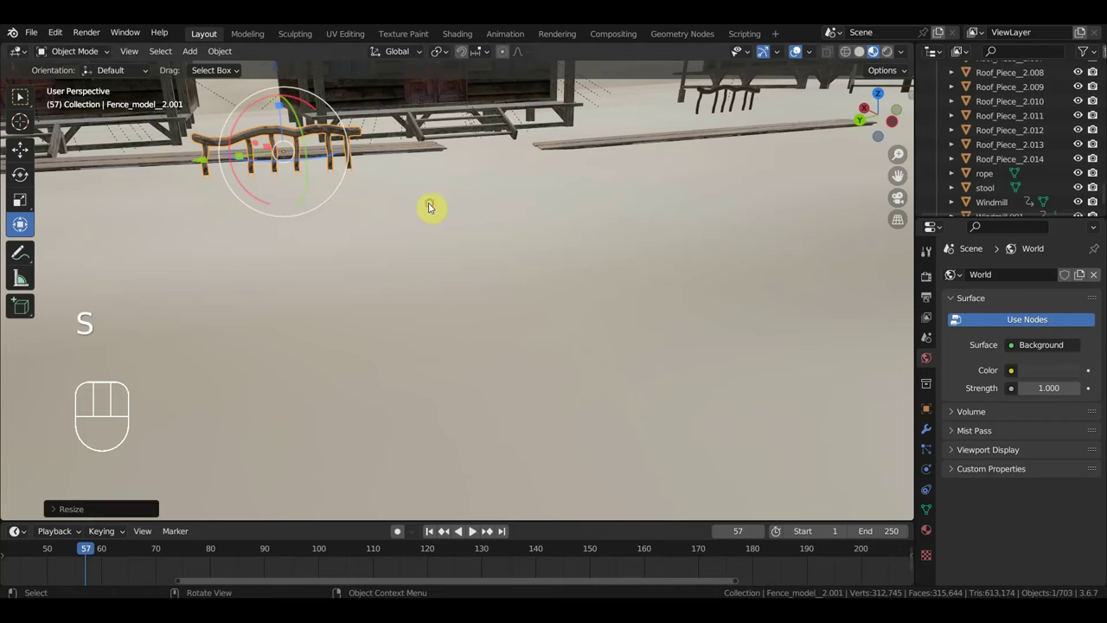
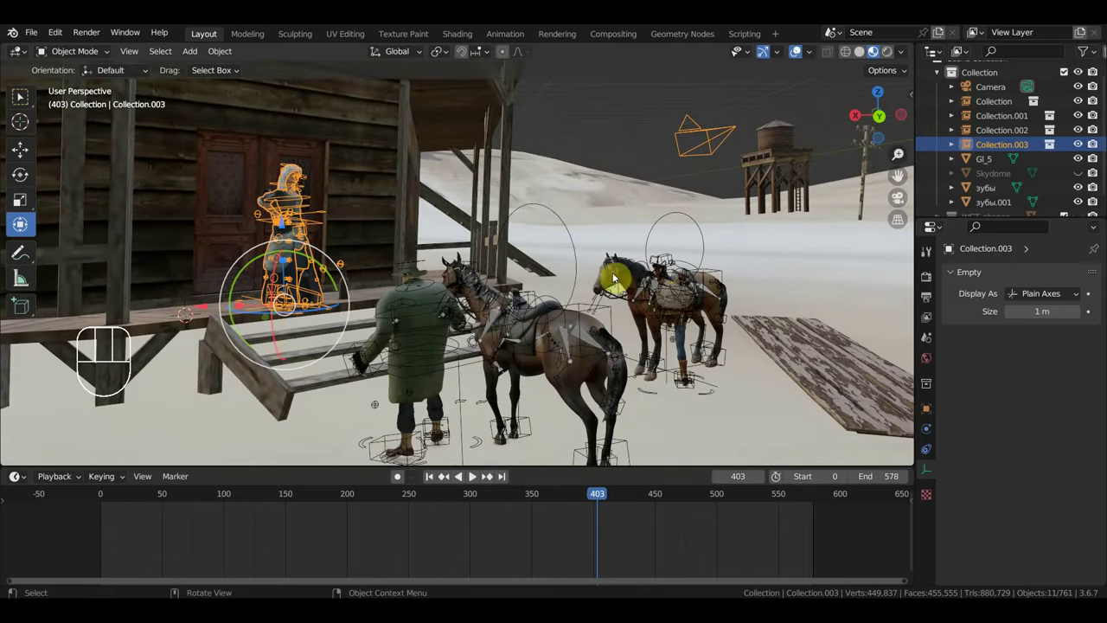
{"action": "key", "text": "s"}
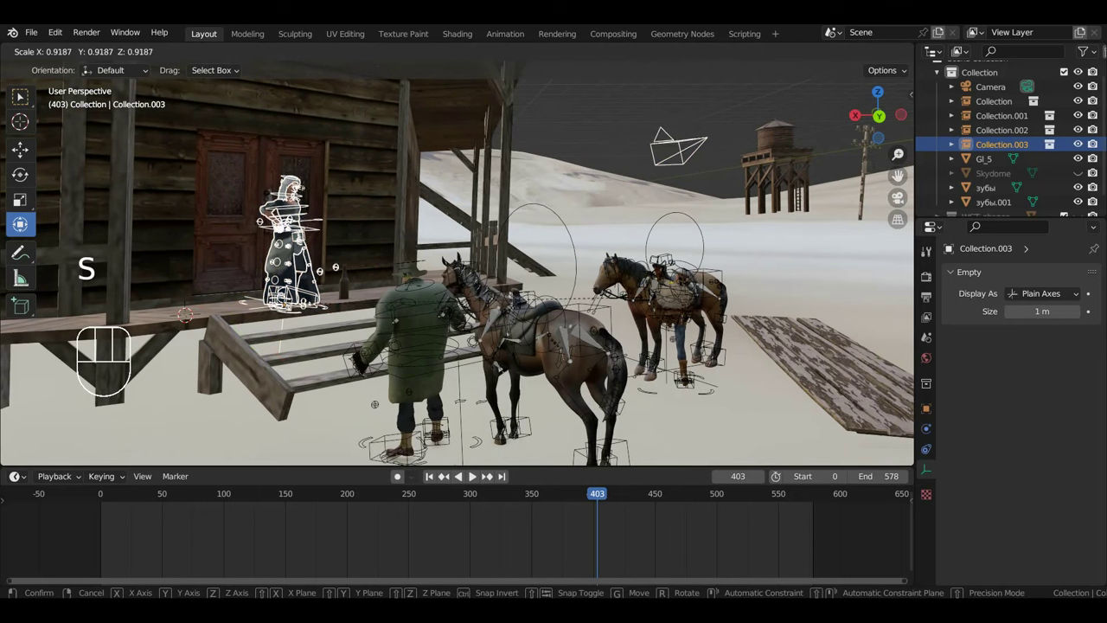
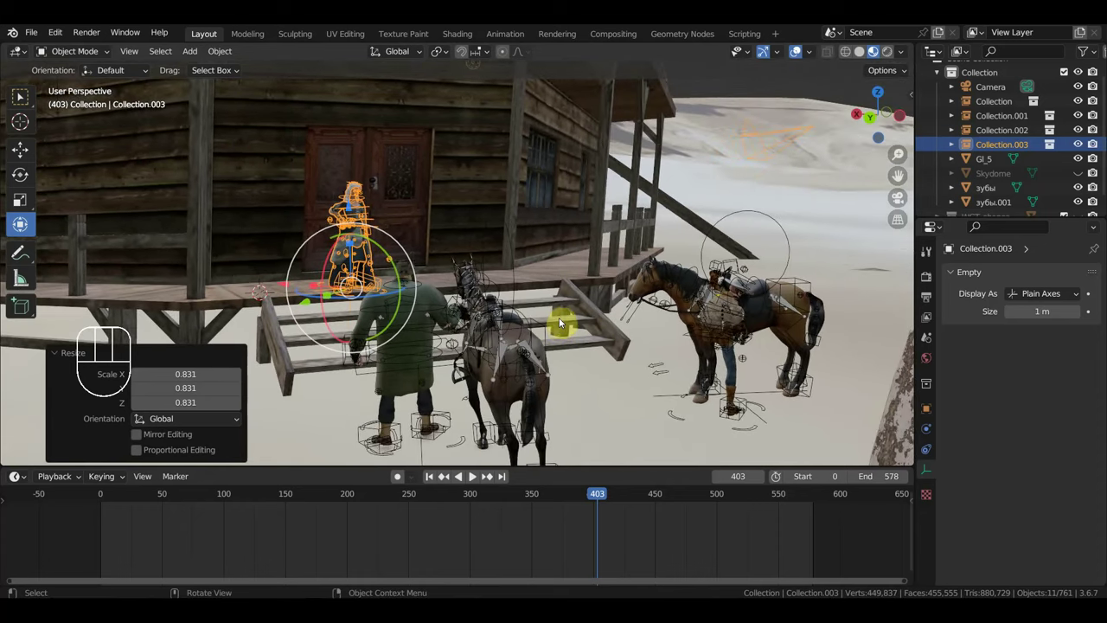
Step: Scale the Collection.003 character group down to about 0.95 of its size
{"action": "key", "text": "s"}
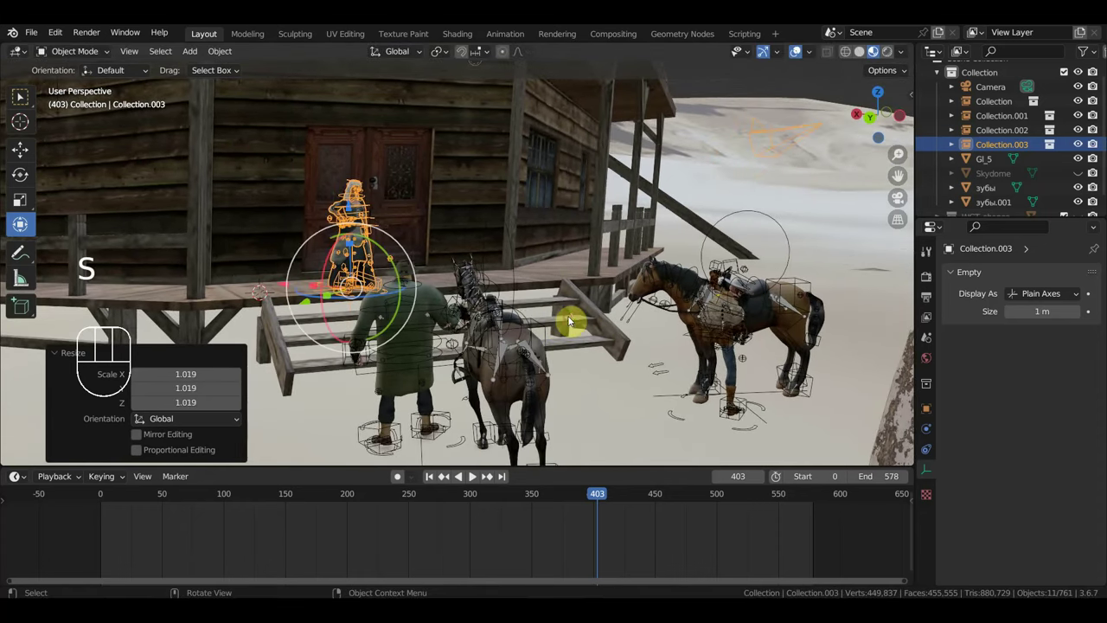
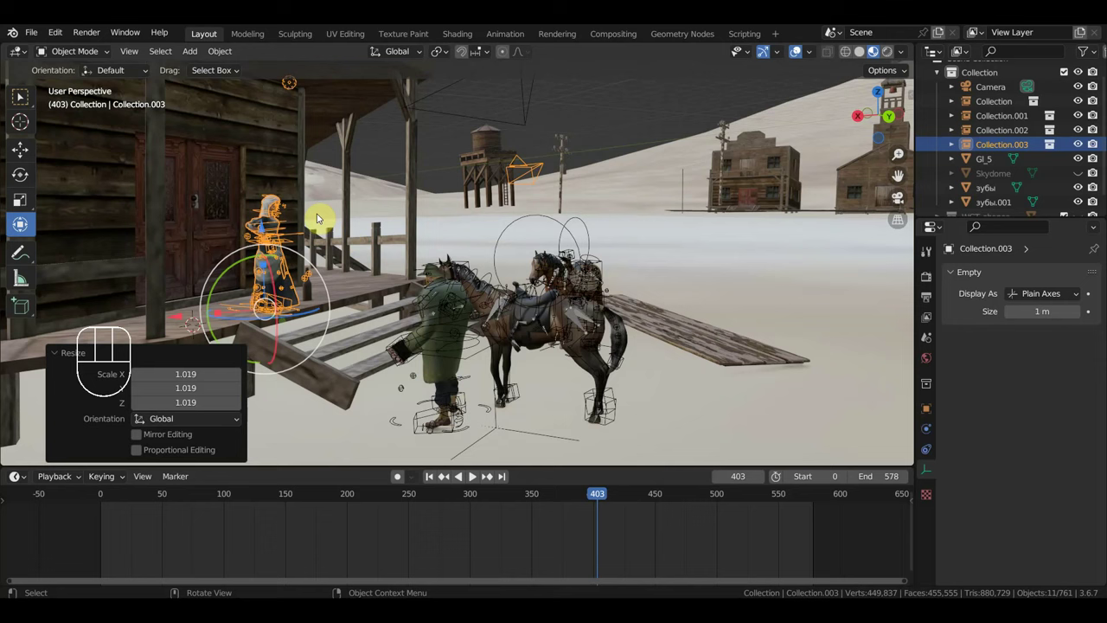
{"action": "key", "text": "s"}
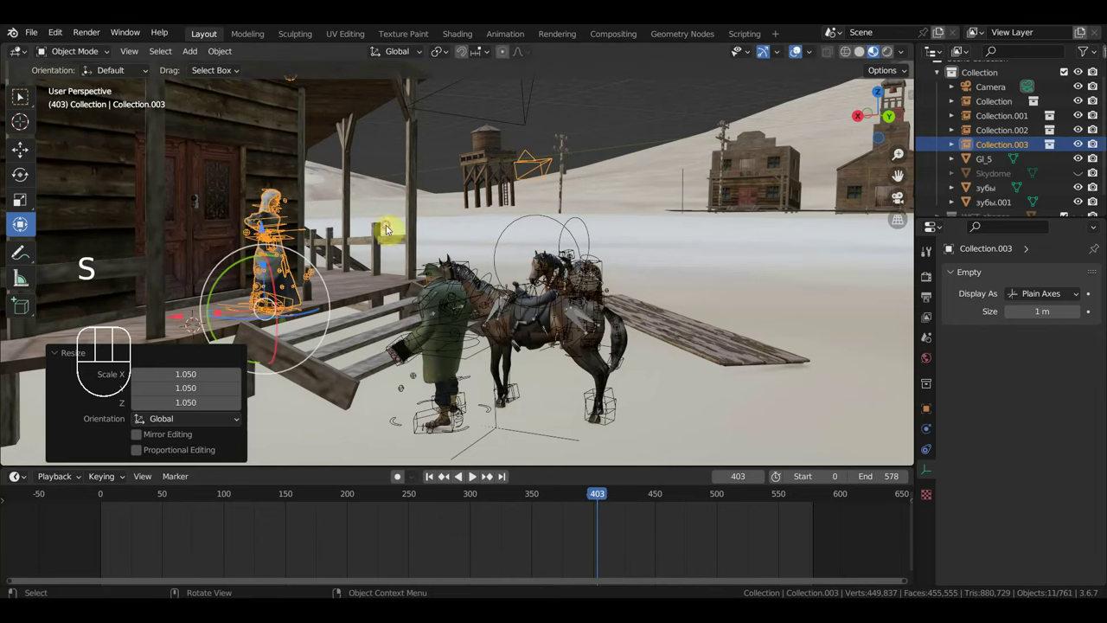
{"action": "key", "text": "s"}
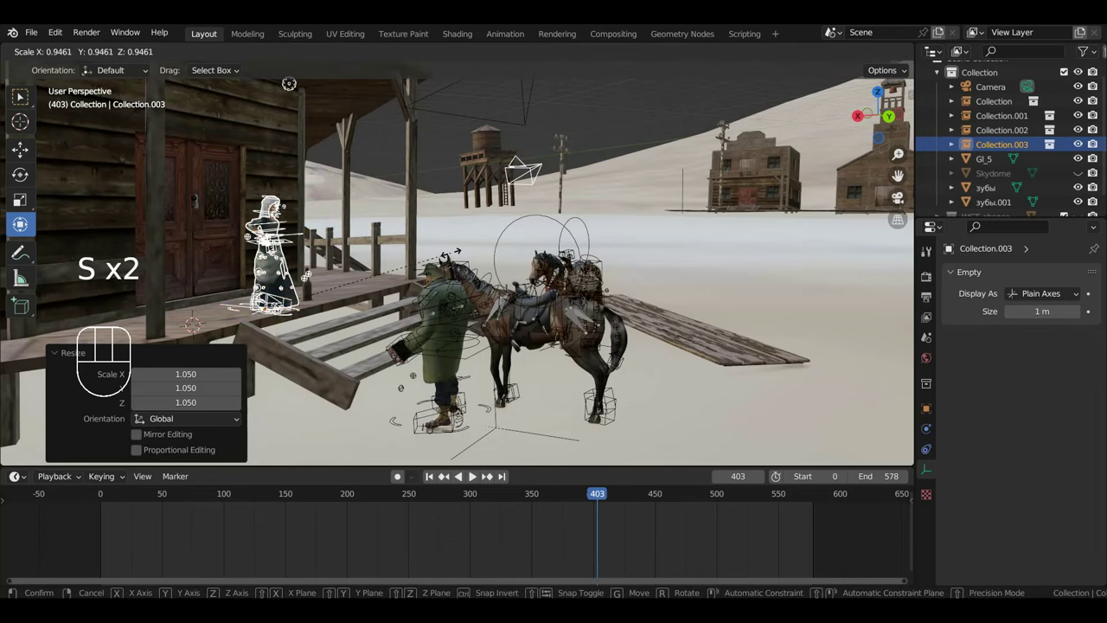
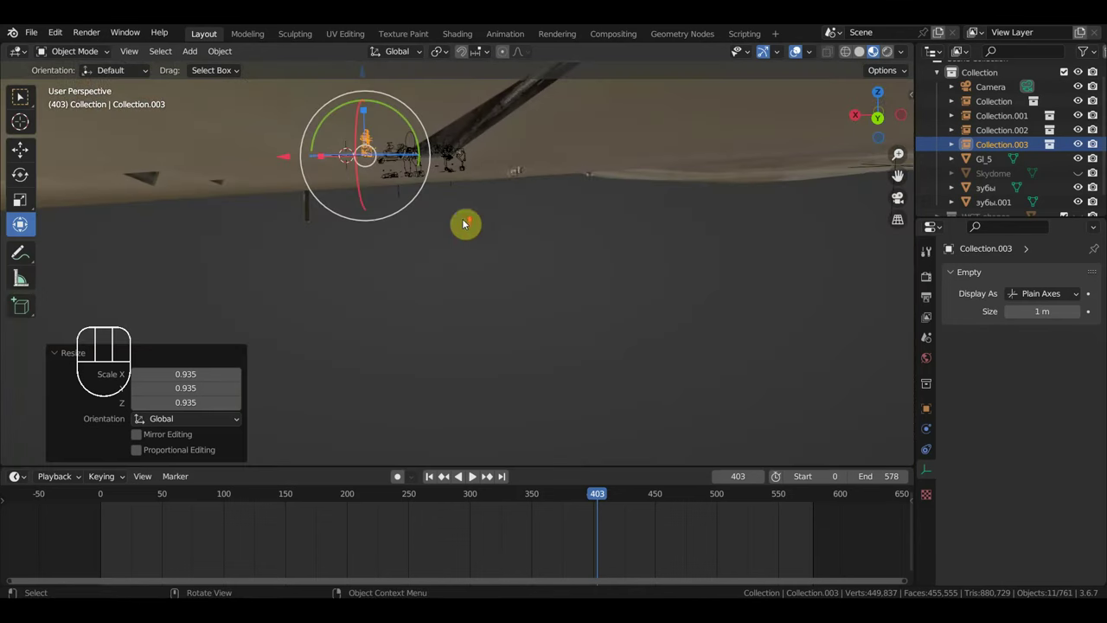
Step: Orbit around the town to check the scaled group beside the wooden building
{"action": "middle_click", "coordinate": [504, 201]}
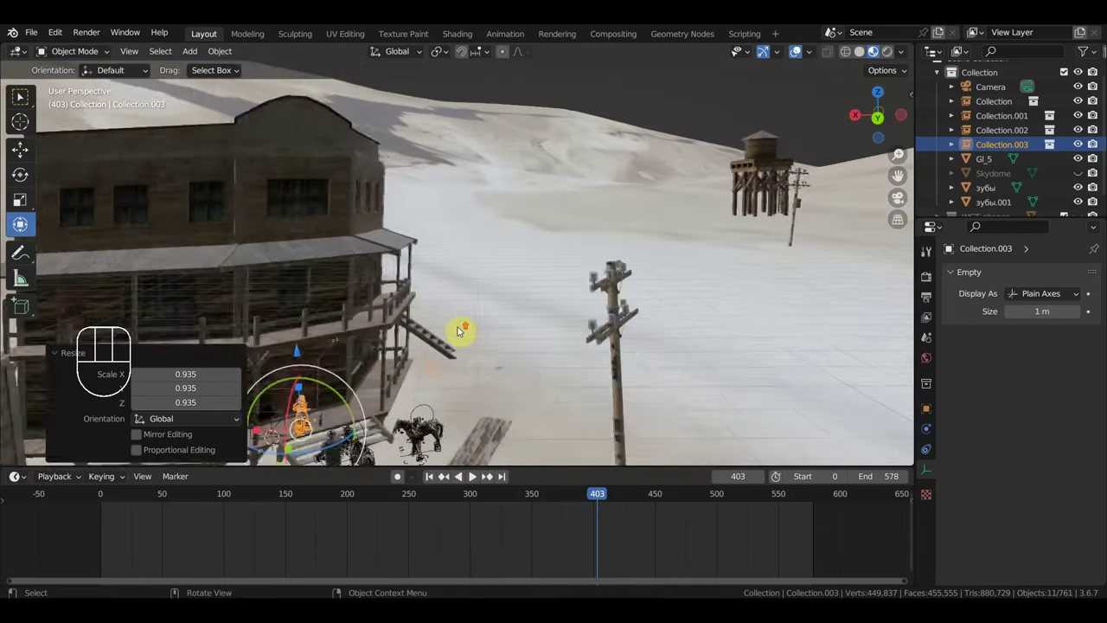
{"action": "middle_click", "coordinate": [430, 318]}
{"action": "scroll", "scroll_direction": "up", "scroll_amount": 3}
{"action": "middle_click", "coordinate": [461, 287]}
{"action": "middle_click", "coordinate": [551, 245]}
{"action": "middle_click", "coordinate": [547, 208]}
Step: View through the scene camera and fly around the sheriff and horses
{"action": "key", "text": "KP_0"}
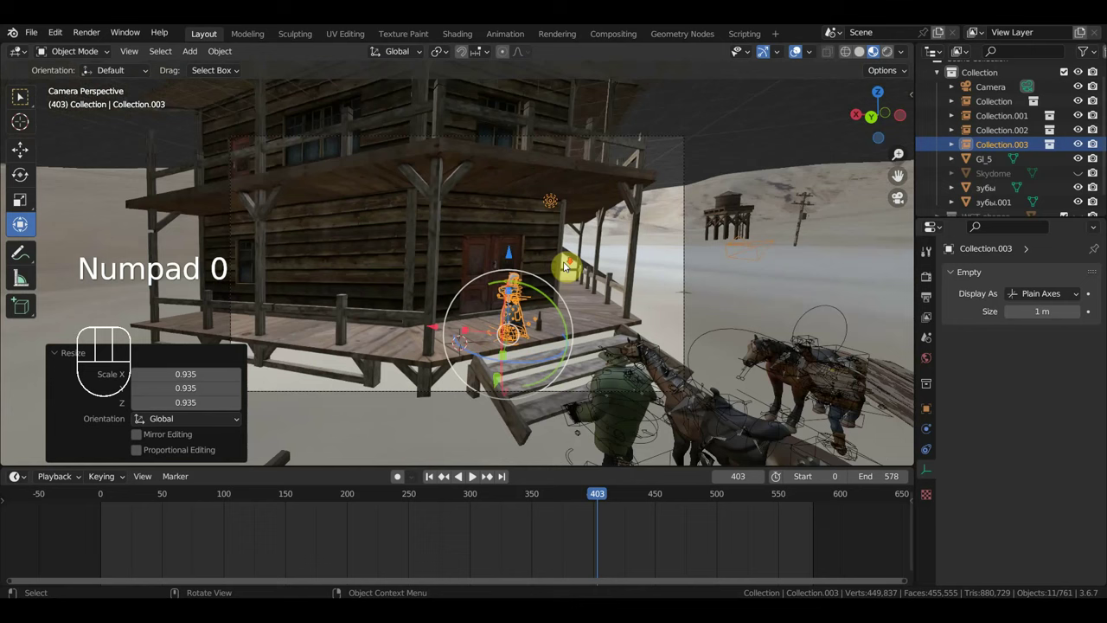
{"action": "key", "text": "shift+f"}
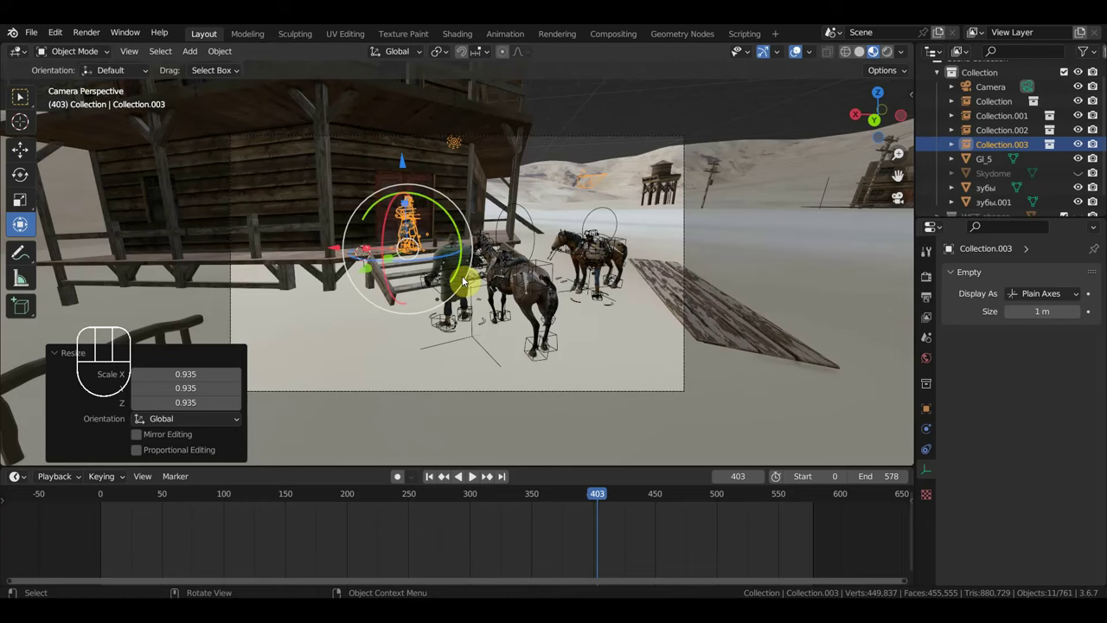
{"action": "key", "text": "shift+f"}
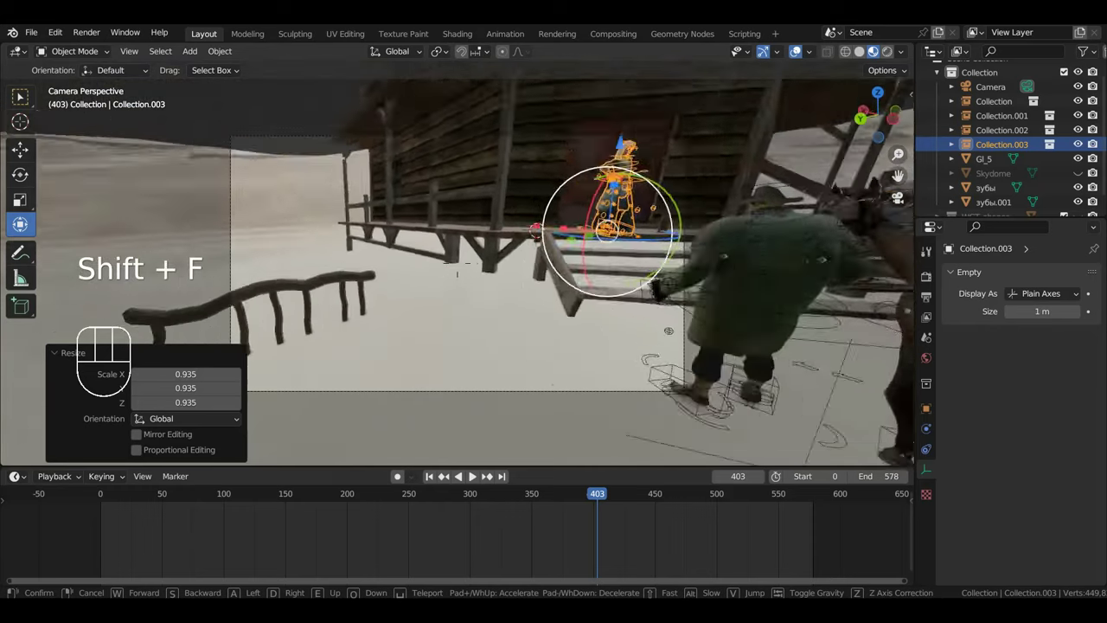
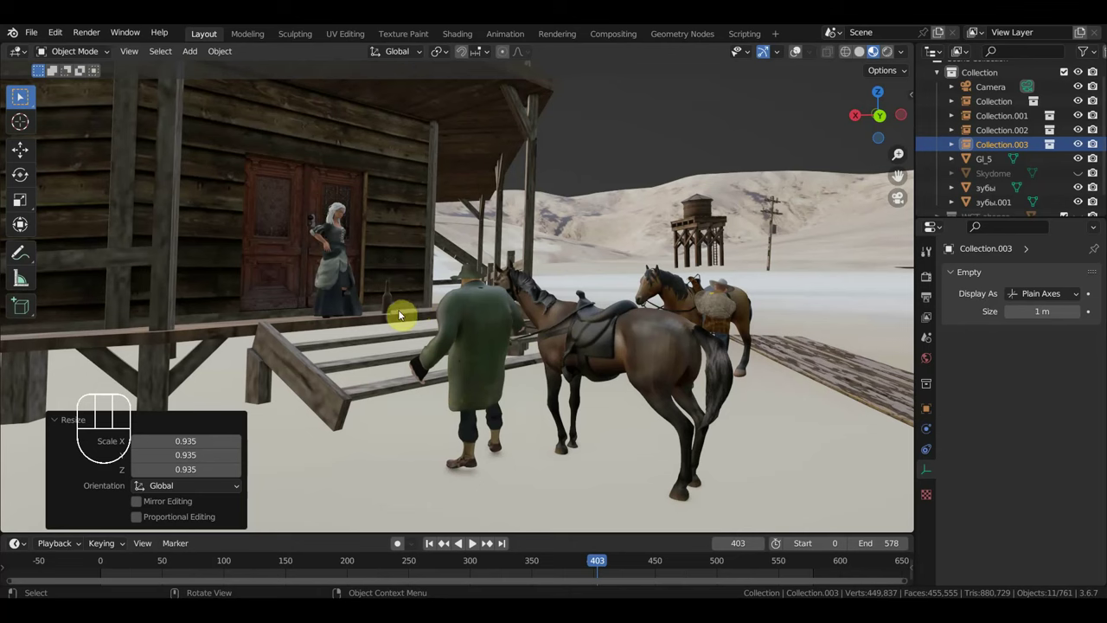
{"action": "scroll", "scroll_direction": "up", "scroll_amount": 3}
{"action": "middle_click", "coordinate": [619, 380]}
{"action": "middle_click", "coordinate": [631, 383]}
Step: Move the view around the porch and through the town toward the saloon building
{"action": "left_click_drag", "start_coordinate": [655, 374], "coordinate": [752, 302]}
{"action": "left_click_drag", "start_coordinate": [596, 350], "coordinate": [596, 356]}
{"action": "scroll", "scroll_direction": "down", "scroll_amount": 3}
{"action": "scroll", "scroll_direction": "up", "scroll_amount": 3}
{"action": "left_click_drag", "start_coordinate": [600, 392], "coordinate": [662, 305]}
{"action": "left_click_drag", "start_coordinate": [609, 349], "coordinate": [428, 380]}
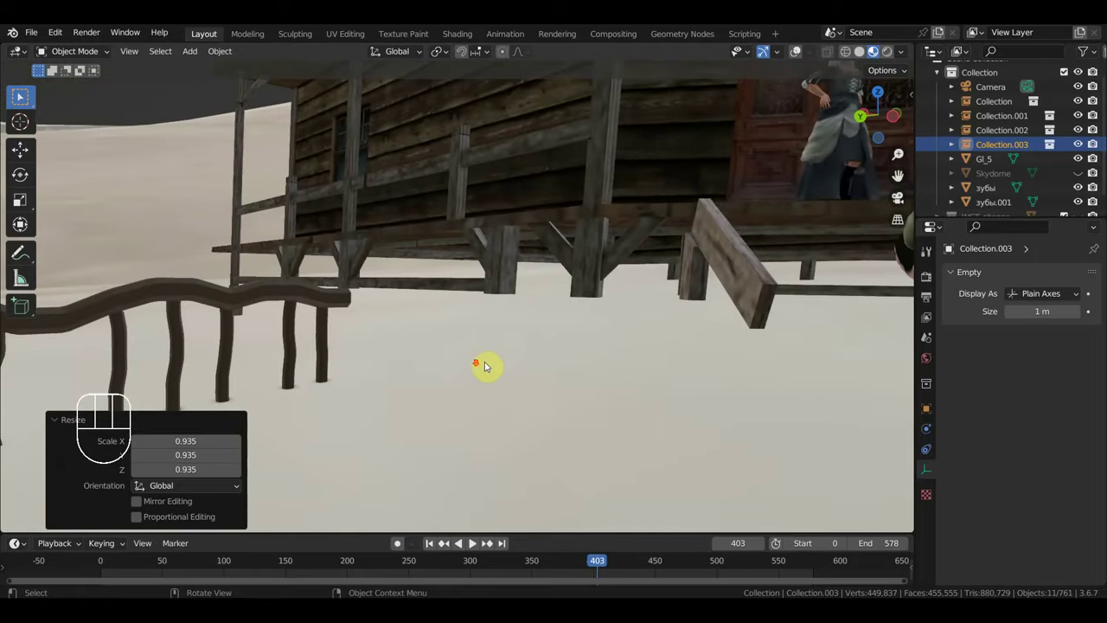
{"action": "left_click_drag", "start_coordinate": [733, 356], "coordinate": [656, 354]}
{"action": "left_click_drag", "start_coordinate": [735, 348], "coordinate": [746, 347]}
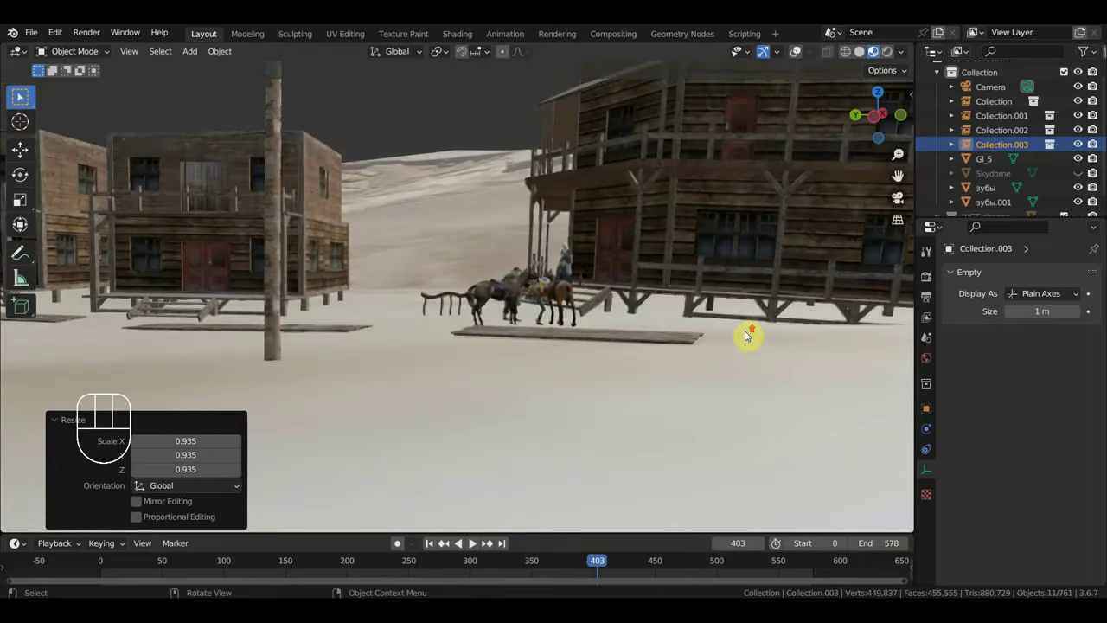
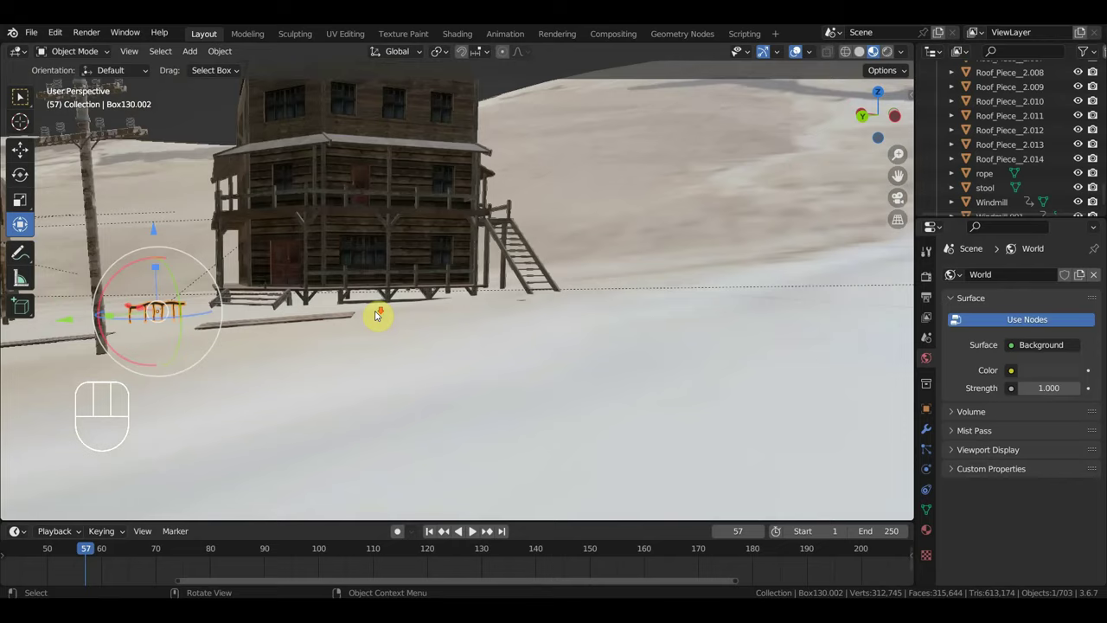
Step: Select the two-storey Box130 wooden building and inspect it from another side
{"action": "middle_click", "coordinate": [376, 341]}
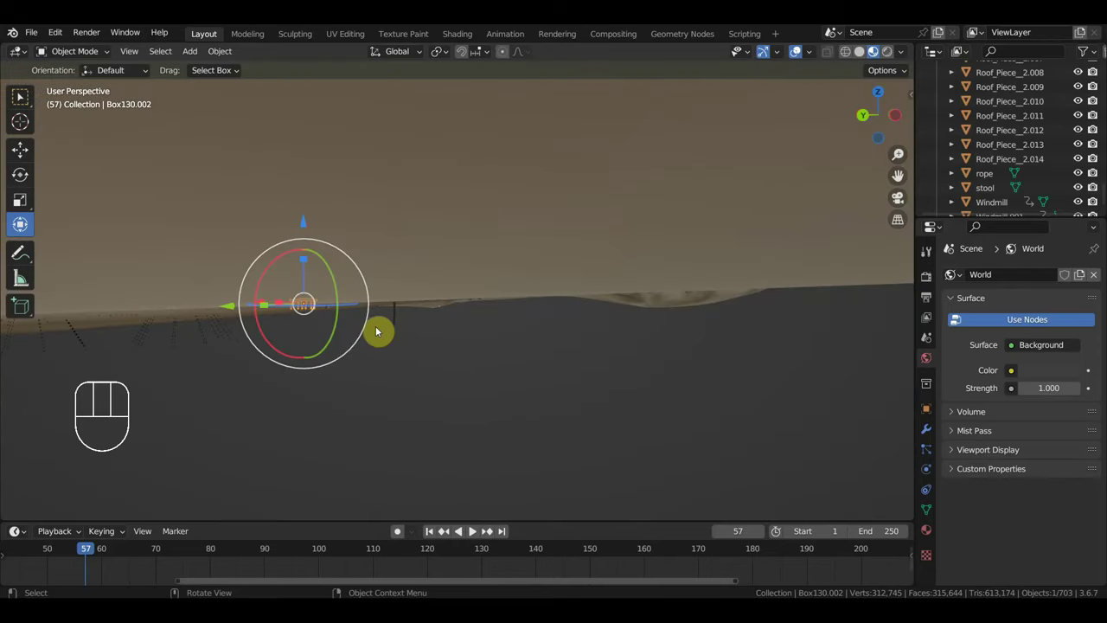
{"action": "left_click_drag", "start_coordinate": [379, 336], "coordinate": [382, 338]}
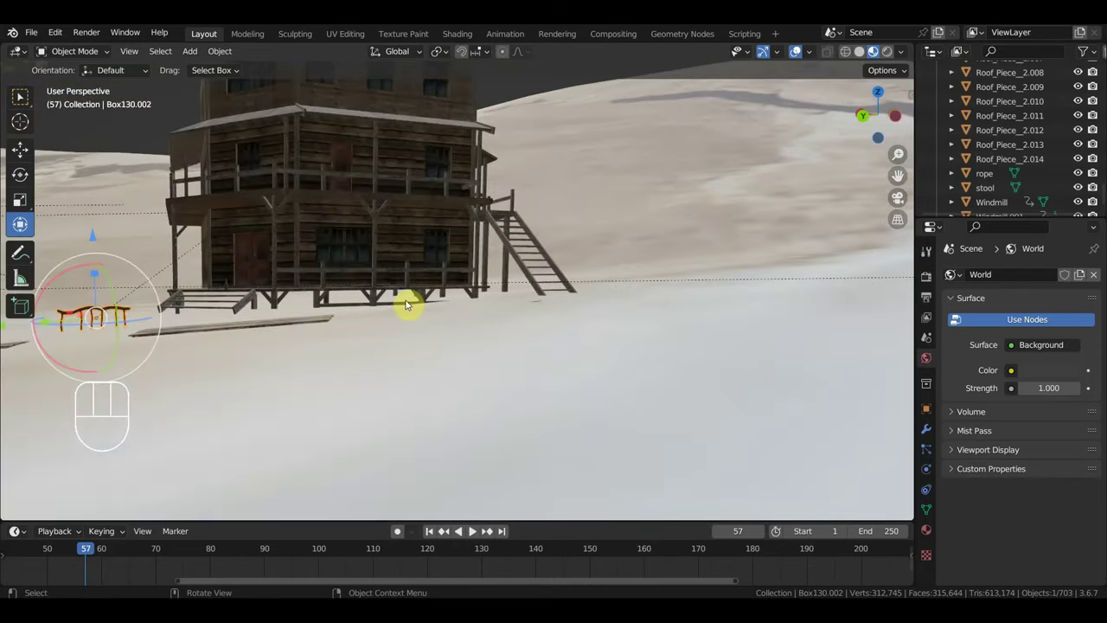
{"action": "left_click", "coordinate": [389, 258]}
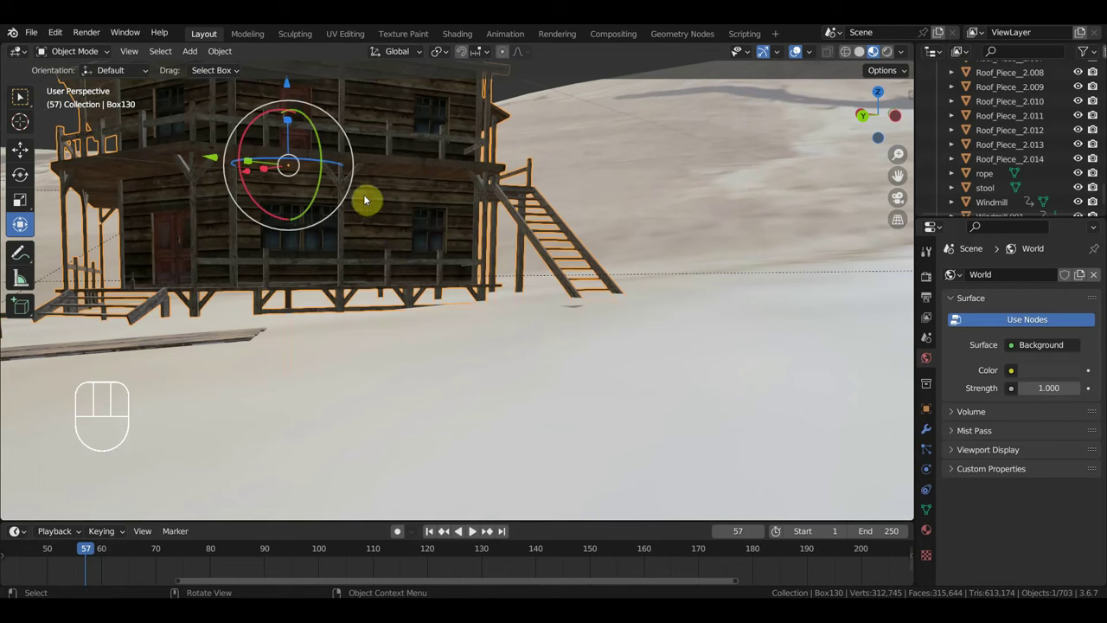
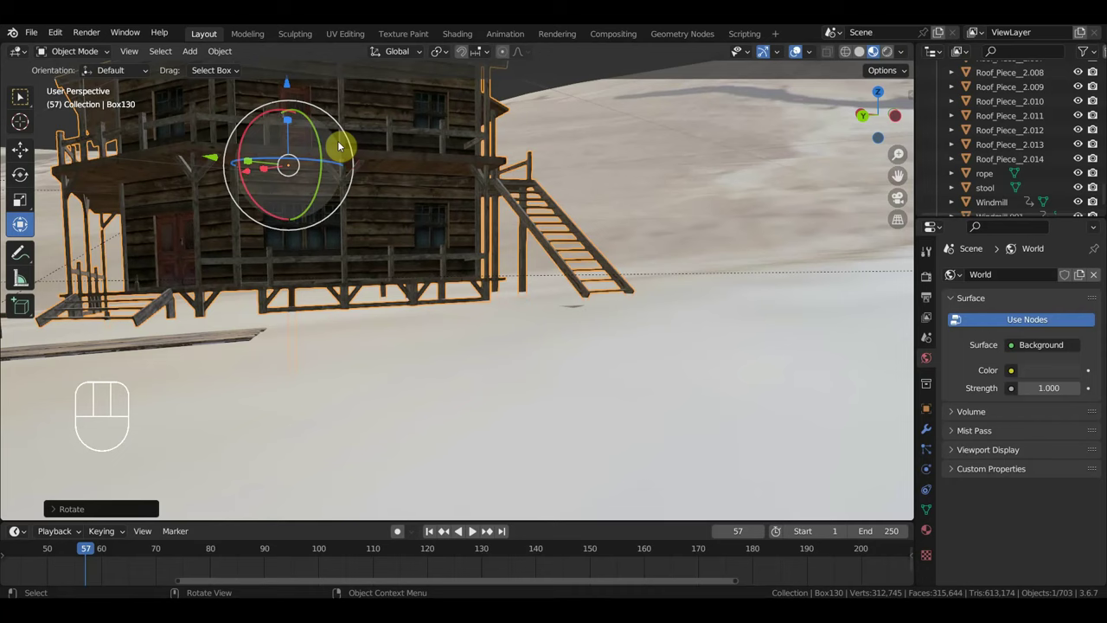
{"action": "left_click_drag", "start_coordinate": [365, 195], "coordinate": [491, 220]}
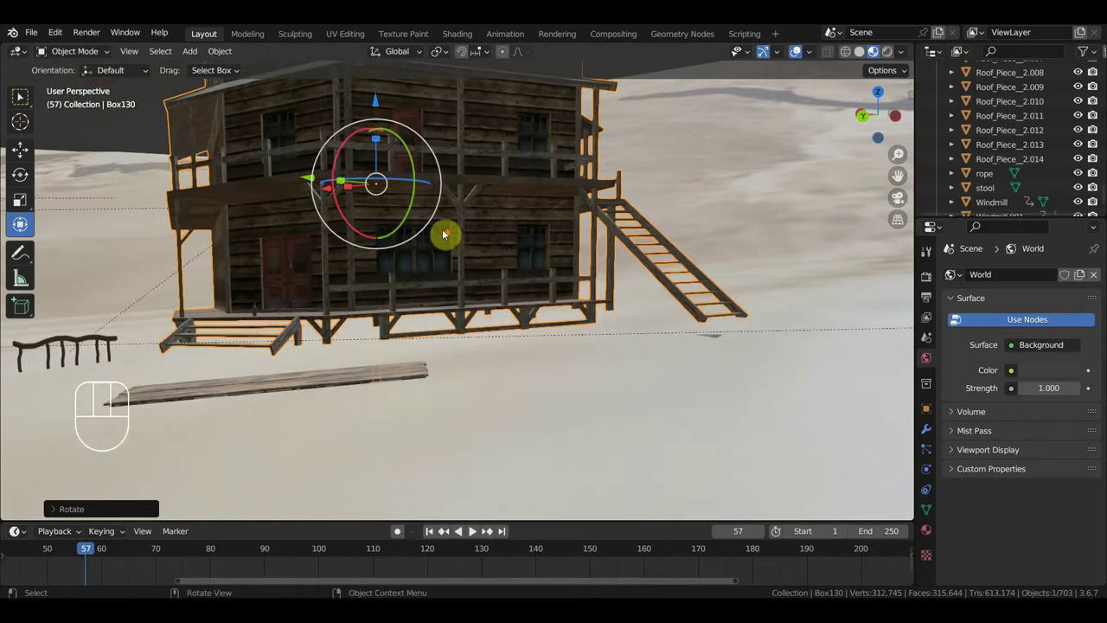
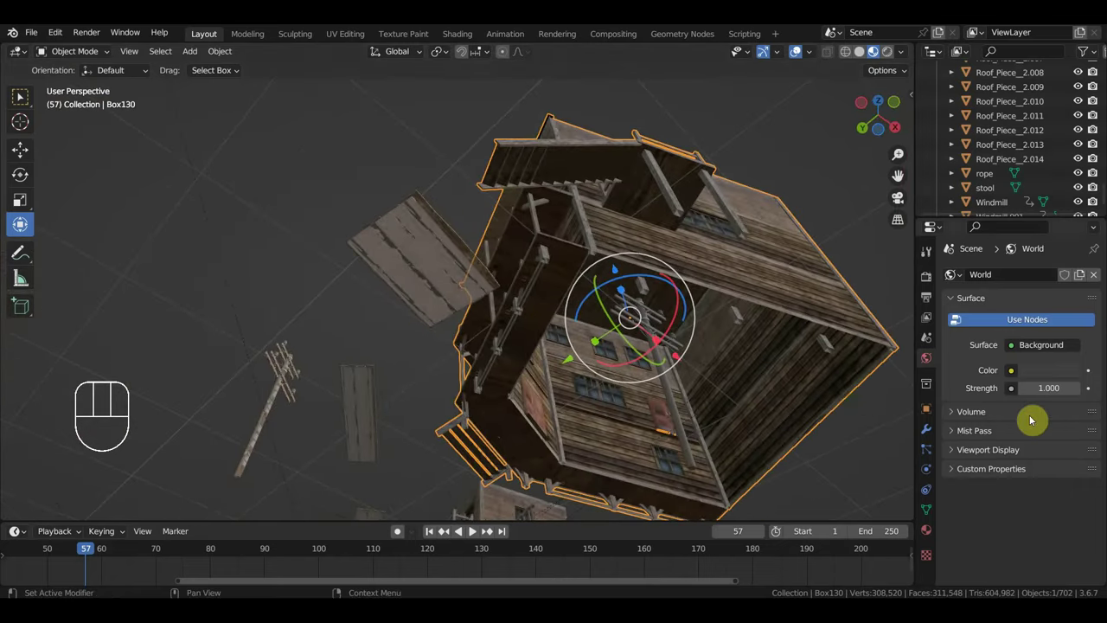
Step: Turn the view back around to face the front of the Box130 building
{"action": "left_click", "coordinate": [681, 418]}
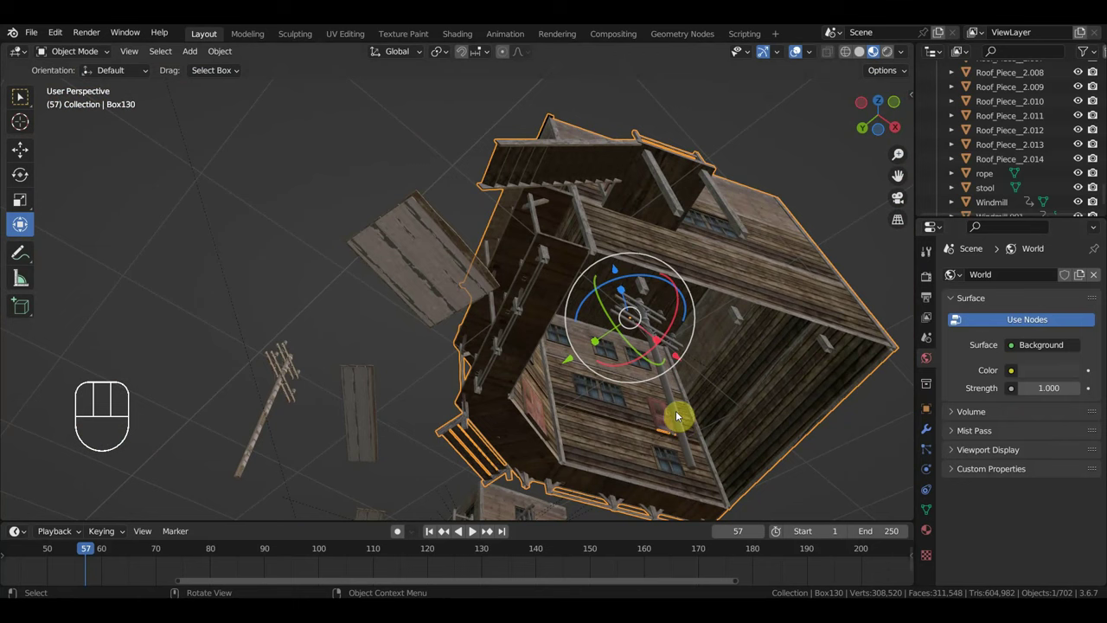
{"action": "left_click_drag", "start_coordinate": [669, 397], "coordinate": [814, 485]}
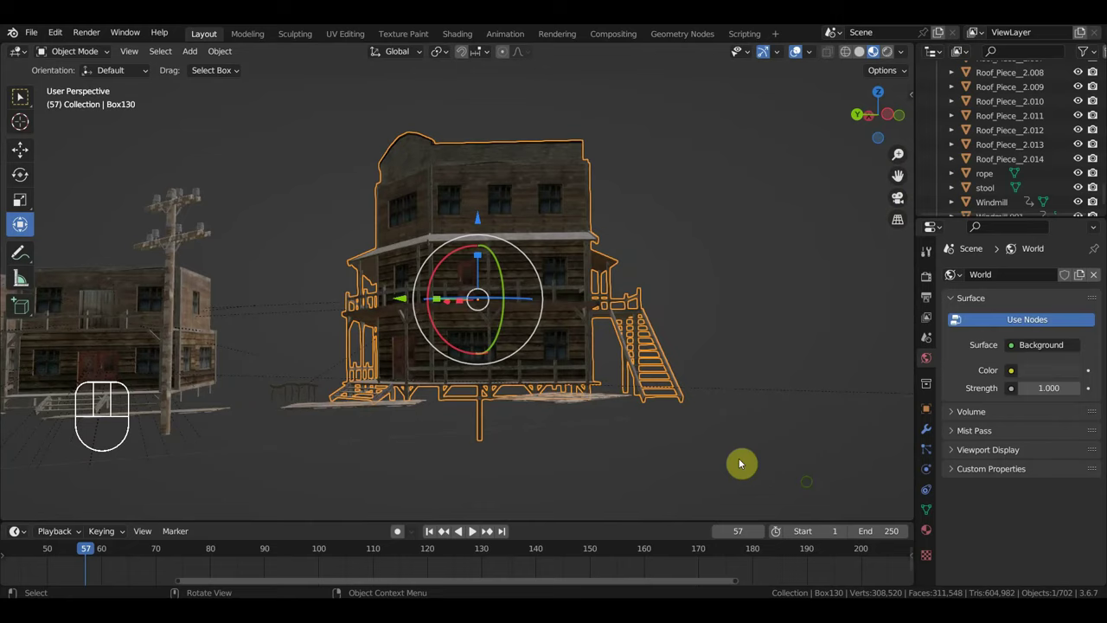
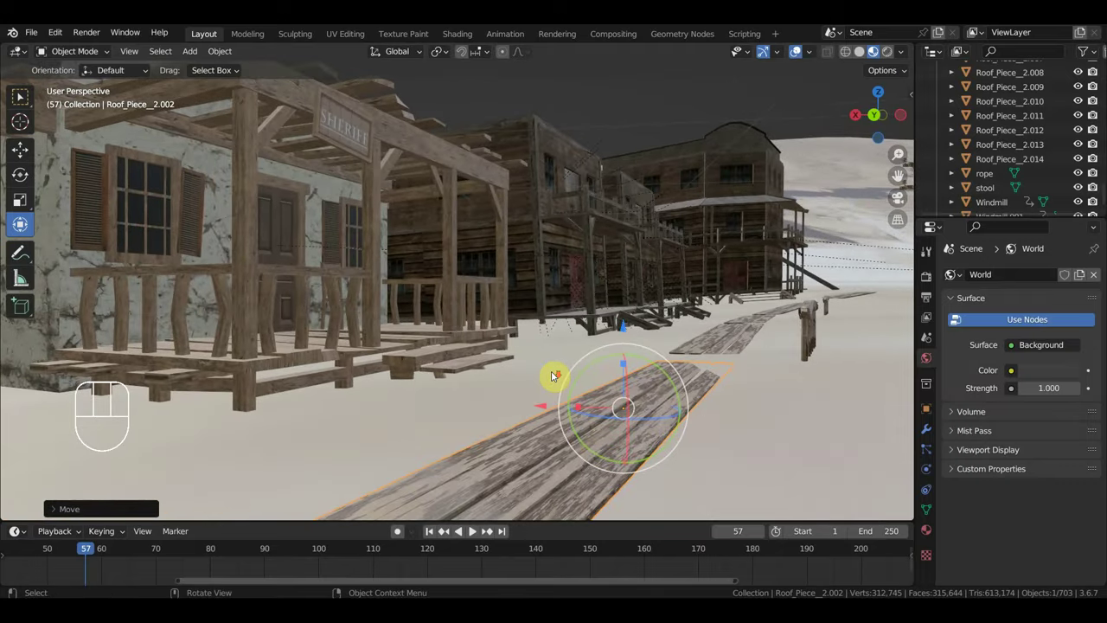
{"action": "middle_click", "coordinate": [553, 373]}
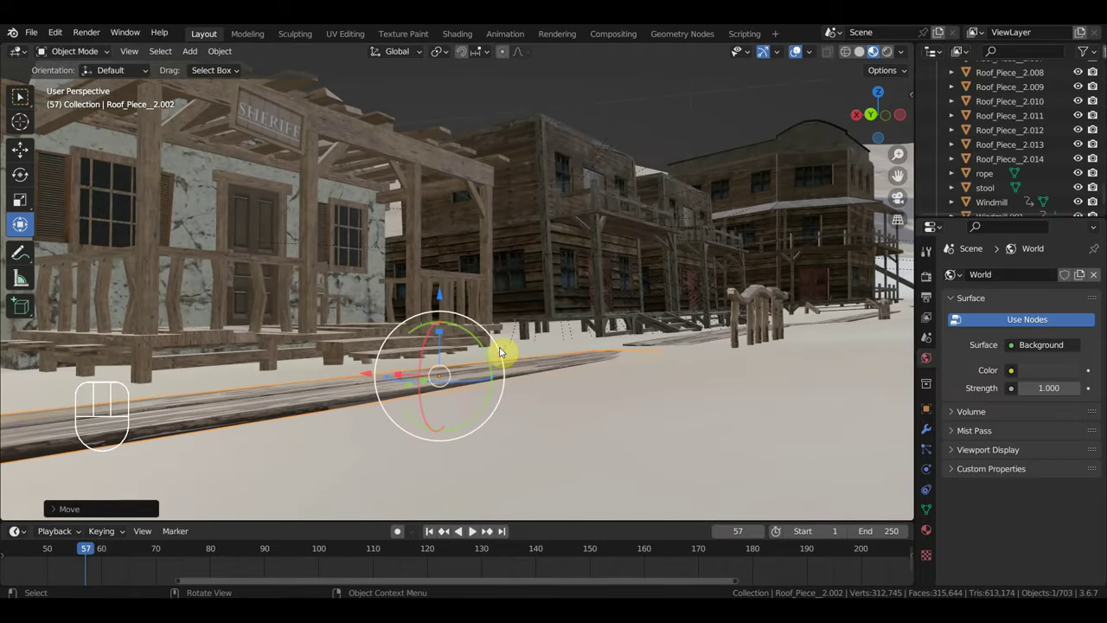
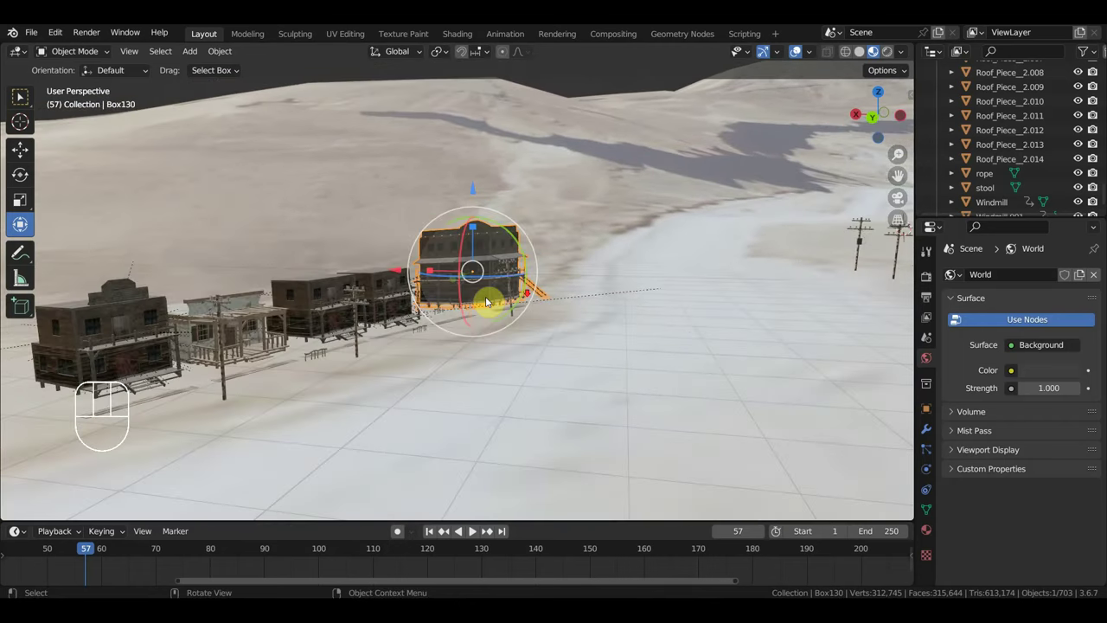
Step: Orbit out over the snowy plain and select distant buildings, ending on Box036.003
{"action": "middle_click", "coordinate": [631, 297]}
{"action": "middle_click", "coordinate": [557, 302]}
{"action": "left_click", "coordinate": [592, 260]}
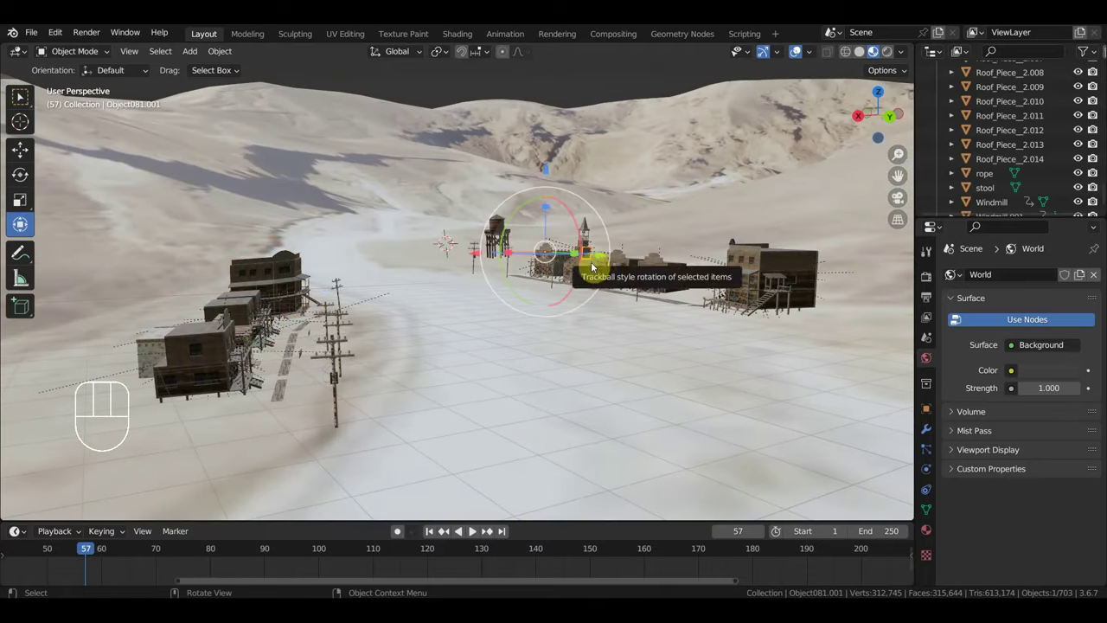
{"action": "left_click", "coordinate": [591, 265]}
{"action": "left_click", "coordinate": [501, 237]}
{"action": "left_click", "coordinate": [632, 271]}
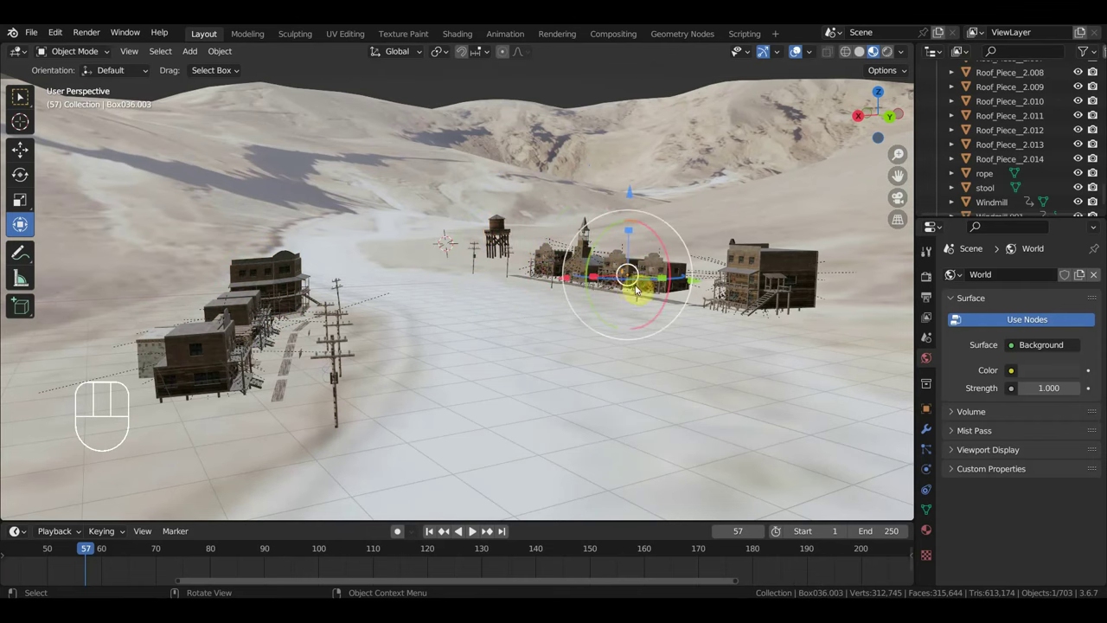
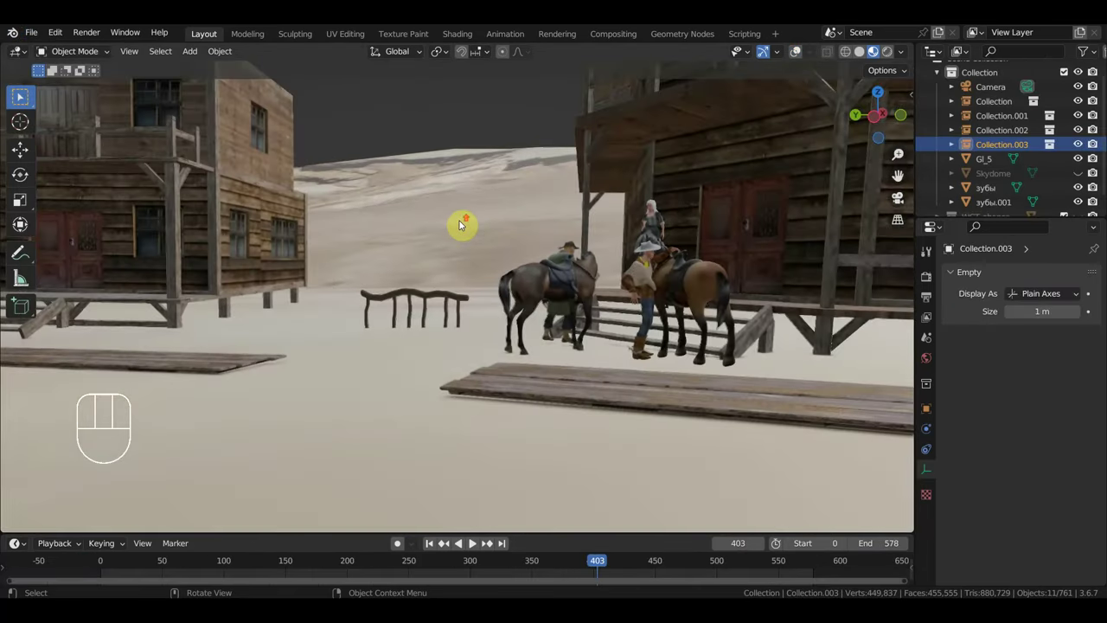
Step: Move in toward the sheriff and horse and shift the woman on the porch
{"action": "left_click_drag", "start_coordinate": [488, 233], "coordinate": [607, 237]}
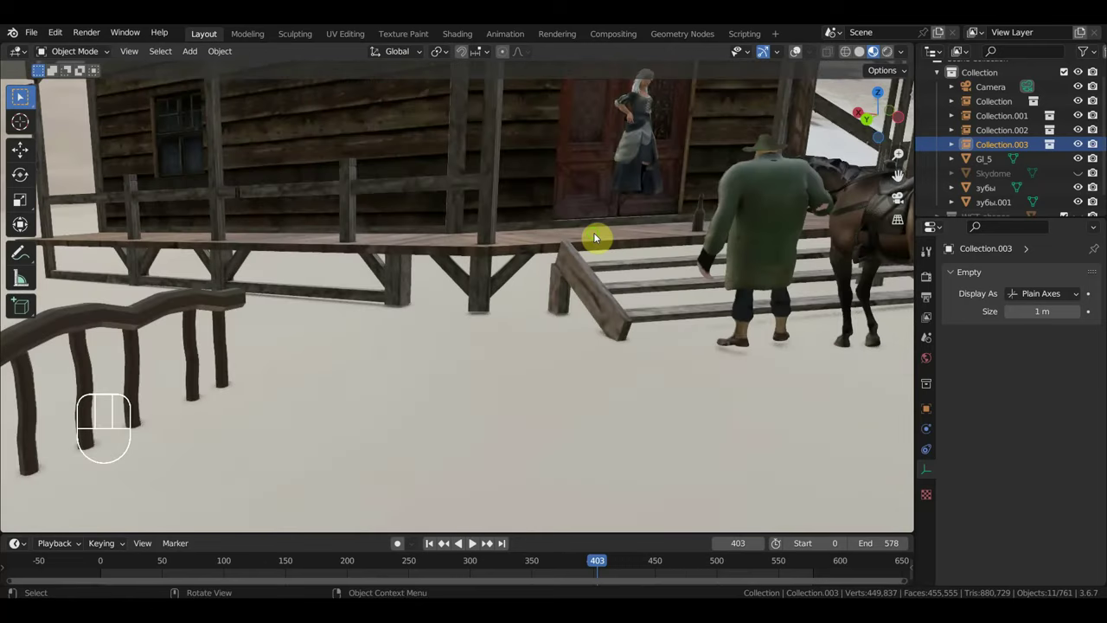
{"action": "left_click_drag", "start_coordinate": [579, 246], "coordinate": [571, 263]}
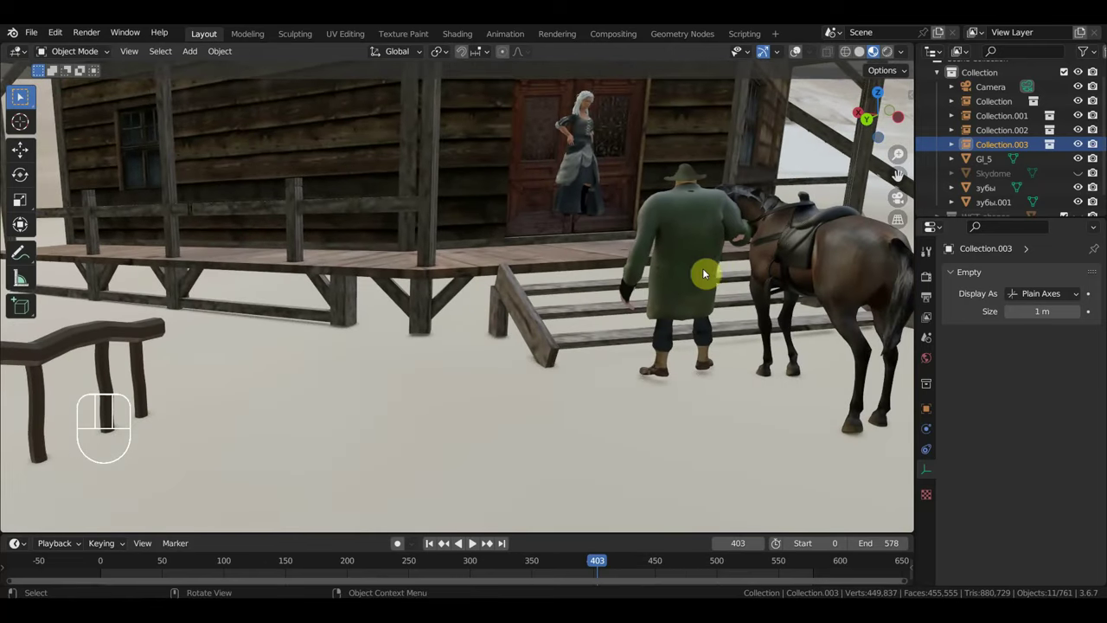
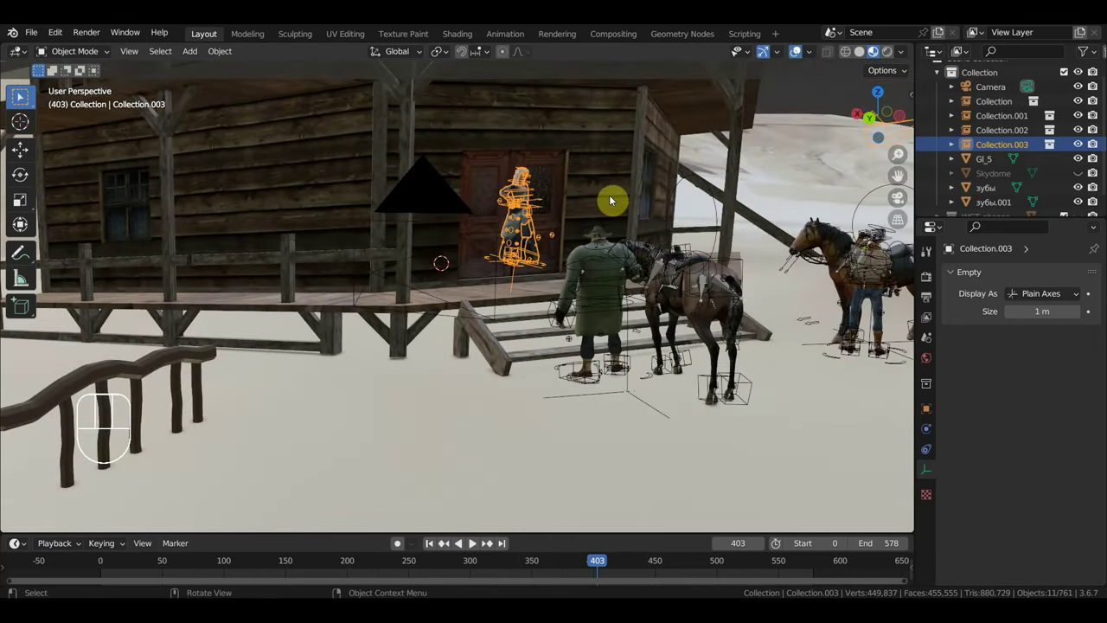
{"action": "key", "text": "g"}
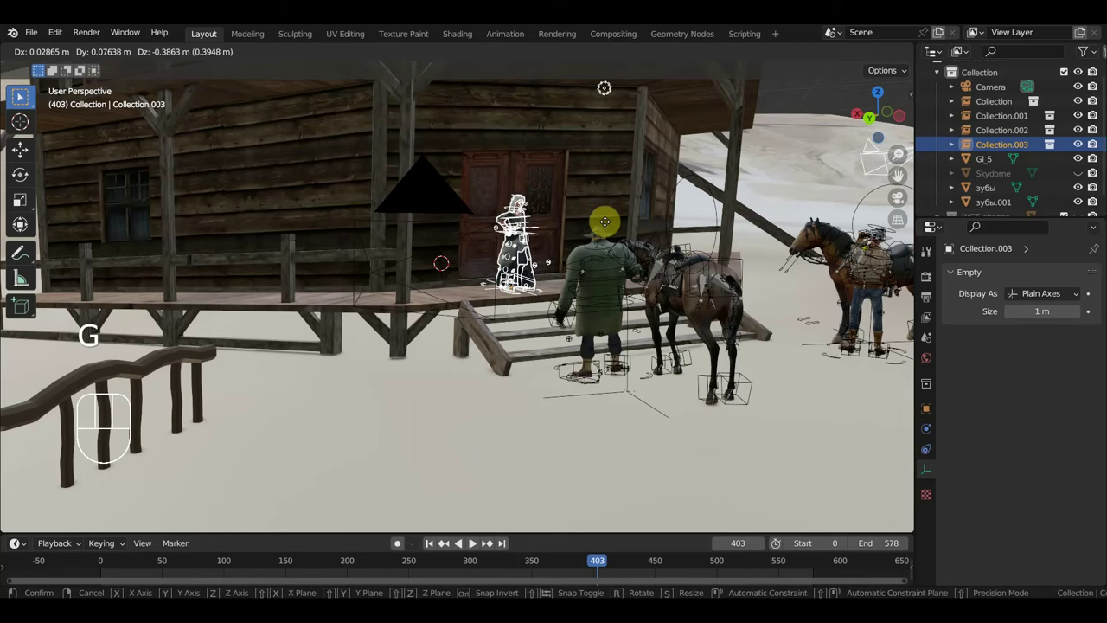
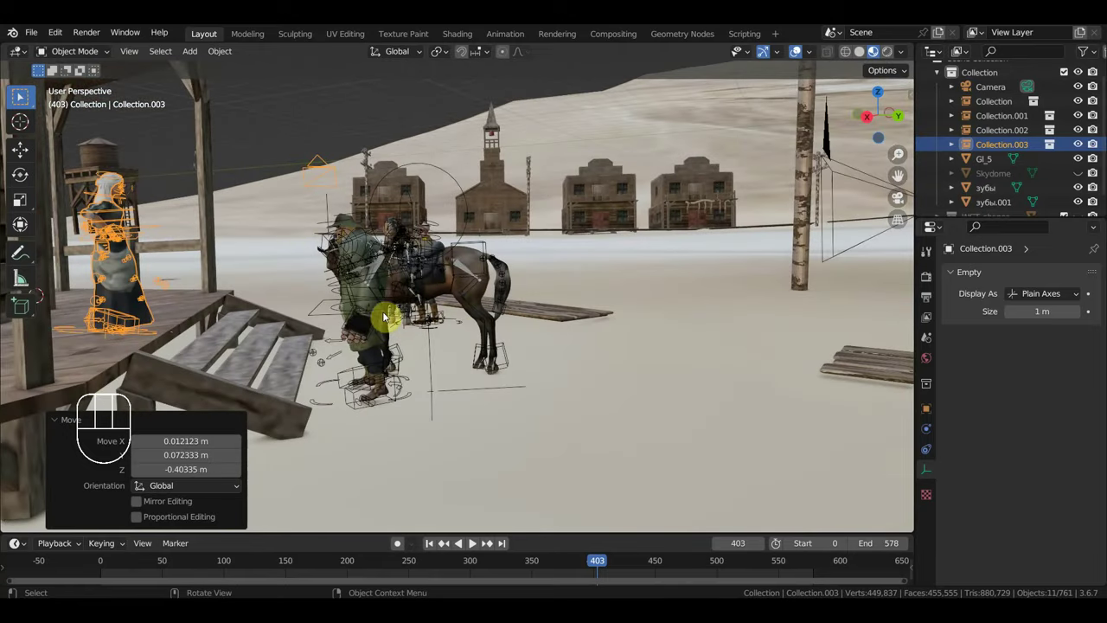
Step: Rotate the Collection.003 woman figure by roughly -3.7 degrees
{"action": "key", "text": "r"}
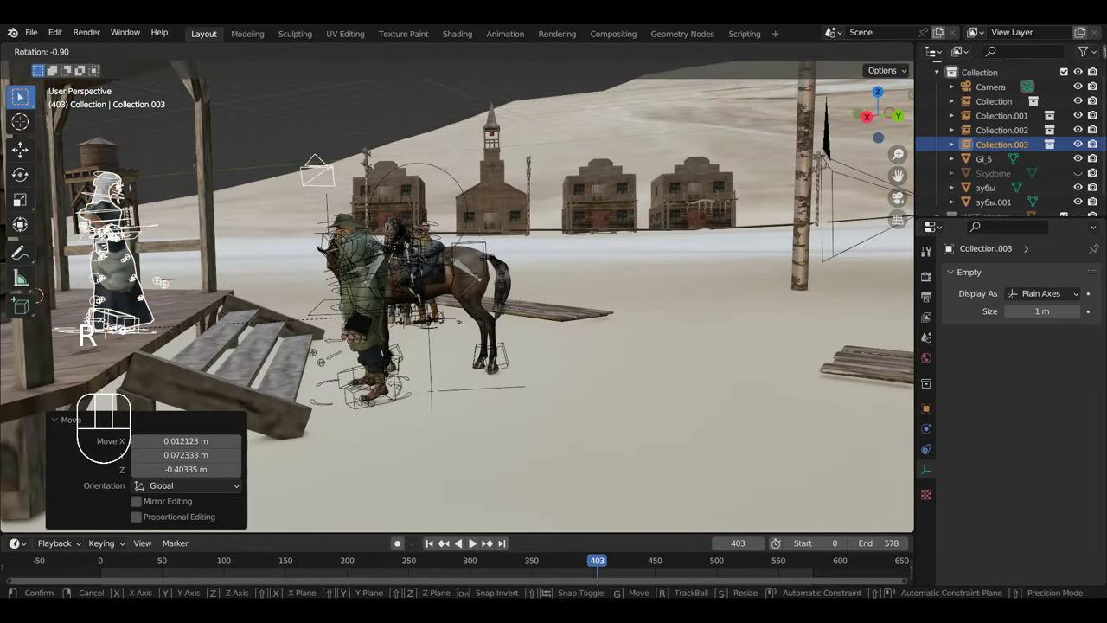
{"action": "left_click_drag", "start_coordinate": [341, 350], "coordinate": [200, 346]}
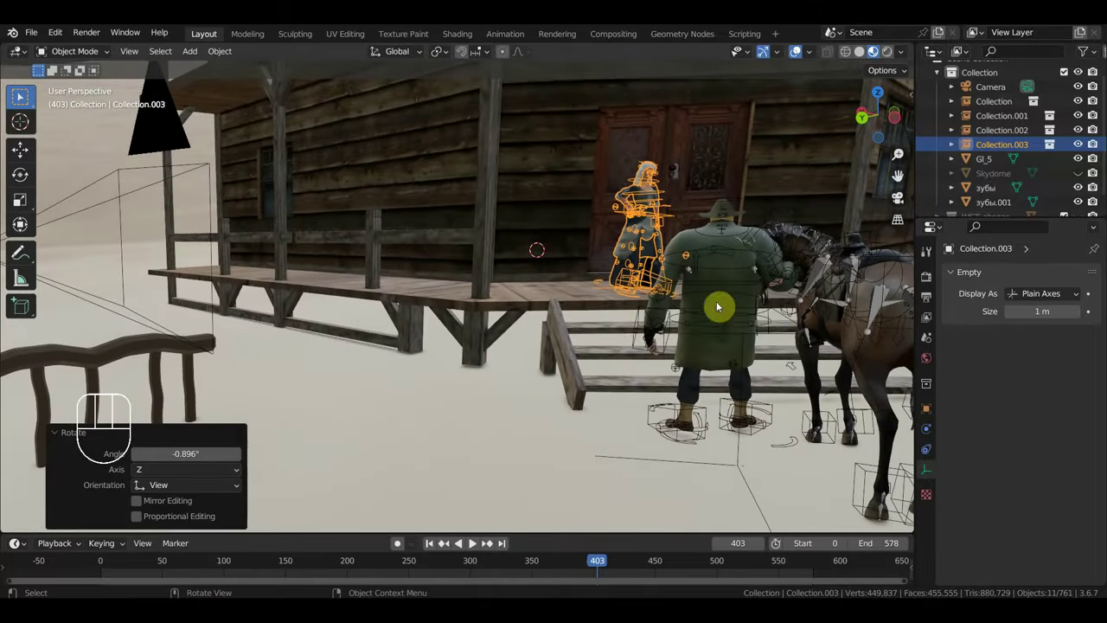
{"action": "key", "text": "r"}
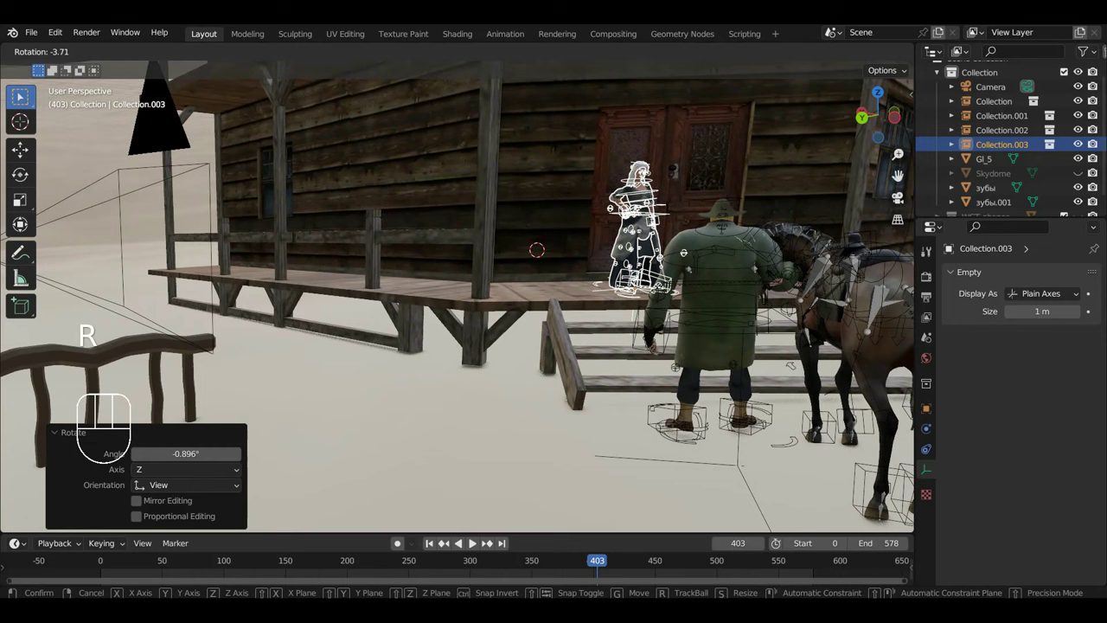
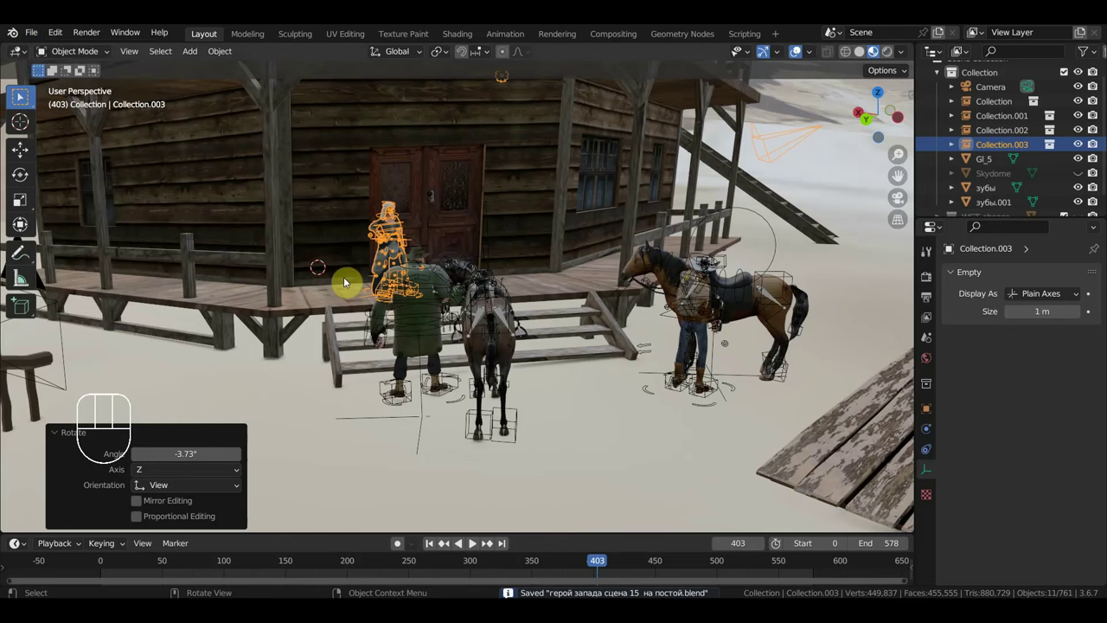
Step: Orbit around the porch, sheriff and street toward the distant water tower
{"action": "left_click_drag", "start_coordinate": [602, 348], "coordinate": [665, 329]}
{"action": "middle_click", "coordinate": [664, 326]}
{"action": "middle_click", "coordinate": [658, 321]}
{"action": "left_click_drag", "start_coordinate": [641, 308], "coordinate": [574, 324]}
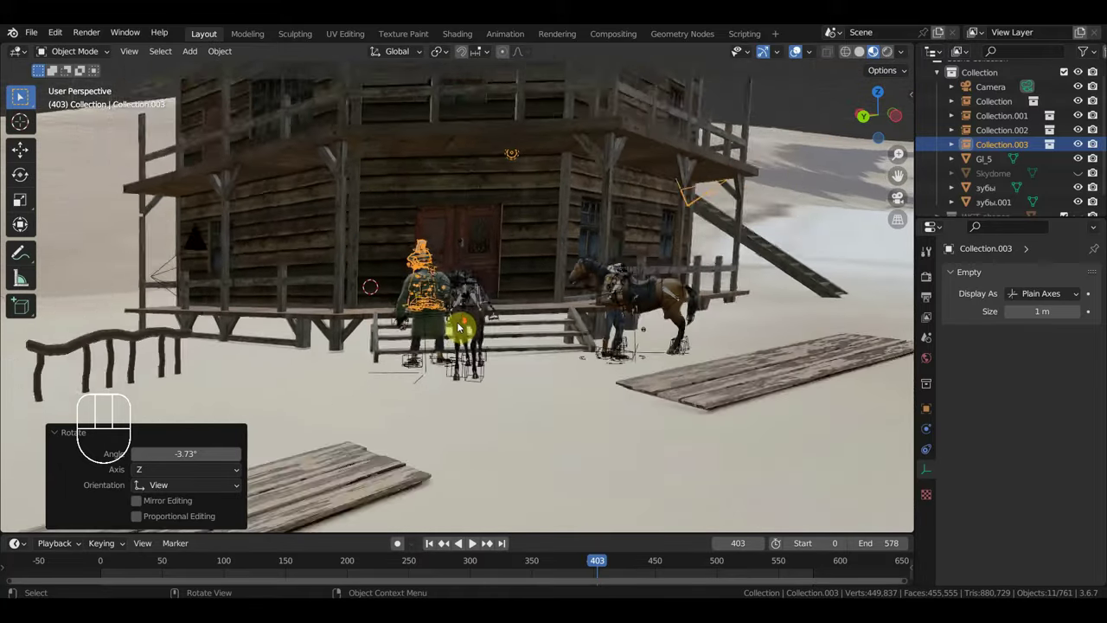
{"action": "middle_click", "coordinate": [527, 329]}
Step: Look through the scene camera at the coat-wearing figure beside the porch
{"action": "scroll", "scroll_direction": "down", "scroll_amount": 3}
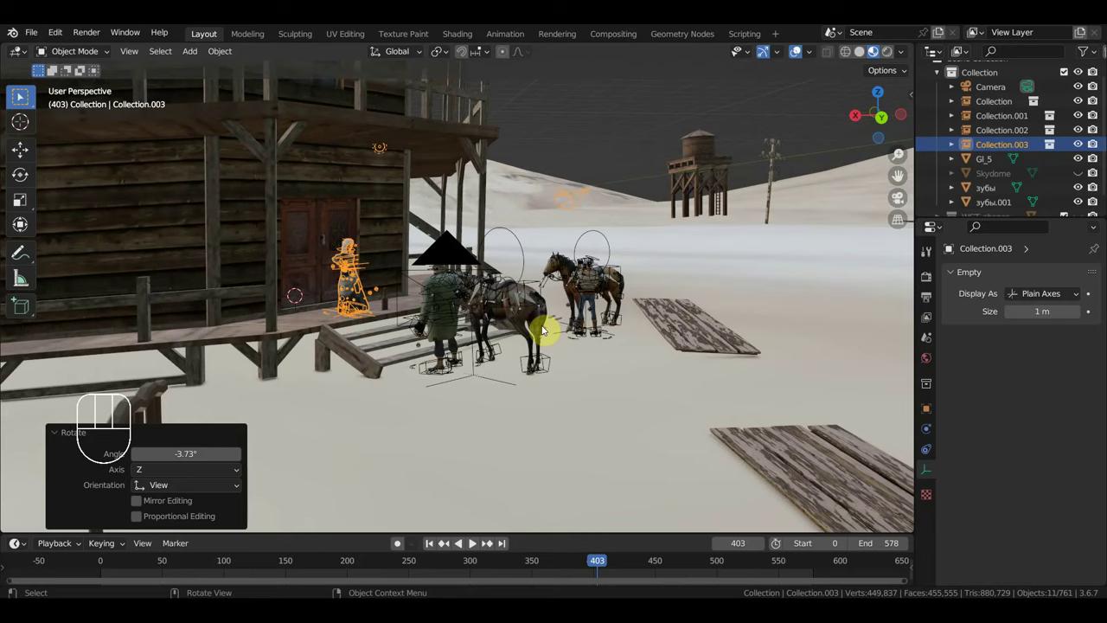
{"action": "key", "text": "KP_0"}
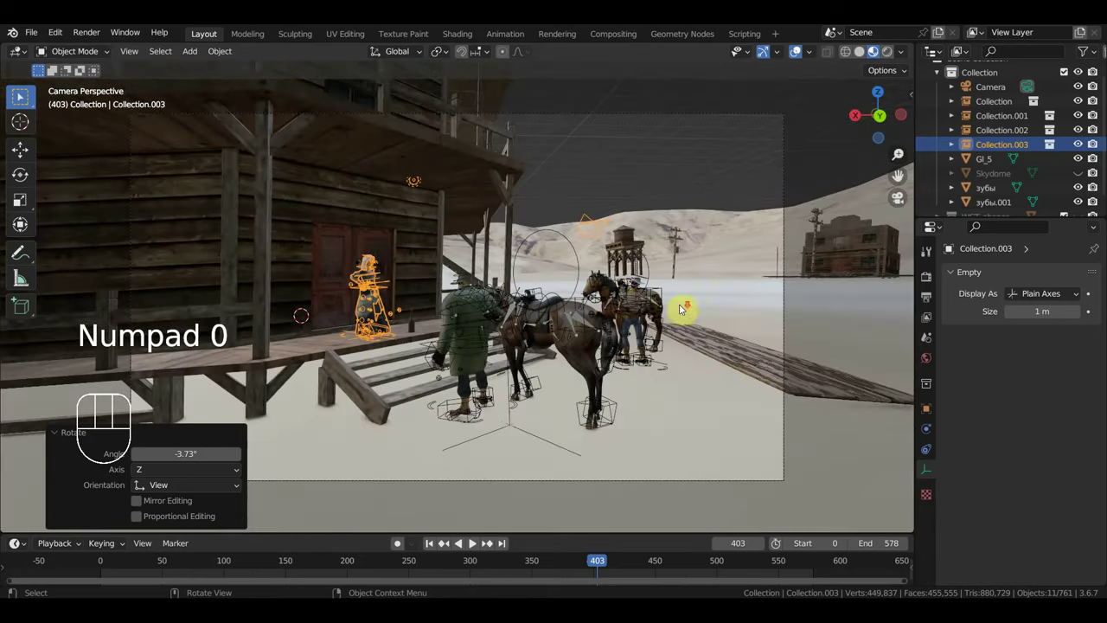
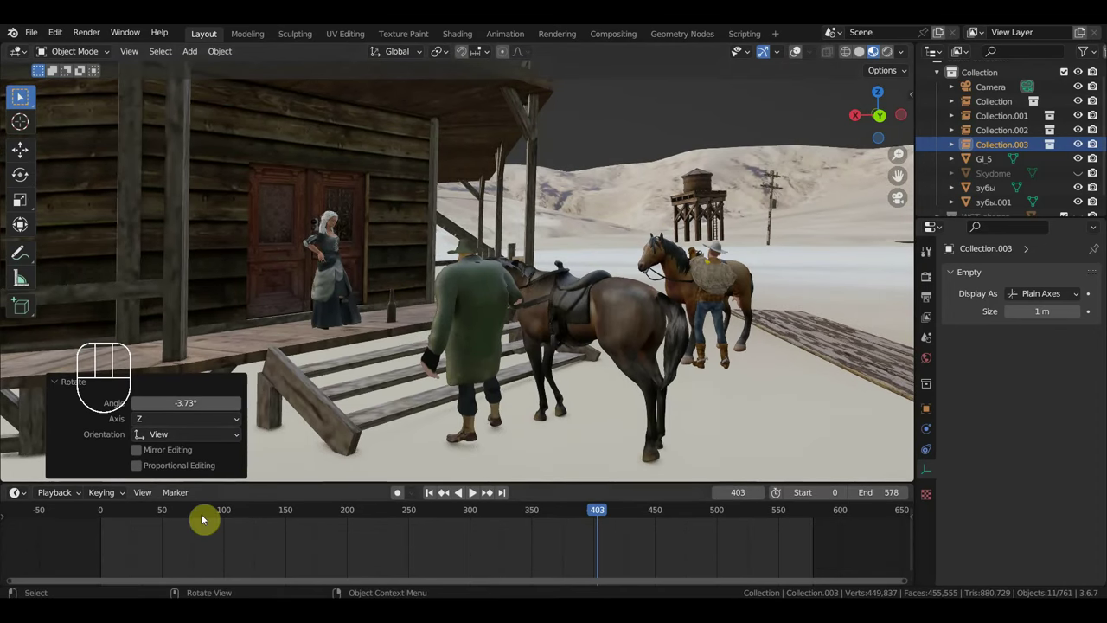
Step: Scrub the timeline from frame 156 toward 268 while orbiting around the riders and horse
{"action": "left_click", "coordinate": [107, 517]}
{"action": "left_click_drag", "start_coordinate": [118, 516], "coordinate": [371, 401]}
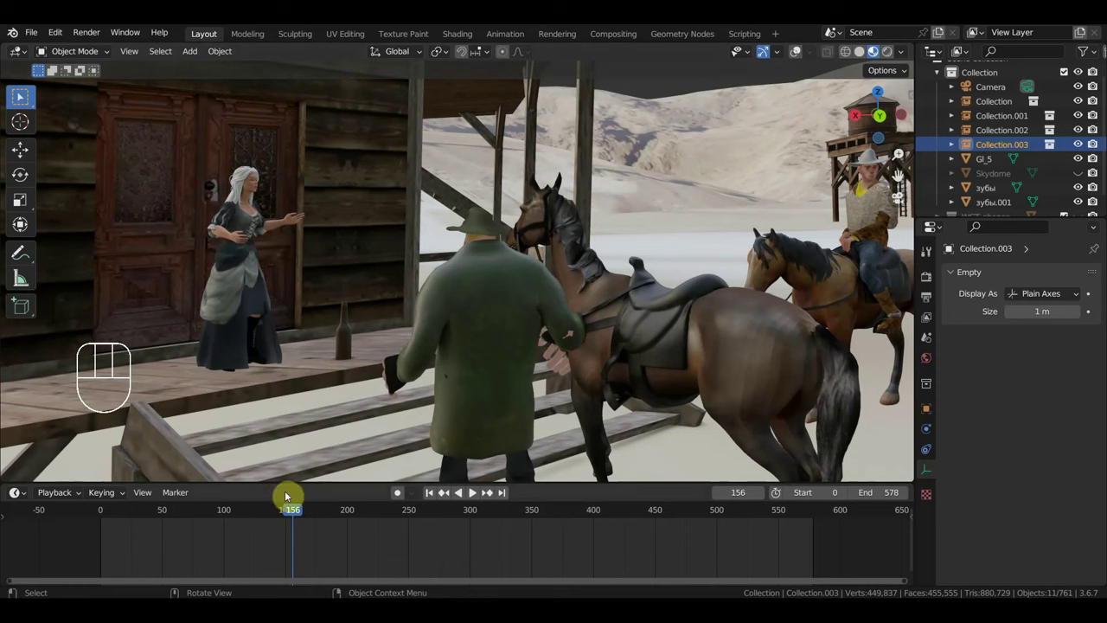
{"action": "left_click_drag", "start_coordinate": [270, 516], "coordinate": [380, 454]}
{"action": "left_click_drag", "start_coordinate": [417, 408], "coordinate": [606, 406]}
{"action": "middle_click", "coordinate": [585, 413]}
{"action": "left_click_drag", "start_coordinate": [582, 418], "coordinate": [551, 479]}
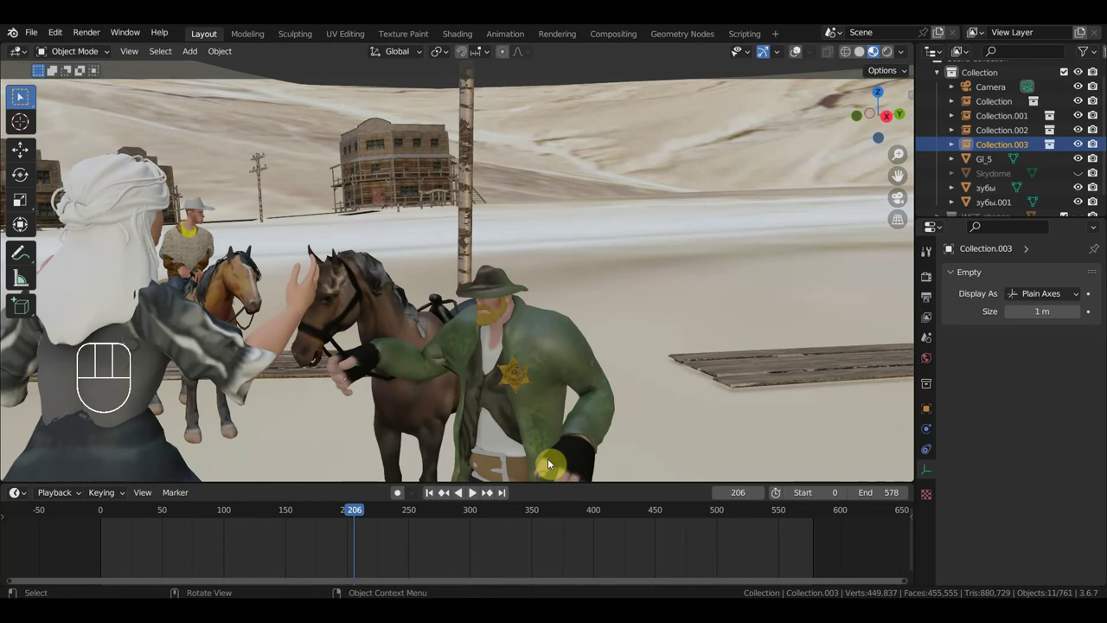
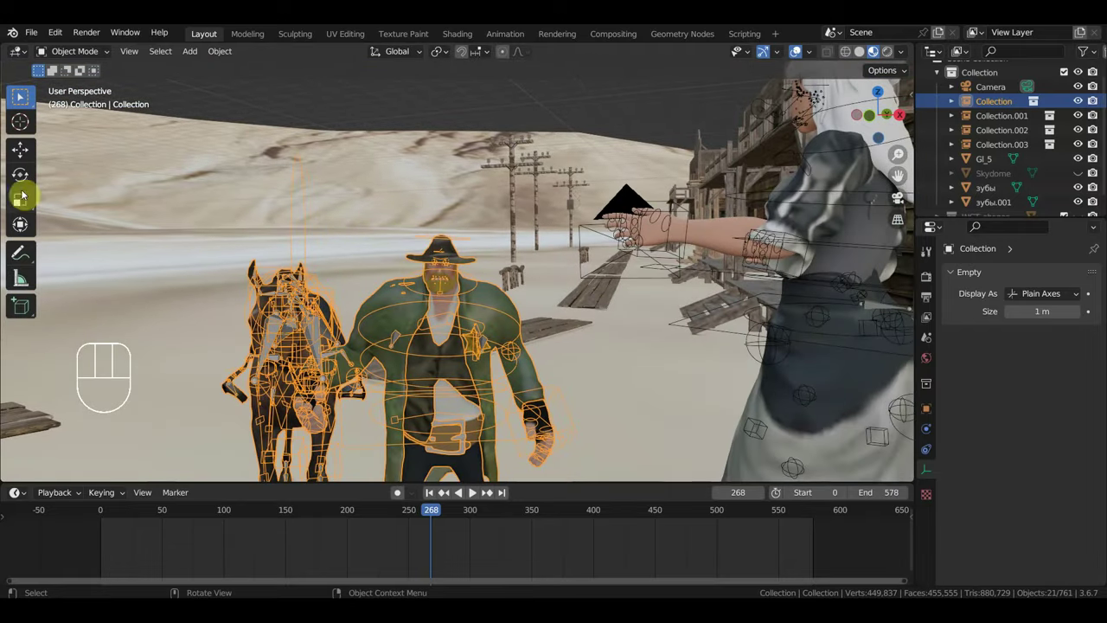
{"action": "left_click", "coordinate": [21, 224]}
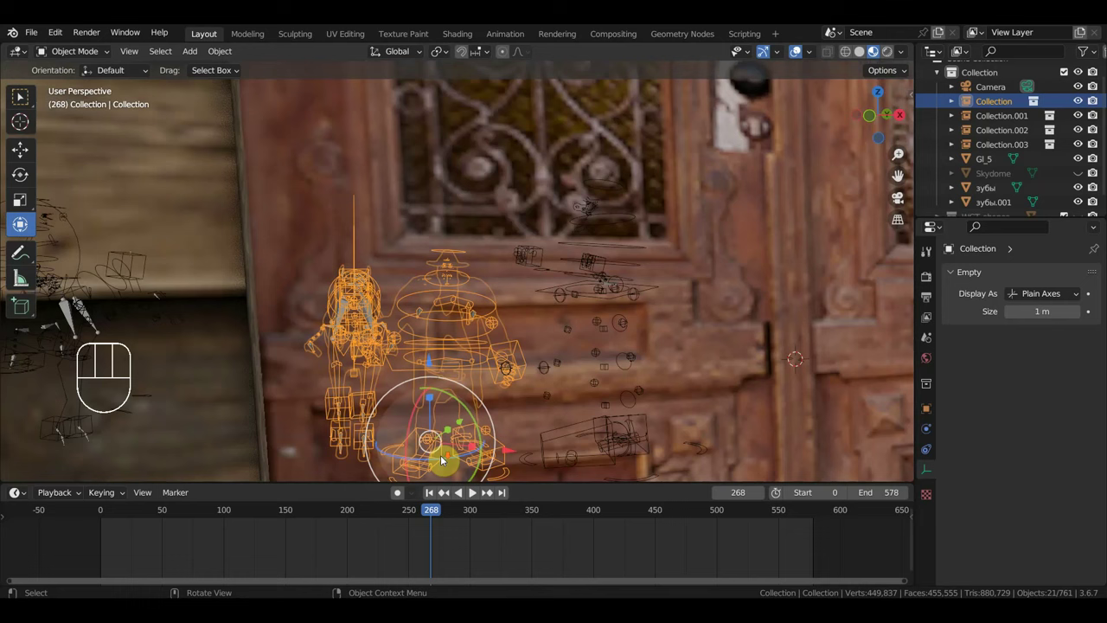
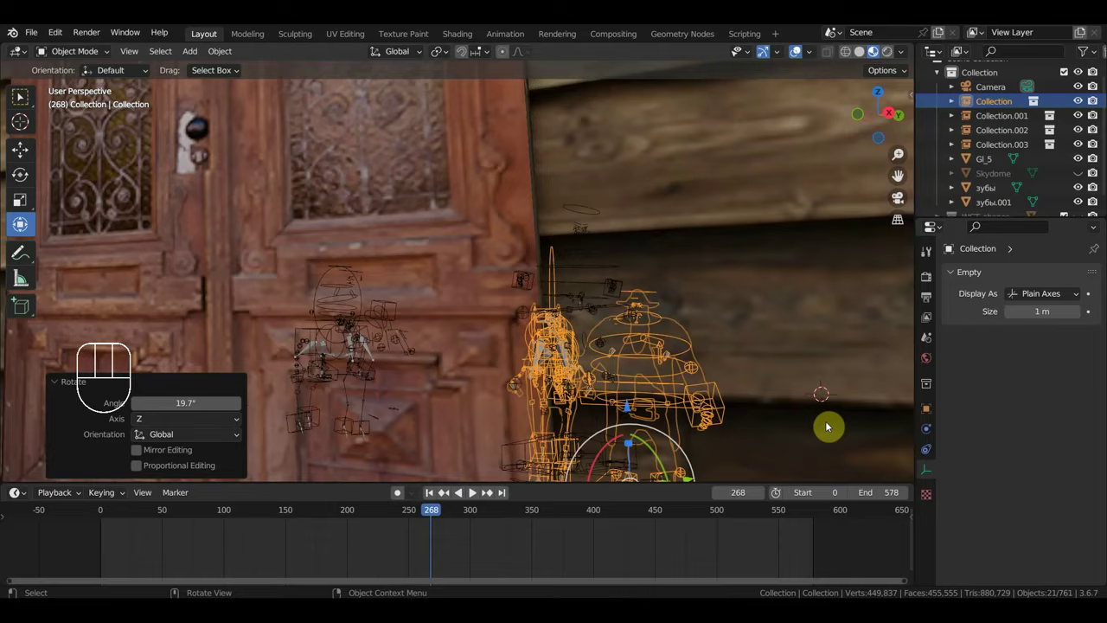
{"action": "middle_click", "coordinate": [754, 416]}
{"action": "left_click_drag", "start_coordinate": [786, 371], "coordinate": [706, 244]}
{"action": "left_click_drag", "start_coordinate": [716, 247], "coordinate": [782, 255]}
{"action": "left_click_drag", "start_coordinate": [729, 257], "coordinate": [643, 399]}
{"action": "middle_click", "coordinate": [675, 366]}
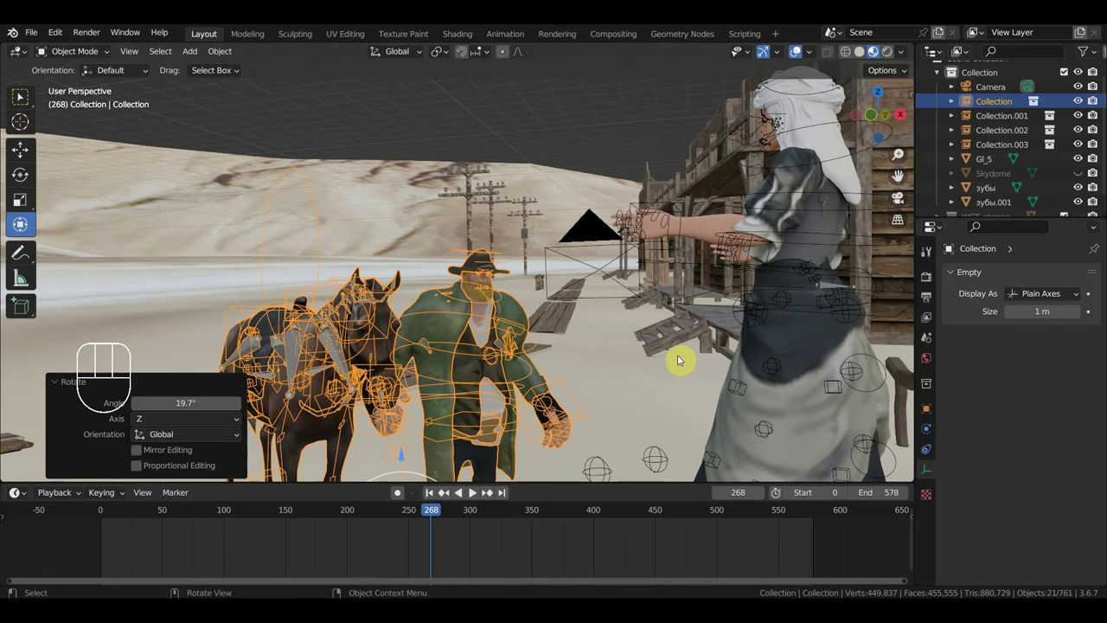
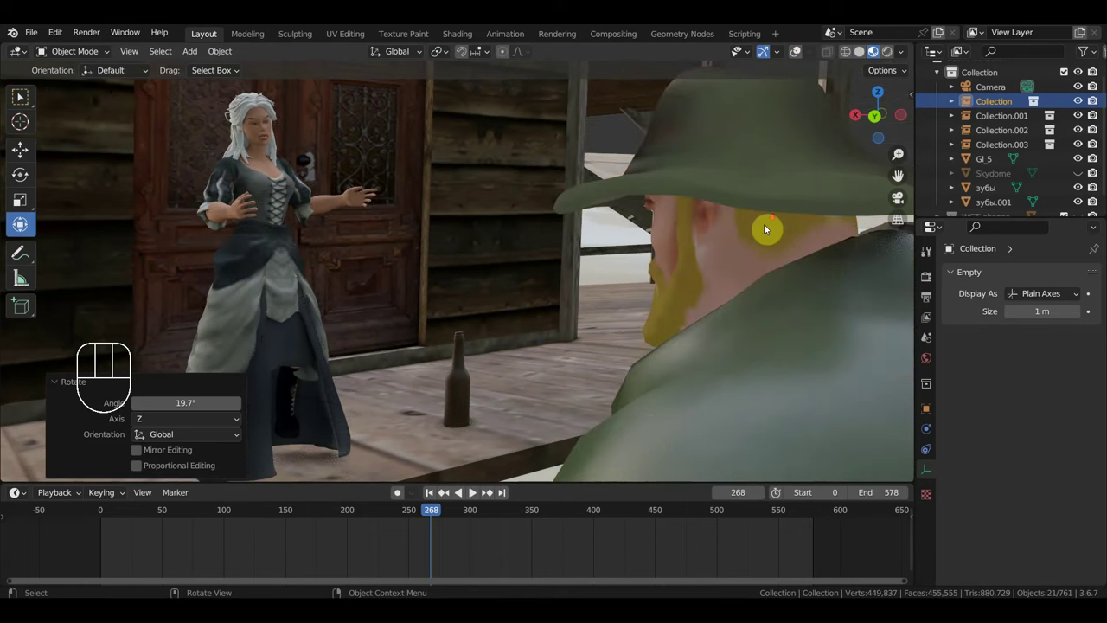
Step: Orbit the view closely around the sheriff's head
{"action": "left_click_drag", "start_coordinate": [671, 280], "coordinate": [857, 288]}
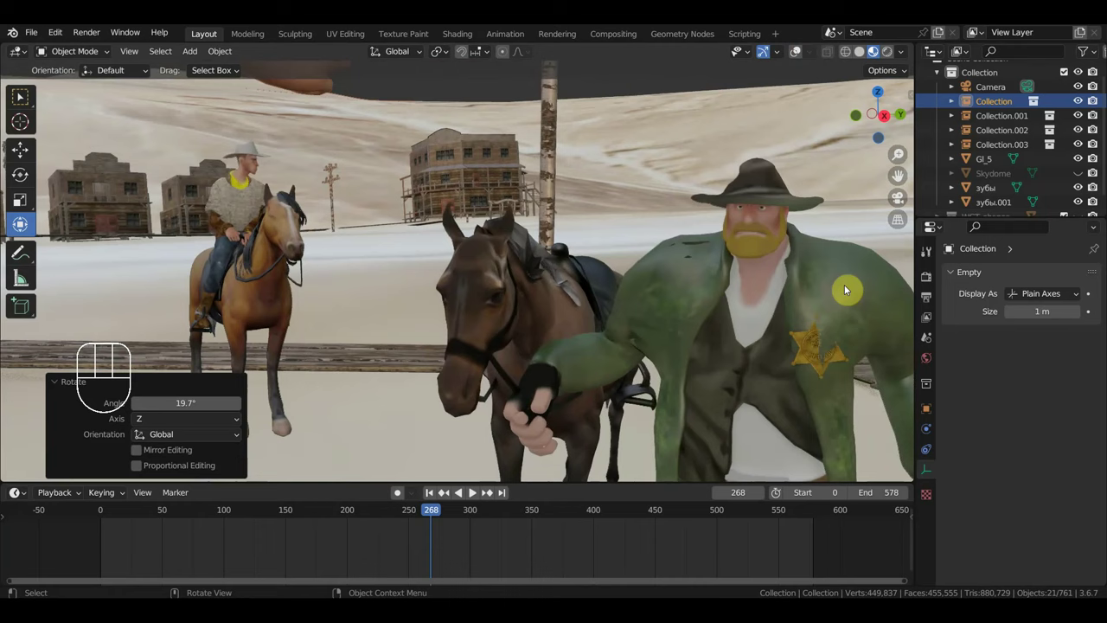
{"action": "middle_click", "coordinate": [845, 286]}
{"action": "middle_click", "coordinate": [695, 266]}
{"action": "left_click_drag", "start_coordinate": [632, 257], "coordinate": [657, 253]}
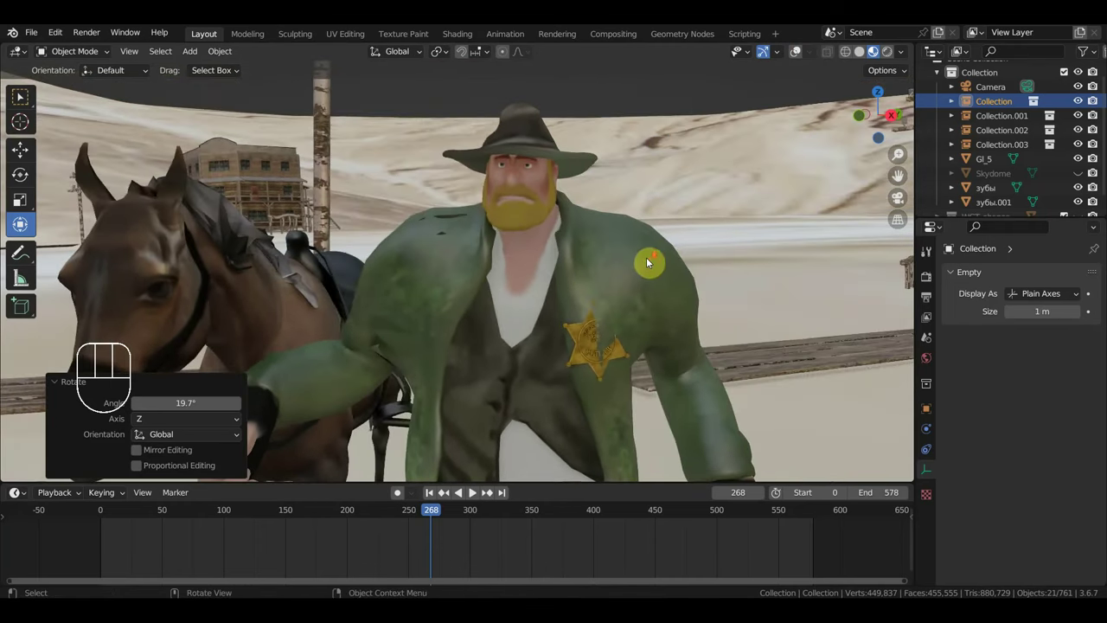
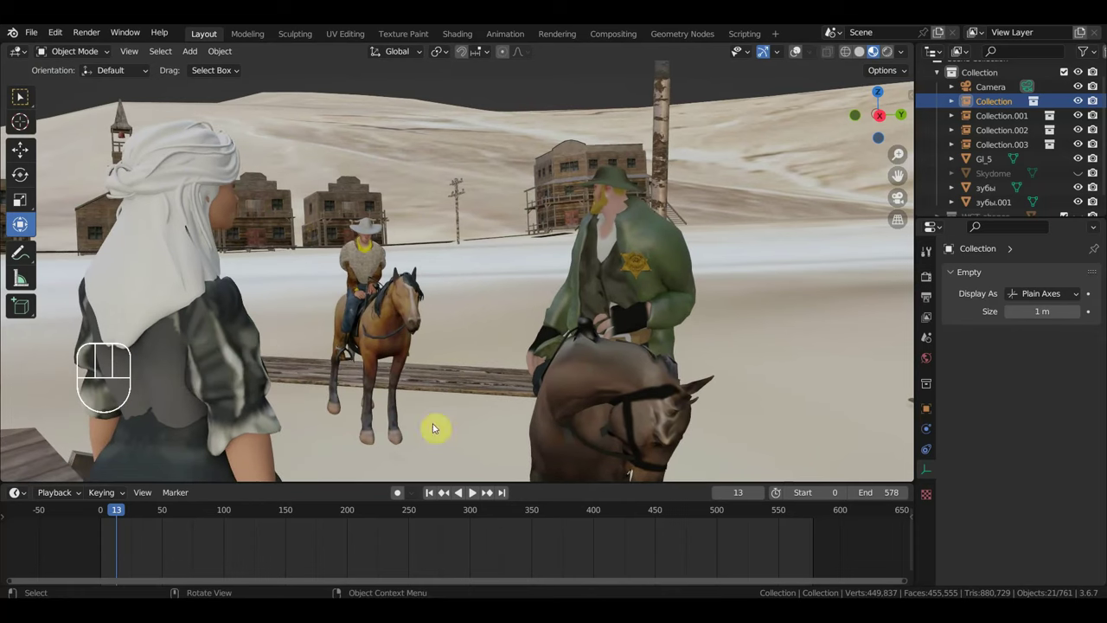
Step: Scrub the timeline from frame 13 to about frame 569
{"action": "left_click_drag", "start_coordinate": [136, 513], "coordinate": [391, 500]}
{"action": "left_click_drag", "start_coordinate": [393, 514], "coordinate": [810, 523]}
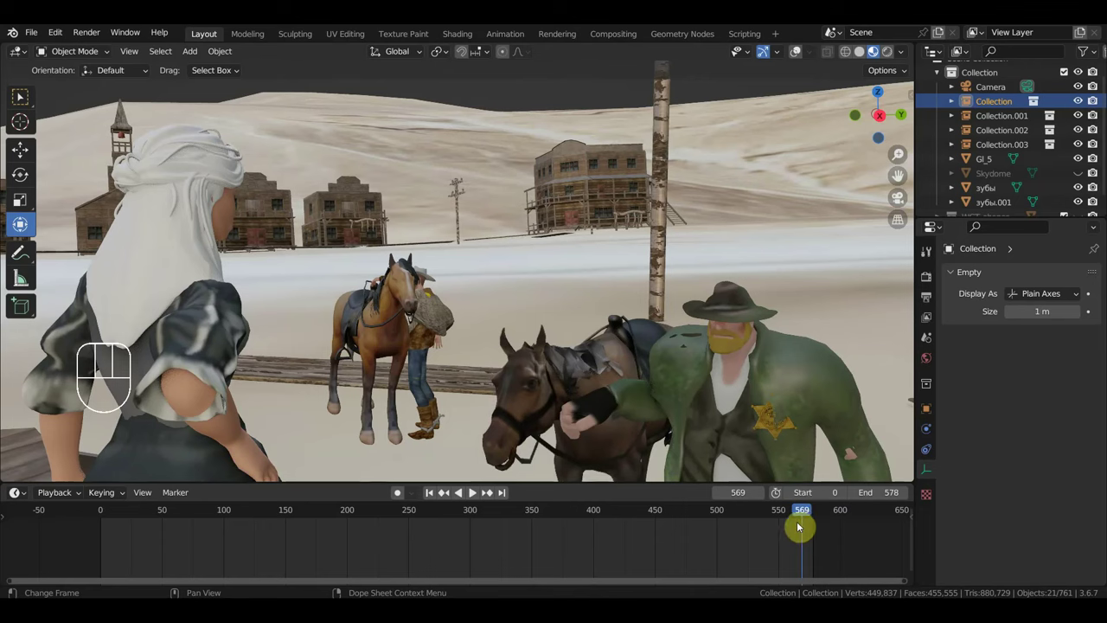
Step: Scrub the timeline back through frame 398 to 312 and turn the view toward the porch
{"action": "left_click_drag", "start_coordinate": [763, 514], "coordinate": [611, 528]}
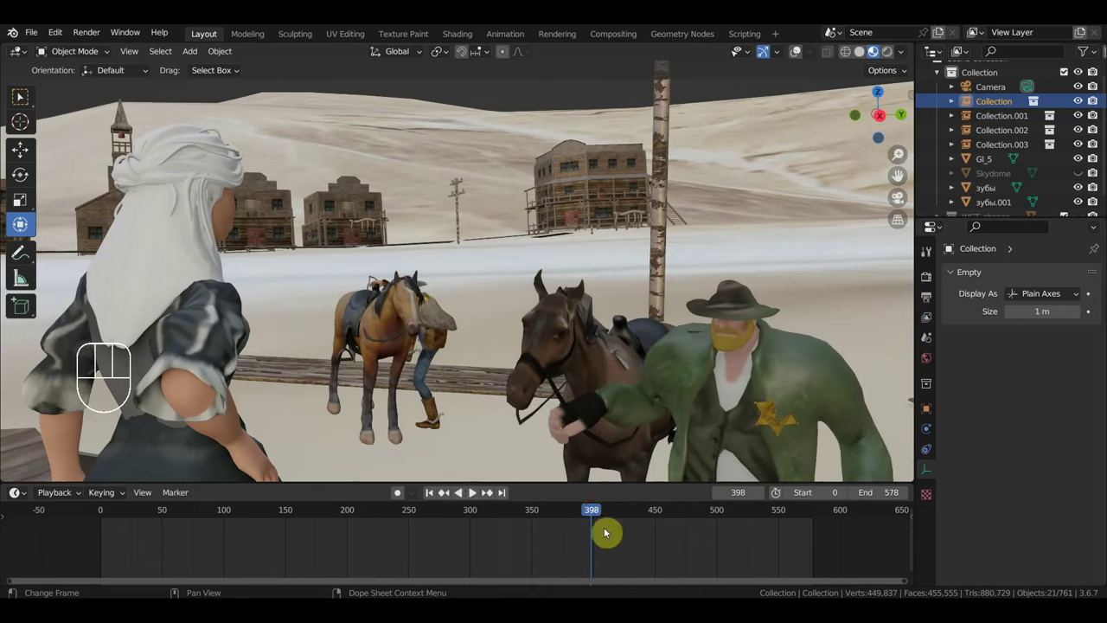
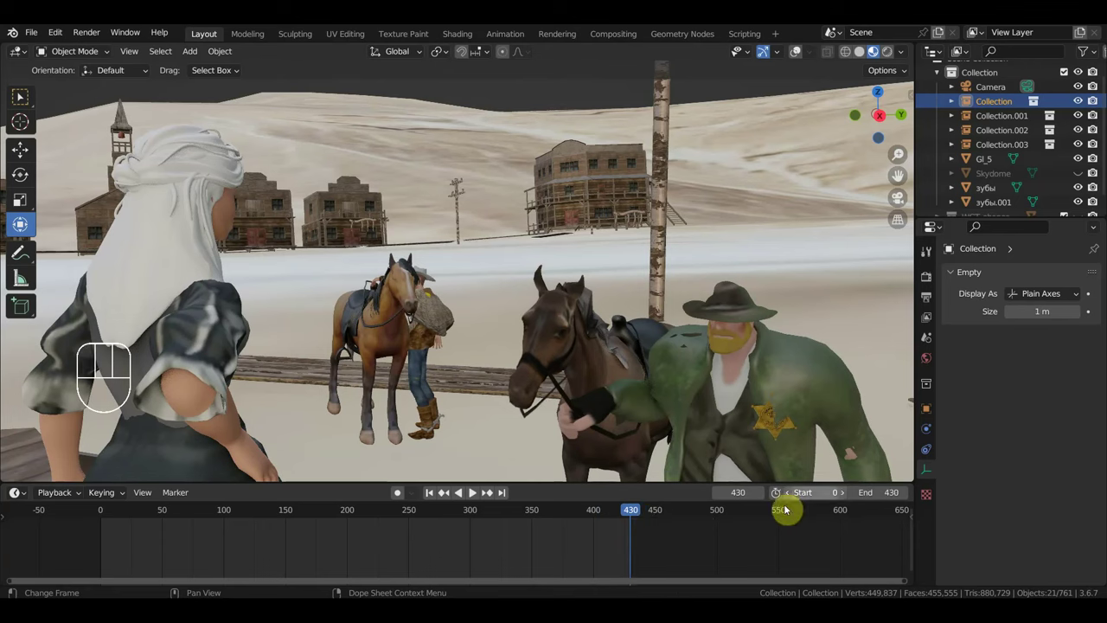
{"action": "left_click_drag", "start_coordinate": [620, 512], "coordinate": [651, 371]}
{"action": "left_click_drag", "start_coordinate": [602, 372], "coordinate": [409, 370]}
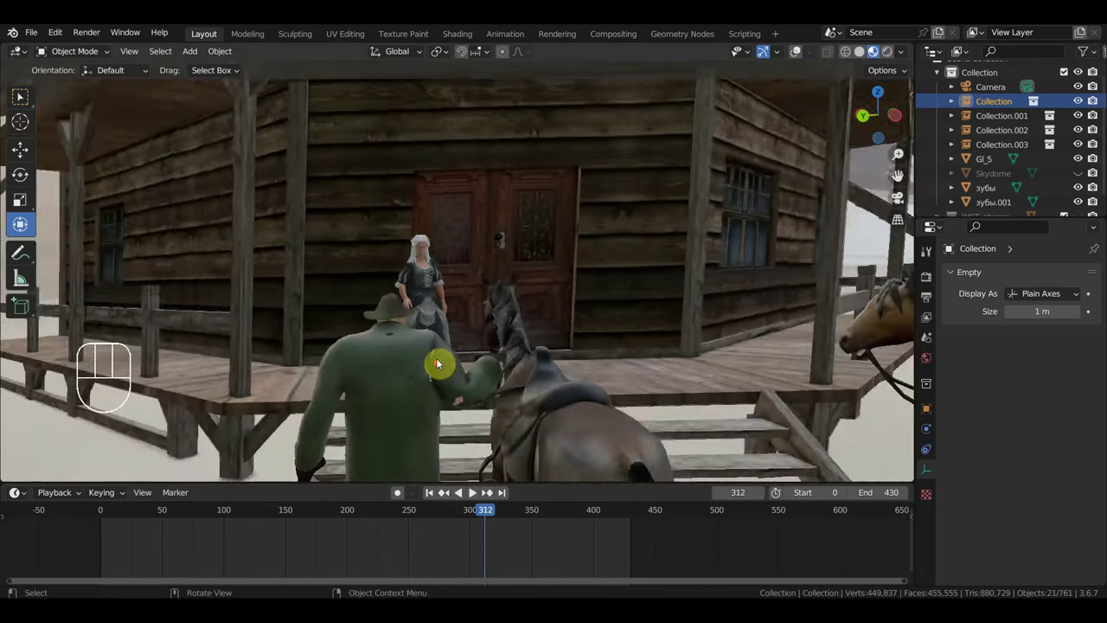
Step: Orbit and zoom around the porch to frame the woman up close
{"action": "left_click_drag", "start_coordinate": [489, 359], "coordinate": [507, 363]}
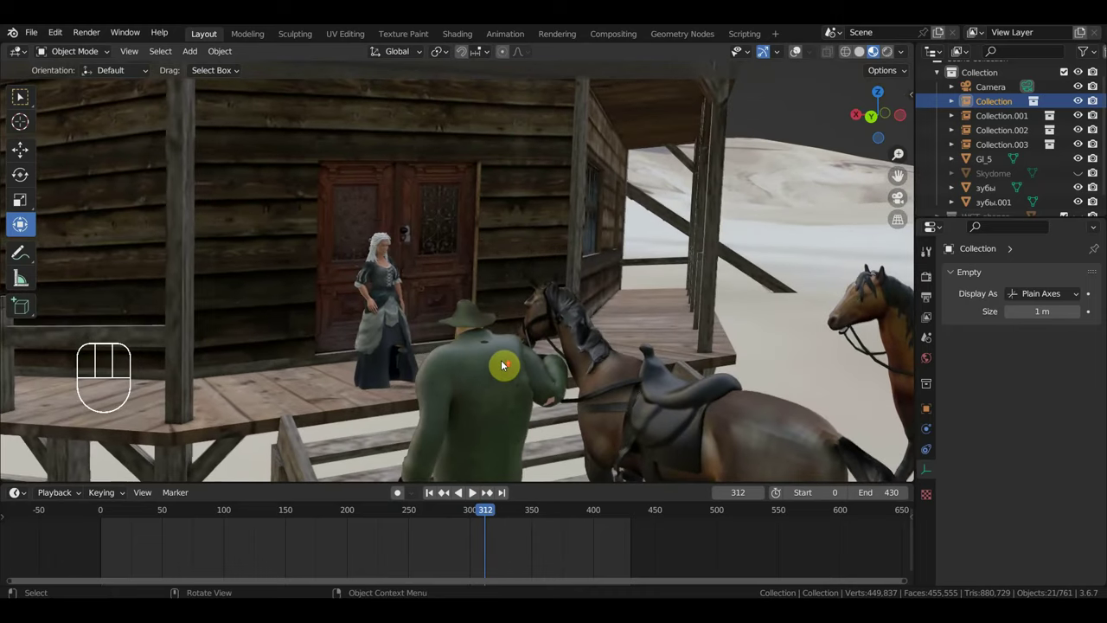
{"action": "middle_click", "coordinate": [517, 345]}
{"action": "left_click_drag", "start_coordinate": [590, 350], "coordinate": [593, 355]}
{"action": "middle_click", "coordinate": [631, 351]}
{"action": "left_click_drag", "start_coordinate": [675, 362], "coordinate": [566, 377]}
{"action": "left_click_drag", "start_coordinate": [600, 372], "coordinate": [682, 341]}
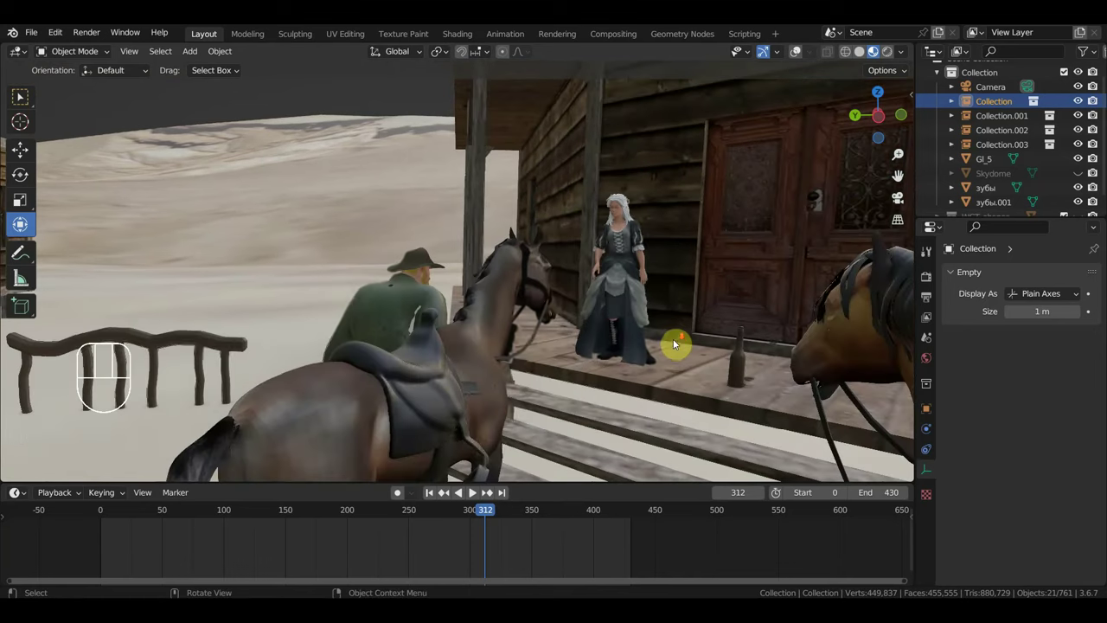
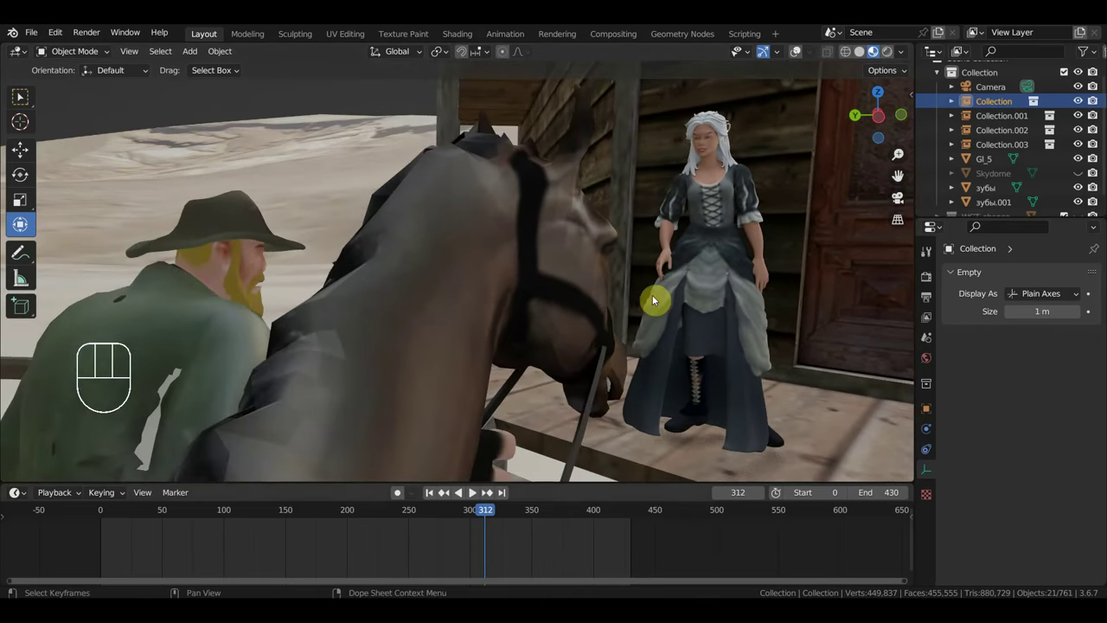
Step: Advance the animation to frame 444 and orbit toward the sheriff by the steps
{"action": "left_click_drag", "start_coordinate": [516, 518], "coordinate": [536, 580]}
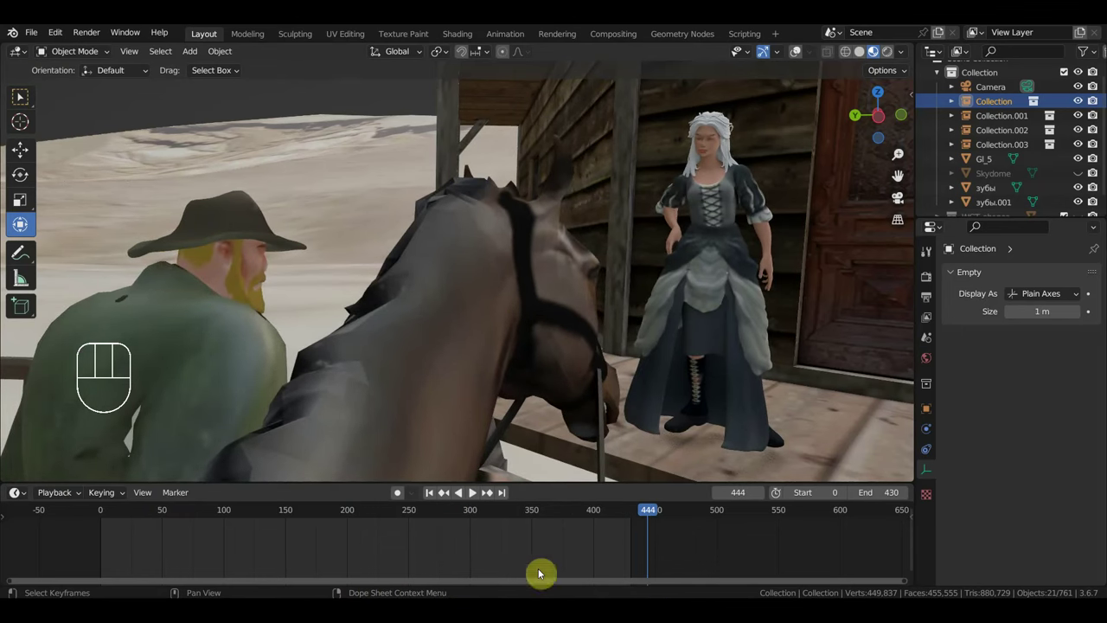
{"action": "left_click_drag", "start_coordinate": [445, 455], "coordinate": [631, 458]}
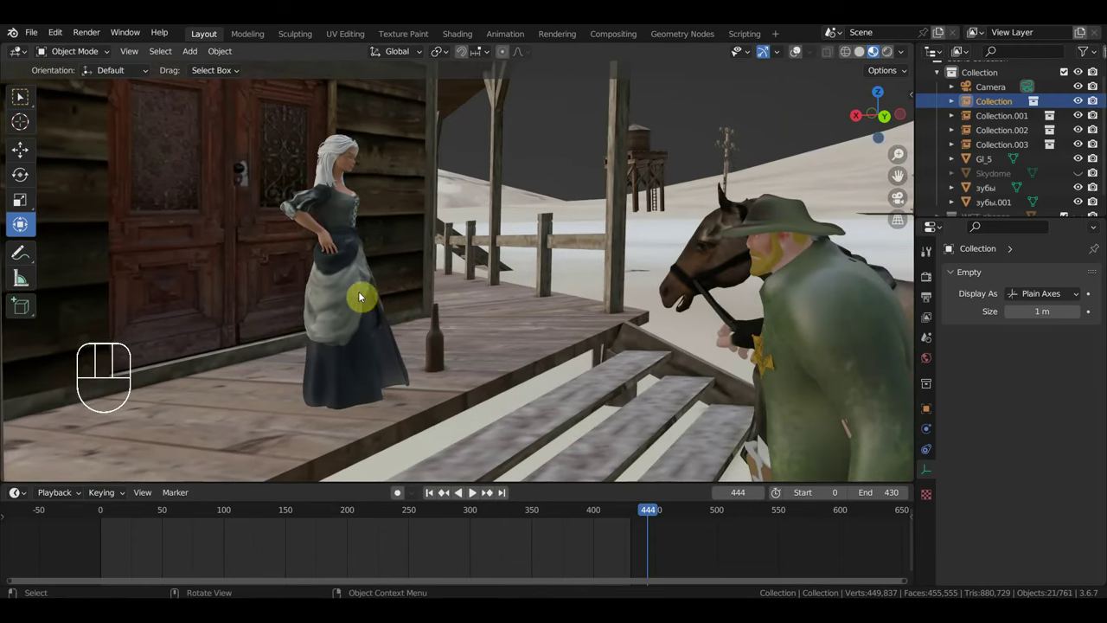
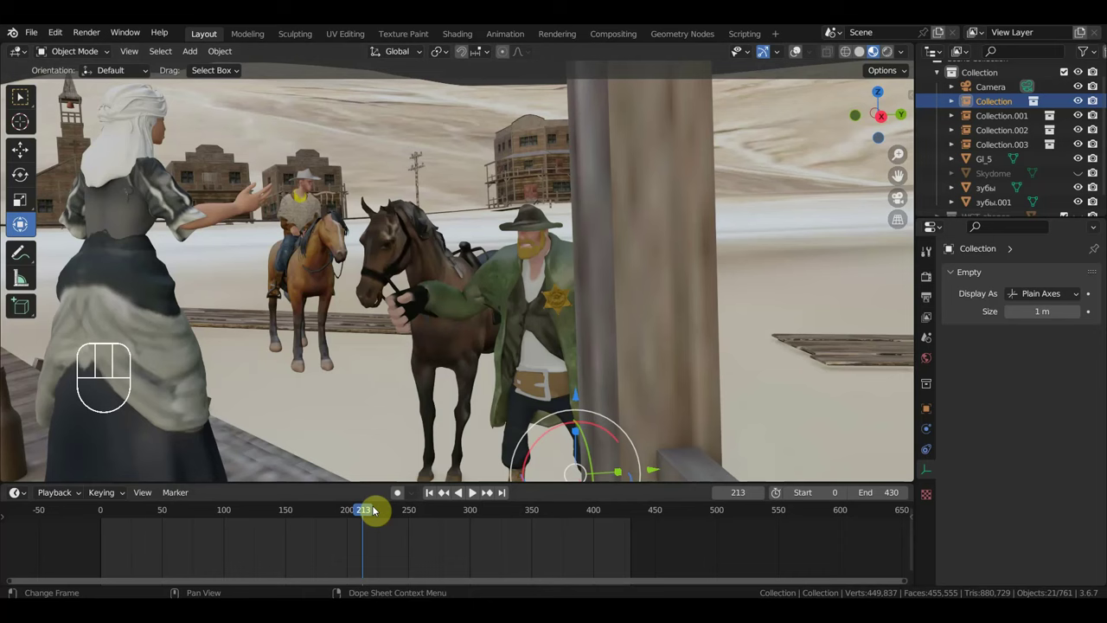
Step: Advance the animation to frame 299 and bring up the Open Recent files list
{"action": "left_click_drag", "start_coordinate": [393, 517], "coordinate": [480, 537]}
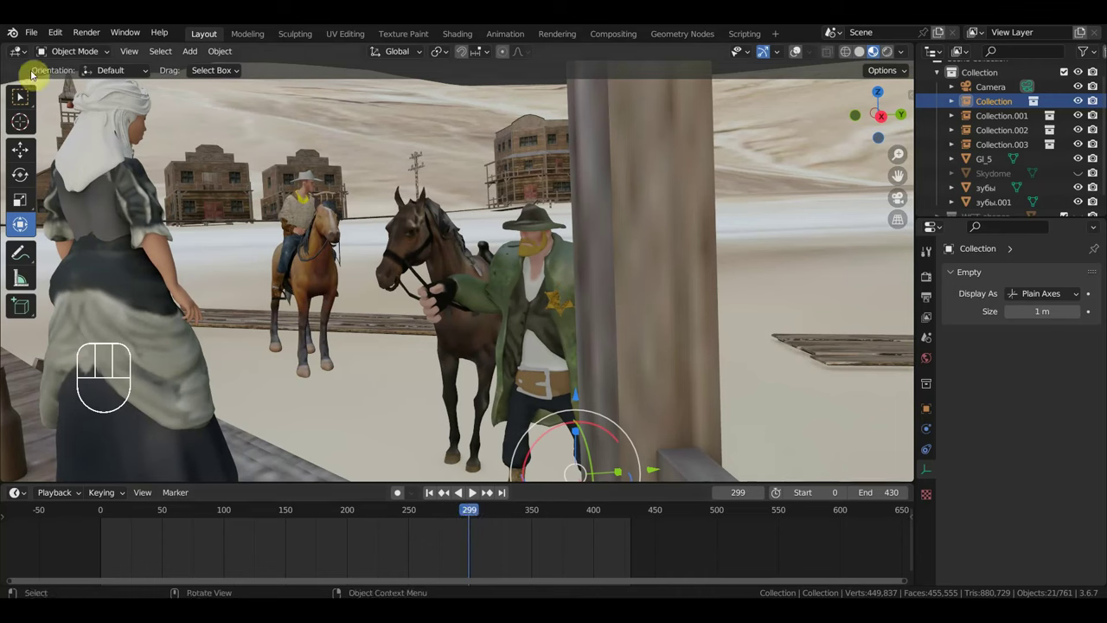
{"action": "left_click_drag", "start_coordinate": [40, 41], "coordinate": [568, 333]}
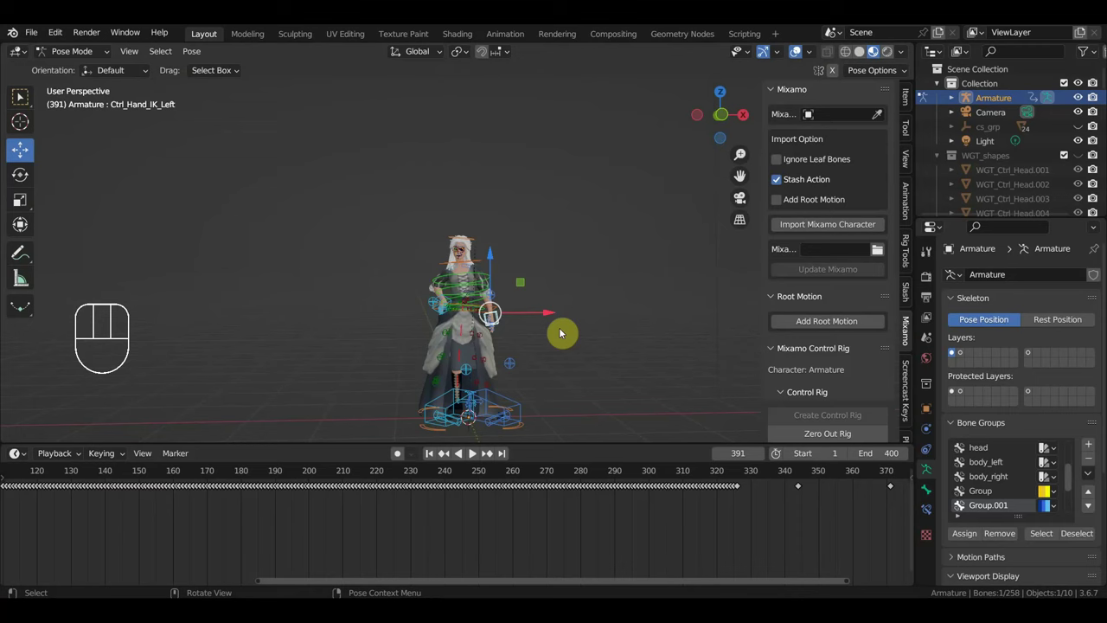
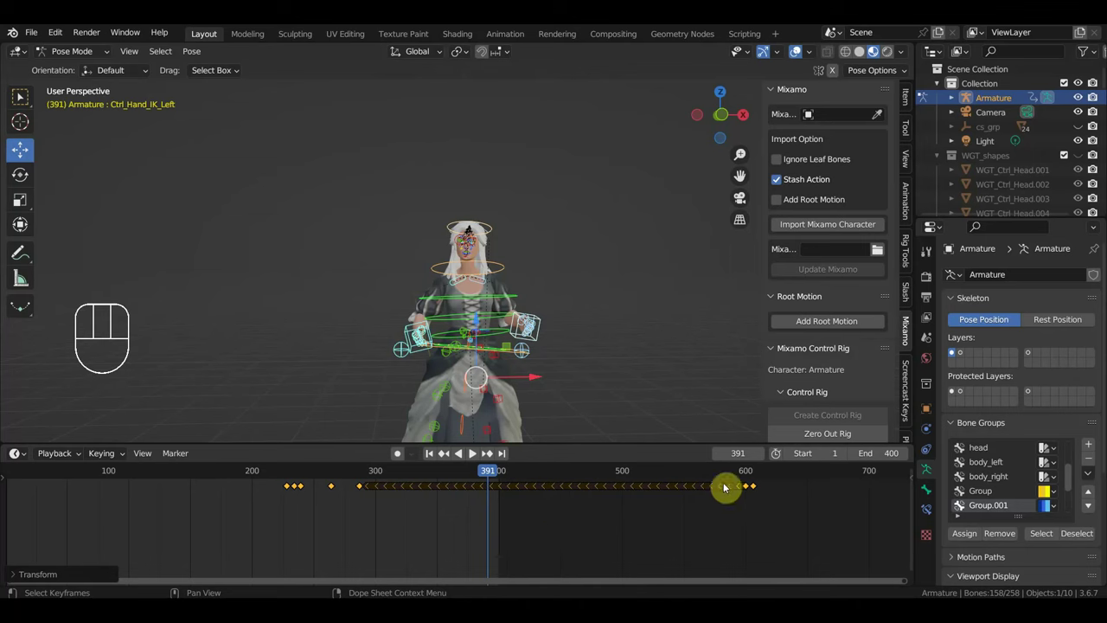
Step: Jump to the last keyframe at 608, then scrub the woman's rig back to frame 334
{"action": "left_click", "coordinate": [761, 472]}
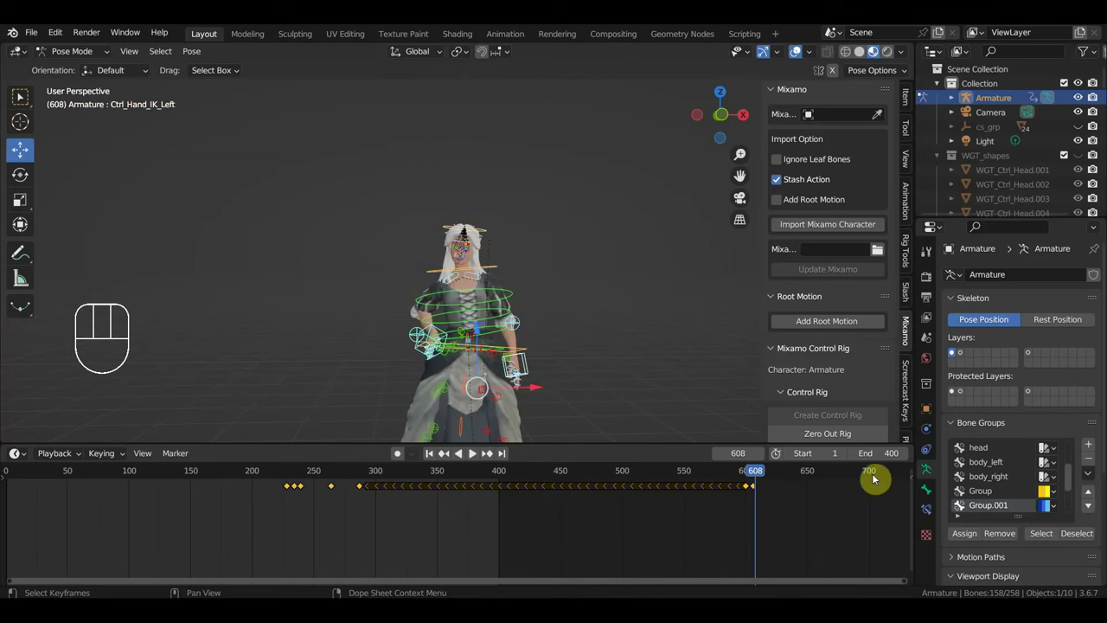
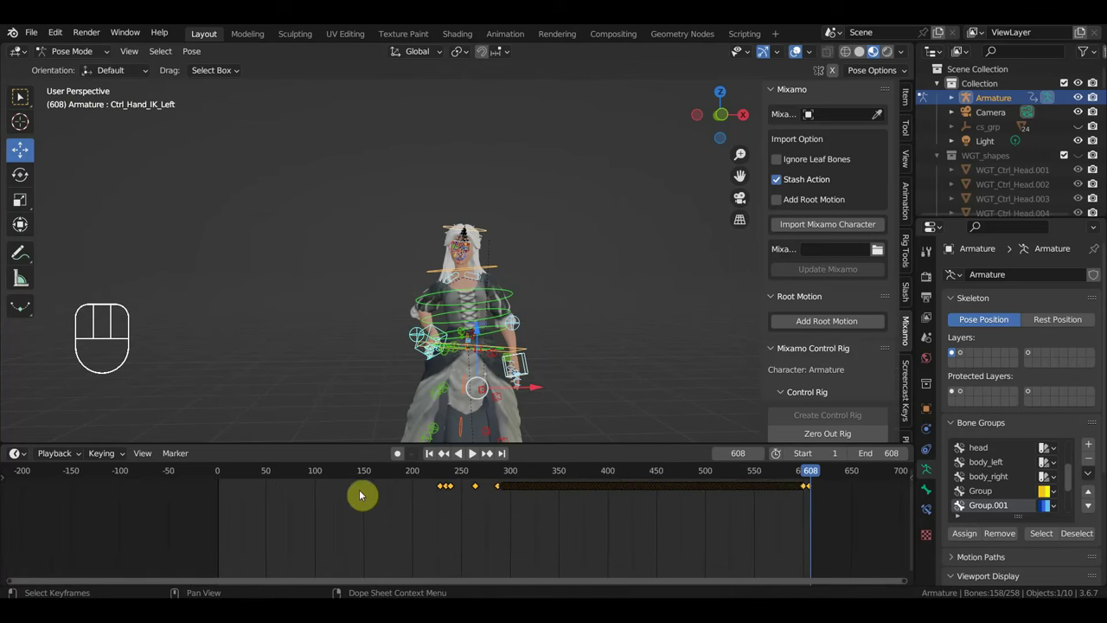
{"action": "left_click", "coordinate": [224, 475]}
{"action": "left_click", "coordinate": [495, 516]}
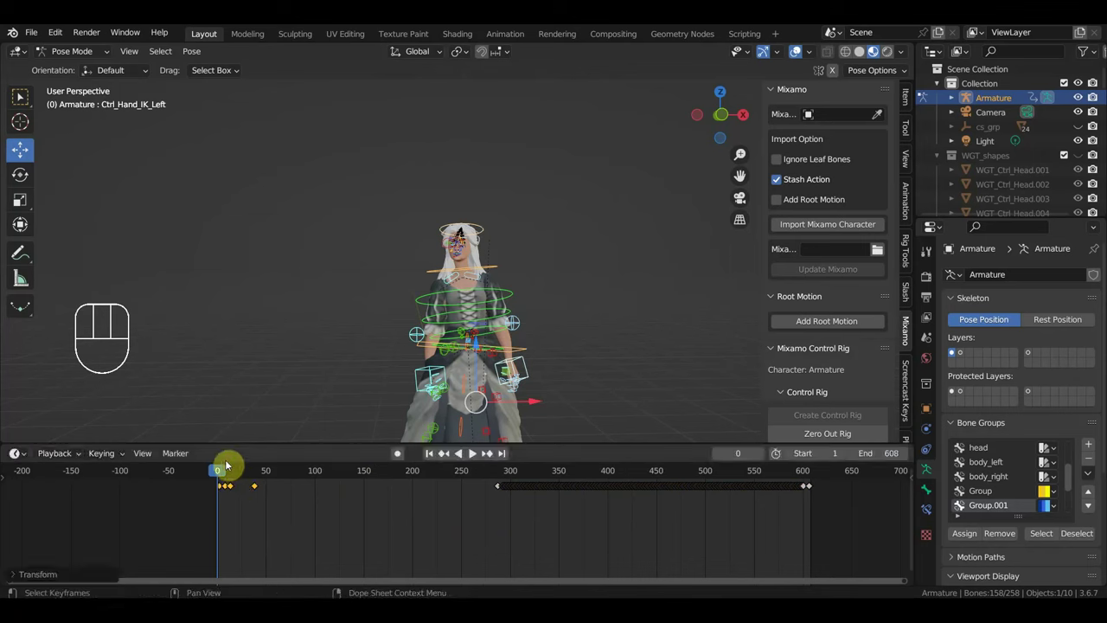
{"action": "left_click_drag", "start_coordinate": [248, 482], "coordinate": [531, 525]}
{"action": "middle_click", "coordinate": [619, 368]}
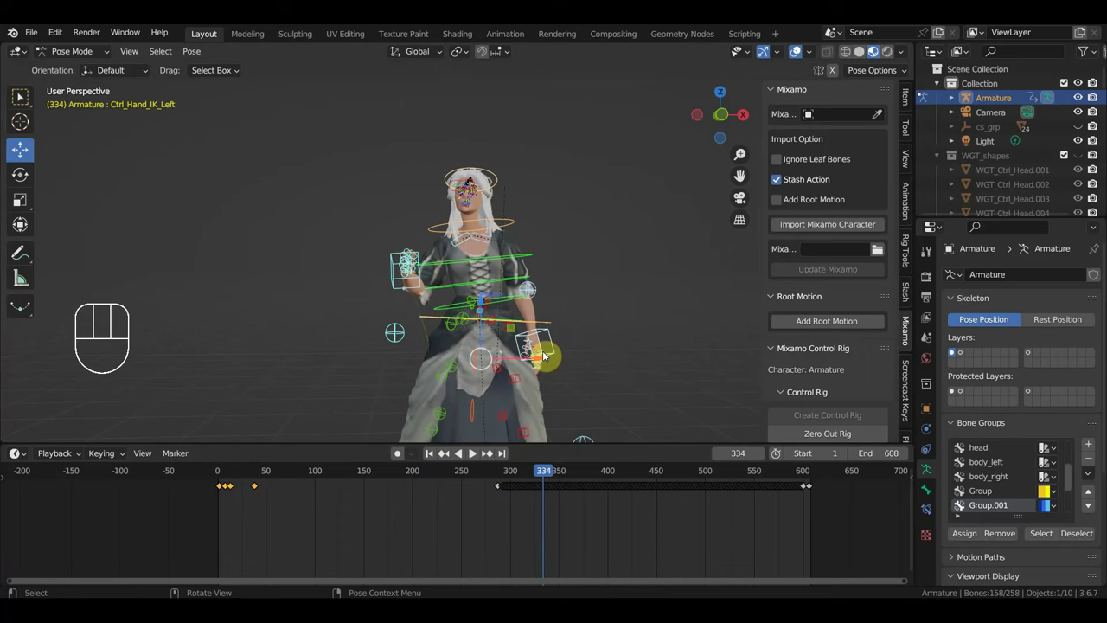
{"action": "left_click_drag", "start_coordinate": [460, 241], "coordinate": [505, 365]}
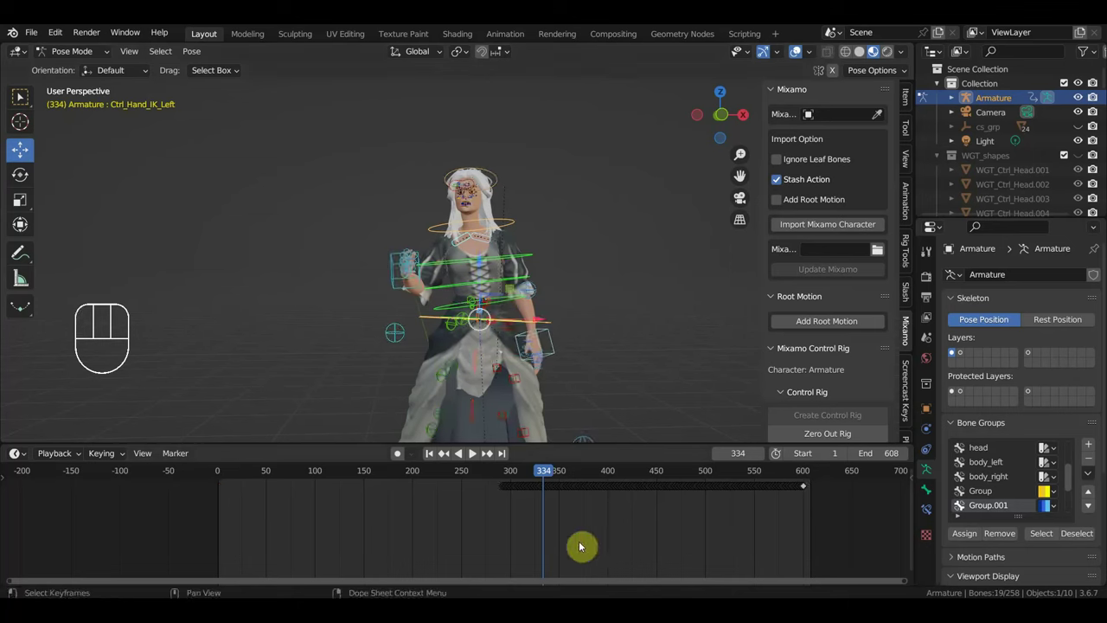
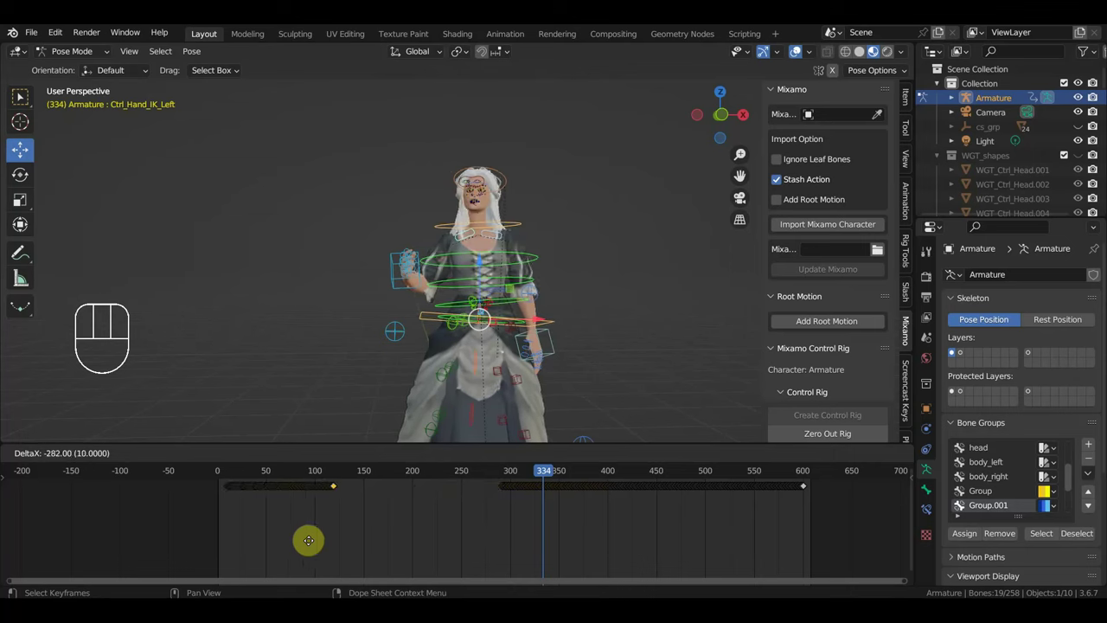
Step: Stop playback and scrub through the animation to around frame 483
{"action": "left_click", "coordinate": [225, 476]}
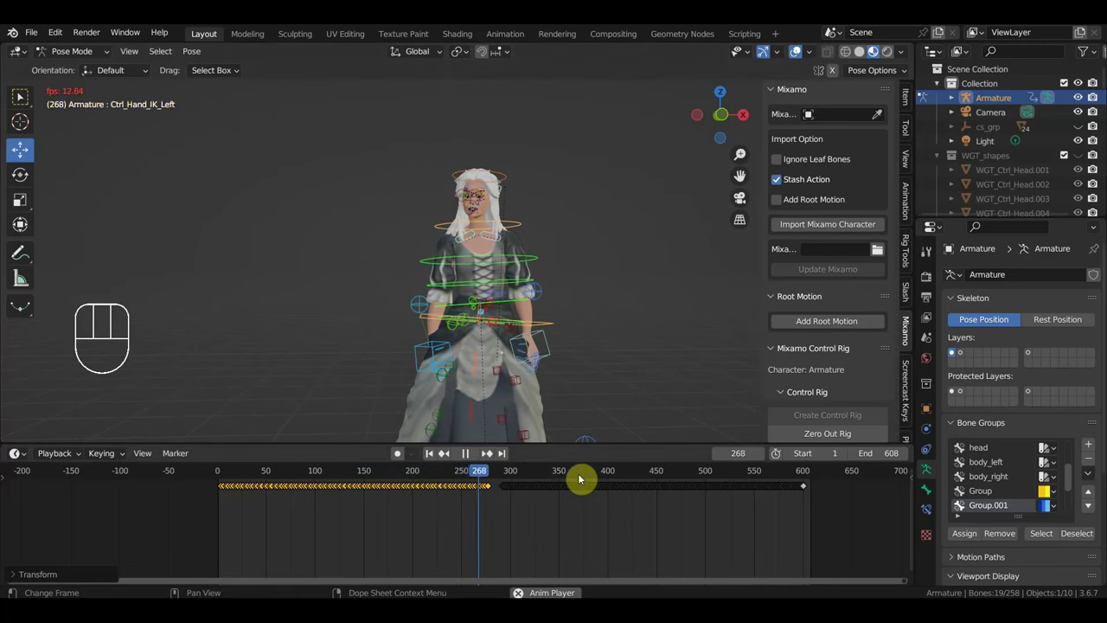
{"action": "left_click", "coordinate": [614, 434]}
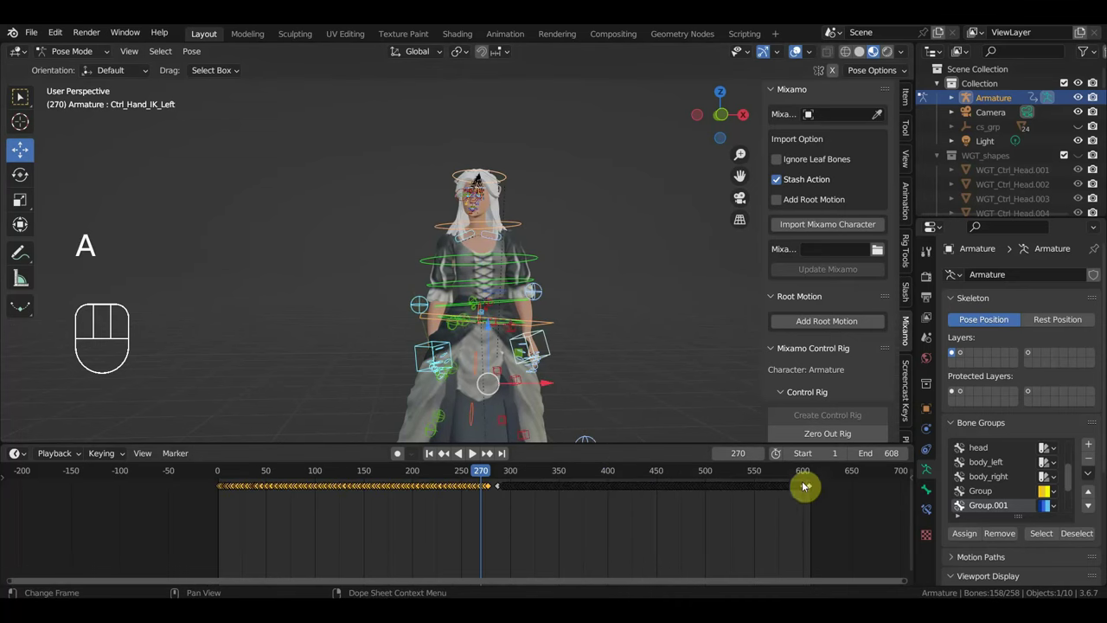
{"action": "left_click", "coordinate": [806, 479]}
{"action": "left_click_drag", "start_coordinate": [815, 476], "coordinate": [693, 504]}
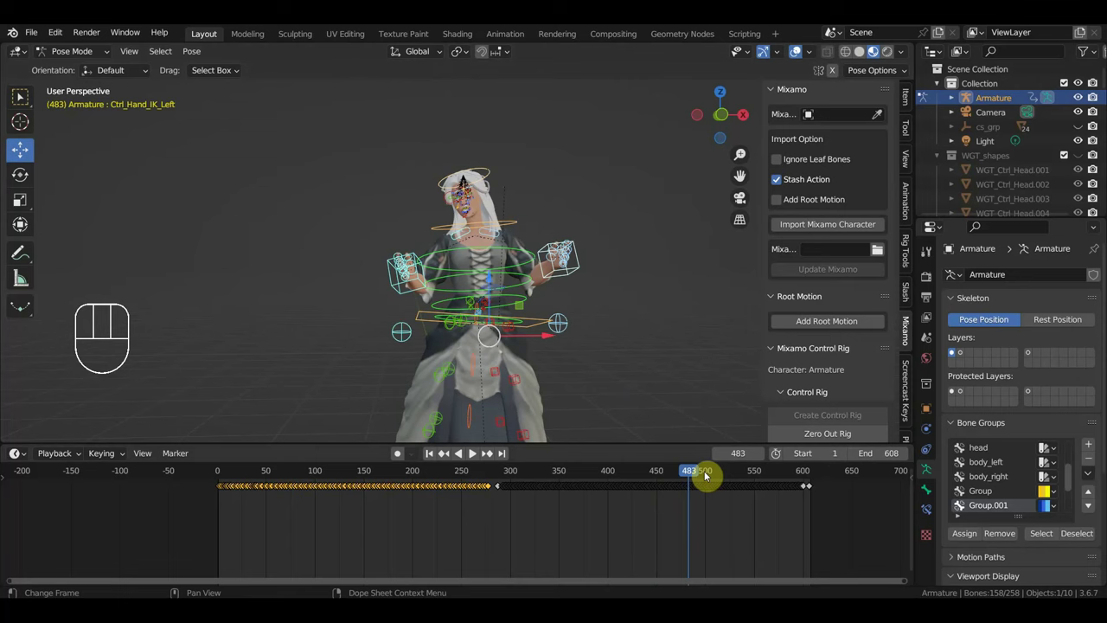
{"action": "left_click", "coordinate": [694, 477]}
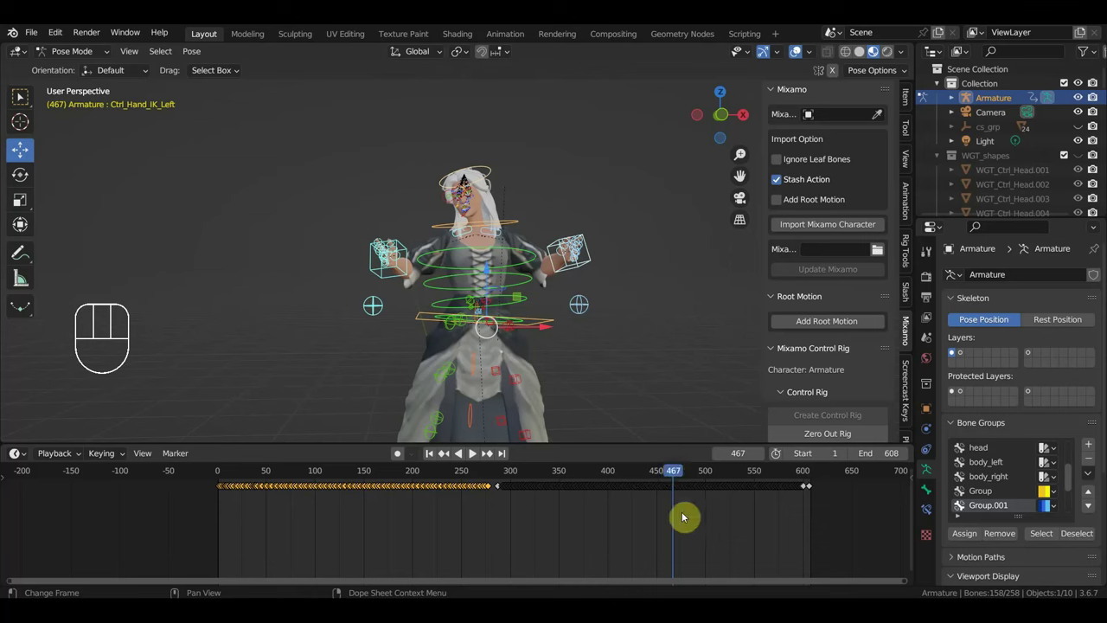
Step: Scrub back to frame 392 and box-select the final keyframes near frame 608
{"action": "left_click", "coordinate": [508, 475]}
{"action": "left_click_drag", "start_coordinate": [524, 476], "coordinate": [608, 532]}
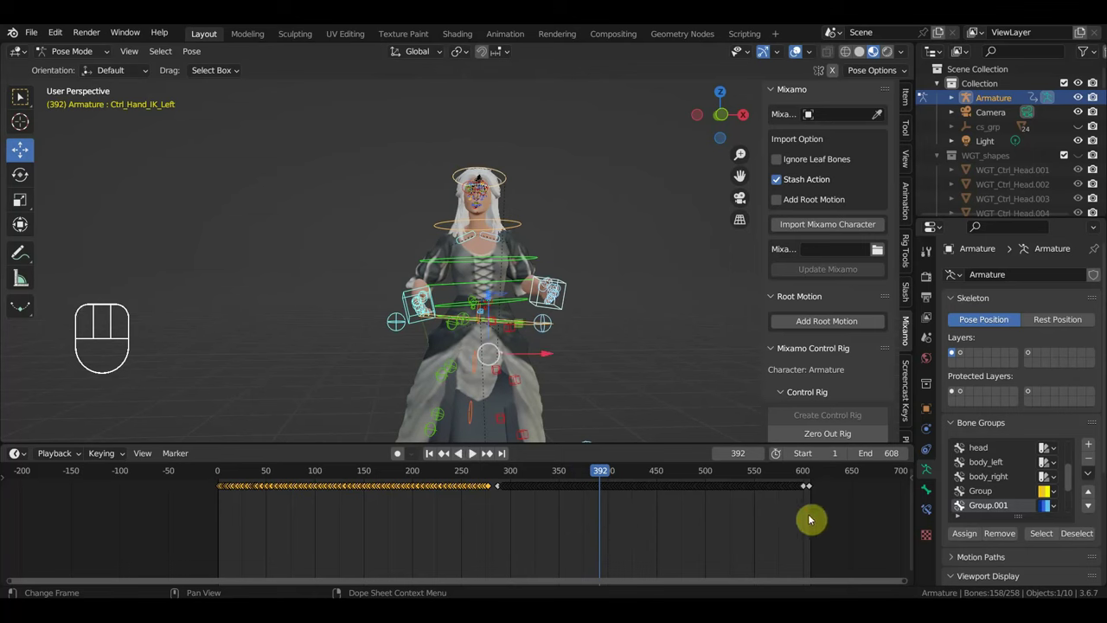
{"action": "left_click_drag", "start_coordinate": [827, 523], "coordinate": [609, 476]}
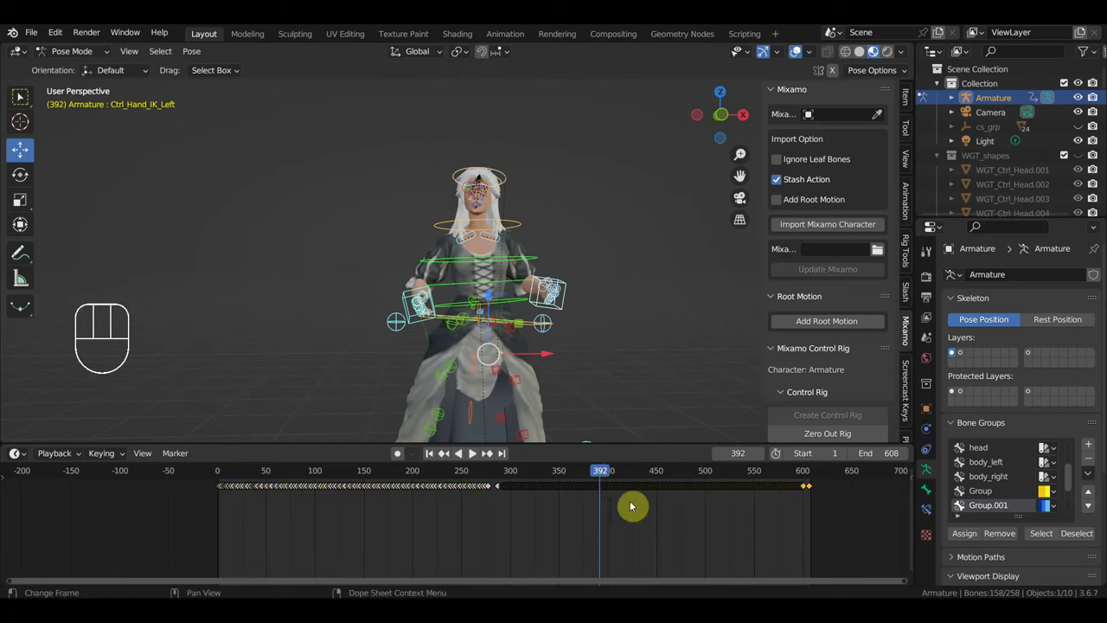
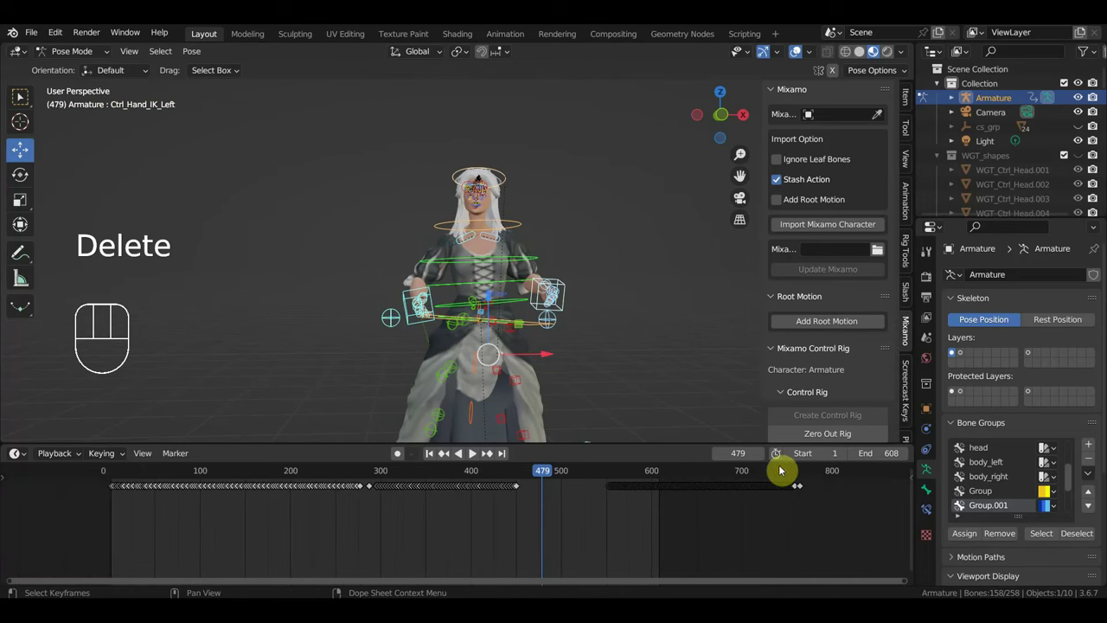
Step: Select the trailing keyframe pair and drag it earlier to about frame 493
{"action": "left_click", "coordinate": [785, 468]}
{"action": "left_click_drag", "start_coordinate": [792, 470], "coordinate": [784, 511]}
{"action": "left_click", "coordinate": [813, 505]}
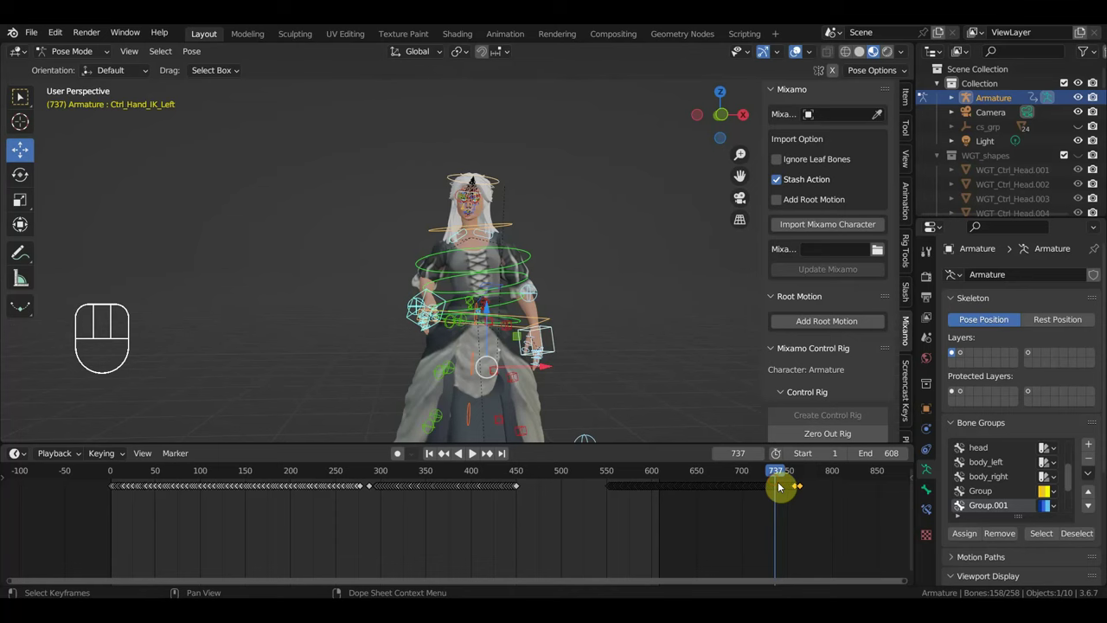
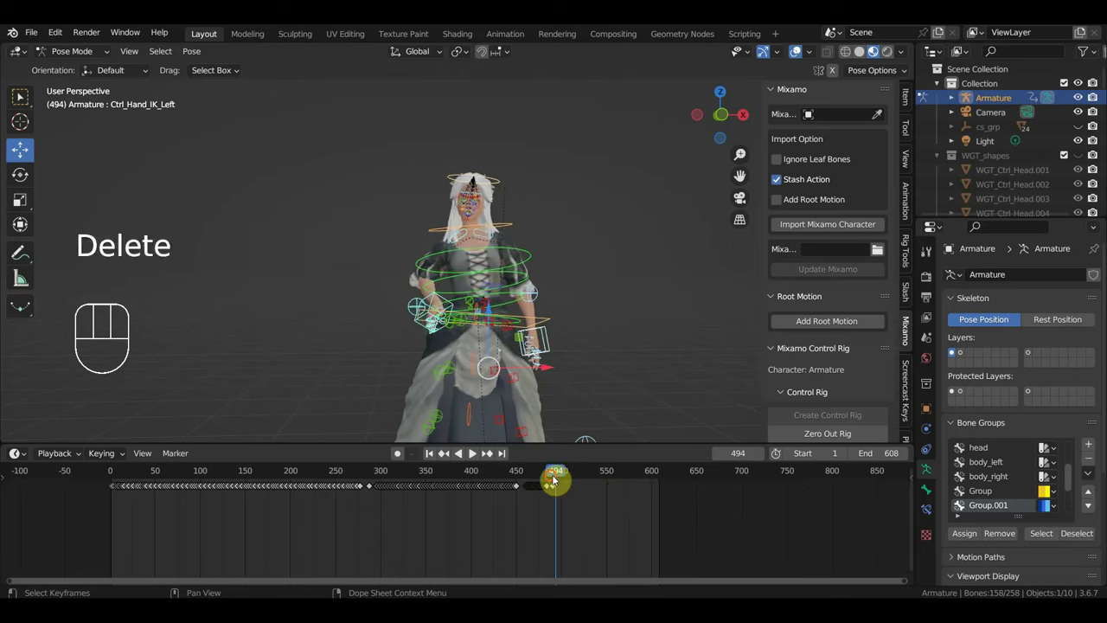
{"action": "left_click_drag", "start_coordinate": [557, 479], "coordinate": [542, 509]}
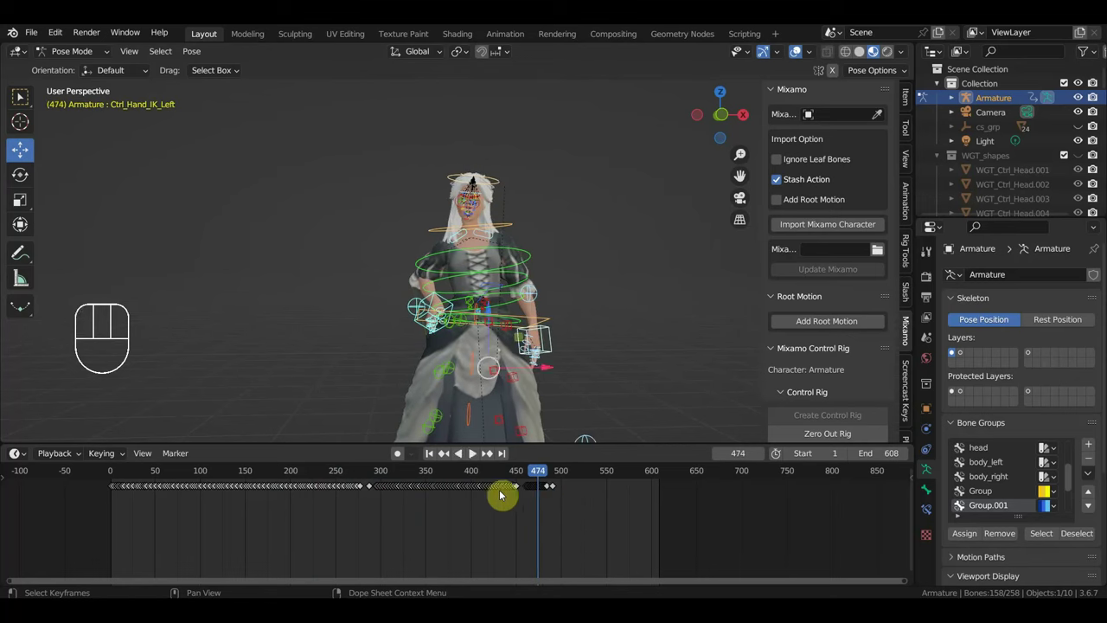
Step: Bring up the File menu's Save As browser in the woman character's folder
{"action": "left_click_drag", "start_coordinate": [38, 40], "coordinate": [97, 149]}
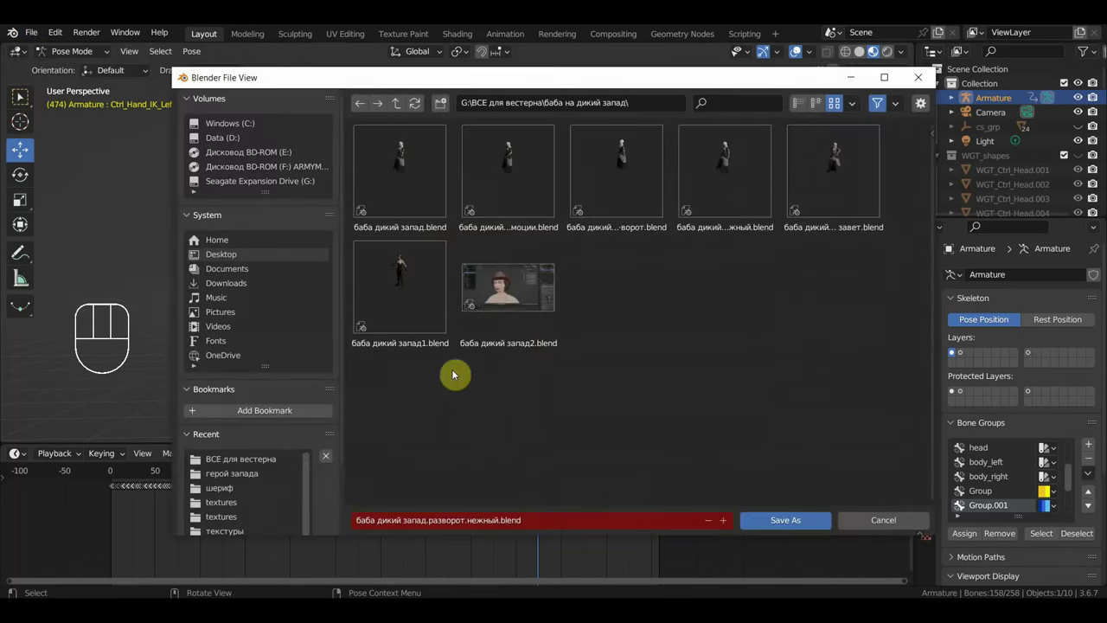
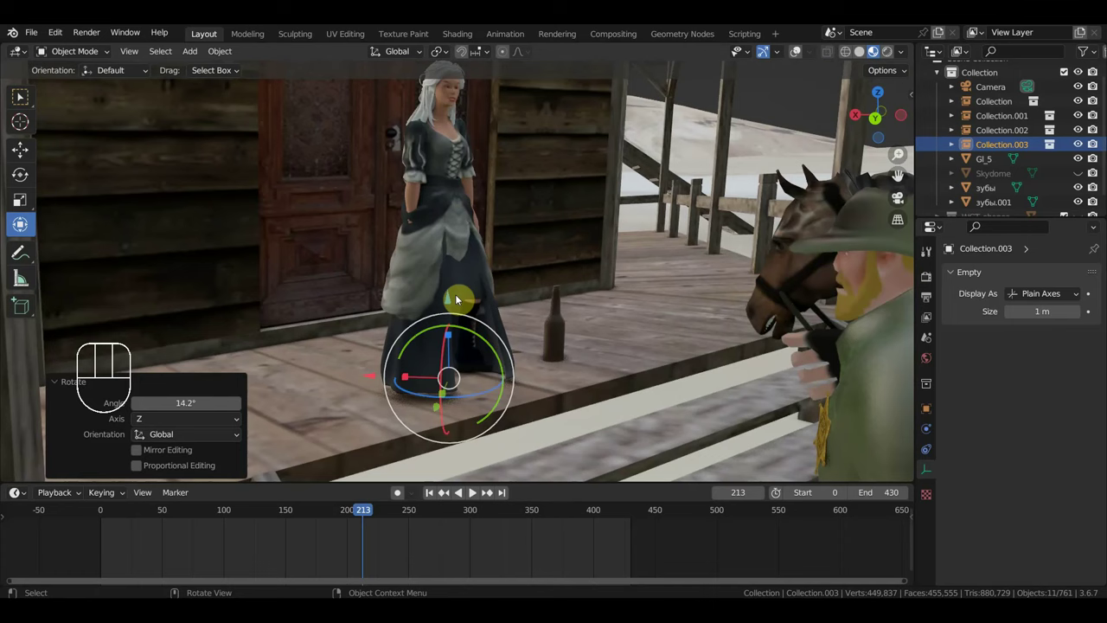
Step: Step back to frame 202, try resizing the woman's collection with S and cancel it
{"action": "left_click_drag", "start_coordinate": [295, 514], "coordinate": [411, 512]}
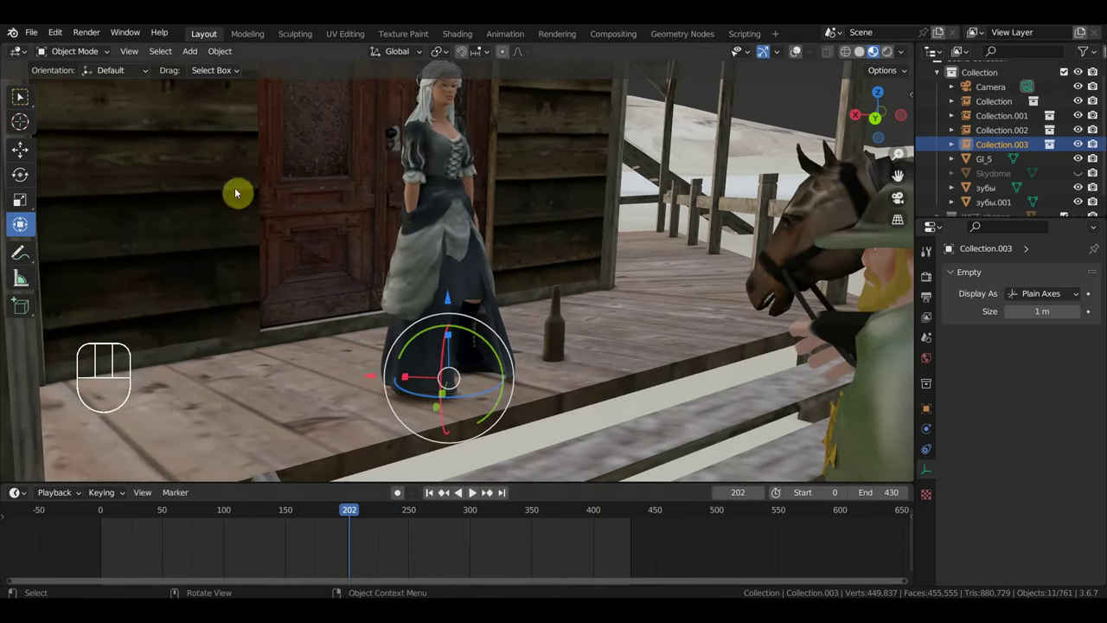
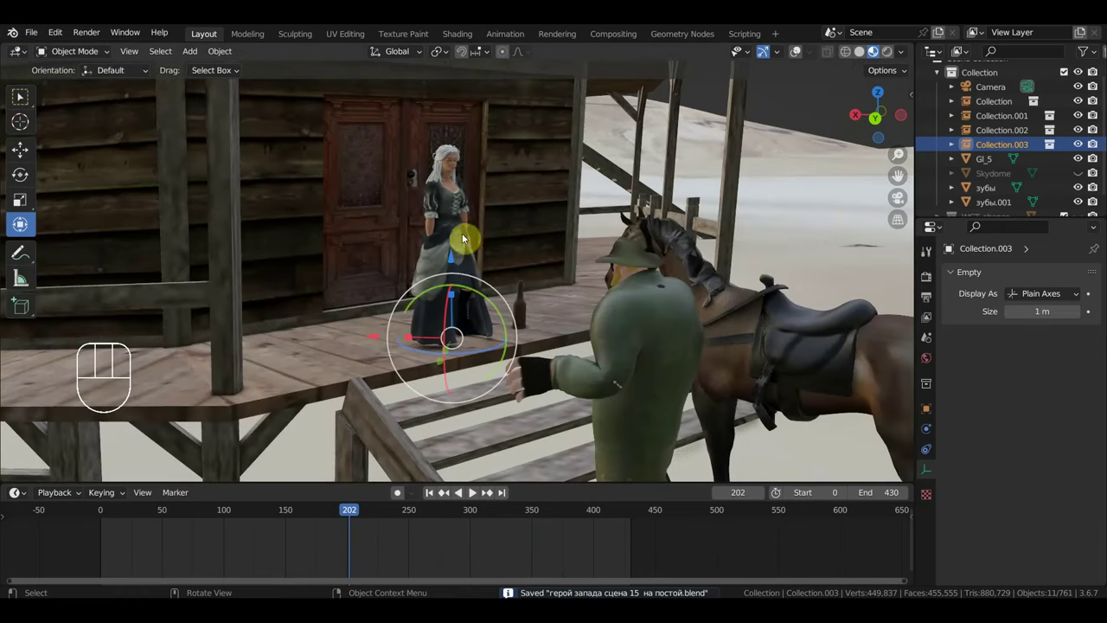
{"action": "left_click", "coordinate": [465, 229]}
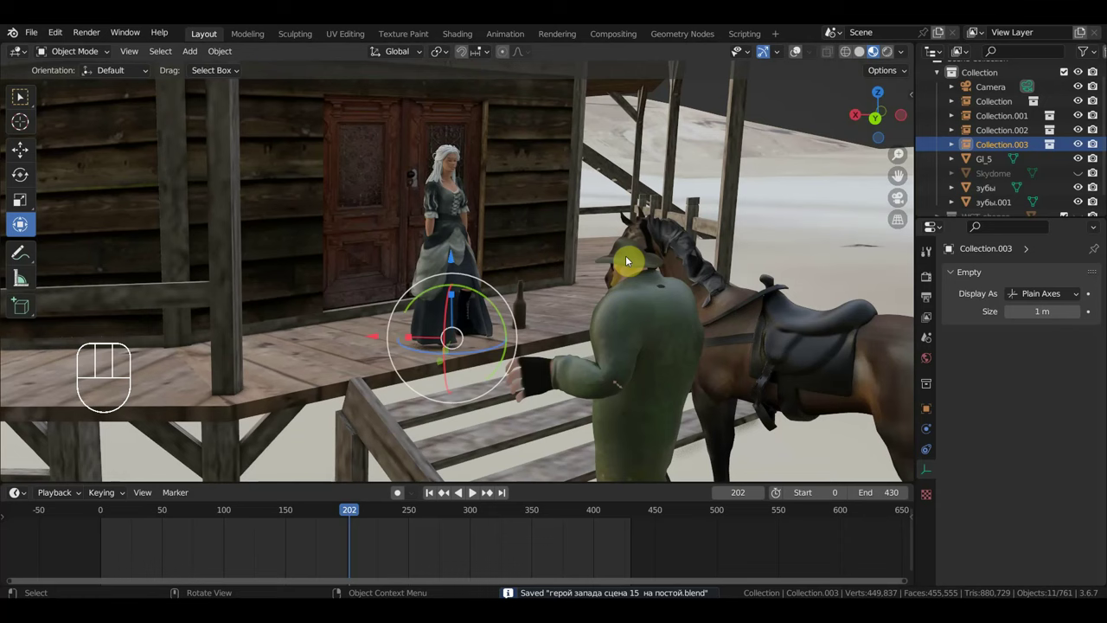
{"action": "key", "text": "s"}
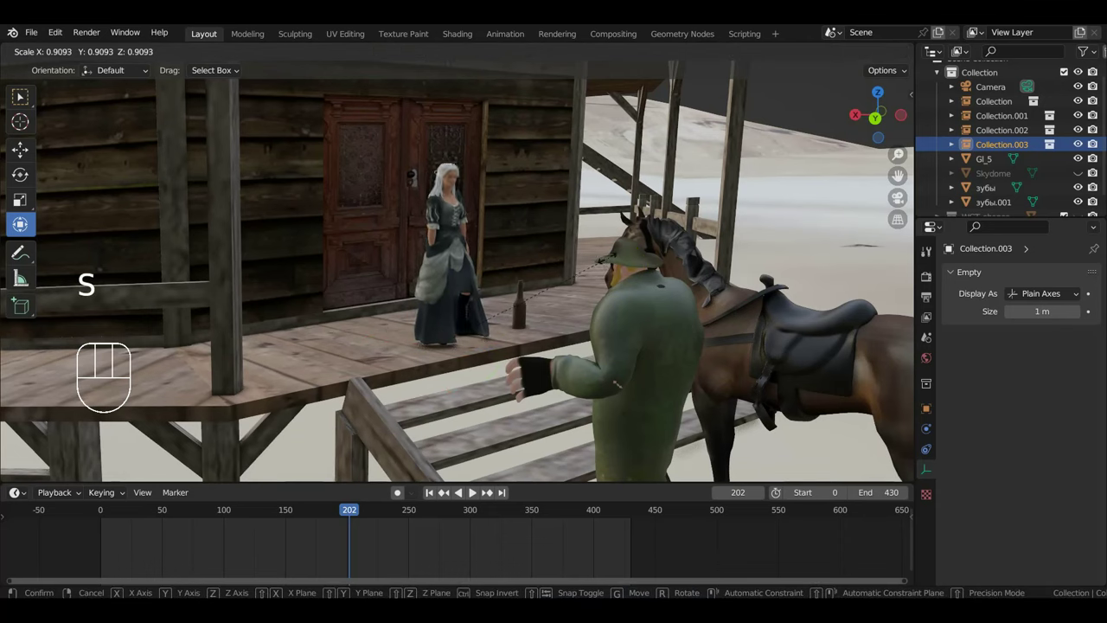
{"action": "key", "text": "s"}
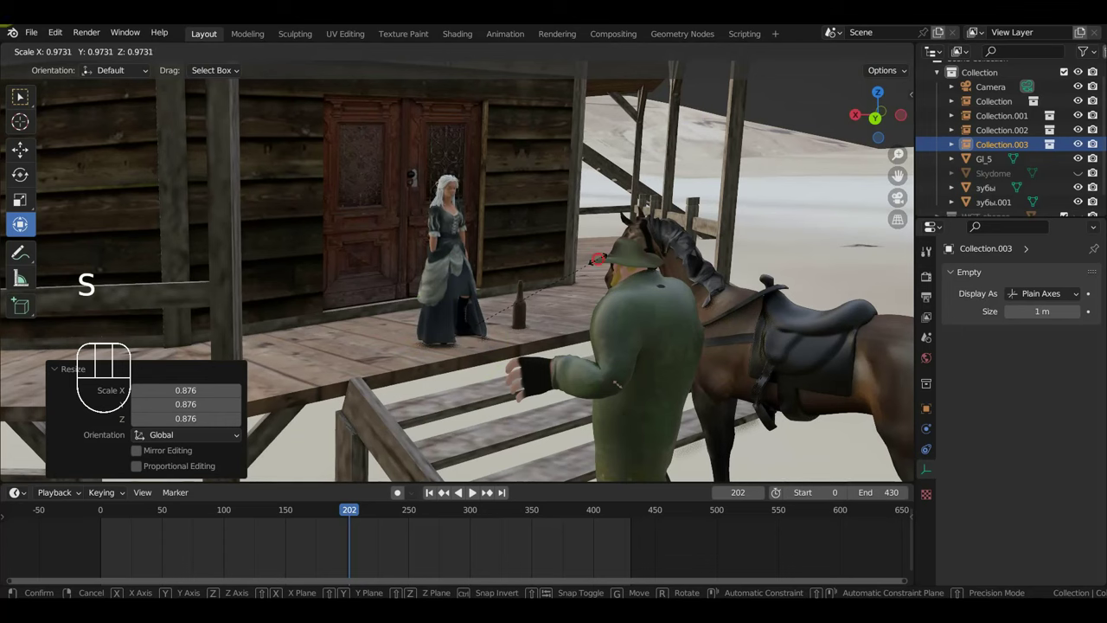
{"action": "key", "text": "s"}
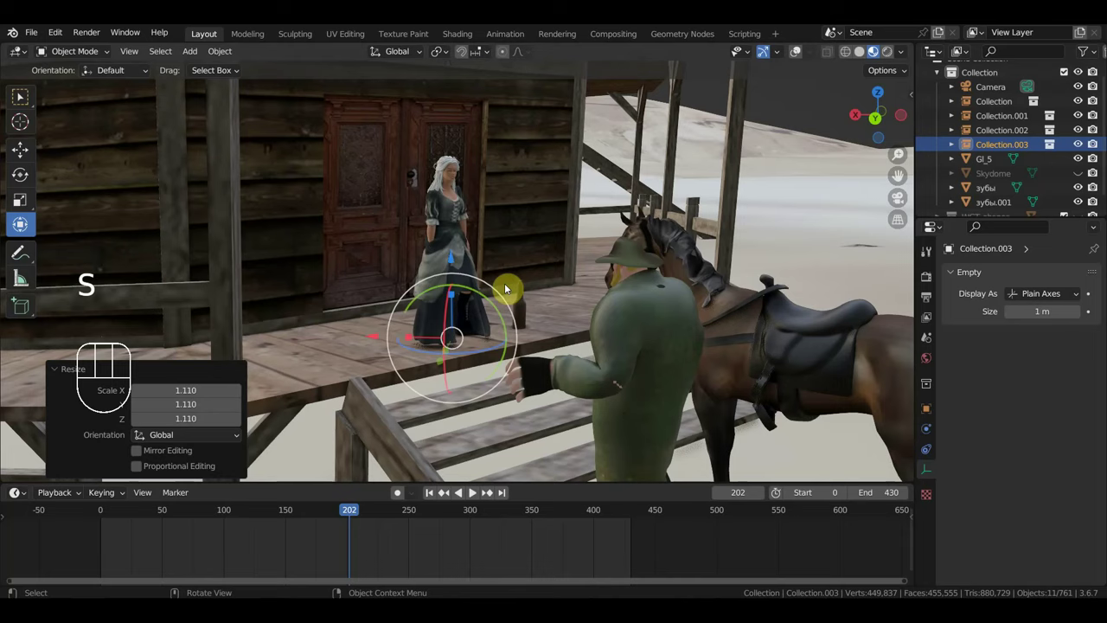
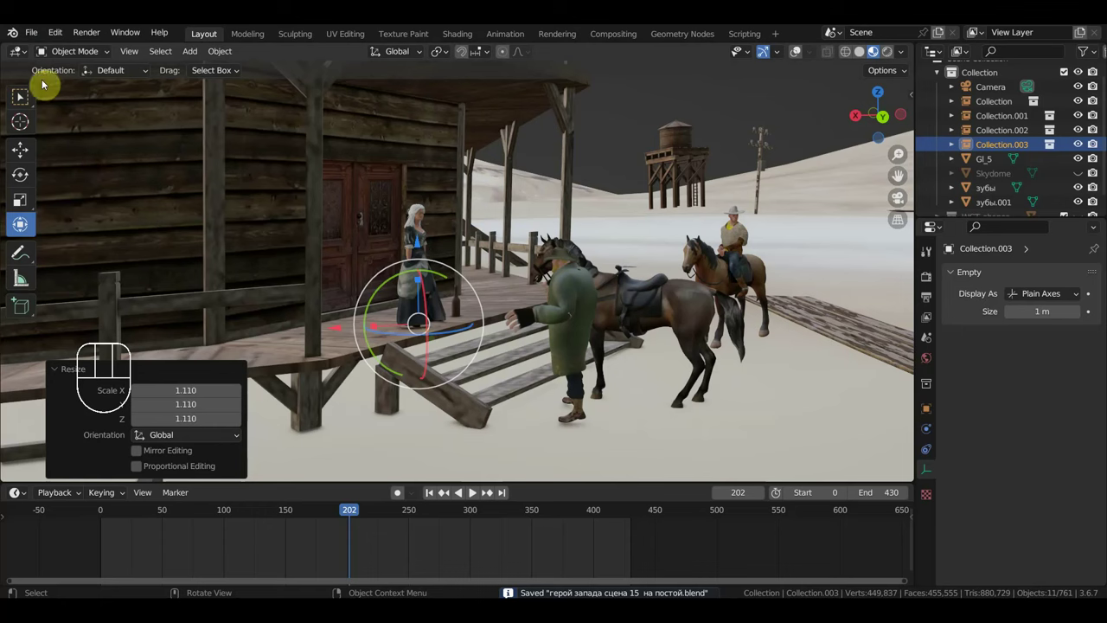
Step: Switch back to the woman's rigged animation file from the recent files
{"action": "left_click_drag", "start_coordinate": [29, 41], "coordinate": [245, 98]}
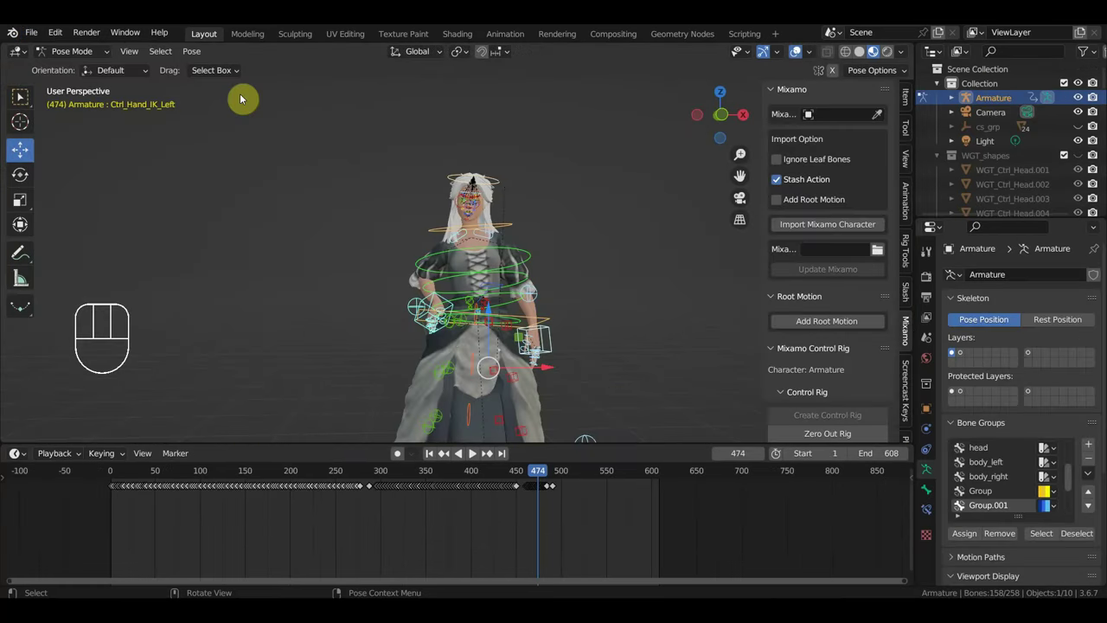
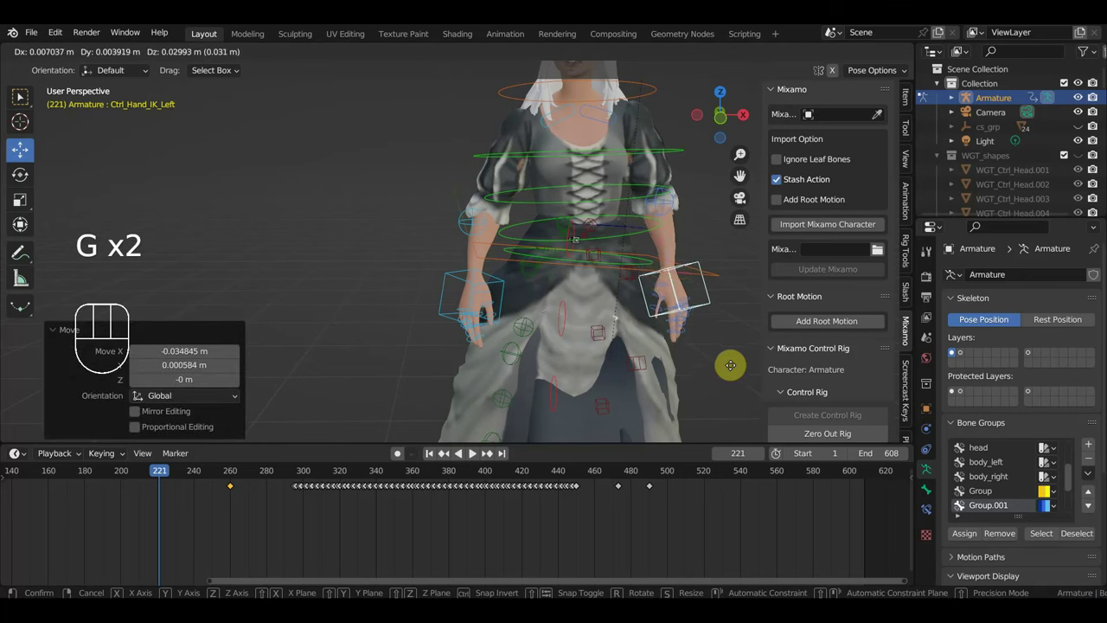
Step: Orbit the view around to face the woman from the front
{"action": "middle_click", "coordinate": [711, 373]}
{"action": "middle_click", "coordinate": [606, 369]}
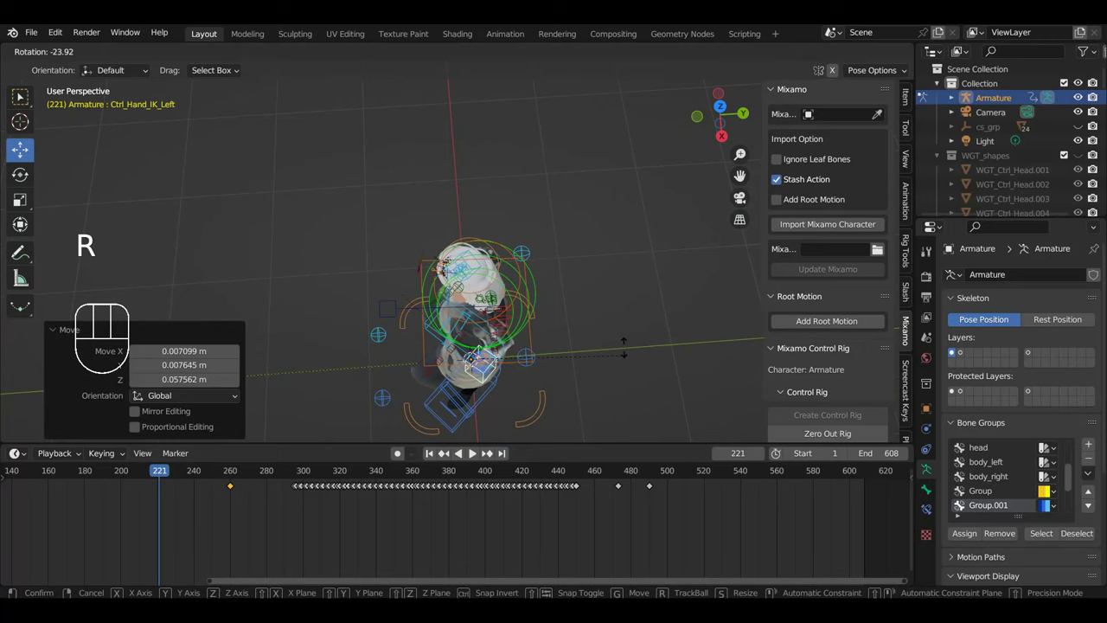
{"action": "left_click_drag", "start_coordinate": [575, 425], "coordinate": [699, 317]}
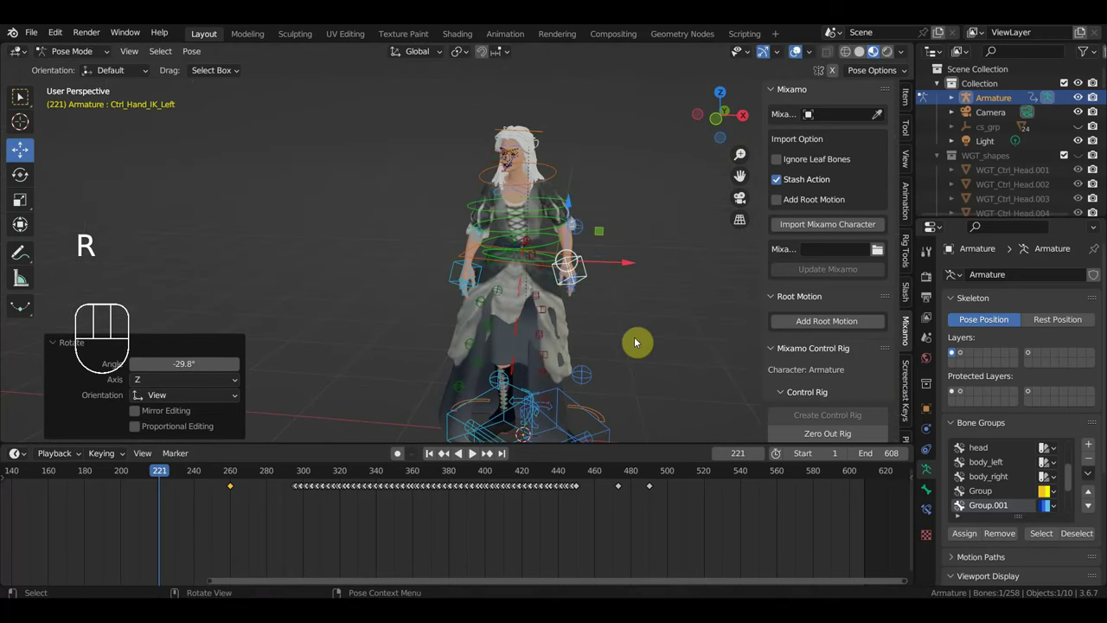
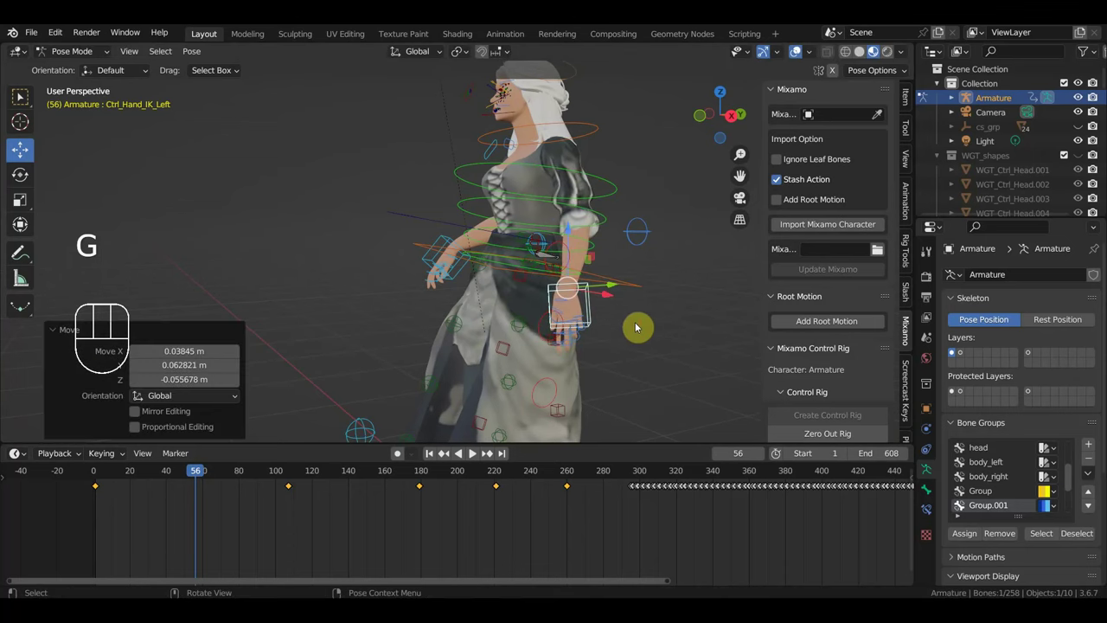
{"action": "middle_click", "coordinate": [535, 347]}
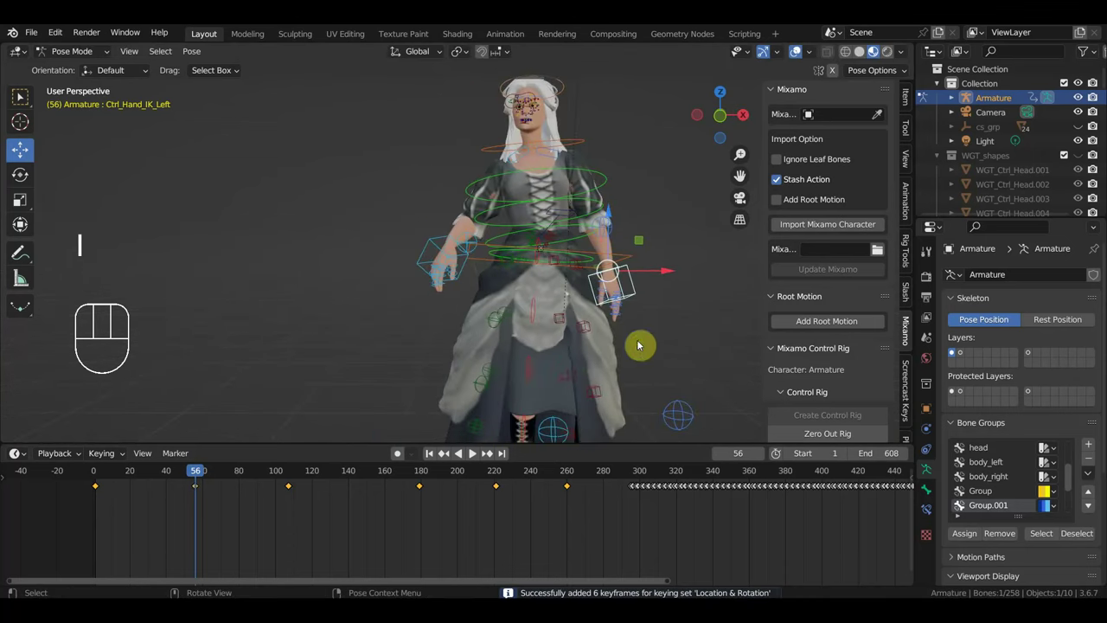
Step: Move to a later frame and select the control at the woman's hand
{"action": "left_click_drag", "start_coordinate": [181, 474], "coordinate": [377, 511]}
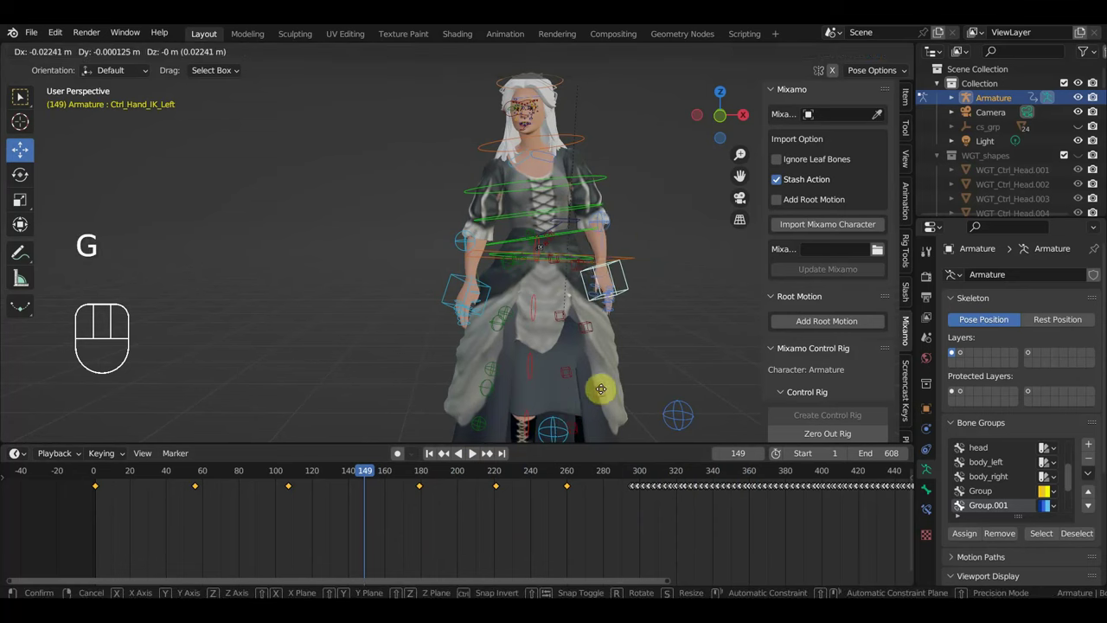
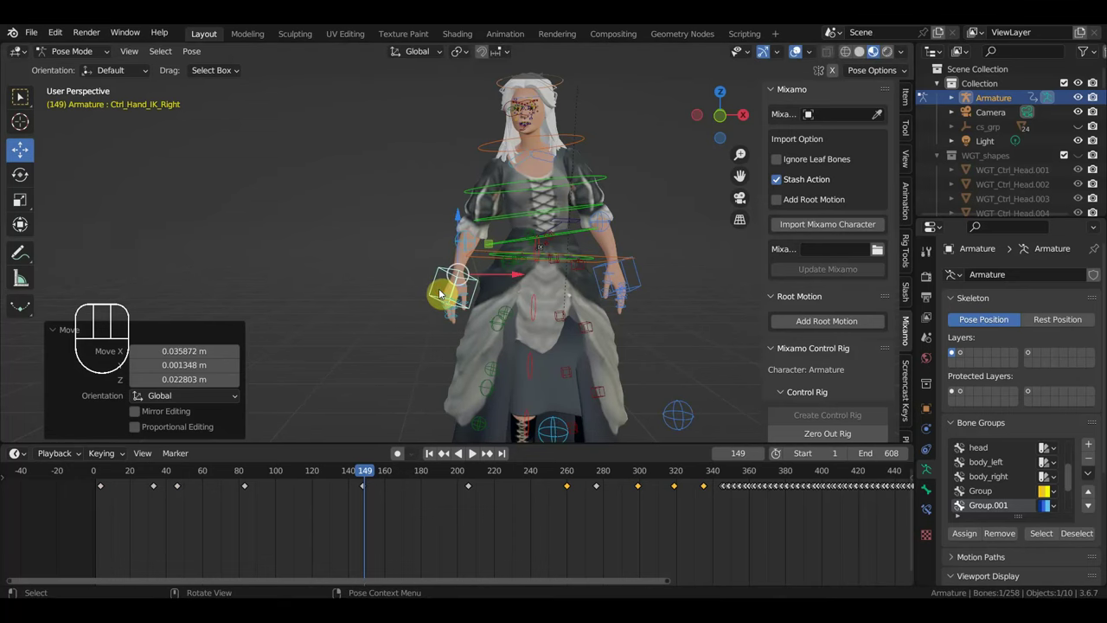
{"action": "left_click", "coordinate": [647, 283]}
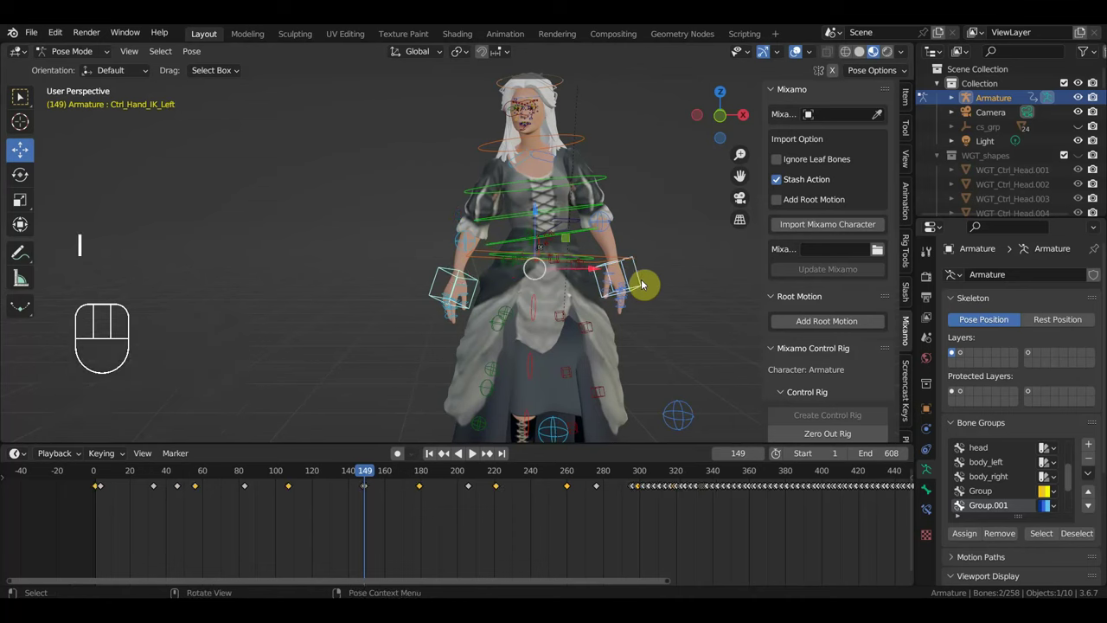
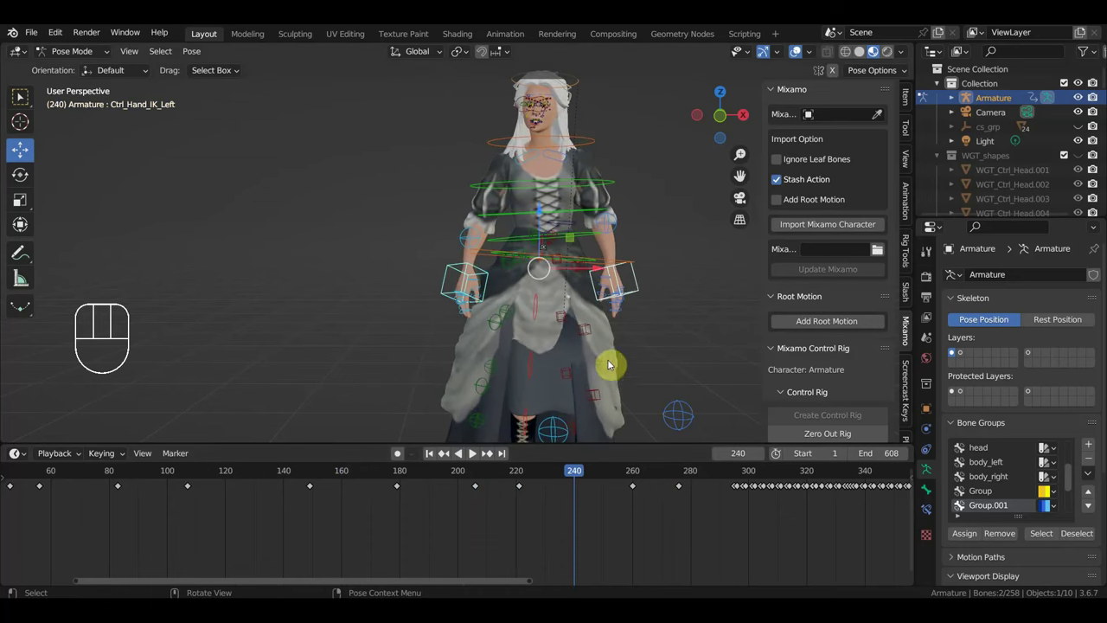
Step: Key the woman's rig at a series of earlier and in-between frames up to about frame 190
{"action": "left_click", "coordinate": [258, 477]}
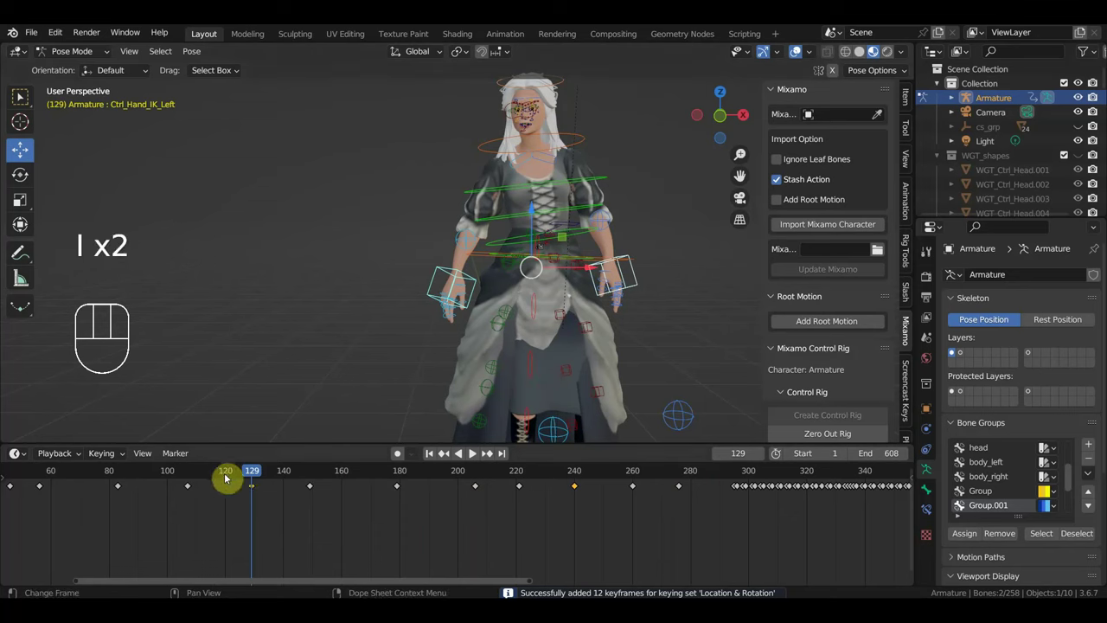
{"action": "left_click", "coordinate": [230, 477]}
{"action": "left_click", "coordinate": [168, 475]}
{"action": "left_click", "coordinate": [86, 475]}
{"action": "left_click", "coordinate": [109, 473]}
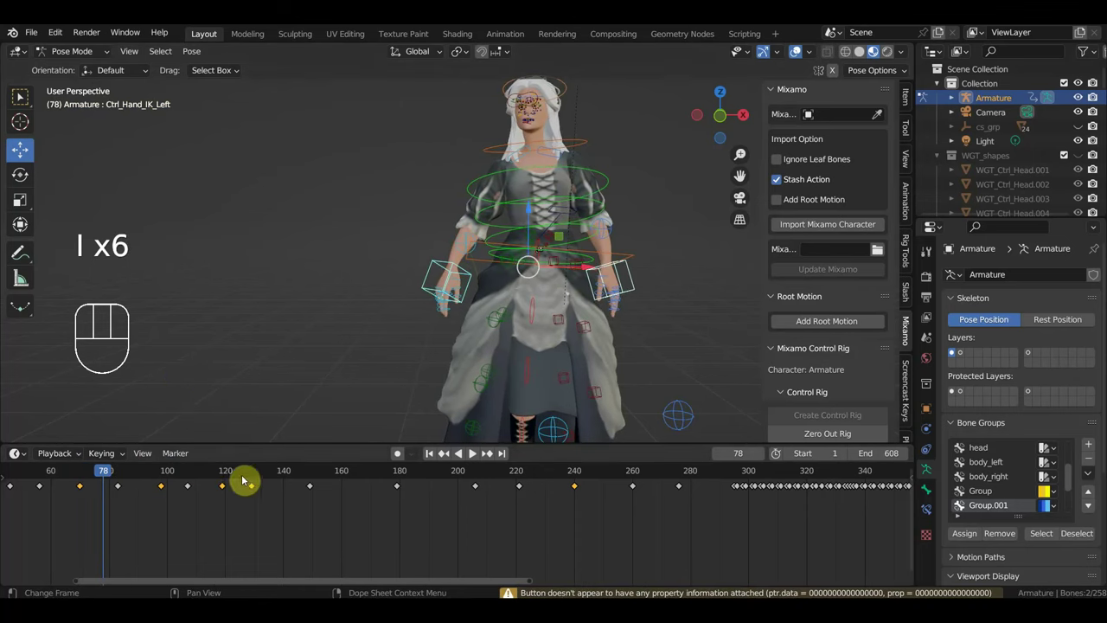
{"action": "left_click", "coordinate": [288, 474]}
{"action": "left_click", "coordinate": [342, 478]}
{"action": "left_click", "coordinate": [374, 480]}
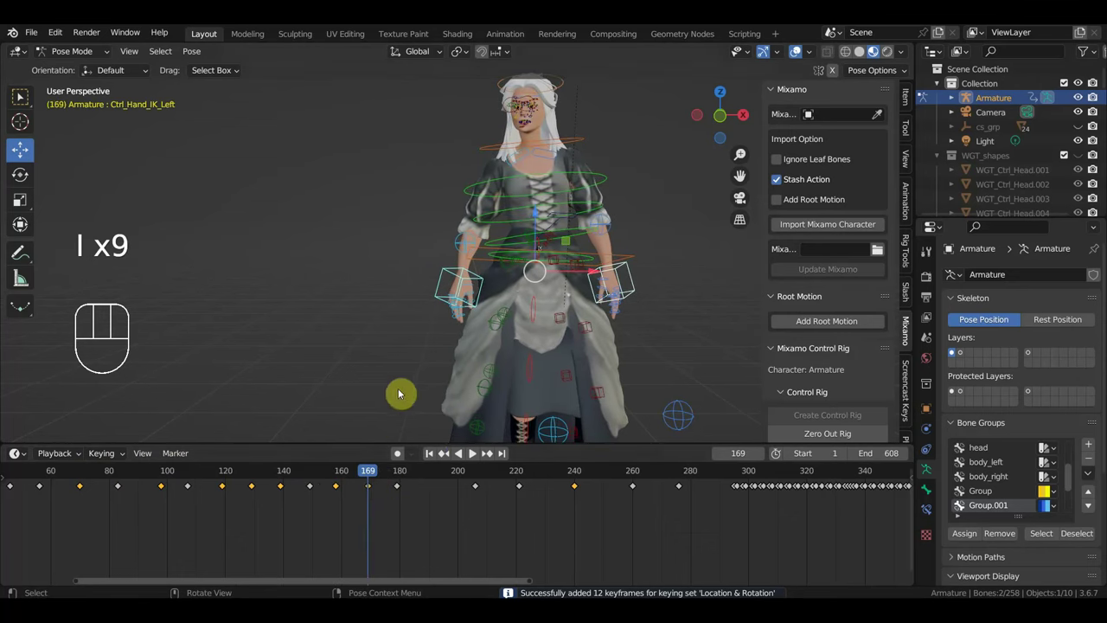
{"action": "left_click", "coordinate": [435, 478]}
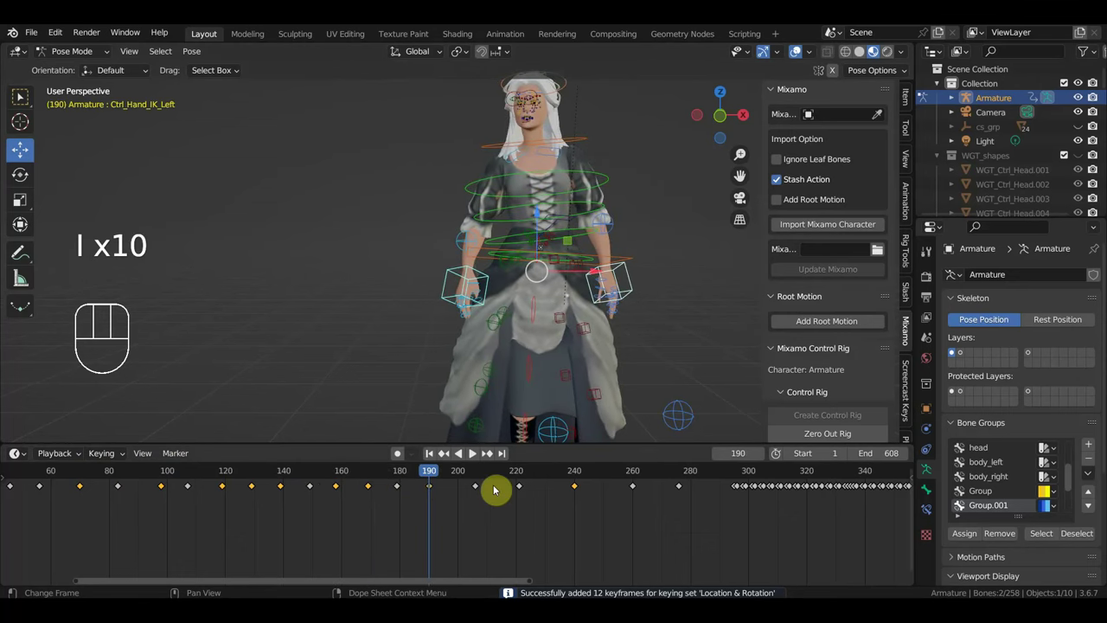
Step: Continue keying her rig at later frames including 251, 269, 286 and 293
{"action": "left_click", "coordinate": [504, 477]}
{"action": "left_click", "coordinate": [463, 473]}
{"action": "left_click", "coordinate": [554, 477]}
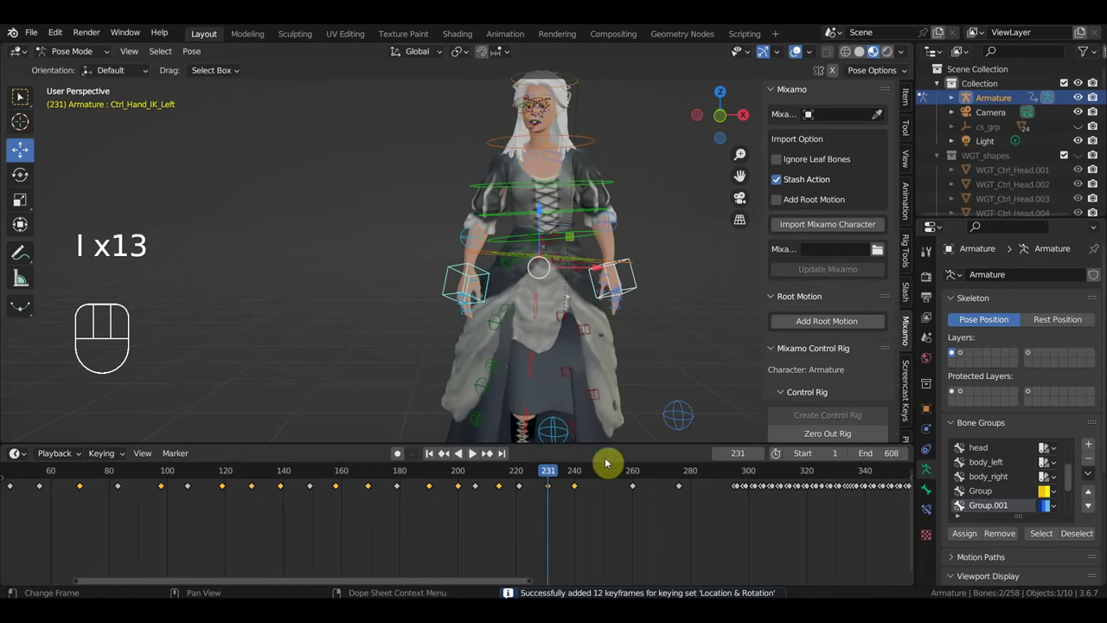
{"action": "left_click", "coordinate": [613, 475]}
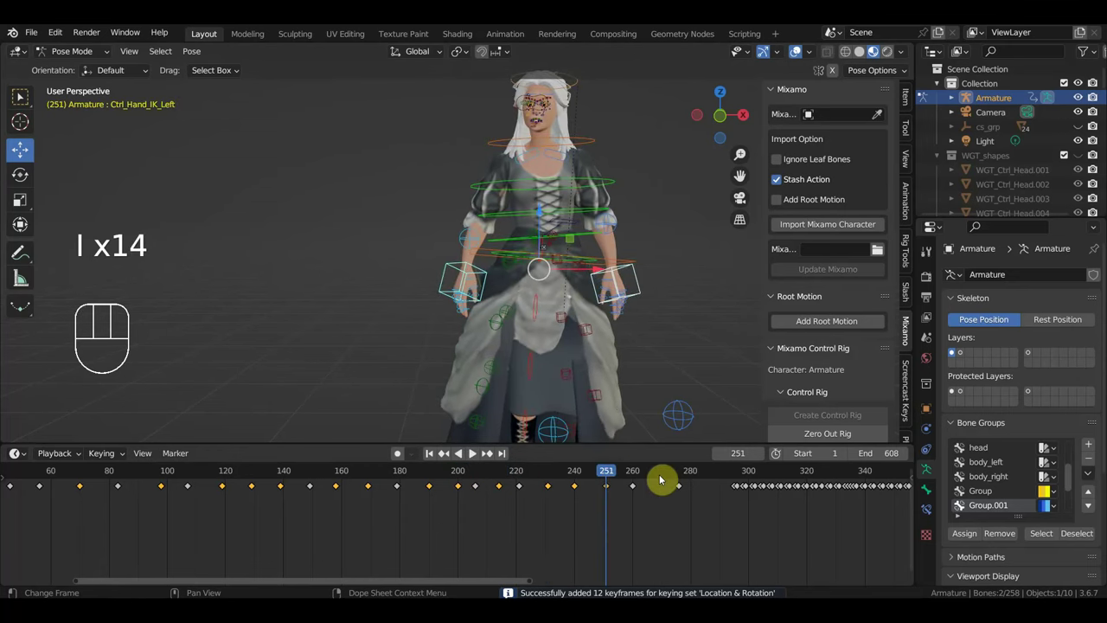
{"action": "left_click", "coordinate": [665, 480]}
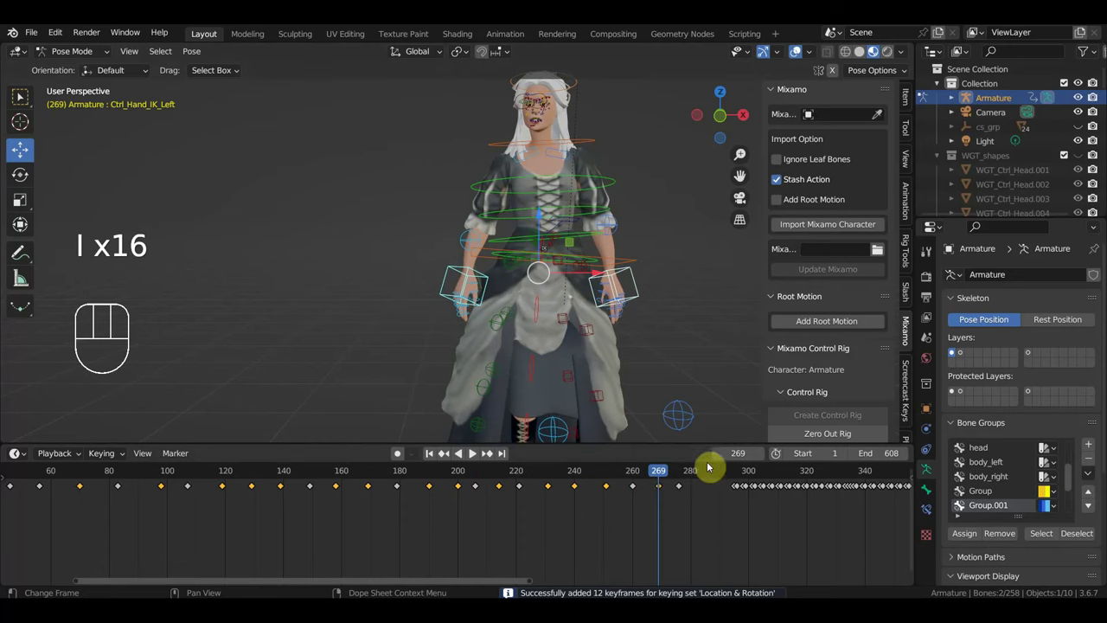
{"action": "left_click", "coordinate": [722, 480]}
{"action": "left_click", "coordinate": [701, 476]}
{"action": "left_click", "coordinate": [713, 476]}
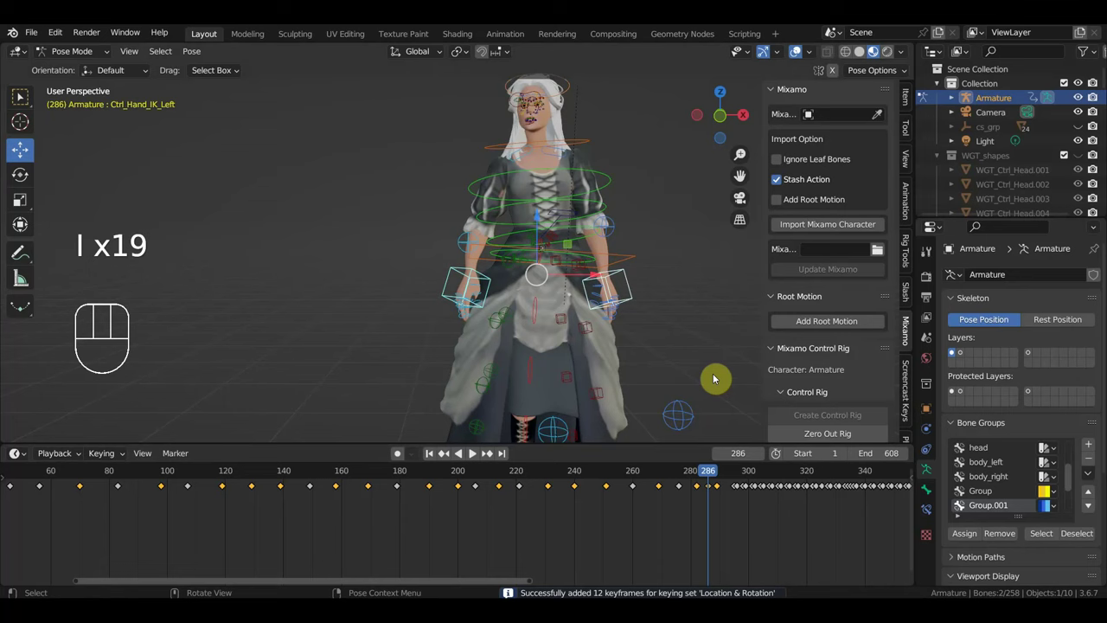
{"action": "left_click", "coordinate": [733, 473]}
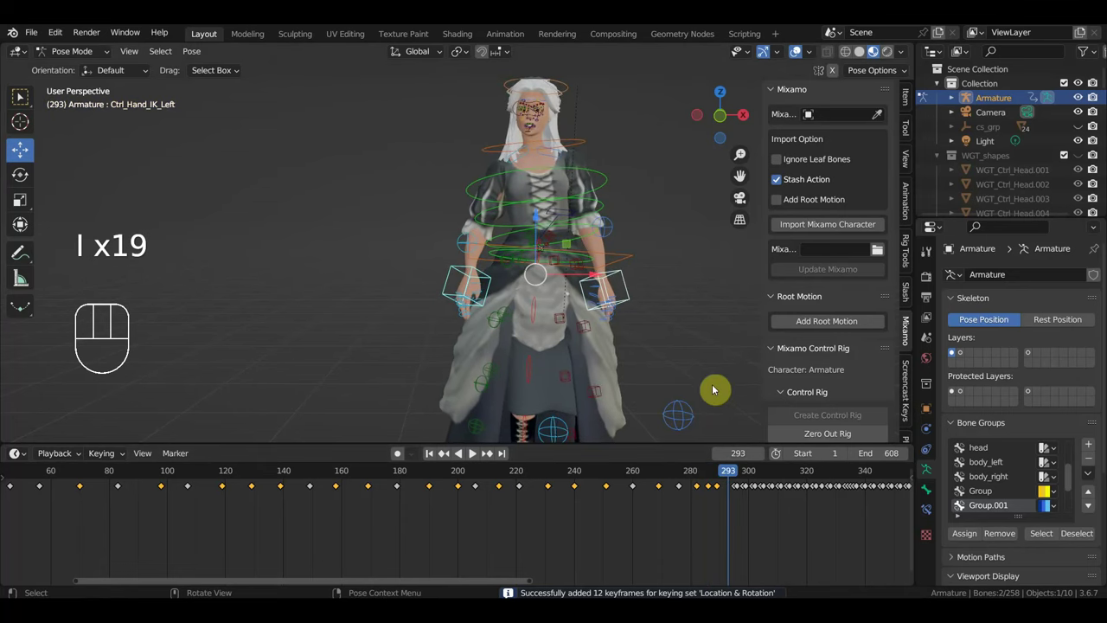
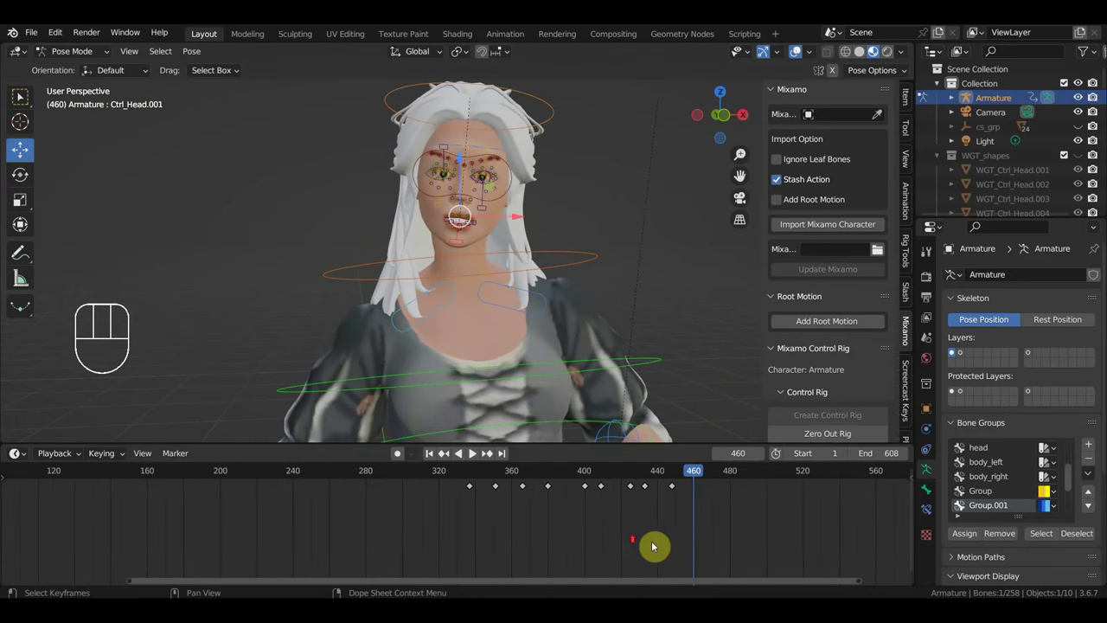
Step: Shift the woman's facial keyframes around frame 340 later along the timeline and confirm
{"action": "left_click", "coordinate": [726, 530]}
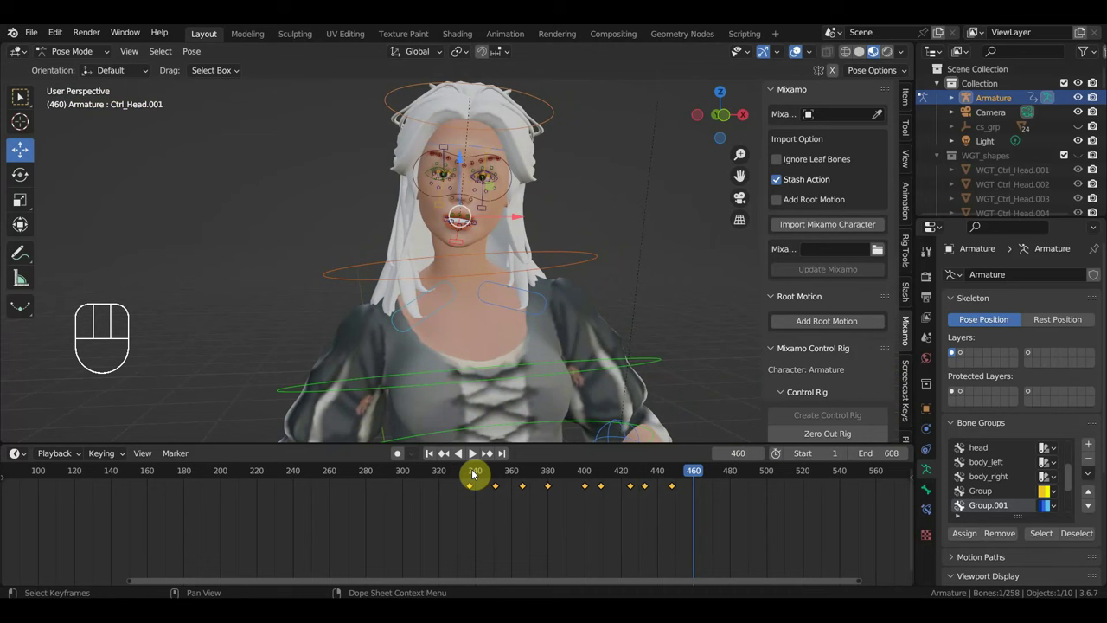
{"action": "left_click", "coordinate": [475, 473]}
{"action": "left_click_drag", "start_coordinate": [476, 472], "coordinate": [669, 520]}
{"action": "left_click", "coordinate": [477, 472]}
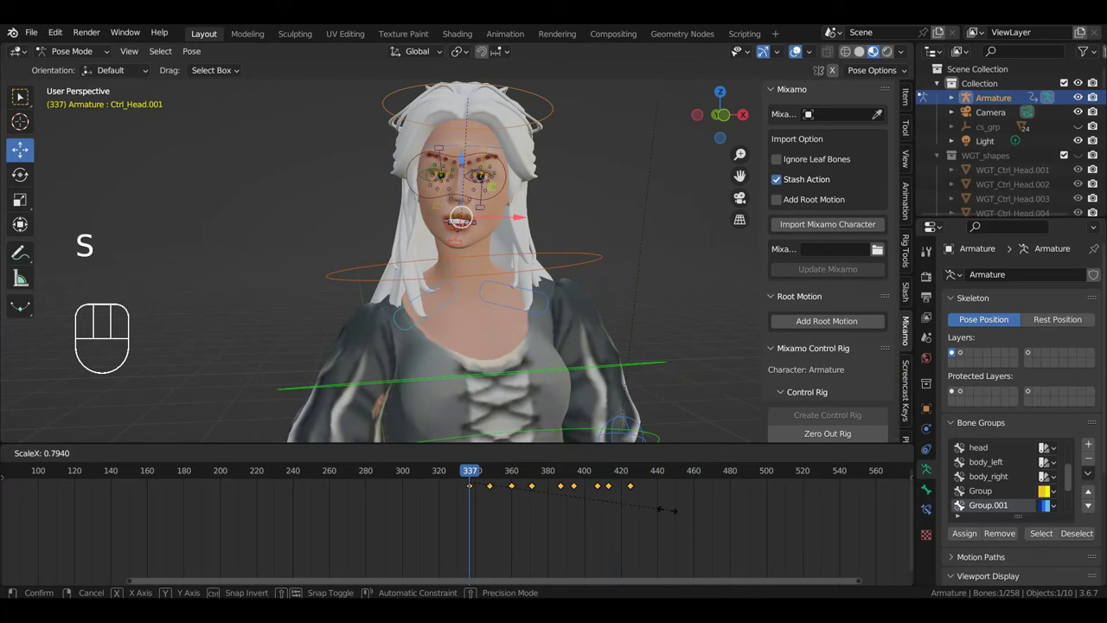
Step: Play the facial animation to about frame 425, then grab the last few keyframes near 423
{"action": "left_click", "coordinate": [481, 475]}
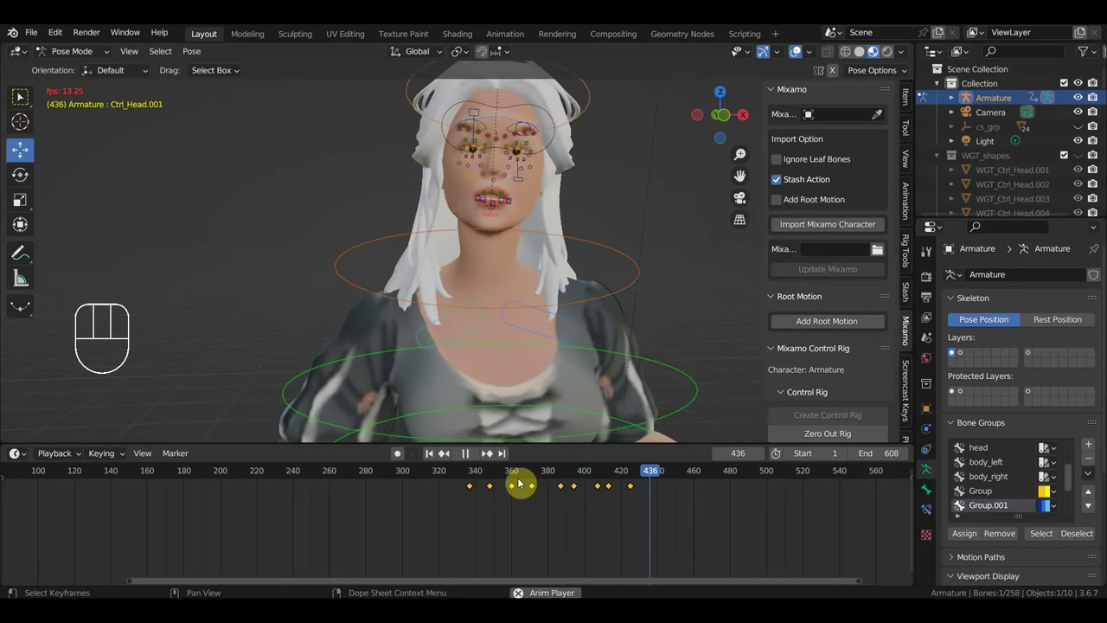
{"action": "left_click", "coordinate": [635, 476]}
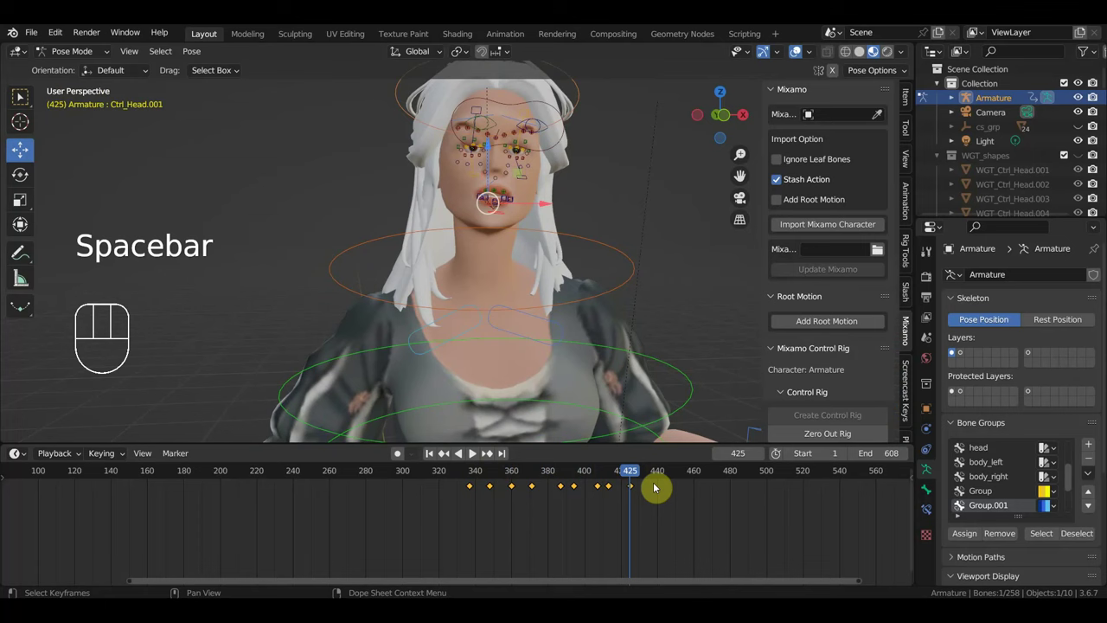
{"action": "left_click_drag", "start_coordinate": [645, 479], "coordinate": [639, 505]}
{"action": "left_click", "coordinate": [643, 505]}
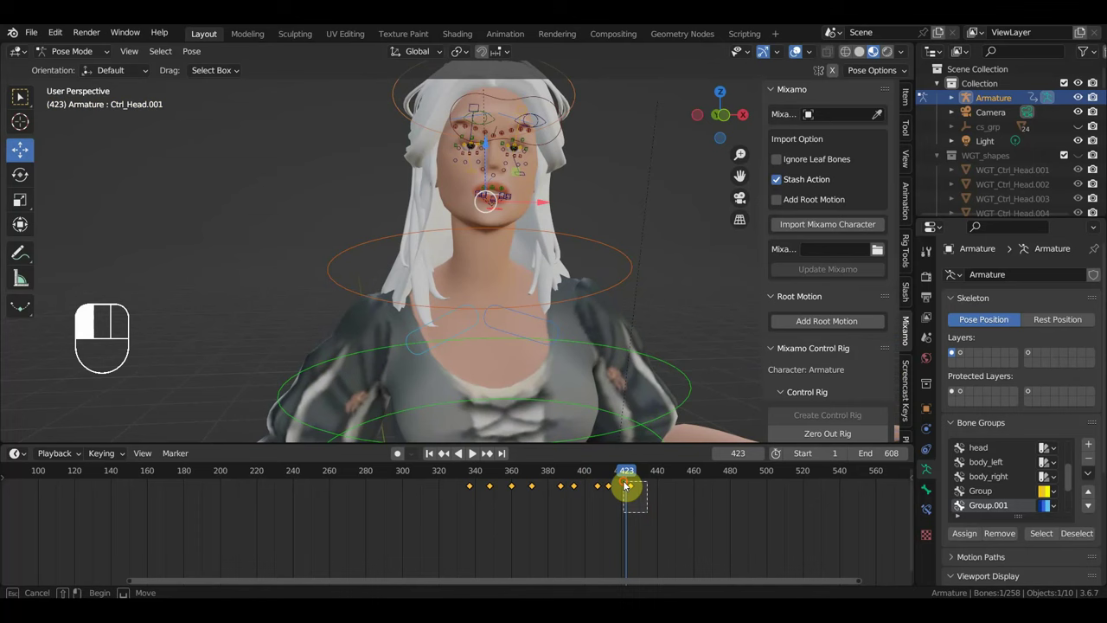
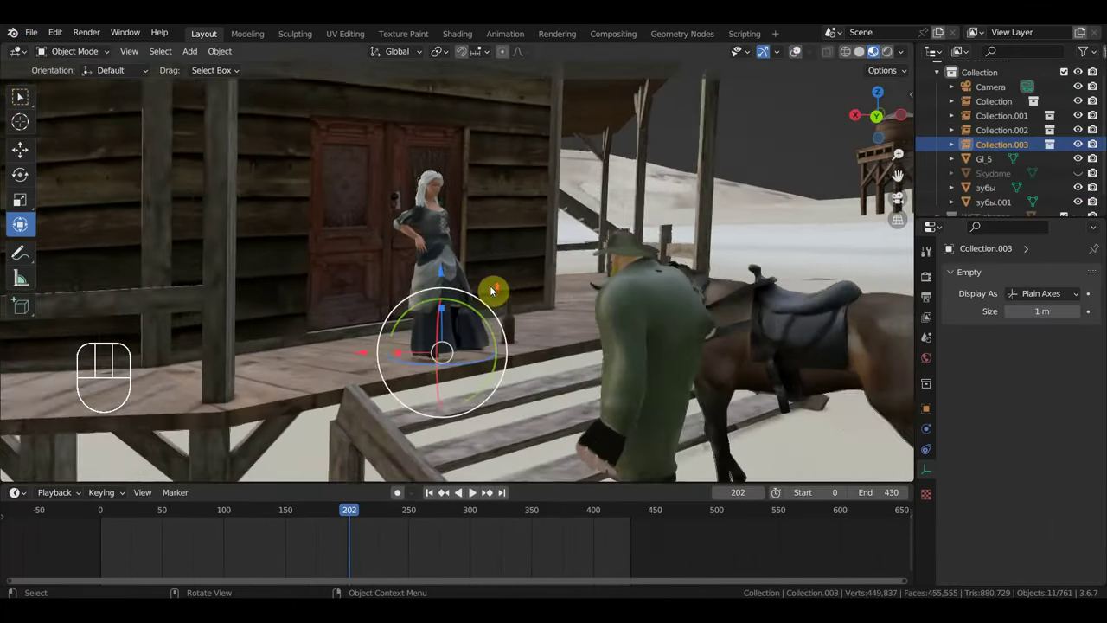
Step: Orbit the town scene from the porch woman toward the riders and the water tower
{"action": "left_click_drag", "start_coordinate": [293, 522], "coordinate": [559, 421]}
{"action": "middle_click", "coordinate": [567, 355]}
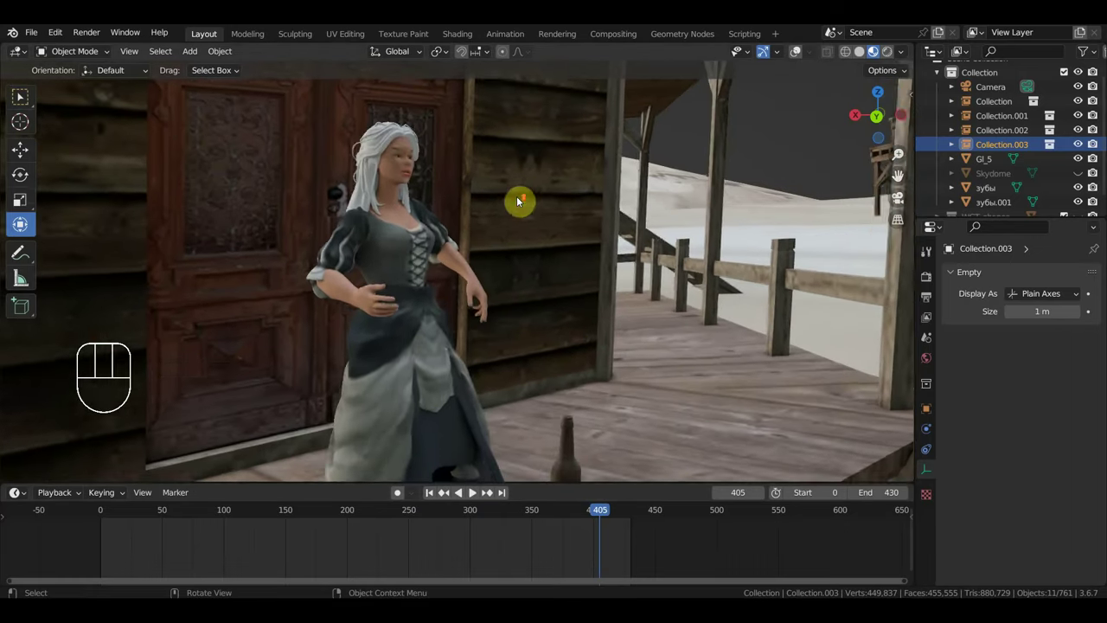
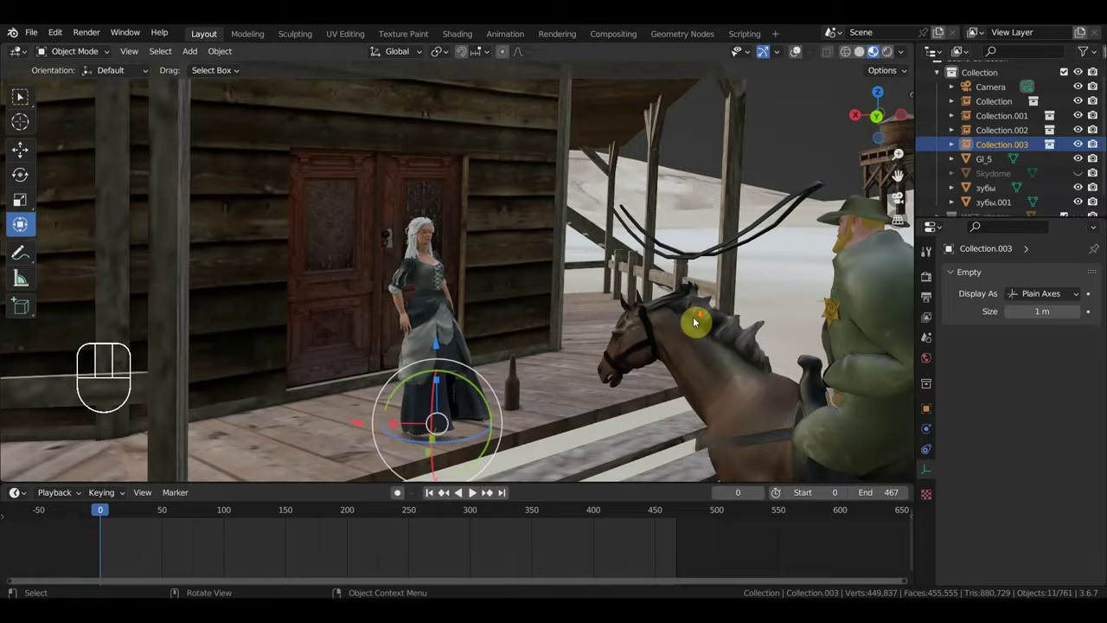
{"action": "middle_click", "coordinate": [657, 325]}
{"action": "middle_click", "coordinate": [689, 293]}
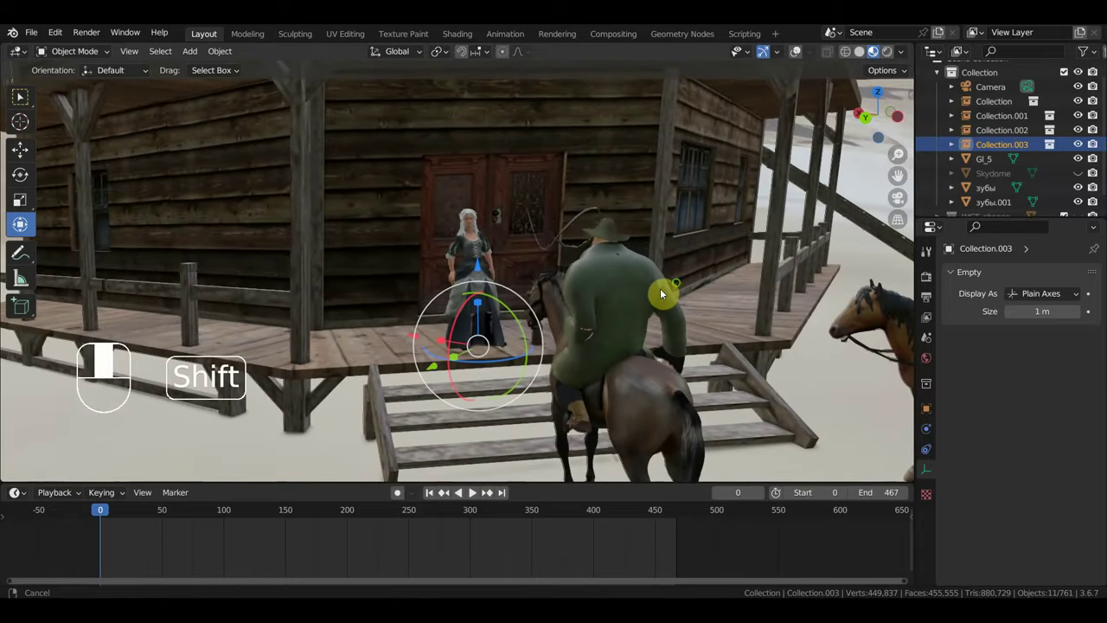
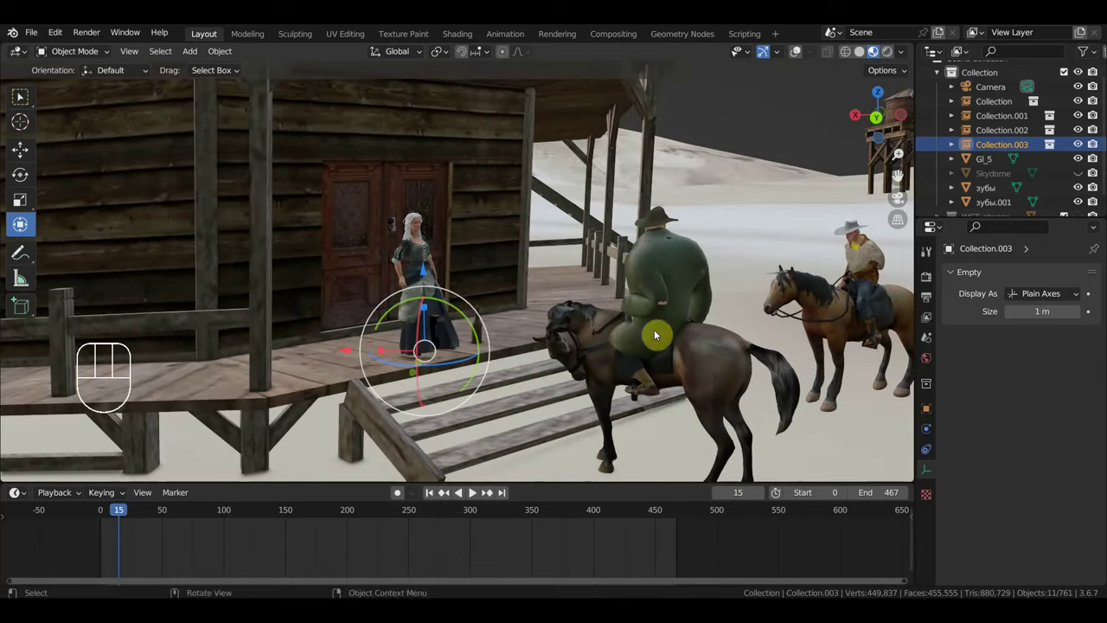
{"action": "middle_click", "coordinate": [719, 325]}
{"action": "middle_click", "coordinate": [717, 276]}
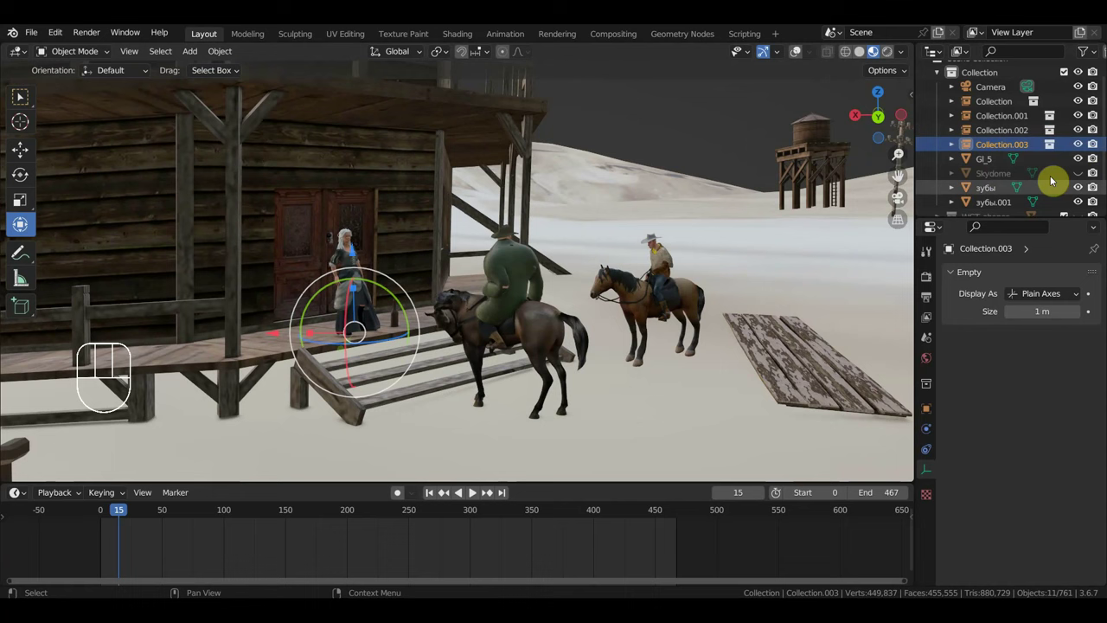
{"action": "left_click", "coordinate": [846, 262]}
{"action": "left_click_drag", "start_coordinate": [689, 295], "coordinate": [703, 308]}
{"action": "middle_click", "coordinate": [708, 316]}
{"action": "middle_click", "coordinate": [721, 317]}
{"action": "left_click_drag", "start_coordinate": [761, 317], "coordinate": [835, 317]}
{"action": "left_click_drag", "start_coordinate": [814, 321], "coordinate": [558, 314]}
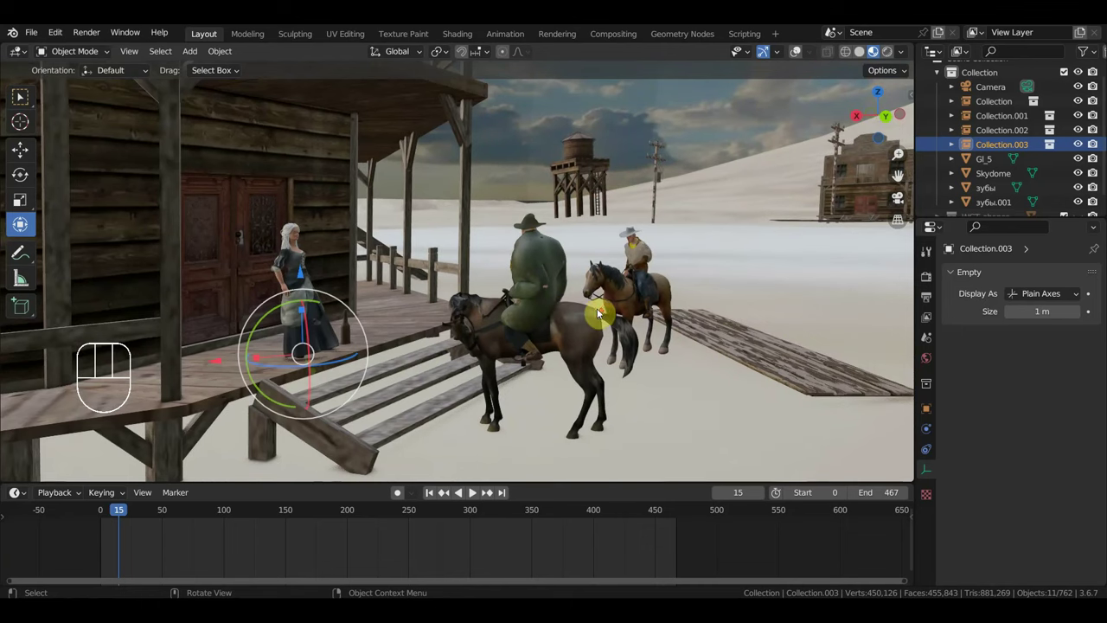
{"action": "left_click_drag", "start_coordinate": [616, 317], "coordinate": [570, 323]}
{"action": "middle_click", "coordinate": [590, 283]}
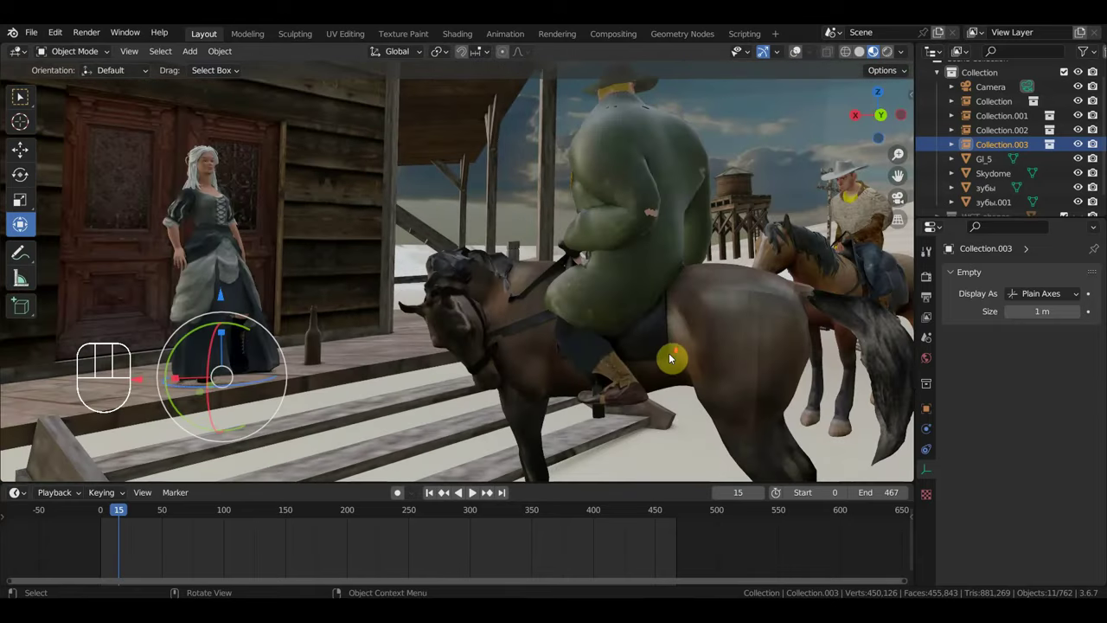
{"action": "left_click_drag", "start_coordinate": [666, 362], "coordinate": [600, 370]}
{"action": "left_click_drag", "start_coordinate": [596, 357], "coordinate": [676, 356]}
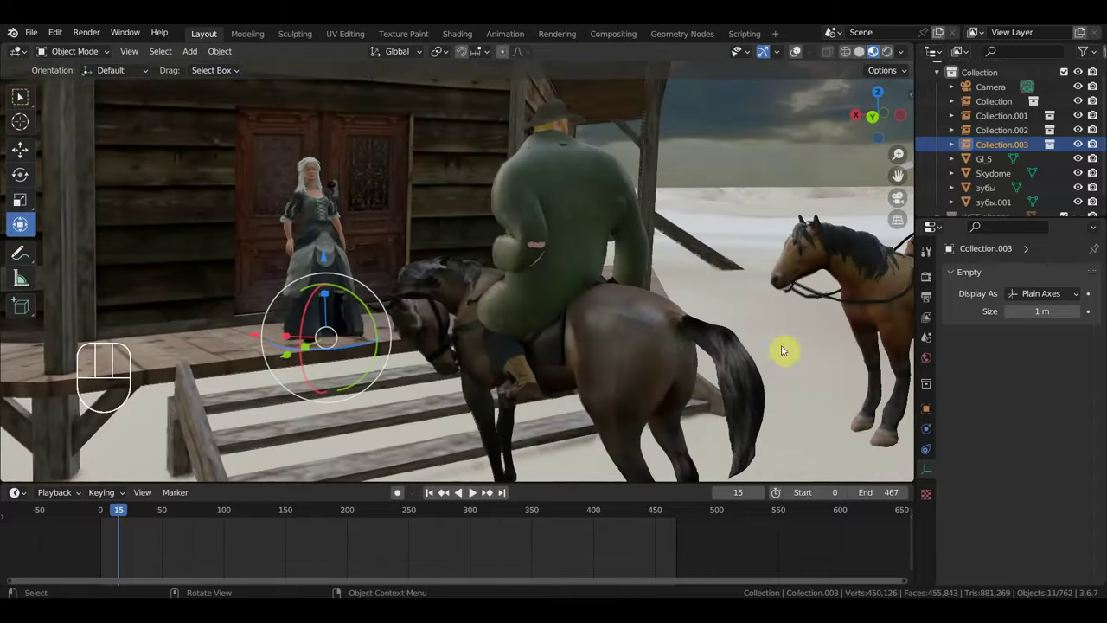
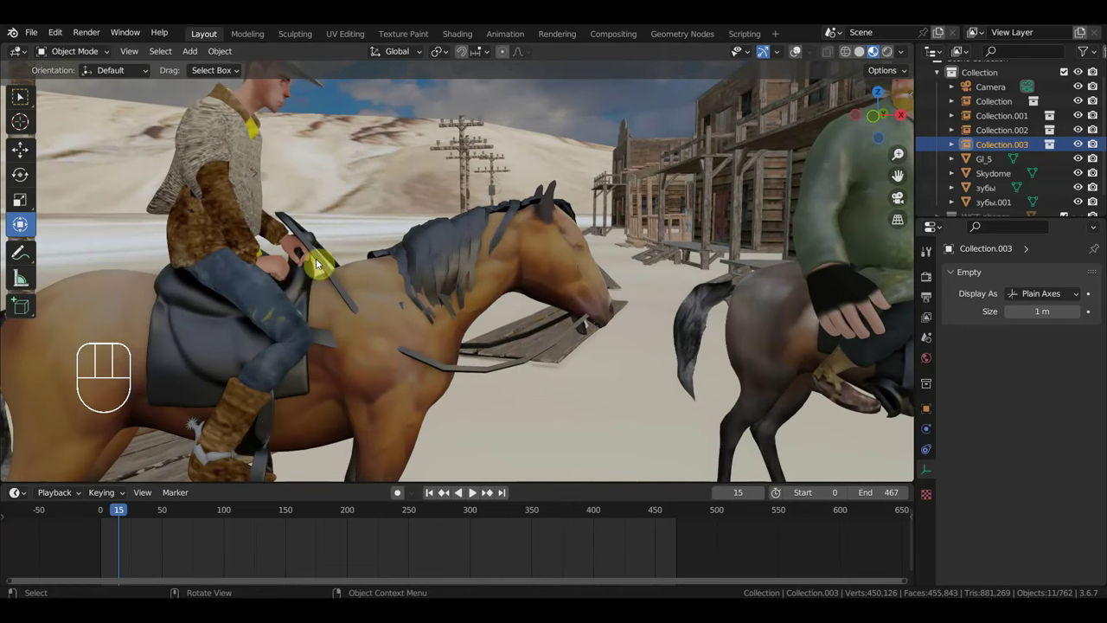
{"action": "middle_click", "coordinate": [311, 253]}
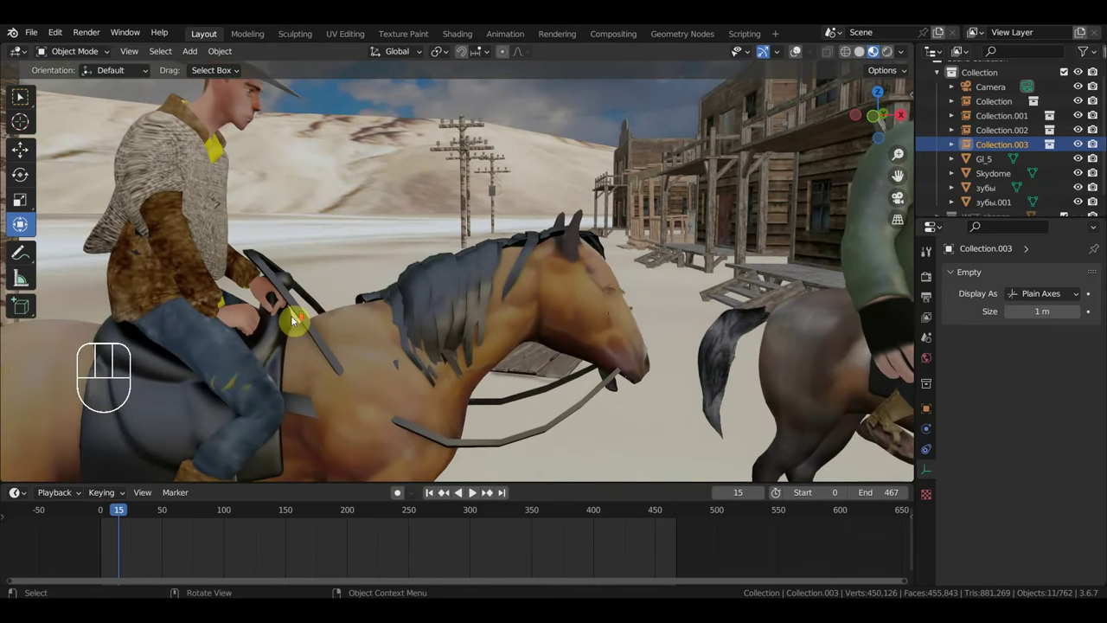
{"action": "left_click_drag", "start_coordinate": [376, 325], "coordinate": [237, 279]}
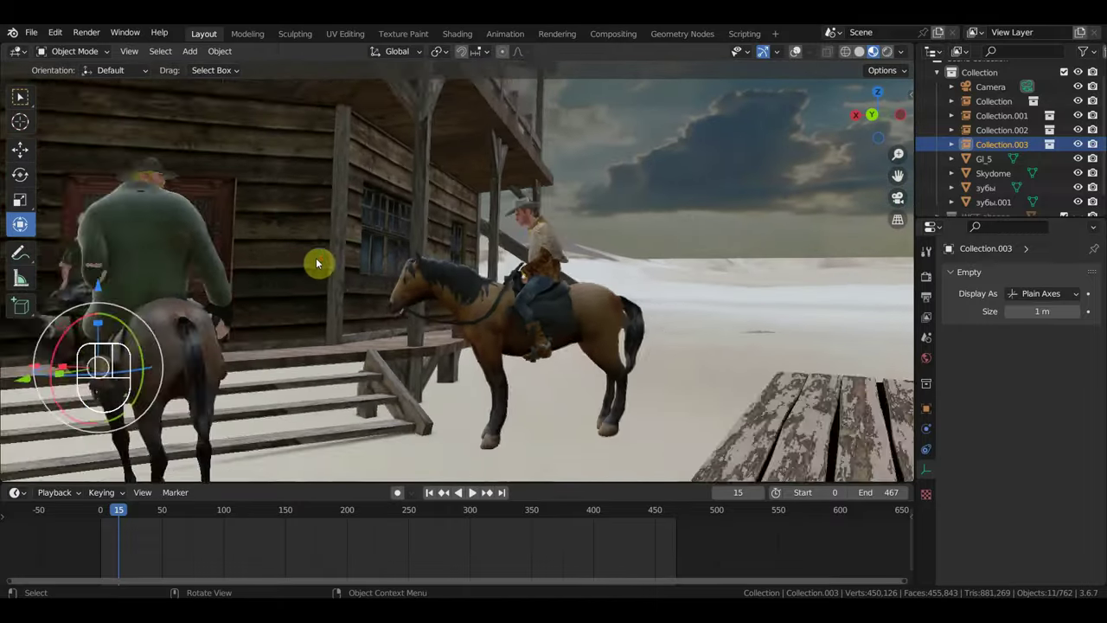
{"action": "middle_click", "coordinate": [381, 267]}
{"action": "middle_click", "coordinate": [484, 263]}
{"action": "middle_click", "coordinate": [661, 276]}
{"action": "middle_click", "coordinate": [690, 274]}
{"action": "middle_click", "coordinate": [693, 273]}
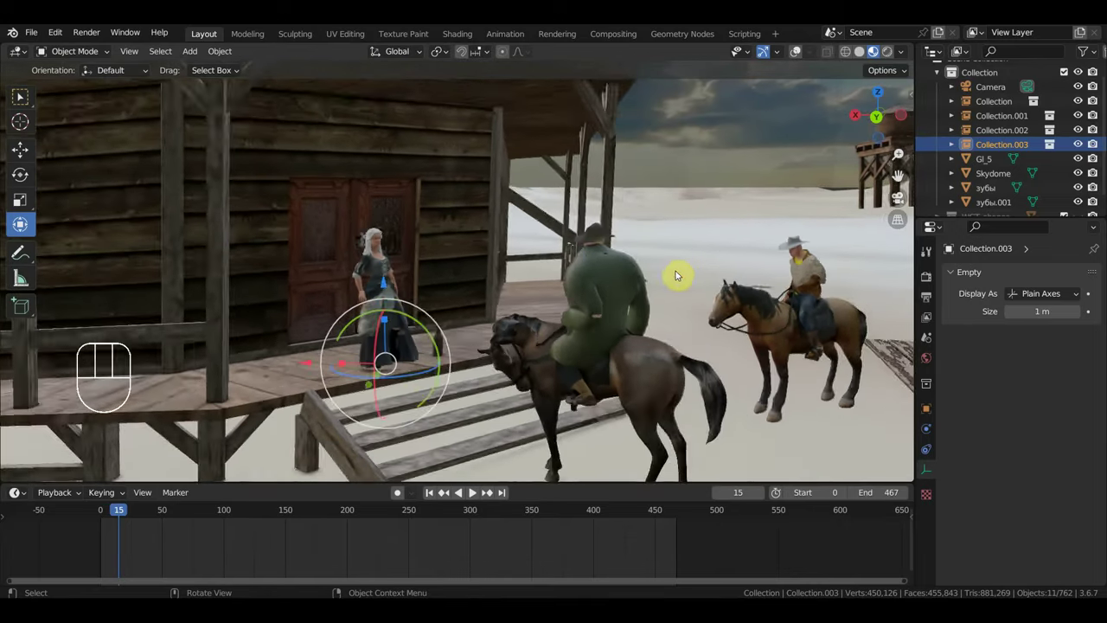
{"action": "middle_click", "coordinate": [716, 269]}
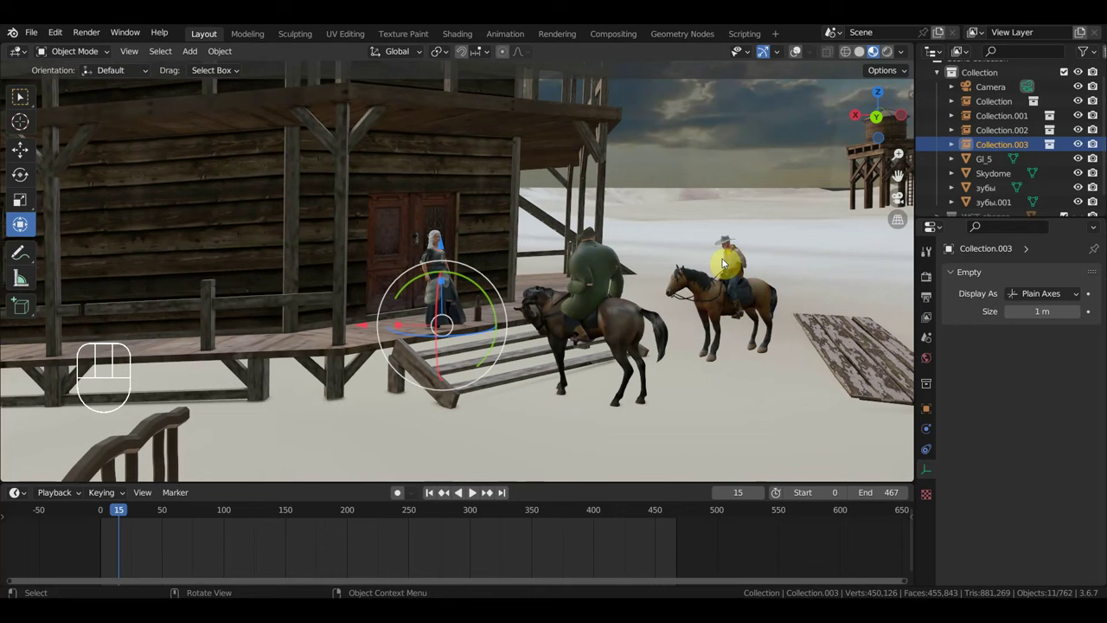
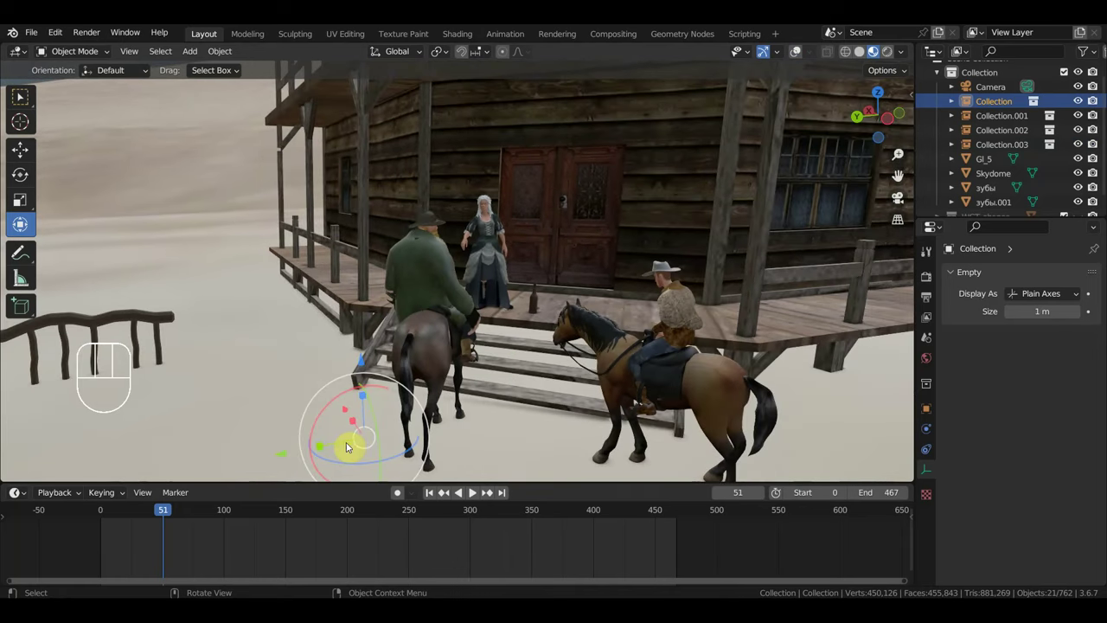
Step: Start moving the green-jacketed rider and horse group beside the porch
{"action": "key", "text": "g"}
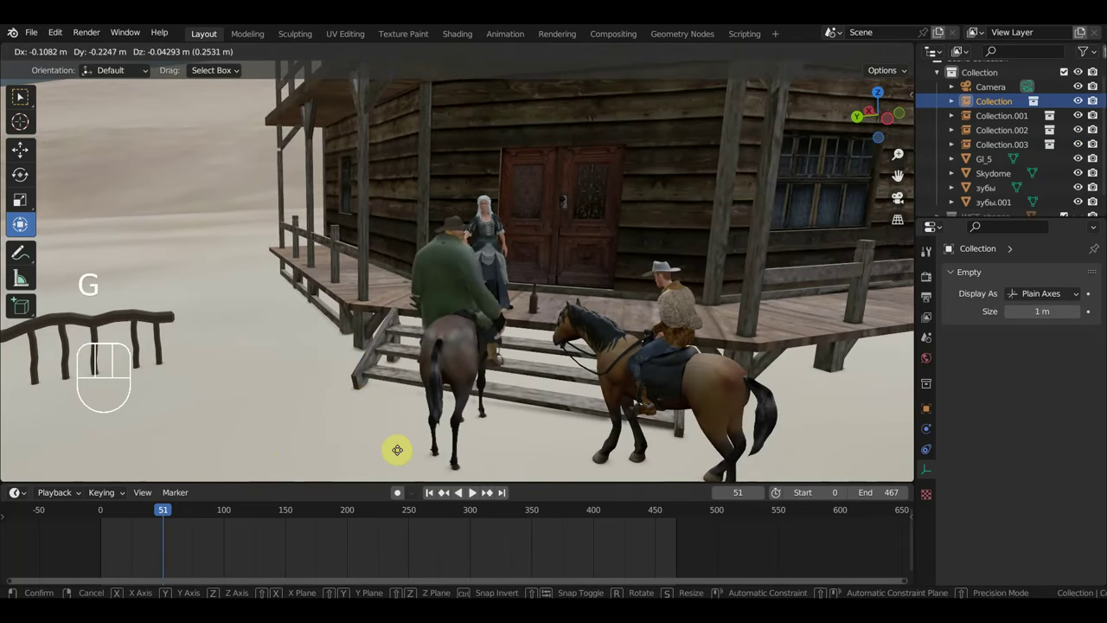
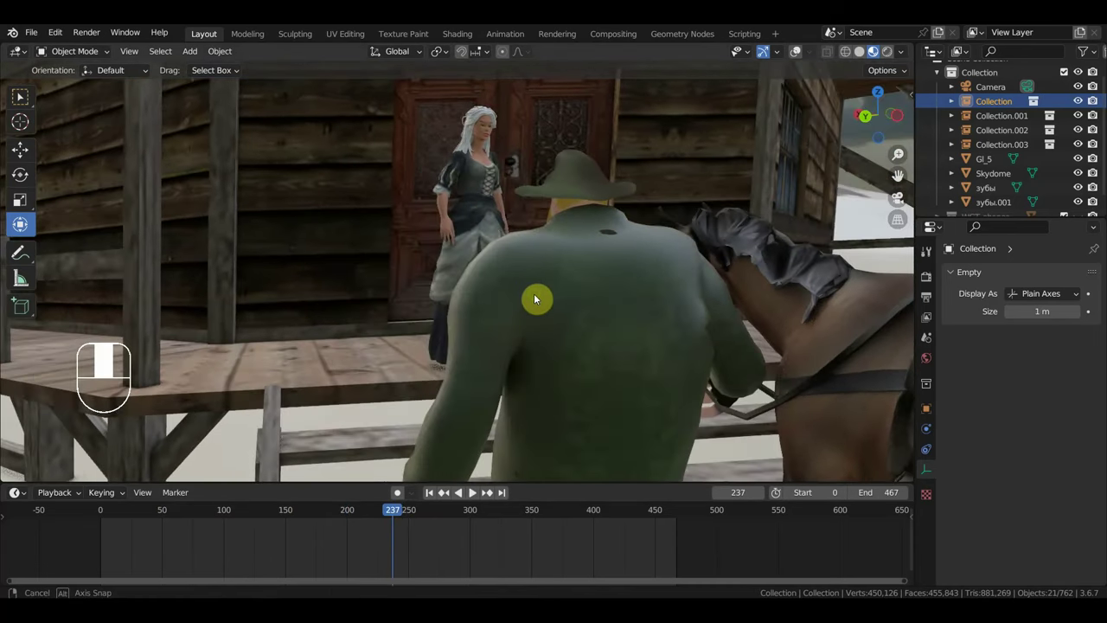
Step: Make Collection.003 the active group and move in close around the woman on the porch
{"action": "left_click", "coordinate": [468, 234]}
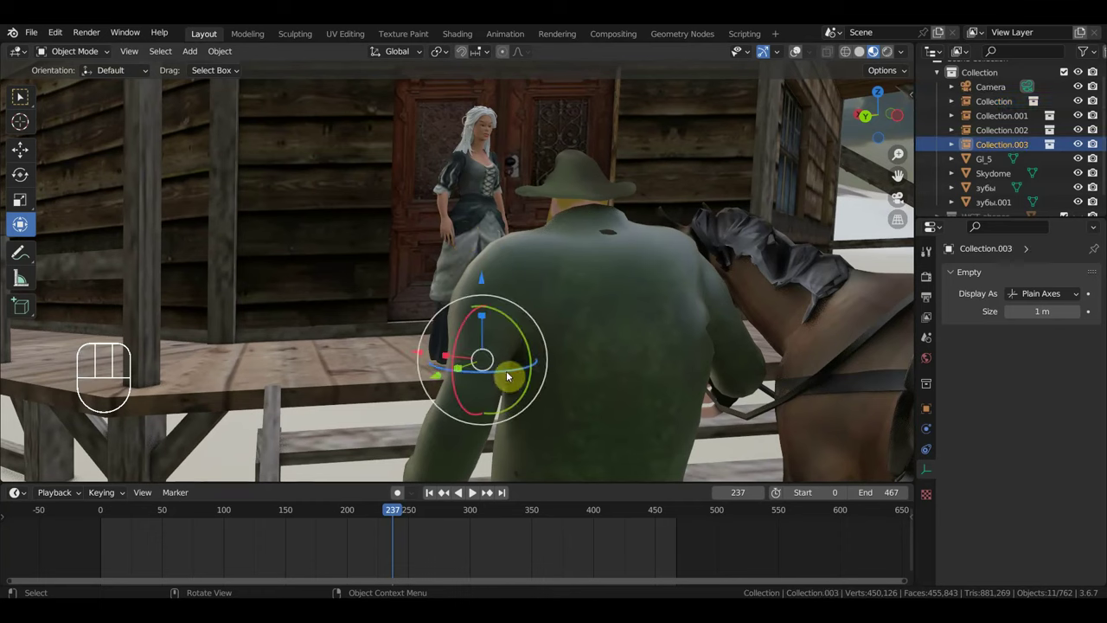
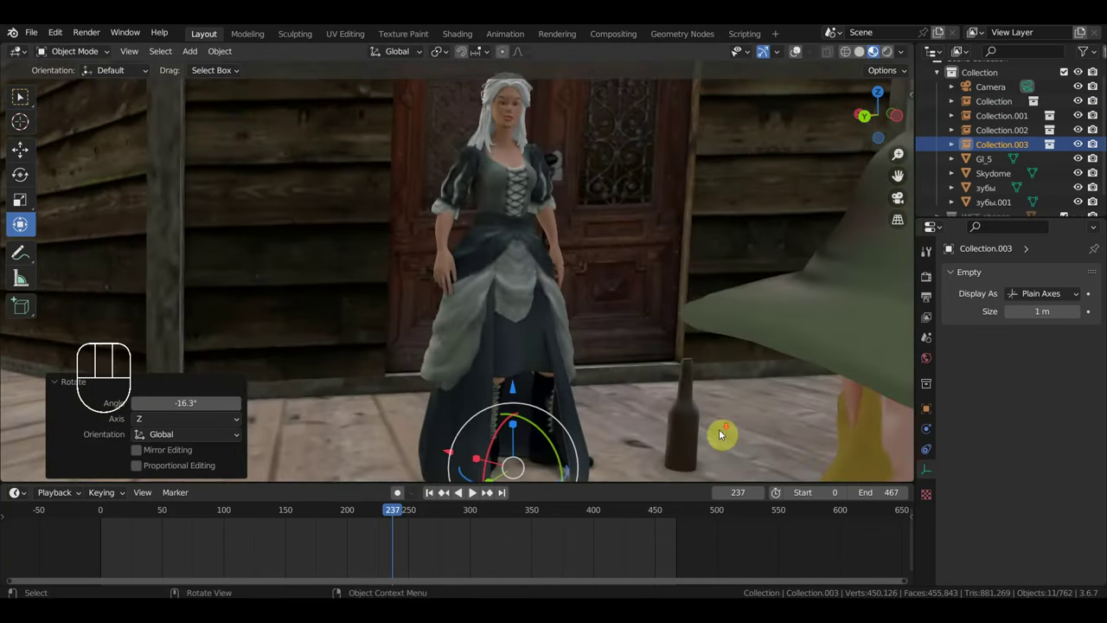
{"action": "left_click_drag", "start_coordinate": [727, 419], "coordinate": [720, 429]}
{"action": "scroll", "scroll_direction": "up", "scroll_amount": 3}
{"action": "left_click_drag", "start_coordinate": [722, 422], "coordinate": [764, 412]}
{"action": "middle_click", "coordinate": [764, 409]}
{"action": "middle_click", "coordinate": [701, 417]}
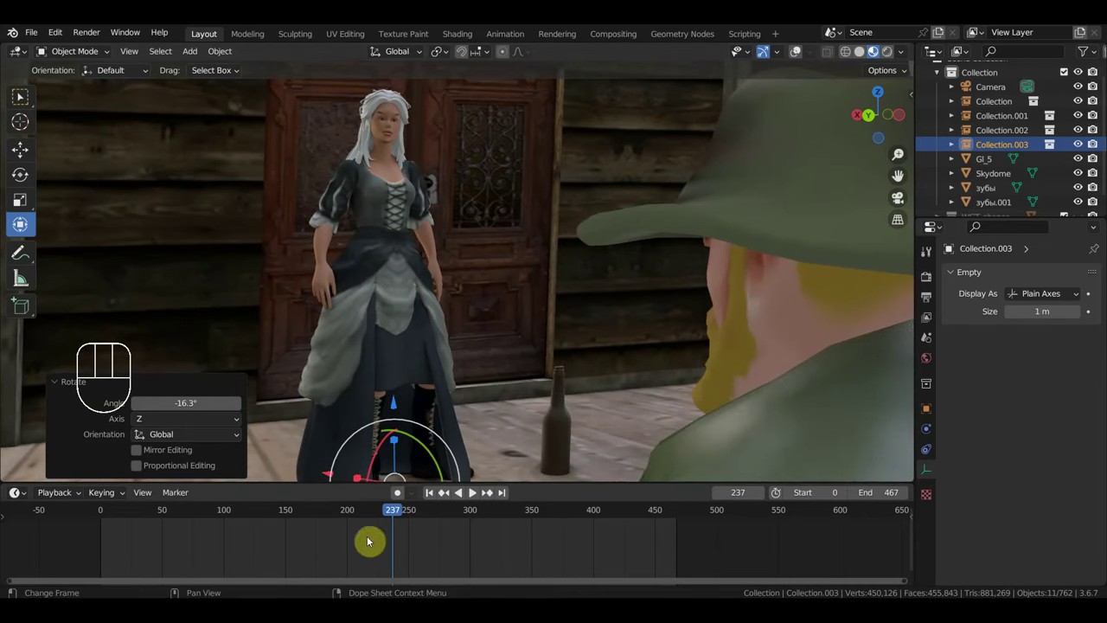
Step: Scrub the animation back to frame 77 and look out over the distant town buildings
{"action": "left_click_drag", "start_coordinate": [340, 513], "coordinate": [638, 366]}
{"action": "middle_click", "coordinate": [750, 325]}
{"action": "left_click_drag", "start_coordinate": [750, 334], "coordinate": [868, 332]}
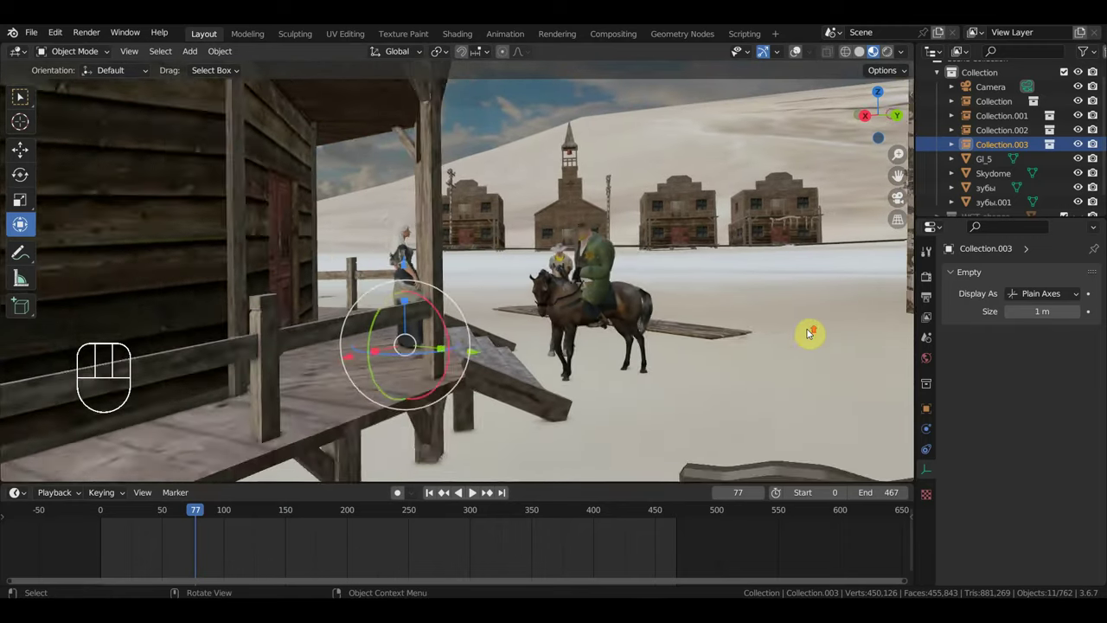
Step: Turn toward the approaching rider and advance the animation to frame 203
{"action": "left_click_drag", "start_coordinate": [824, 329], "coordinate": [834, 329]}
{"action": "left_click_drag", "start_coordinate": [774, 346], "coordinate": [756, 352]}
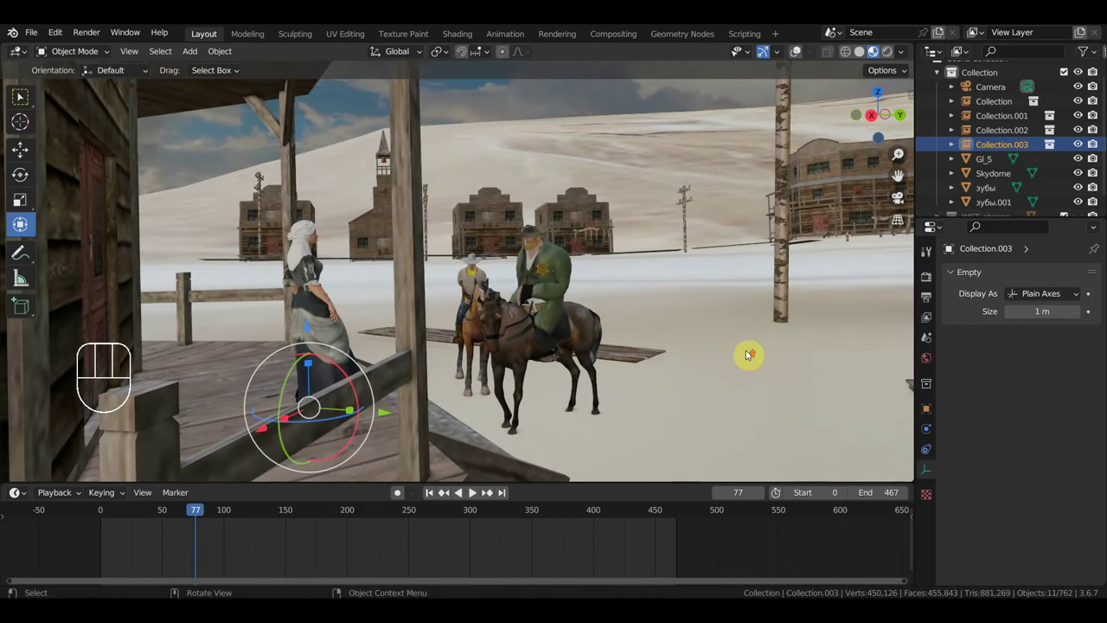
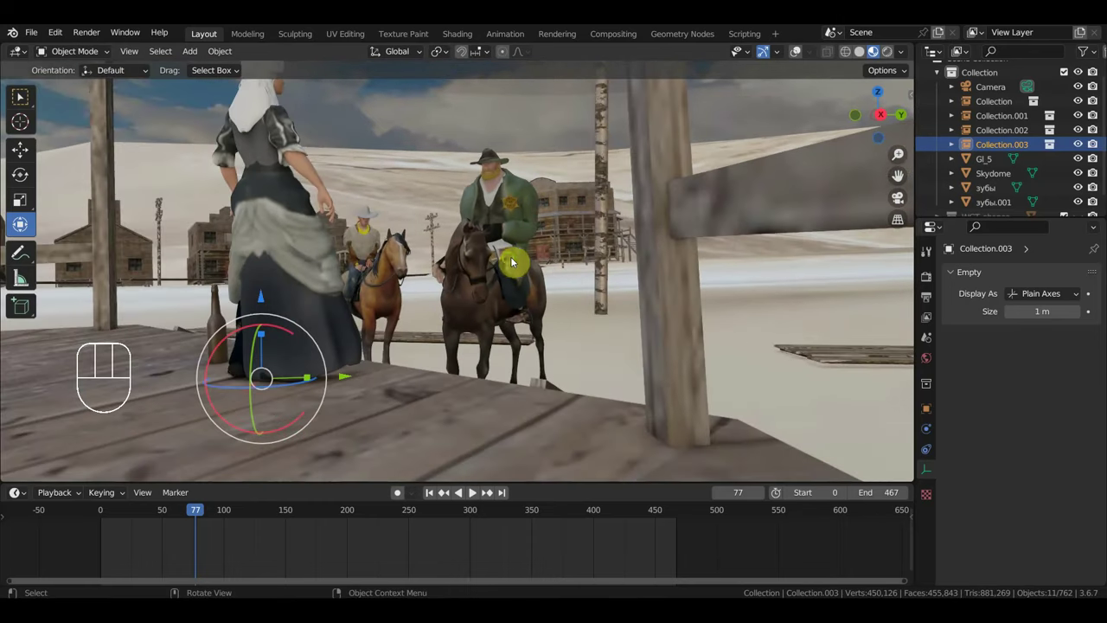
{"action": "left_click_drag", "start_coordinate": [512, 264], "coordinate": [509, 267]}
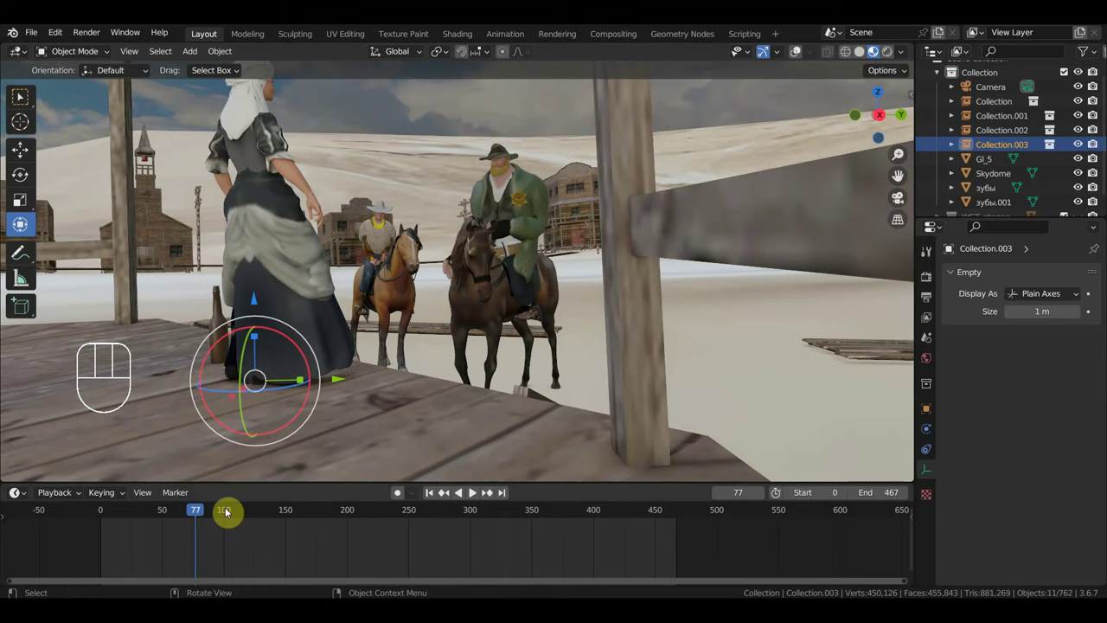
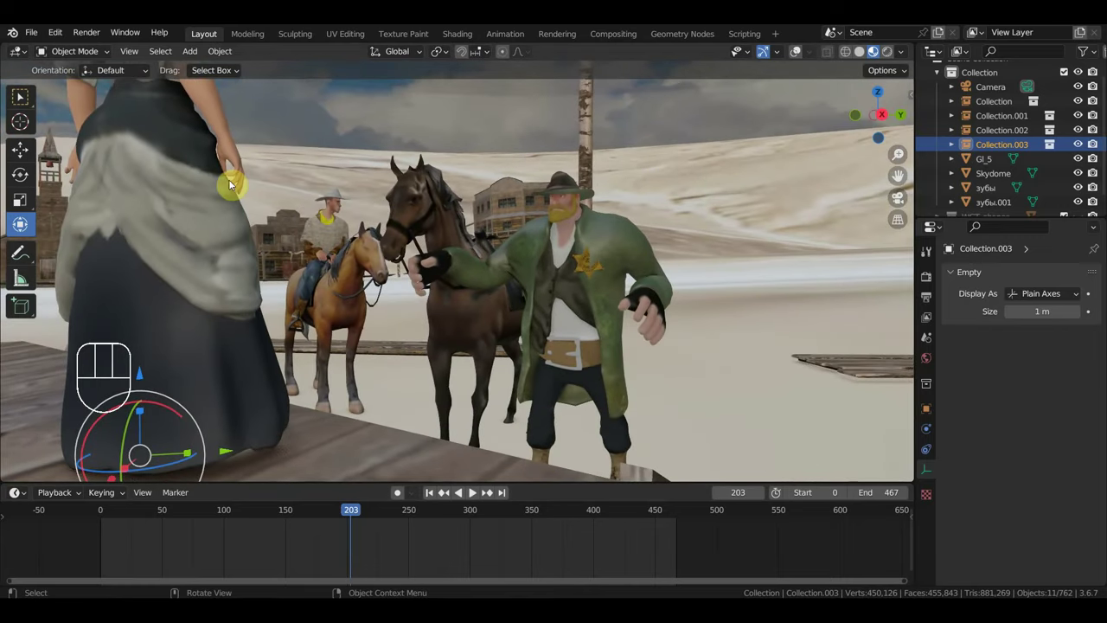
Step: Orbit around the sheriff and his horse, then back toward the porch post
{"action": "middle_click", "coordinate": [249, 231]}
{"action": "left_click_drag", "start_coordinate": [332, 310], "coordinate": [335, 279]}
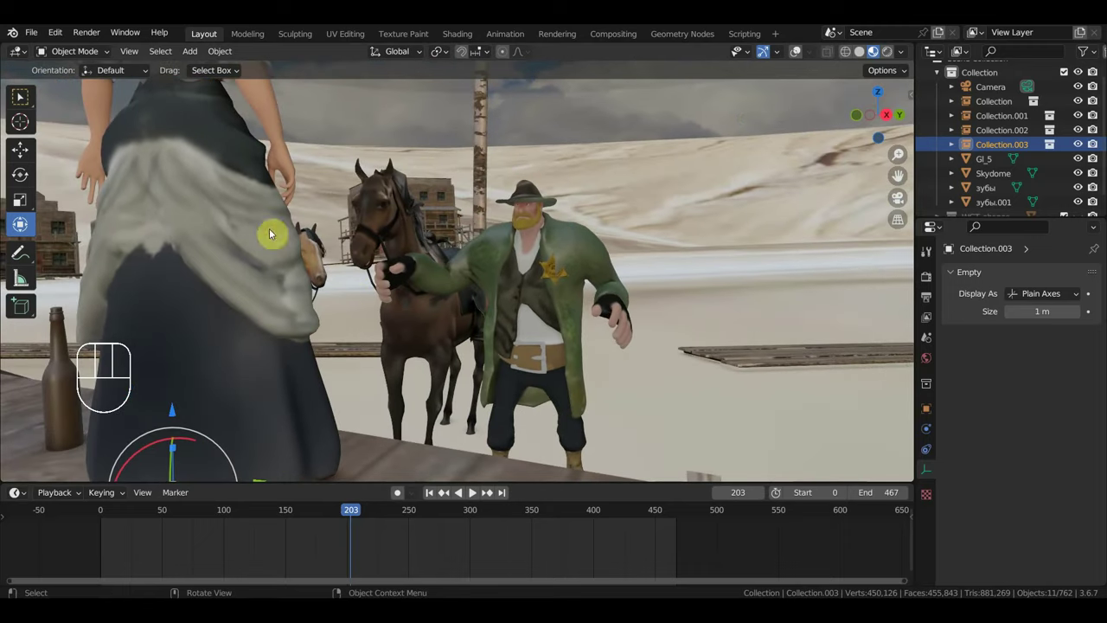
{"action": "left_click_drag", "start_coordinate": [432, 272], "coordinate": [413, 269]}
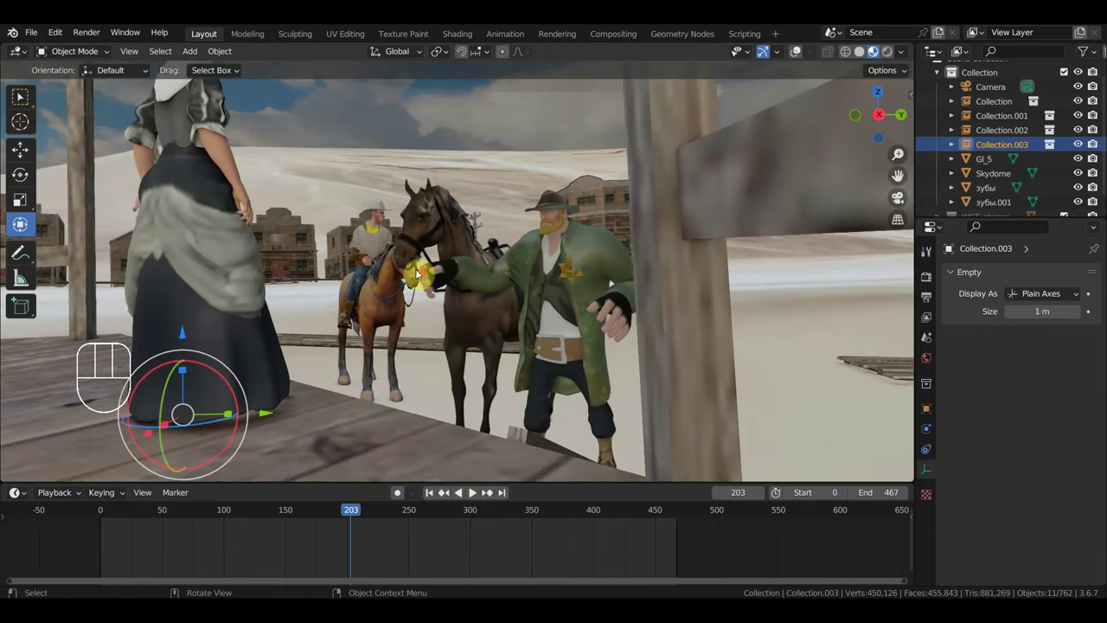
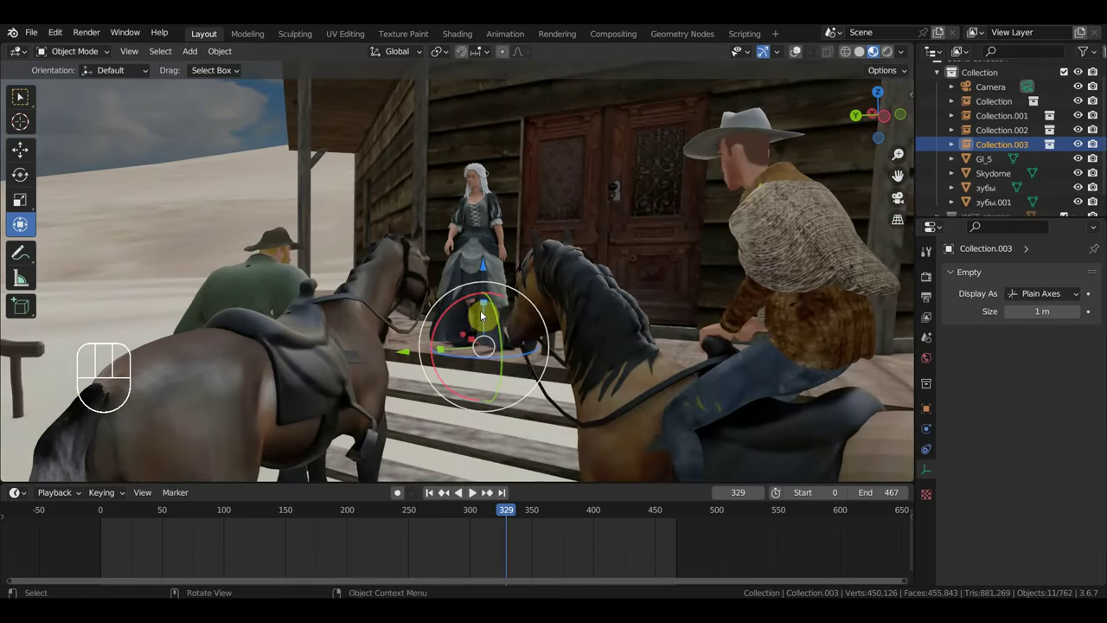
Step: Advance the animation to frame 458 and orbit around the horses by the porch
{"action": "left_click_drag", "start_coordinate": [519, 513], "coordinate": [575, 434]}
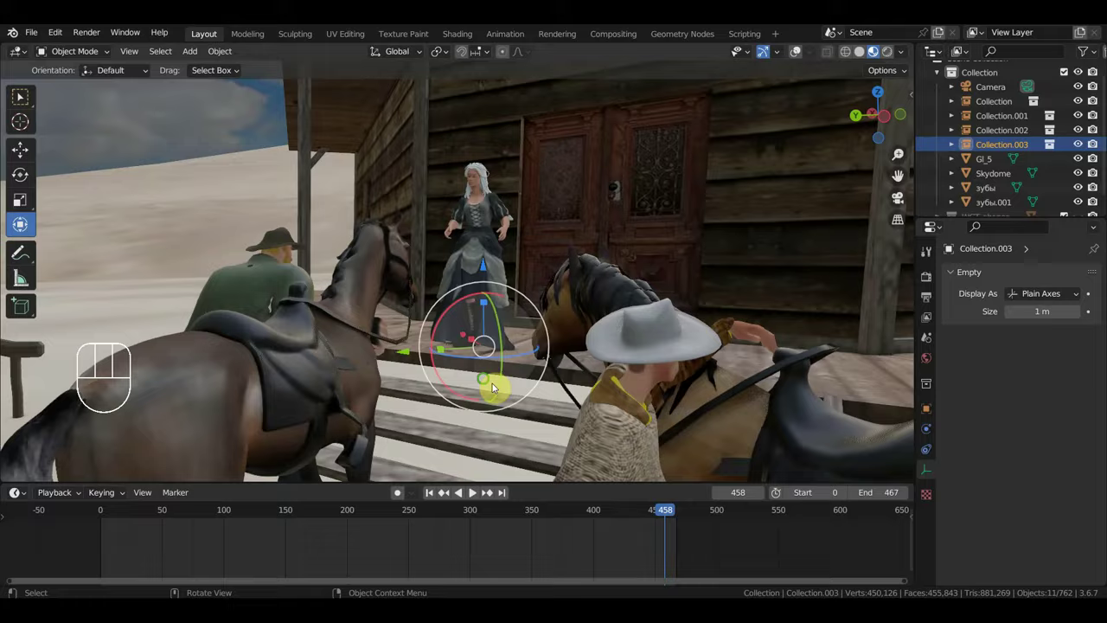
{"action": "left_click_drag", "start_coordinate": [524, 384], "coordinate": [647, 384]}
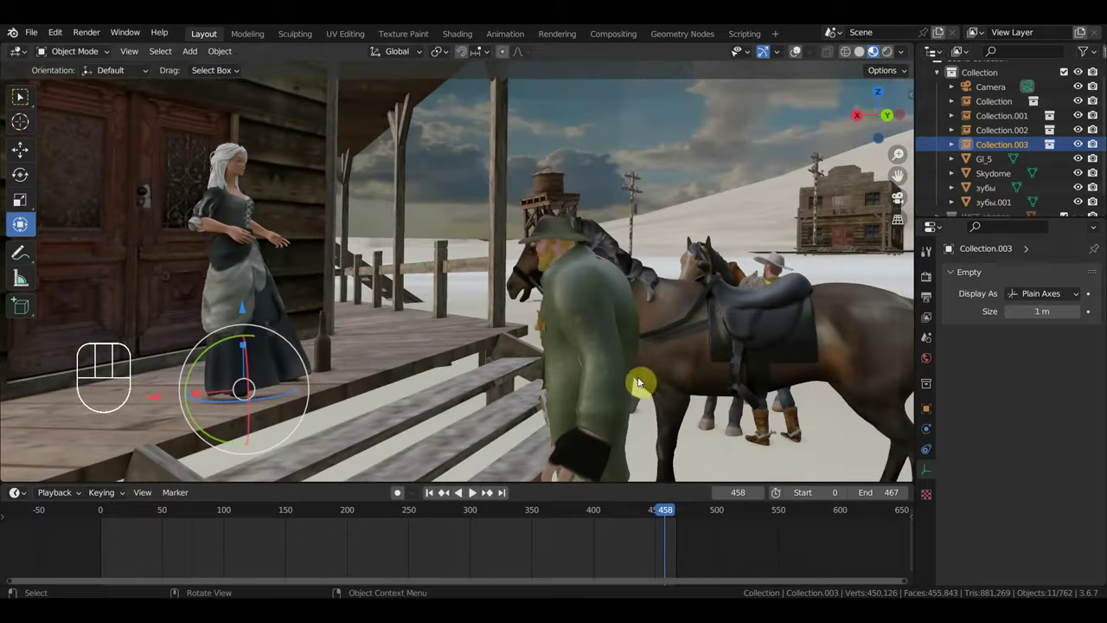
{"action": "middle_click", "coordinate": [687, 355]}
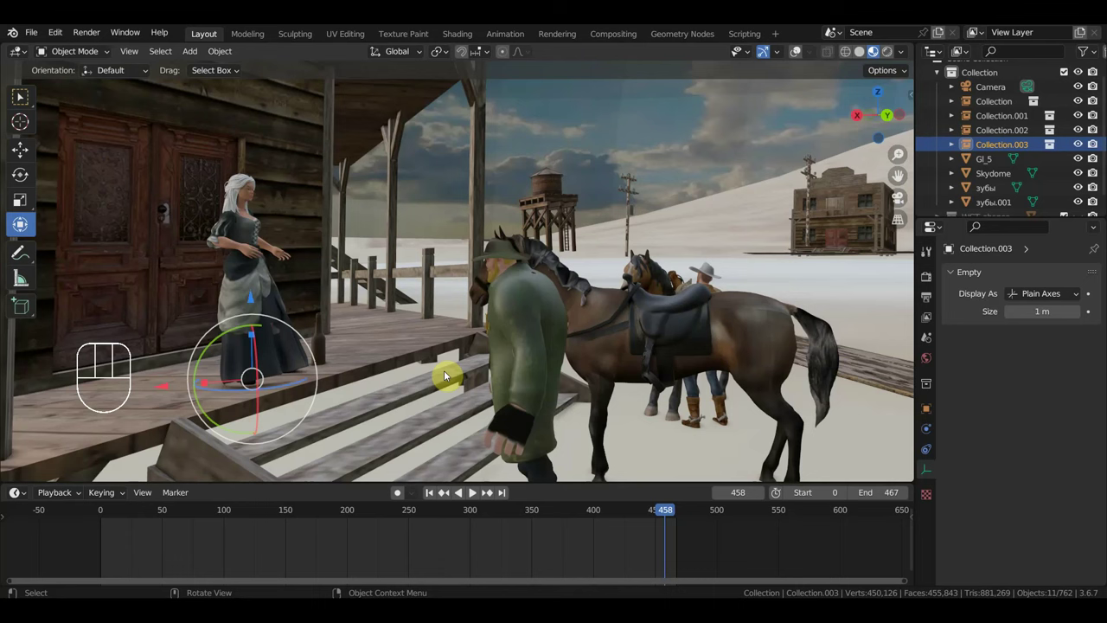
Step: Swing the view back to frame the porch woman with the dismounted rider
{"action": "left_click_drag", "start_coordinate": [580, 299], "coordinate": [336, 309]}
{"action": "left_click_drag", "start_coordinate": [344, 303], "coordinate": [353, 296]}
{"action": "left_click_drag", "start_coordinate": [372, 307], "coordinate": [435, 310]}
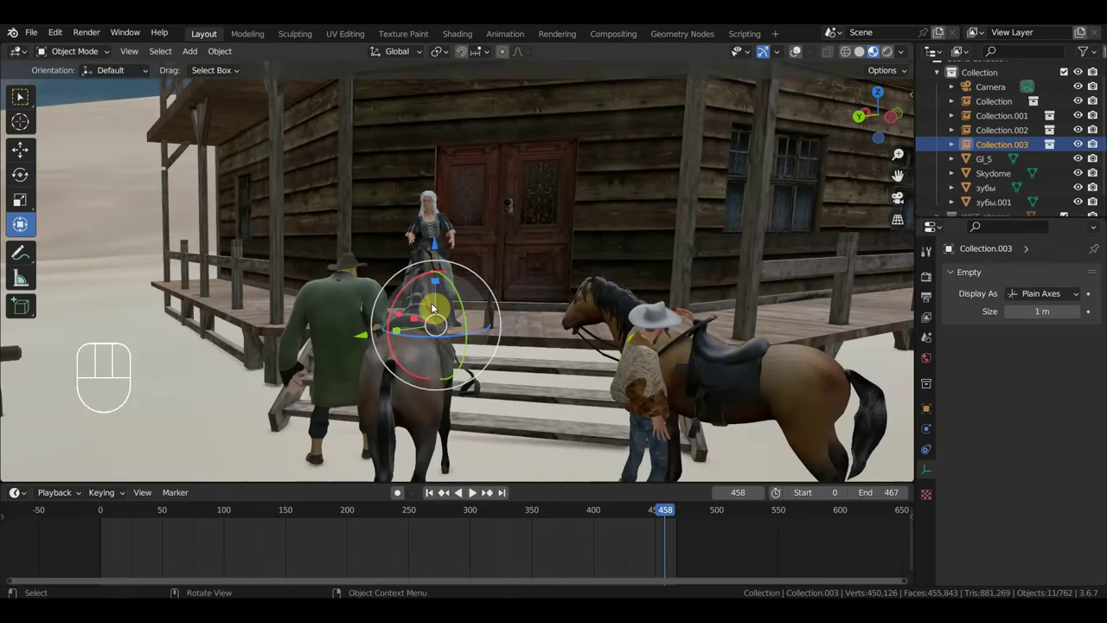
{"action": "left_click_drag", "start_coordinate": [450, 310], "coordinate": [462, 307]}
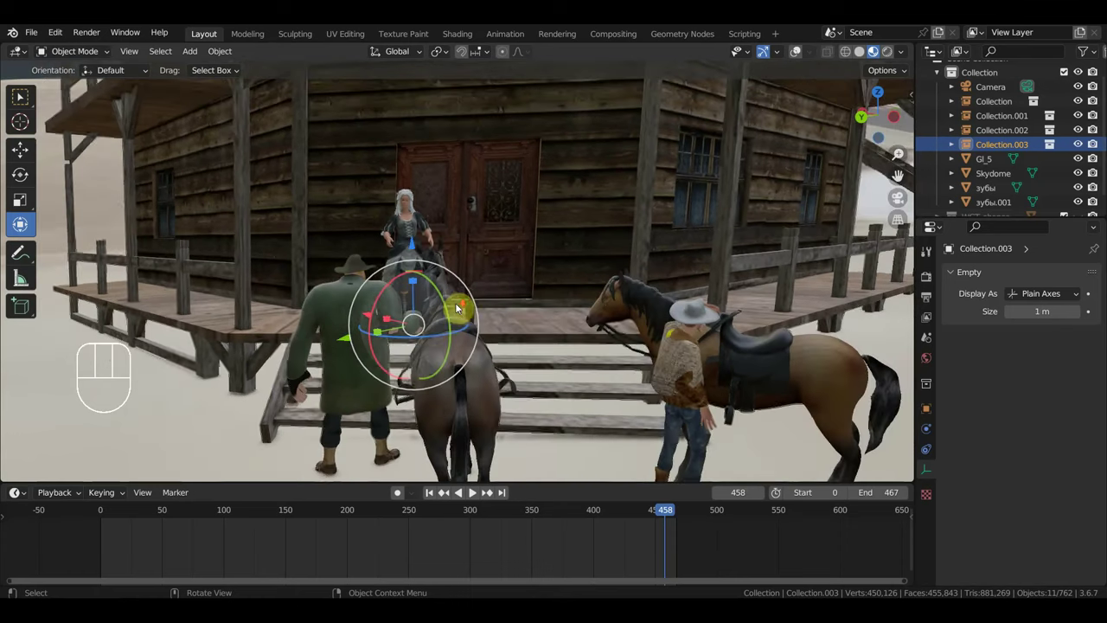